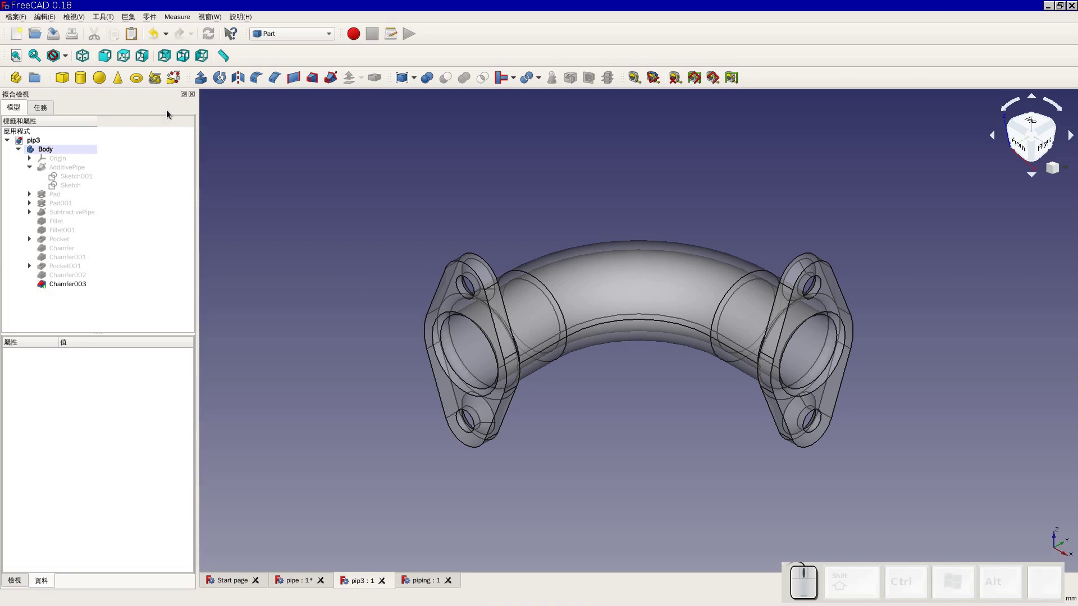
# Close all the open pipe documents and start a new empty document
pyautogui.click(386, 584)
pyautogui.click(388, 586)
pyautogui.click(325, 583)
pyautogui.click(550, 315)
pyautogui.click(260, 581)
# Switch to the Part Design workbench and add an empty Body to the document
pyautogui.click(16, 37)
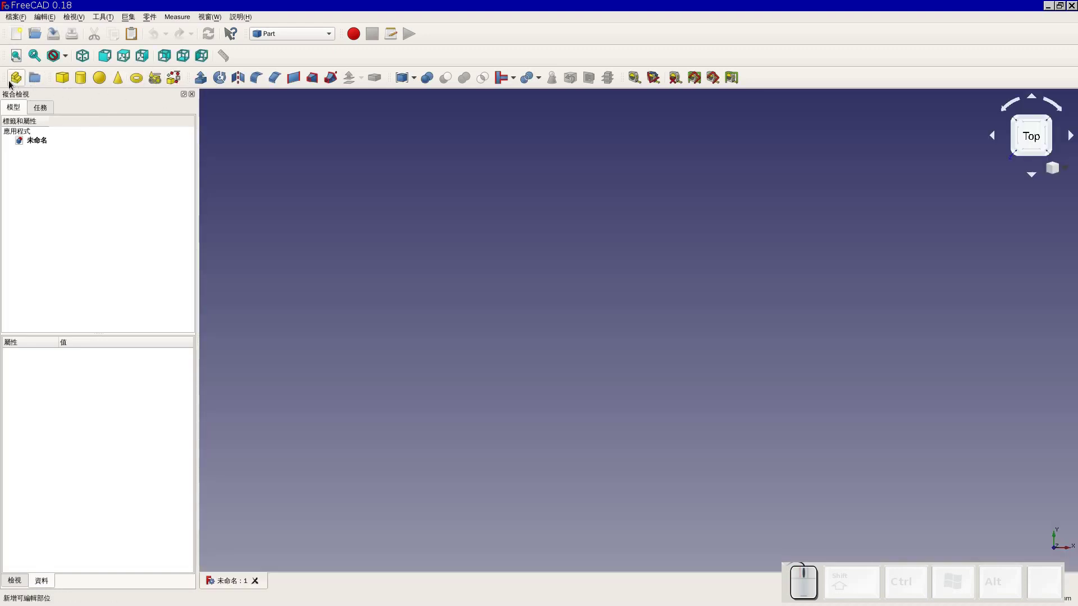
pyautogui.click(295, 39)
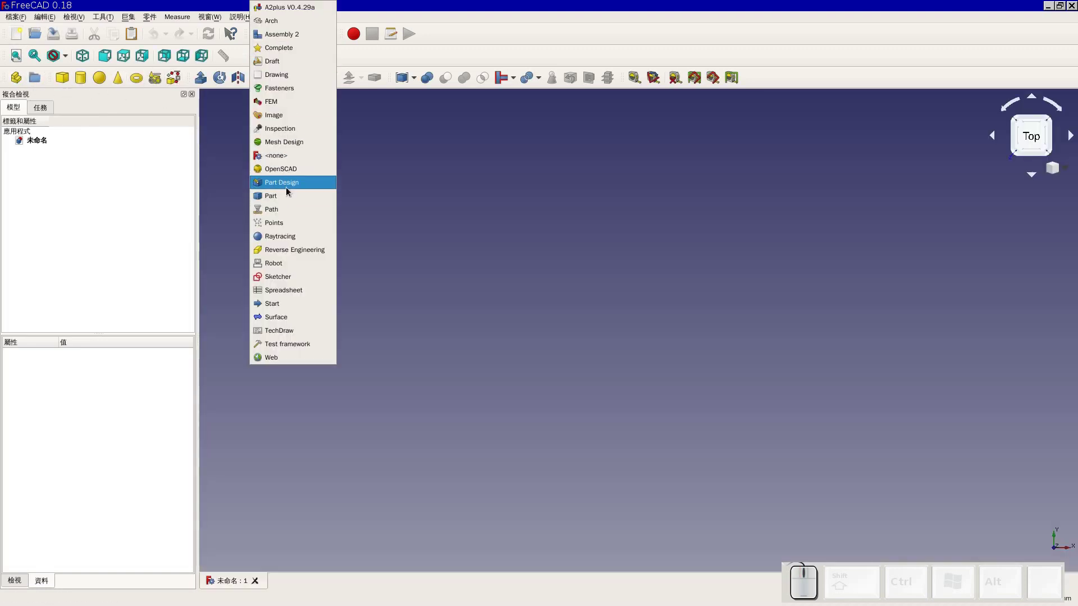
pyautogui.click(290, 191)
pyautogui.click(63, 79)
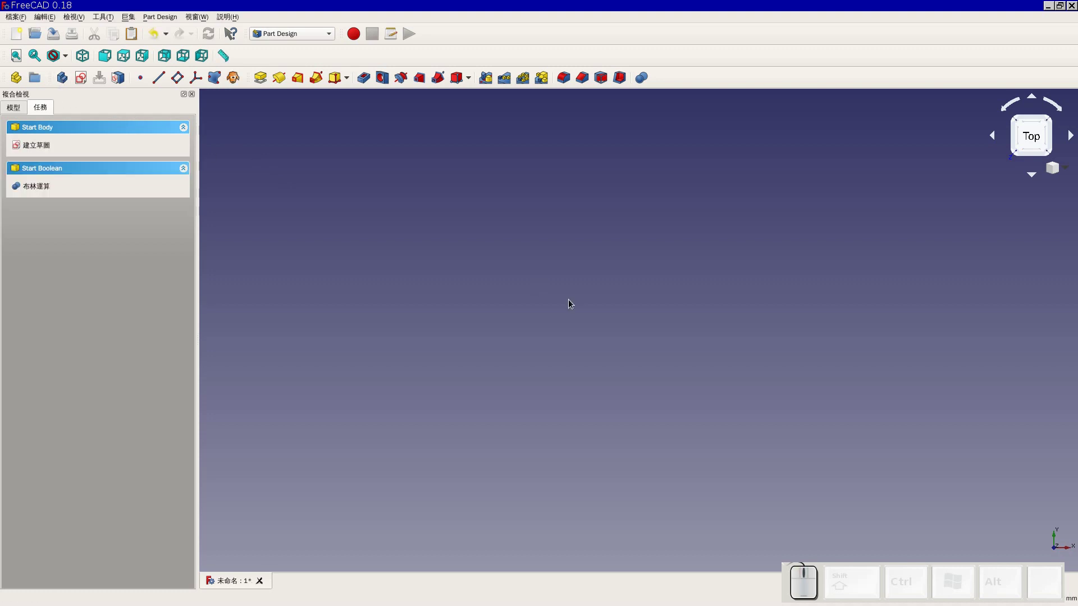
pyautogui.click(13, 110)
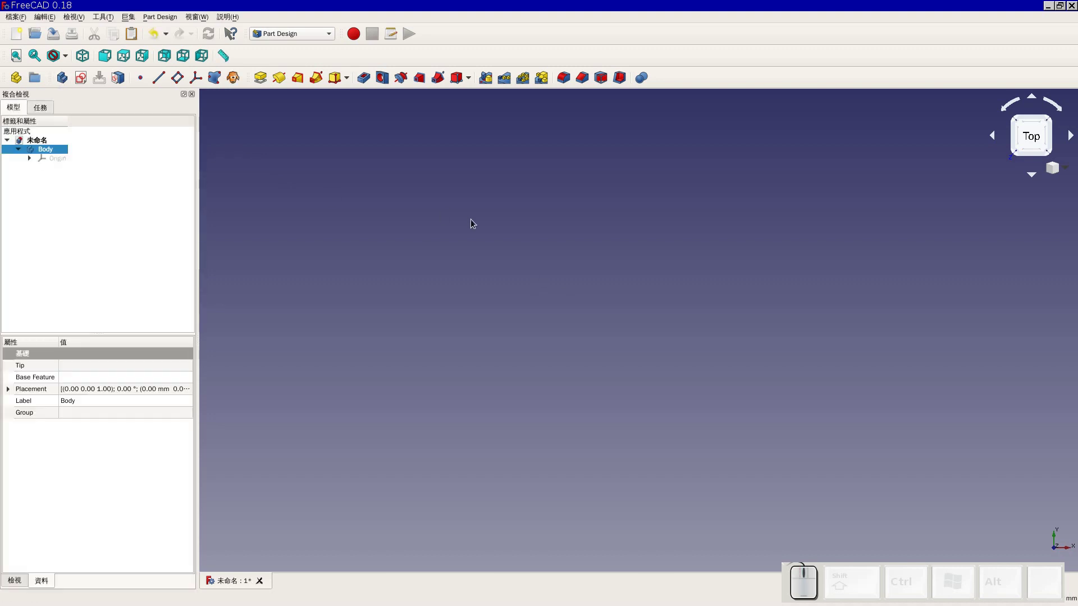
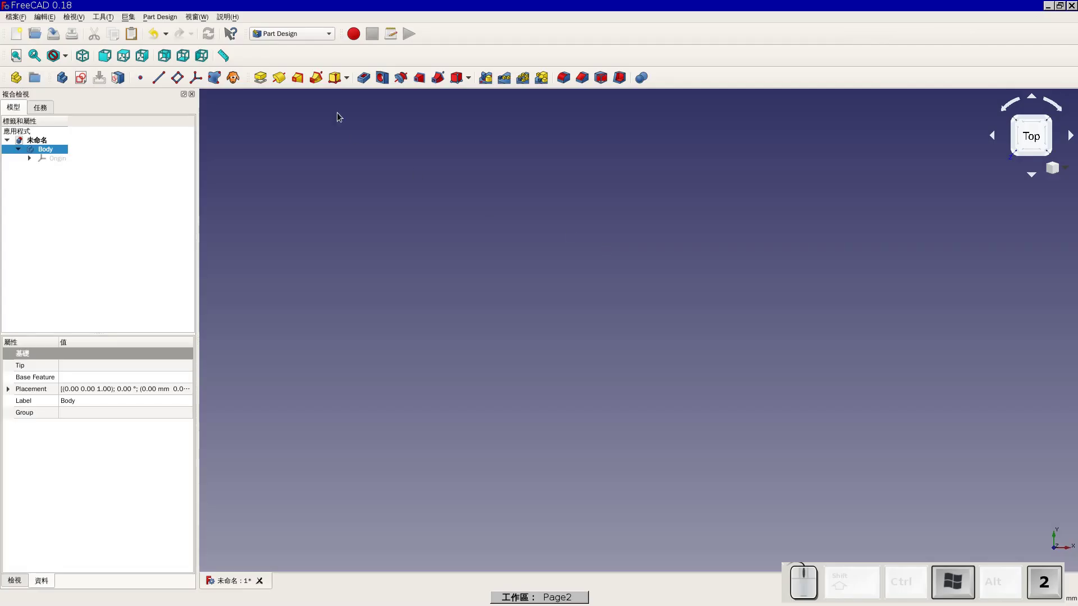
# In the Part workbench, bring up the Primitives dialog with Helix chosen as the type
pyautogui.click(299, 40)
pyautogui.click(307, 199)
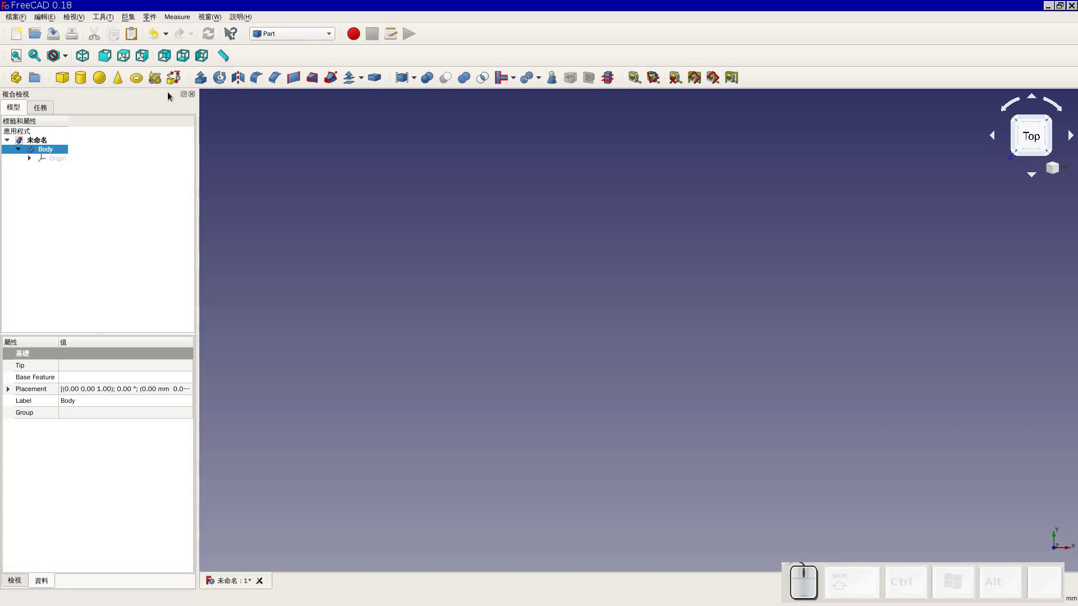
pyautogui.click(162, 82)
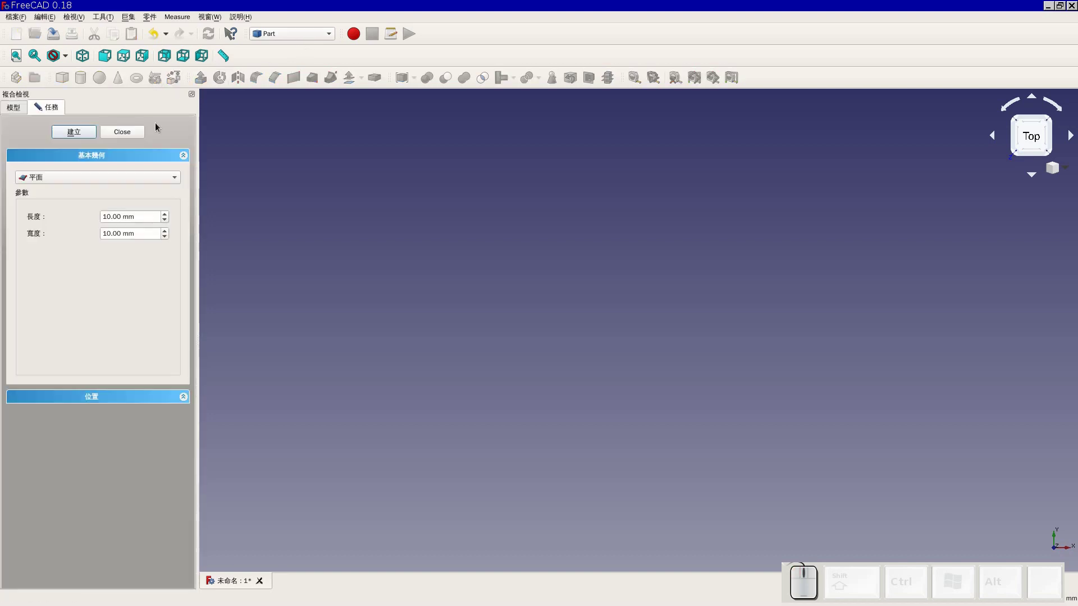
pyautogui.click(92, 183)
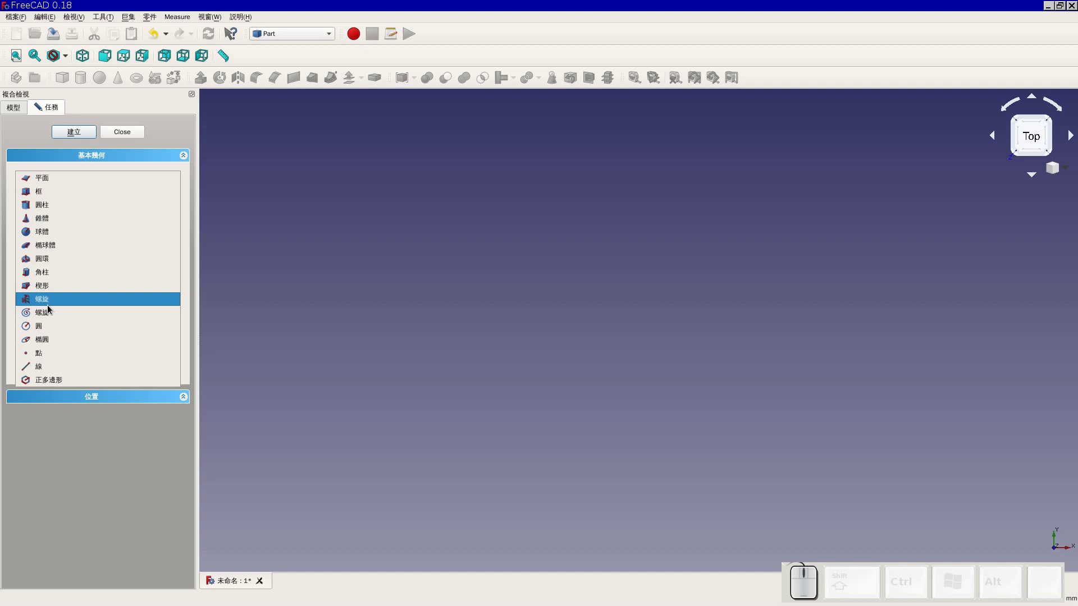
pyautogui.click(50, 308)
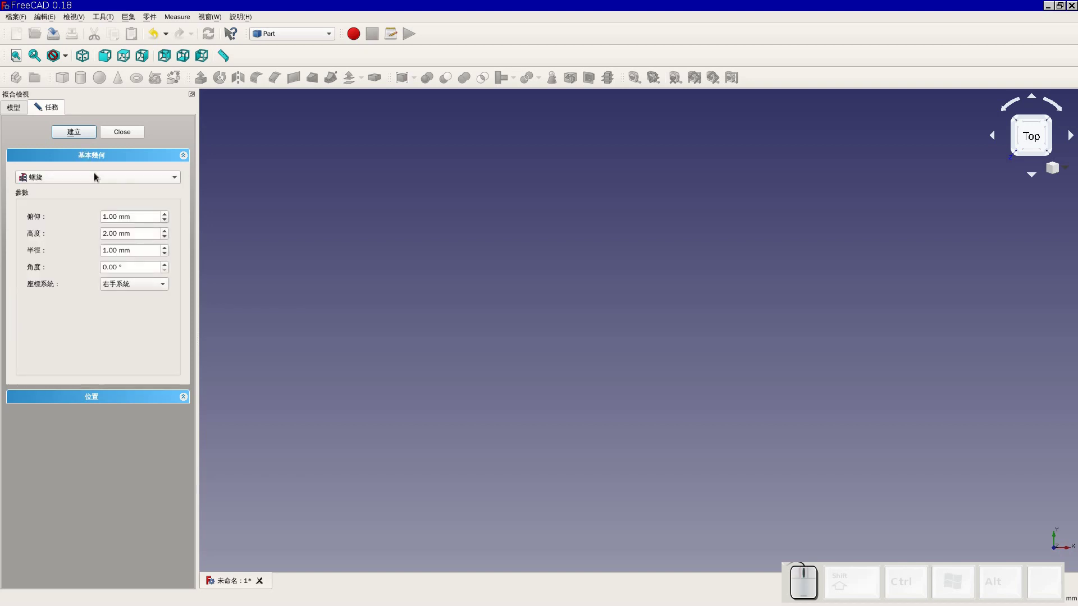
# Inspect the created helix by orbiting and viewing it from the front
pyautogui.moveTo(77, 133); pyautogui.dragTo(130, 133)
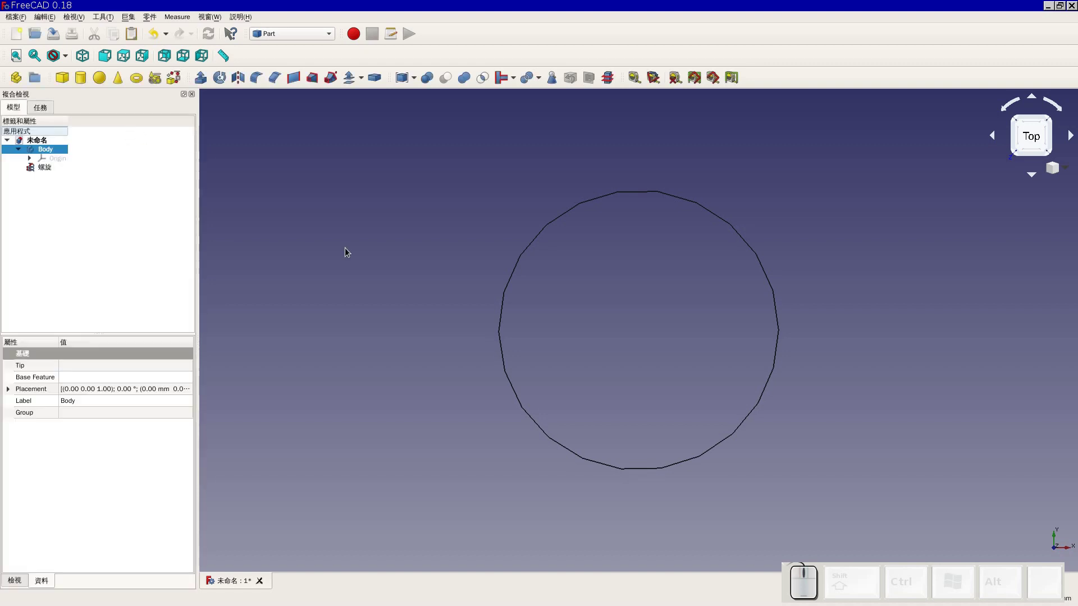
pyautogui.middleClick(795, 410)
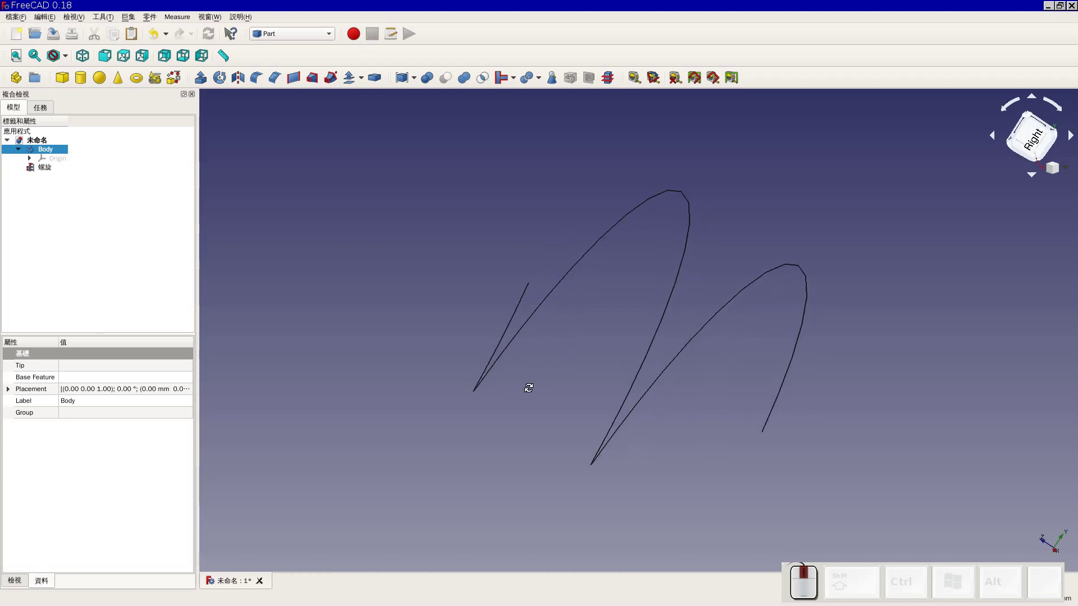
pyautogui.moveTo(618, 378); pyautogui.dragTo(572, 355)
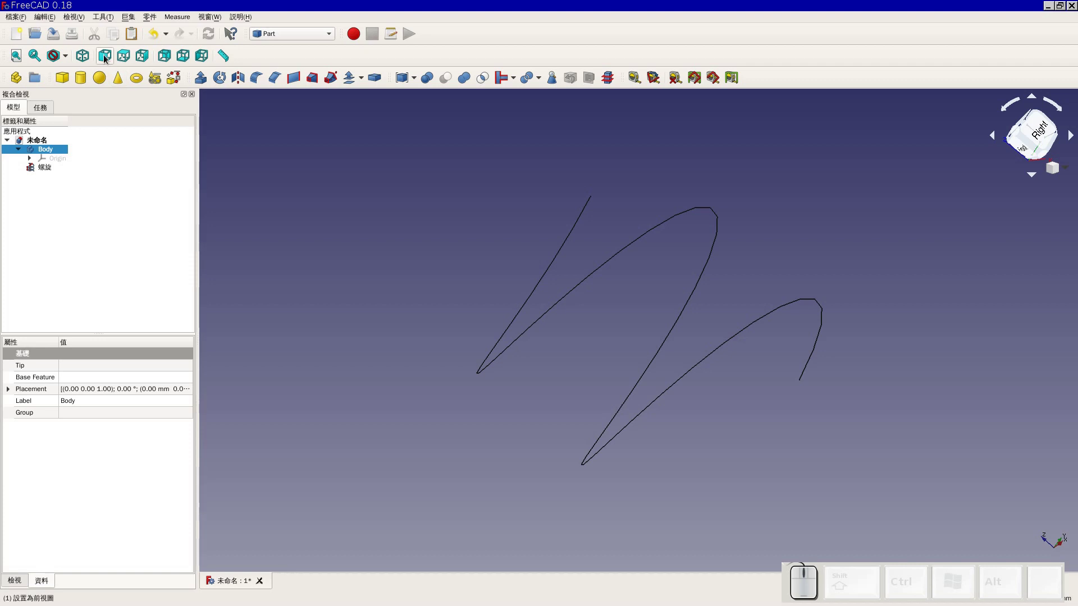
pyautogui.click(108, 58)
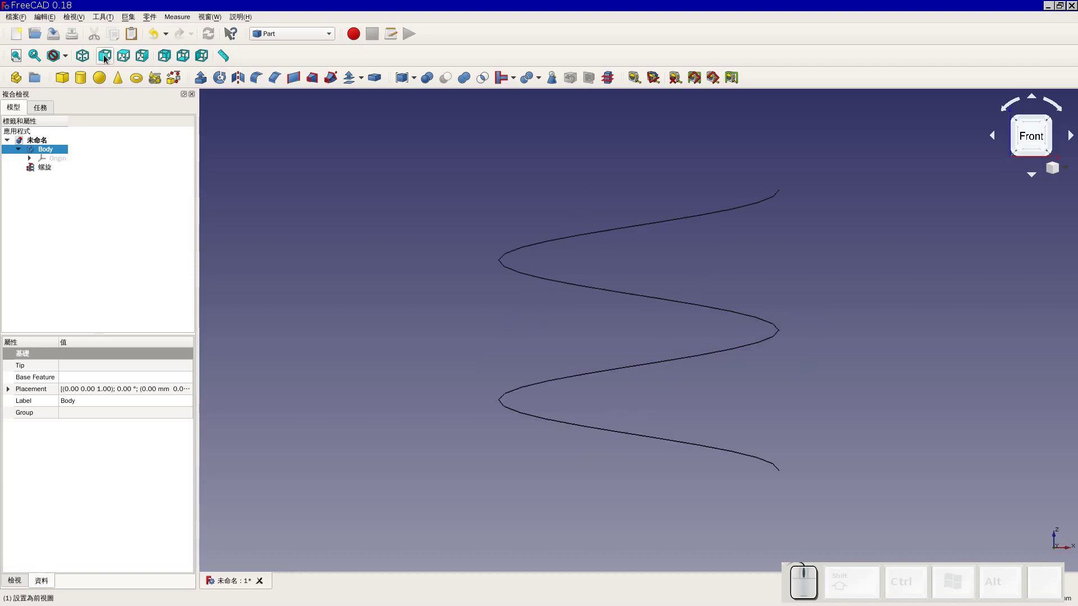
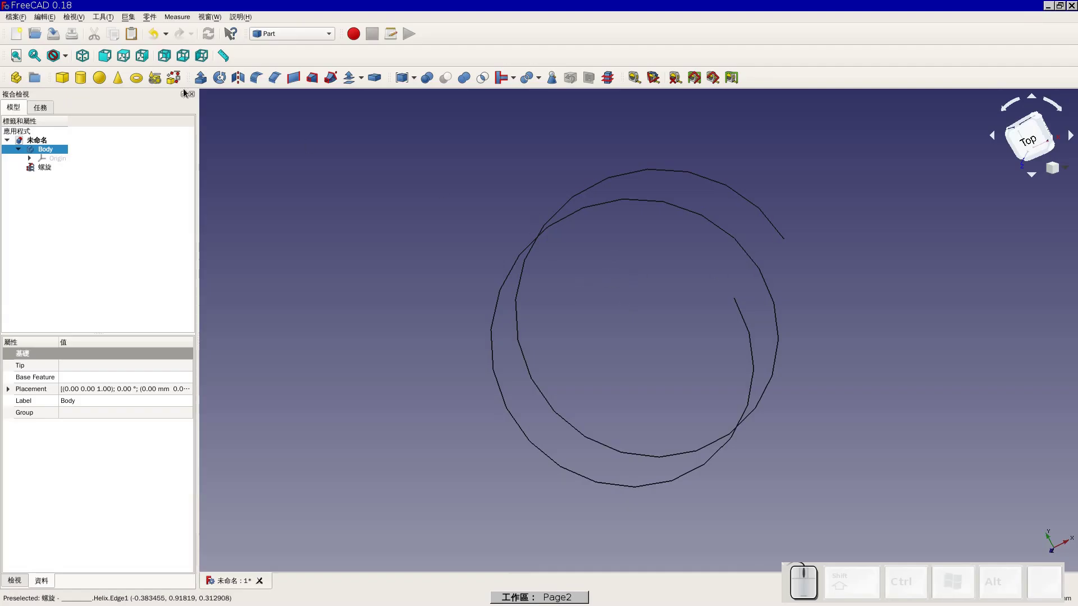
pyautogui.click(100, 59)
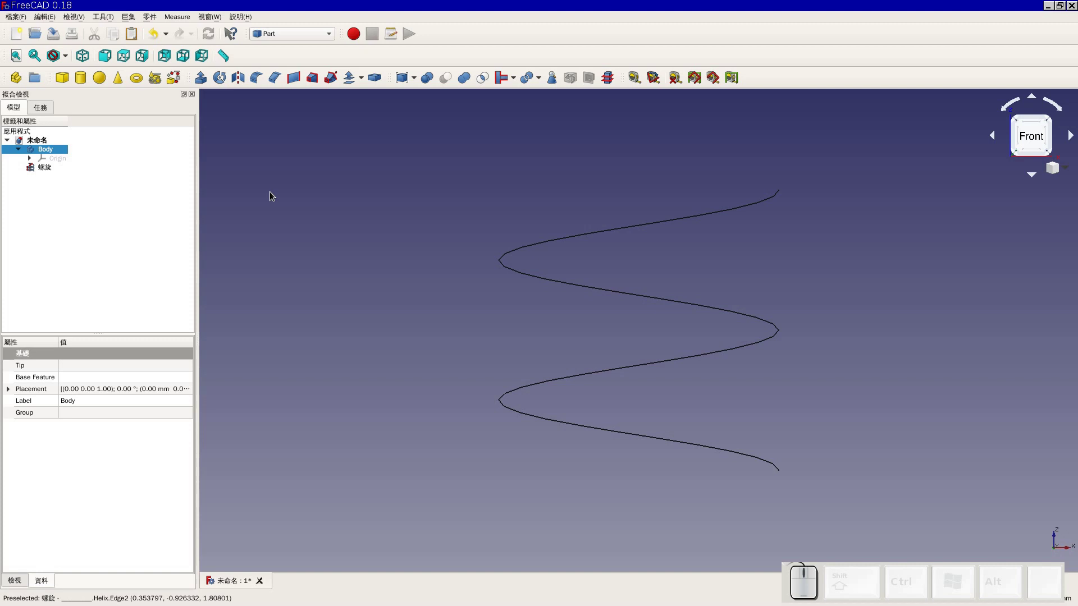
# Delete the helix so the document holds only the empty Body
pyautogui.click(46, 173)
pyautogui.press('Delete')
# Create a default Helix primitive again (1 mm pitch, 2 mm height, 1 mm radius) and view it in 3D
pyautogui.click(100, 58)
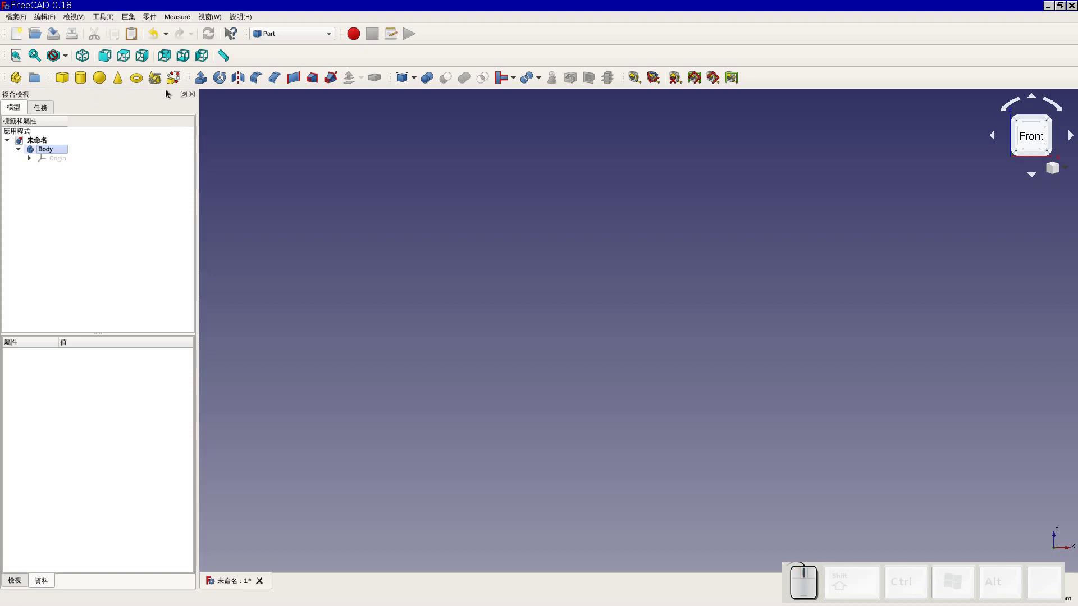
pyautogui.click(155, 86)
pyautogui.click(113, 182)
pyautogui.click(58, 297)
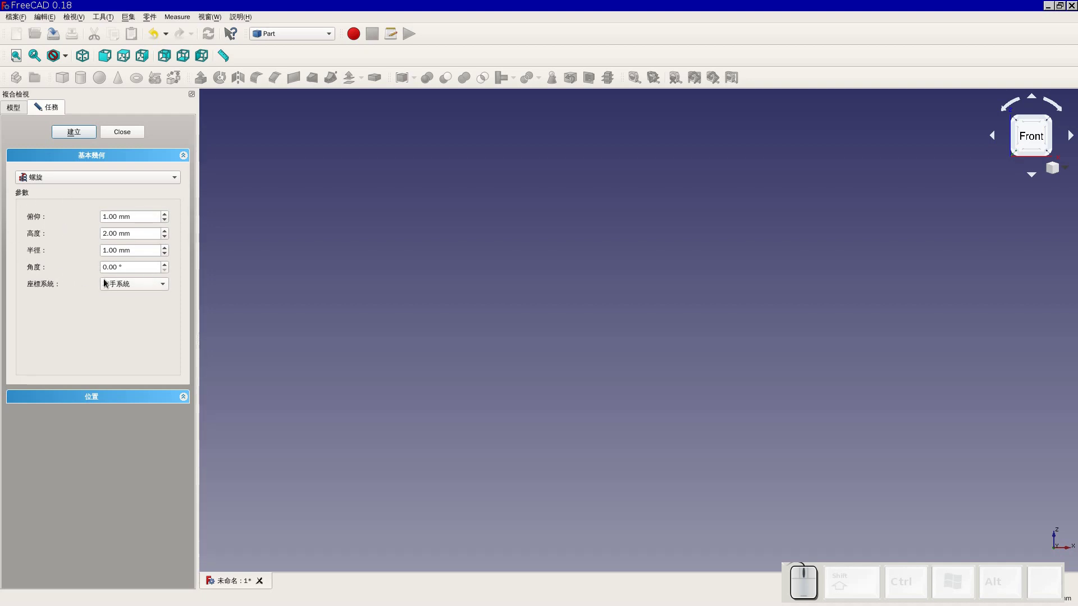
pyautogui.click(87, 135)
pyautogui.click(142, 142)
pyautogui.click(142, 141)
pyautogui.click(142, 135)
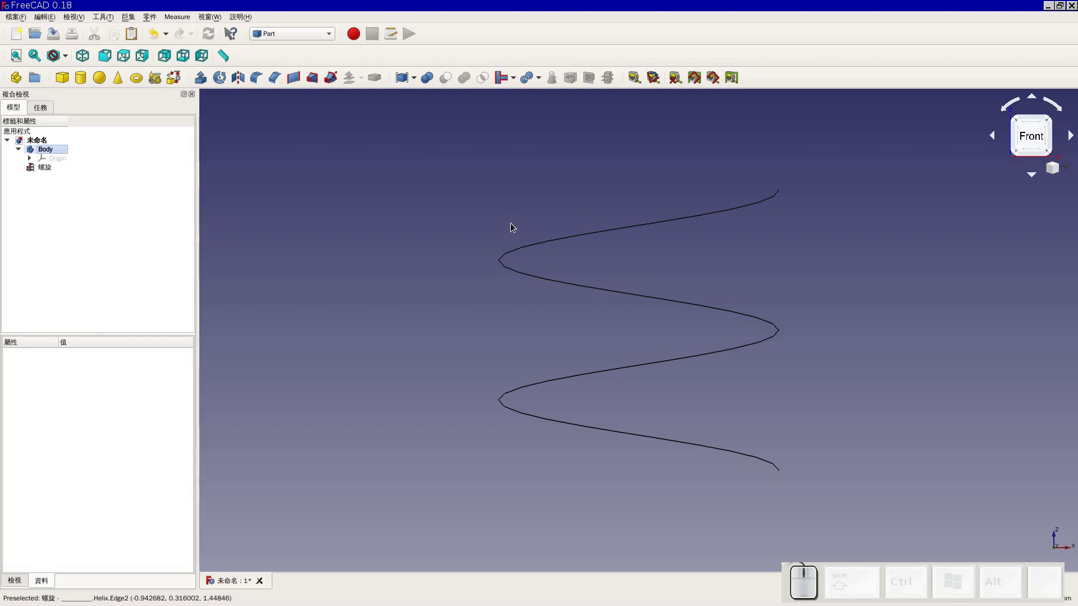
pyautogui.moveTo(516, 148); pyautogui.dragTo(460, 212)
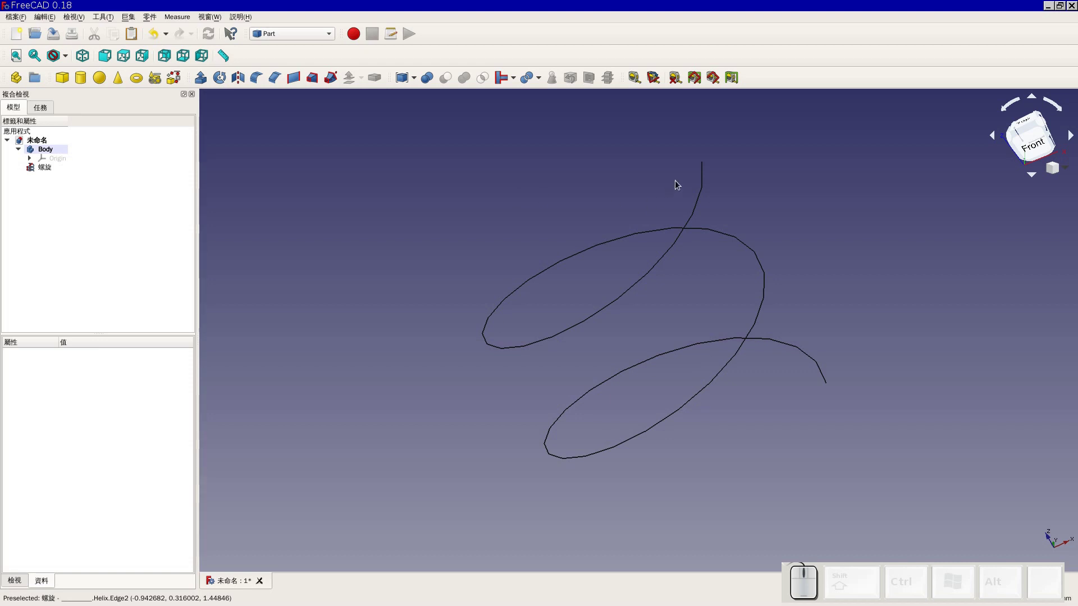
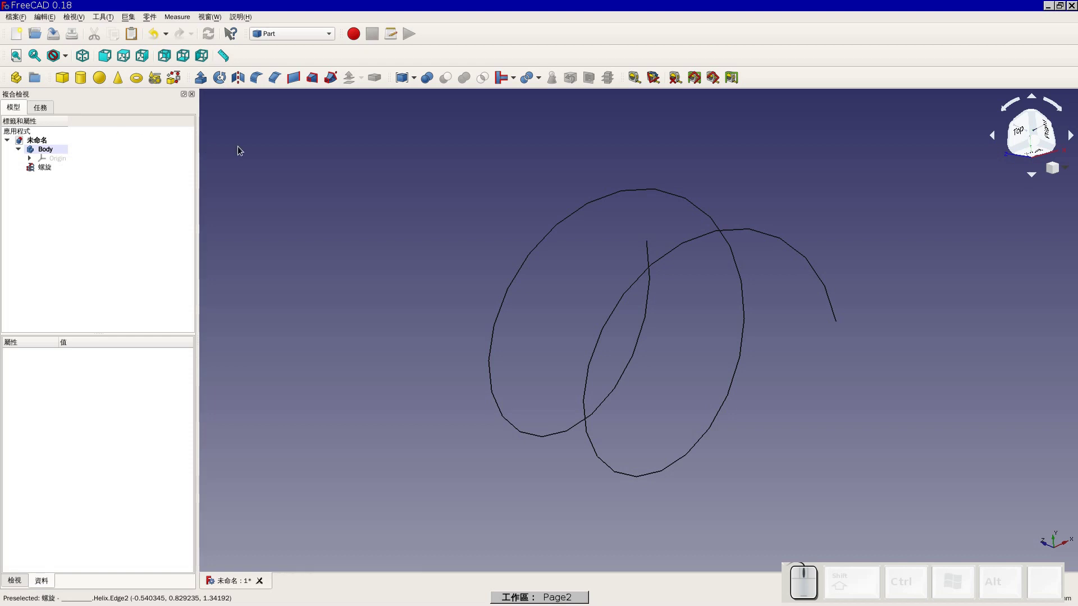
# View the helix from the front and select it to show its placement properties
pyautogui.click(114, 59)
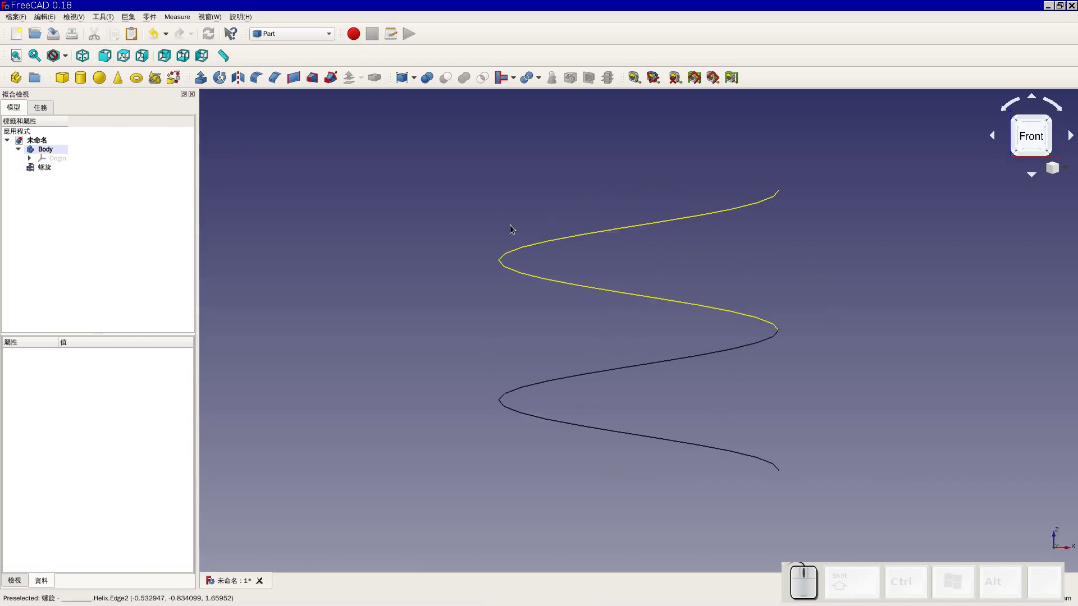
pyautogui.scroll(-3)
pyautogui.middleClick(915, 325)
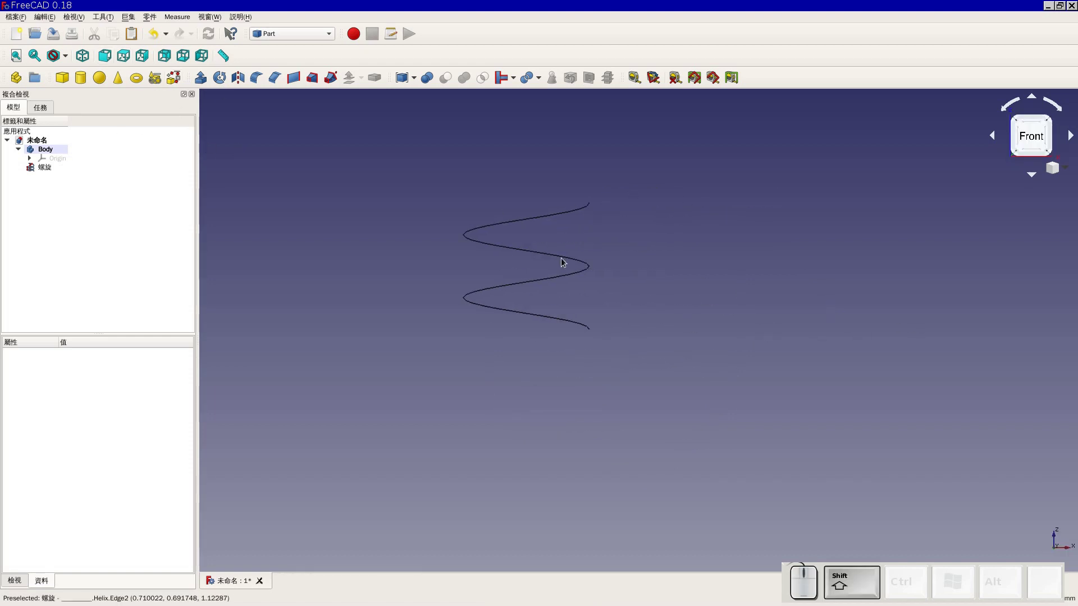
pyautogui.click(53, 172)
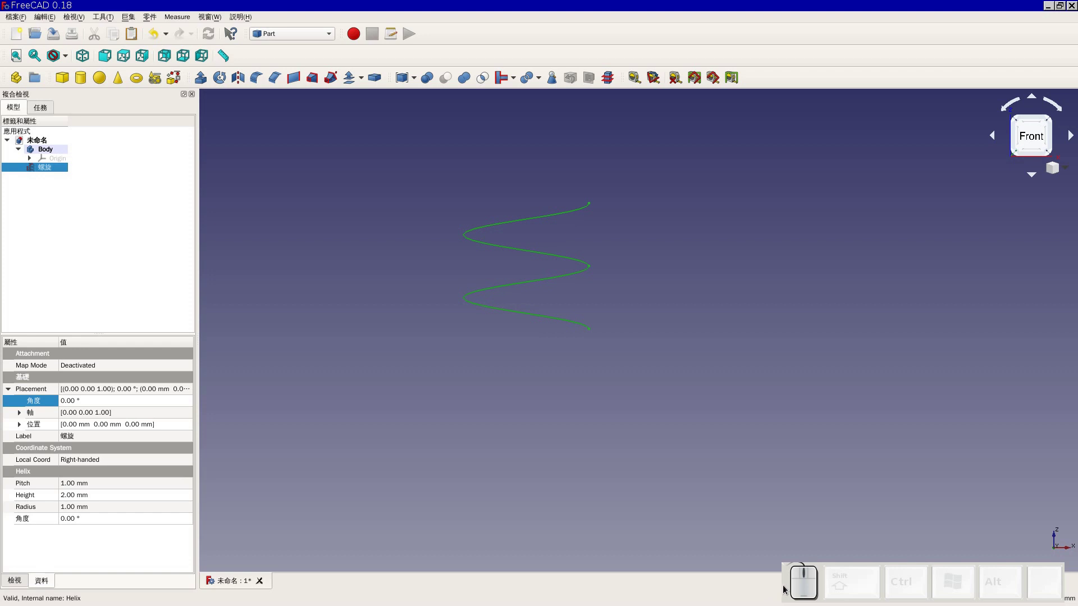
pyautogui.moveTo(790, 586); pyautogui.dragTo(1015, 564)
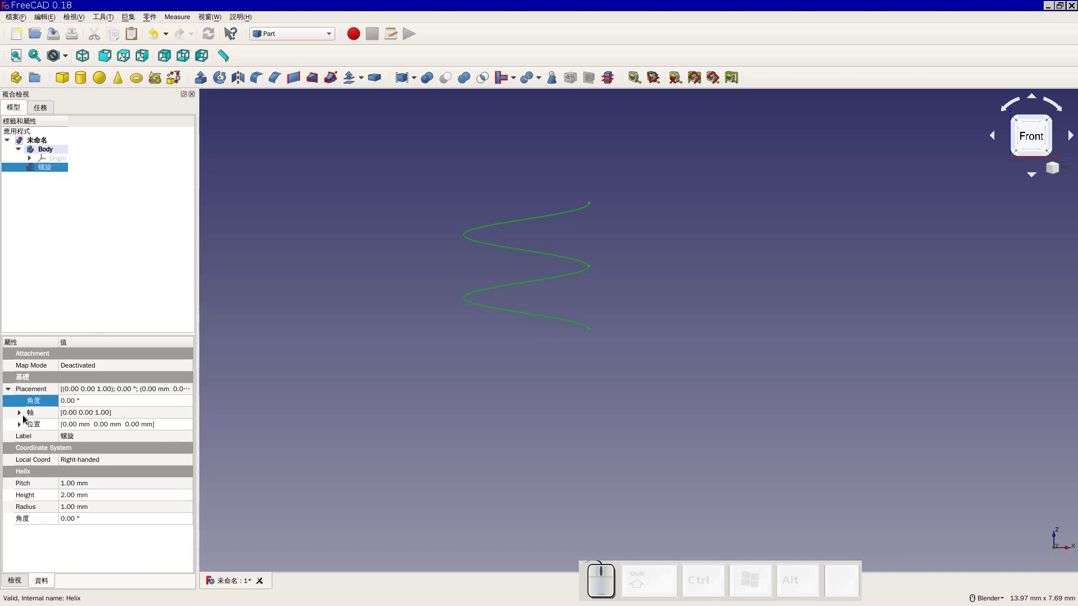
# Rotate the helix 90° about the X axis so it lies sideways, then inspect it
pyautogui.click(26, 418)
pyautogui.click(23, 463)
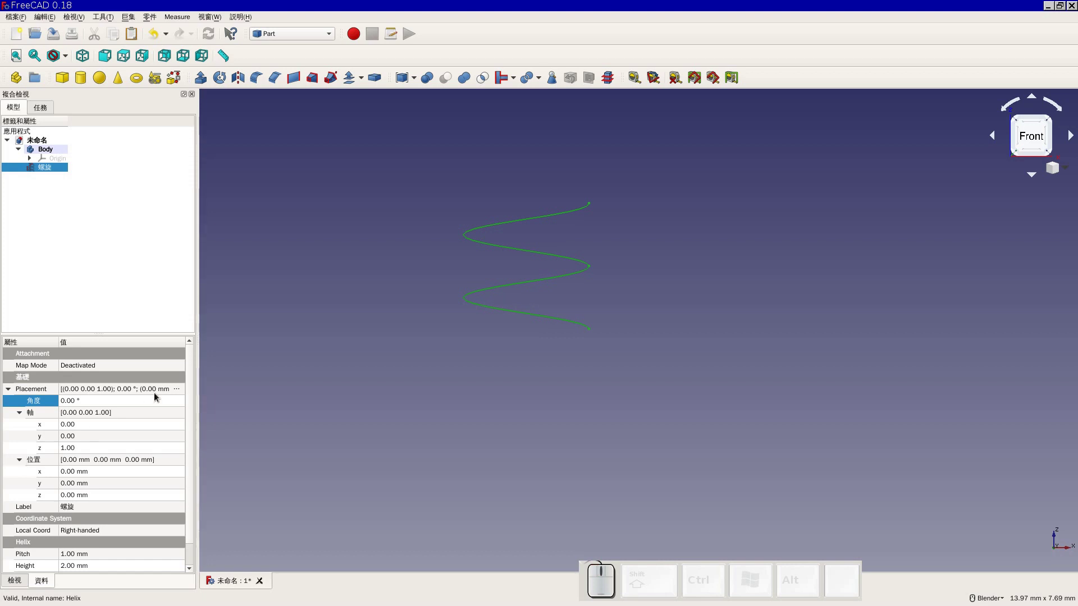
pyautogui.click(75, 450)
pyautogui.press('o')
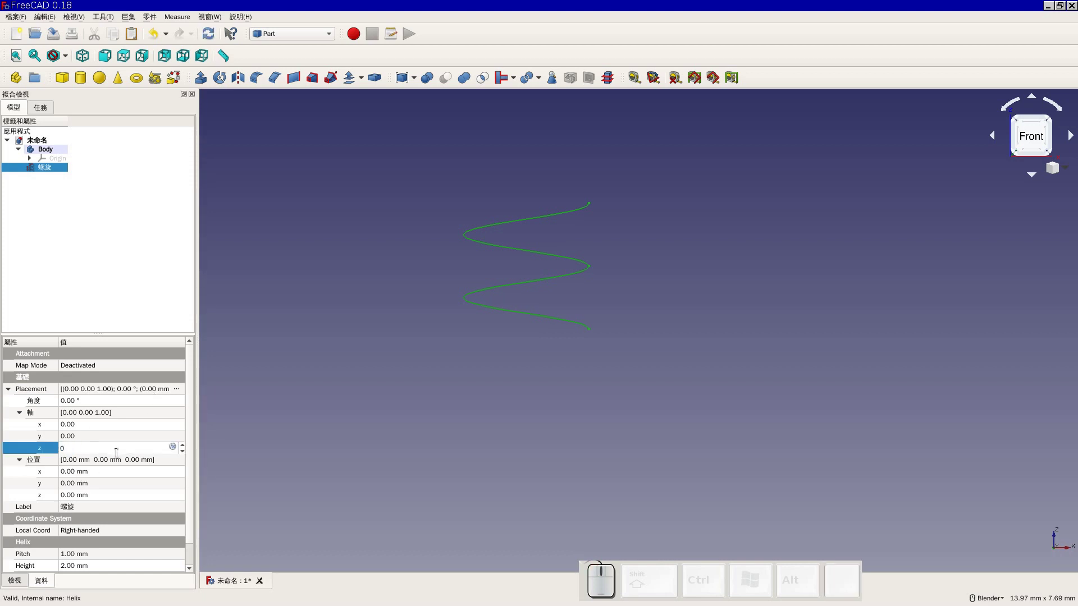
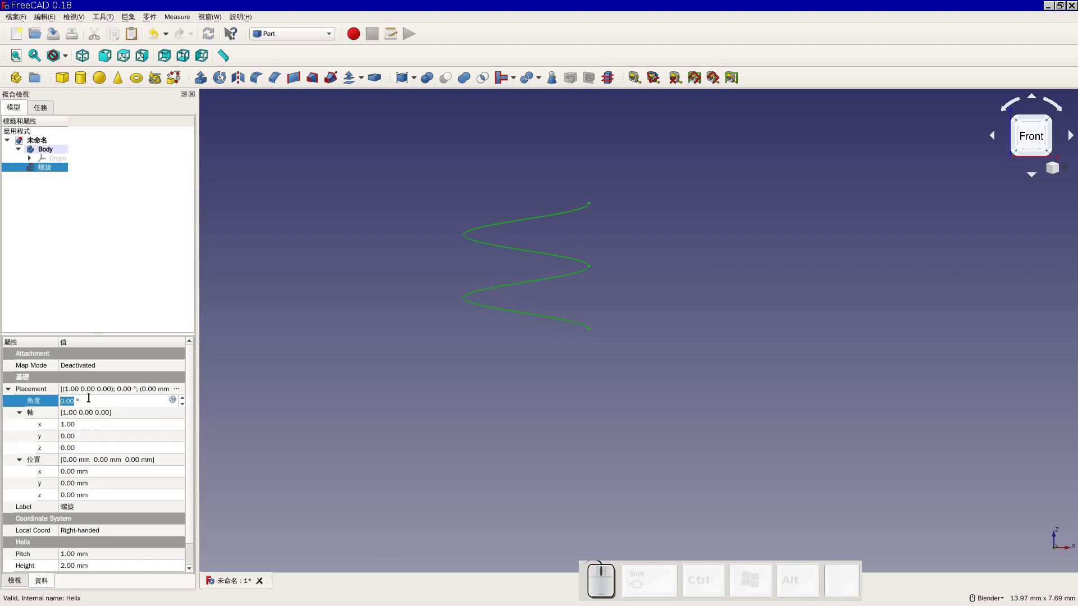
pyautogui.press('9')
pyautogui.press('0')
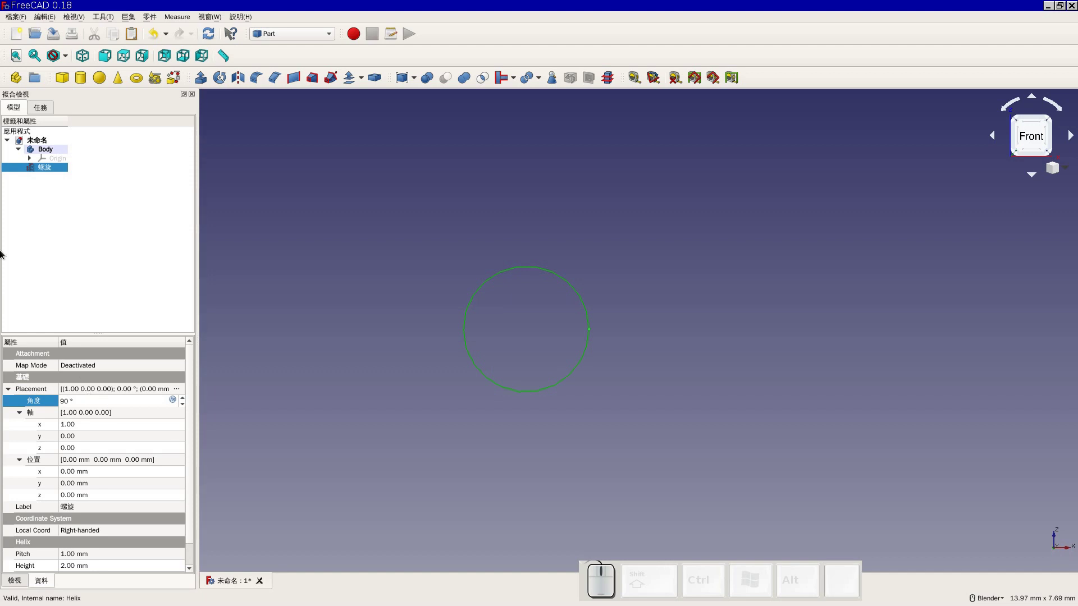
pyautogui.click(272, 428)
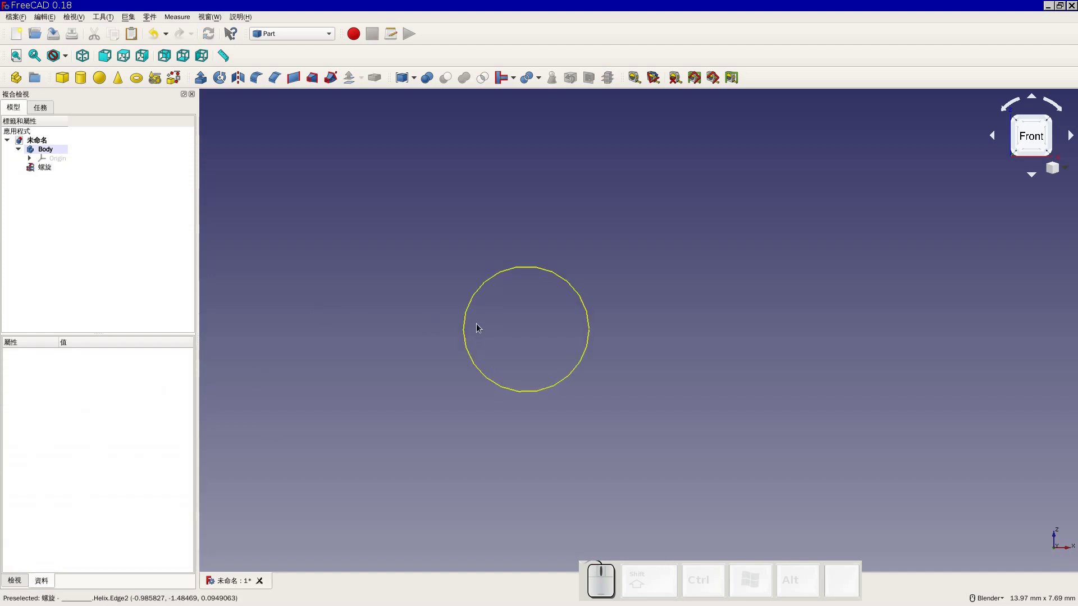
pyautogui.moveTo(692, 375); pyautogui.dragTo(528, 344)
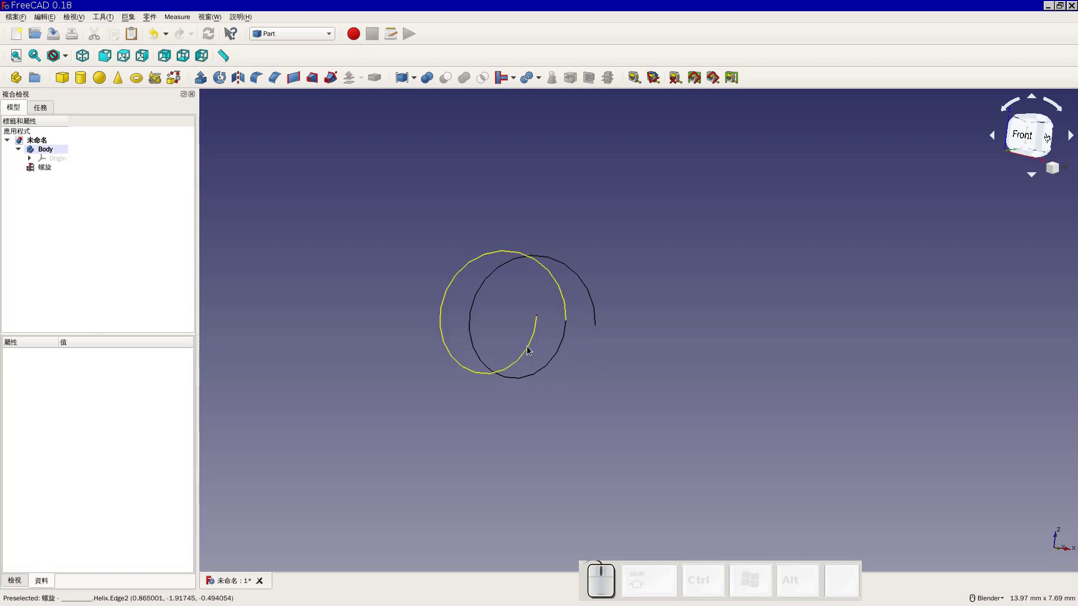
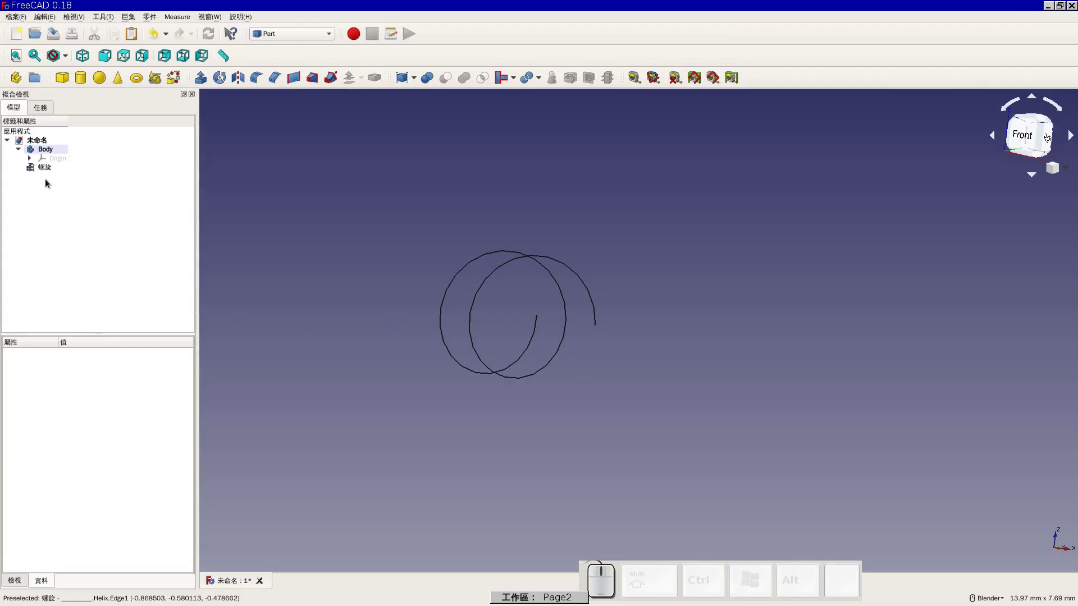
# Set the helix's Local Coord to Left-handed and view the result from the front
pyautogui.click(42, 173)
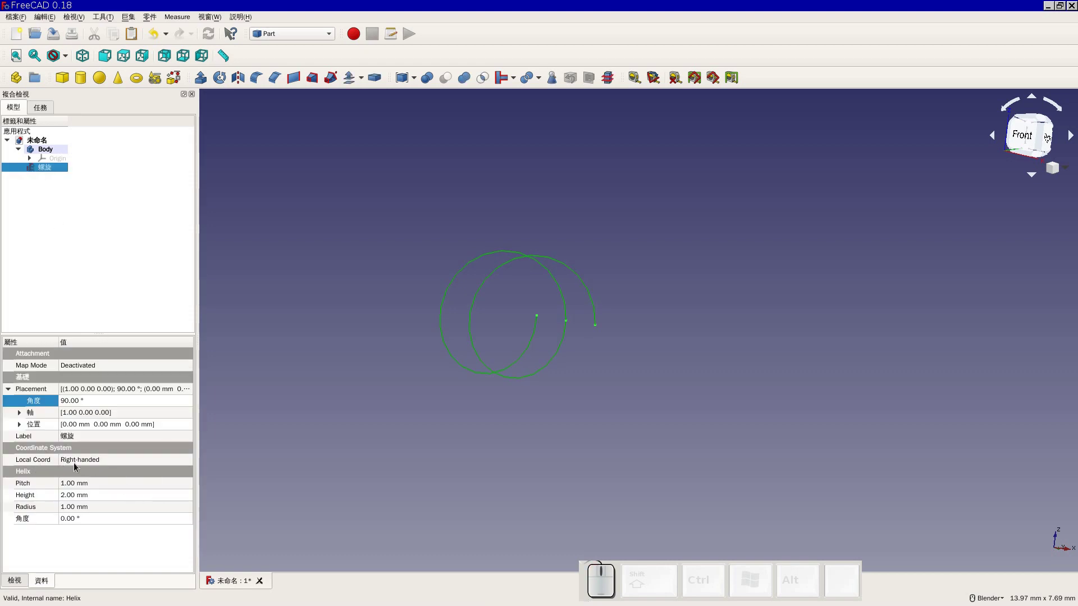
pyautogui.click(88, 467)
pyautogui.click(93, 467)
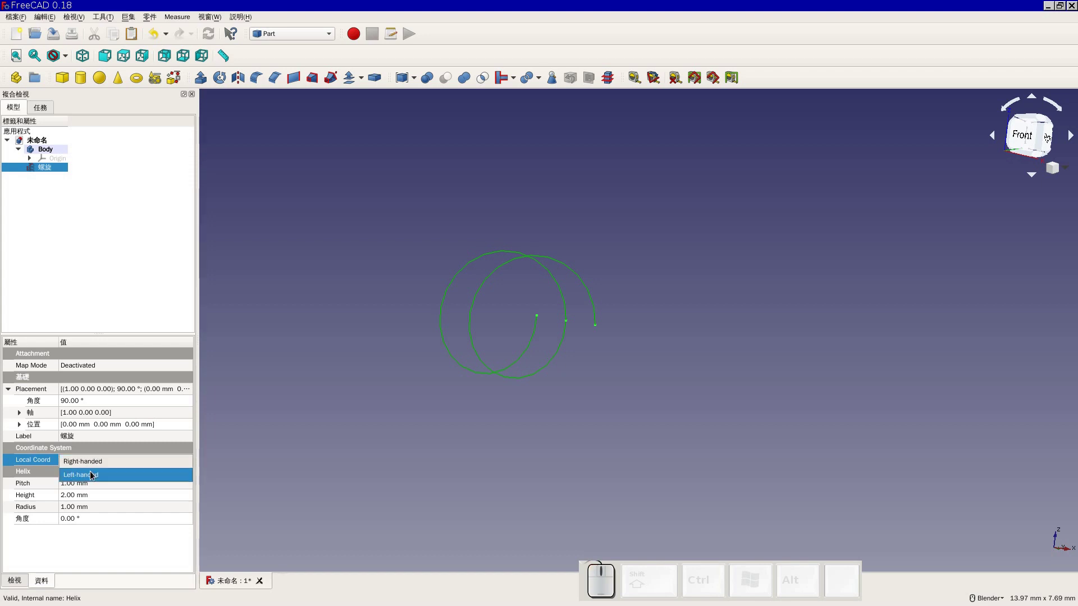
pyautogui.click(94, 475)
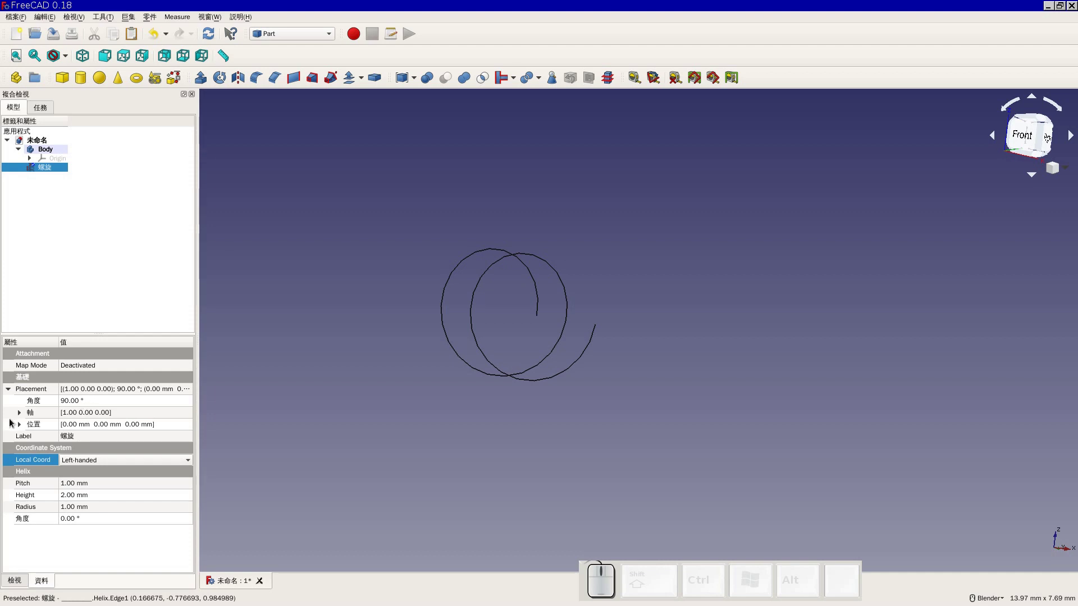
pyautogui.click(25, 417)
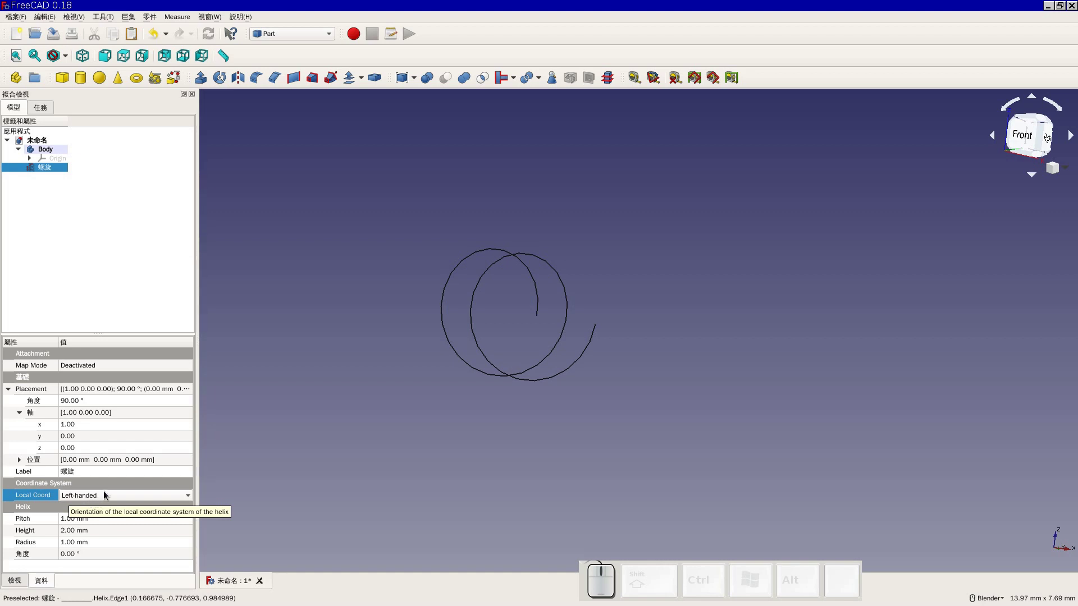
pyautogui.click(281, 449)
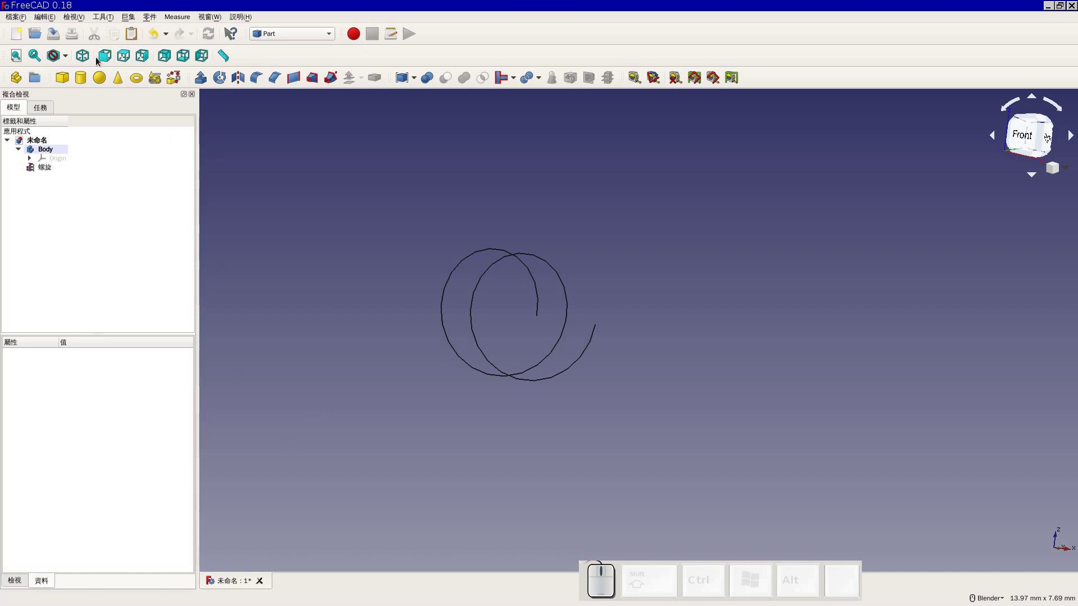
pyautogui.click(104, 60)
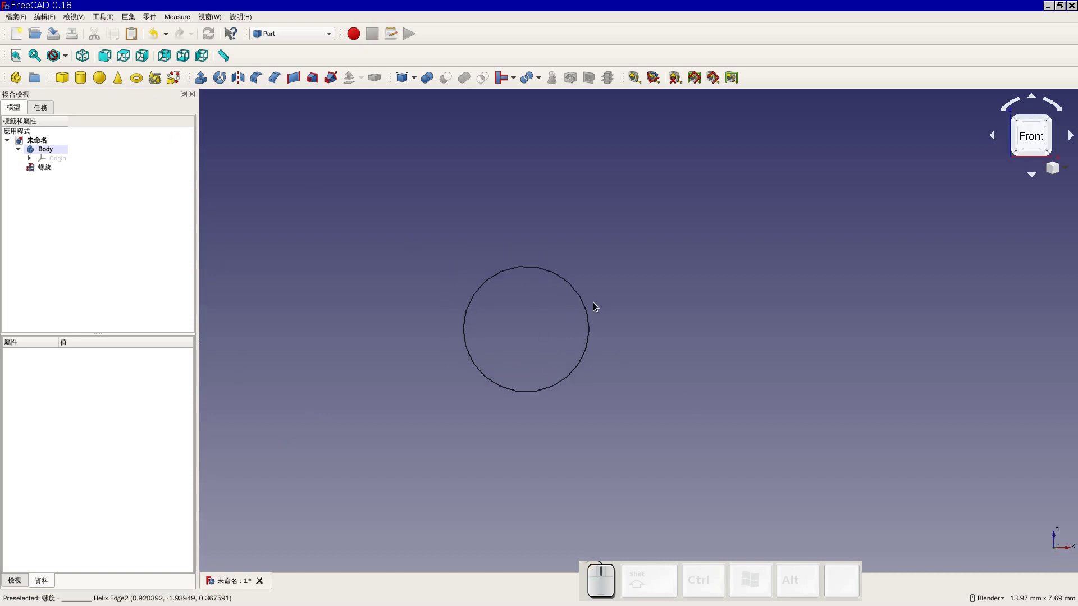
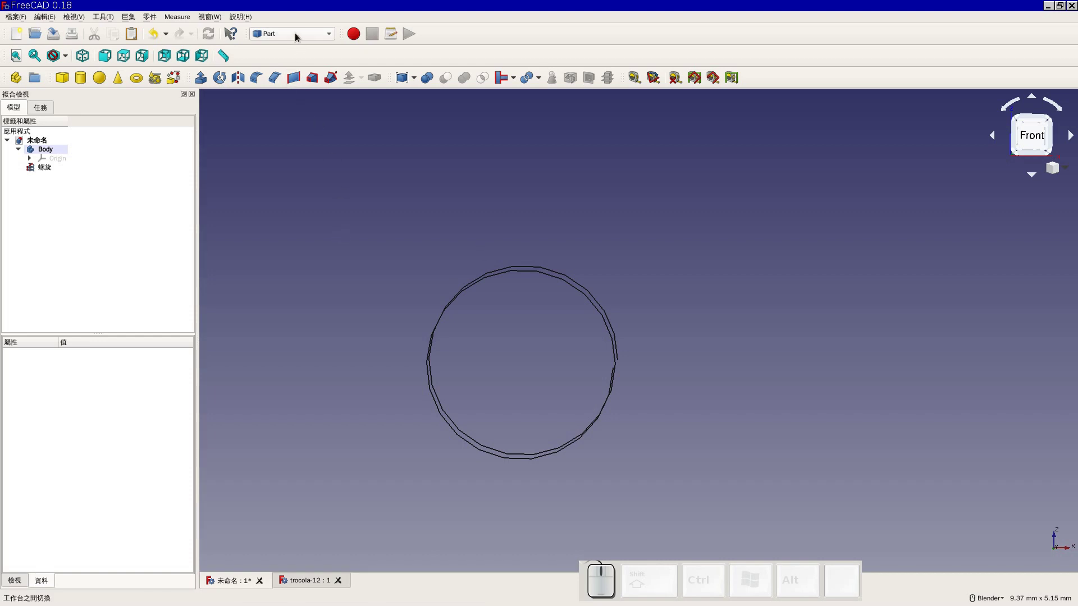
# Return to Part Design and start a new sketch on the XZ (front) plane
pyautogui.click(298, 36)
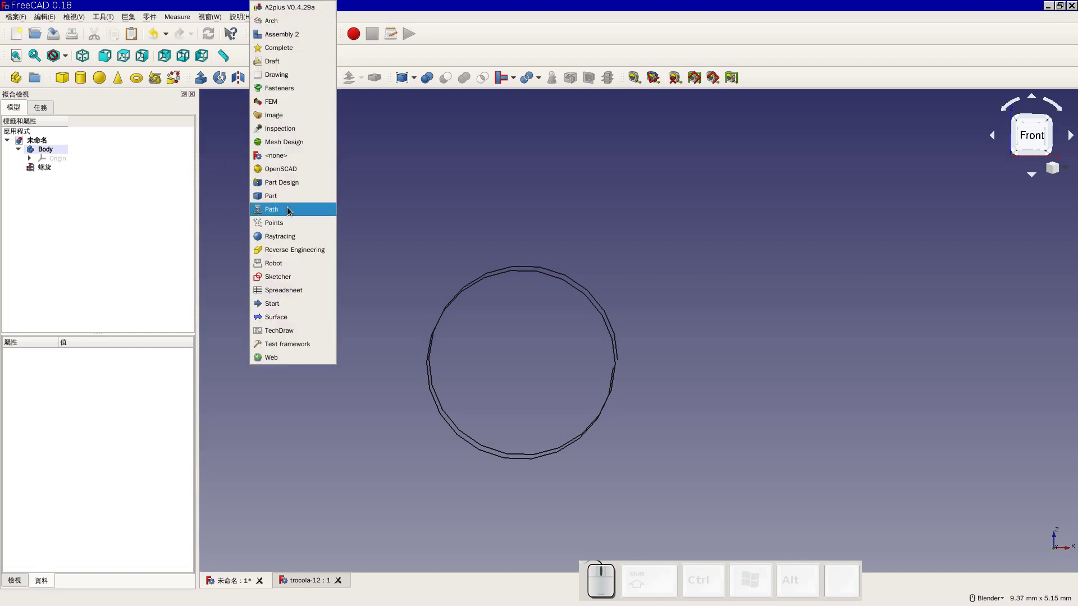
pyautogui.click(300, 188)
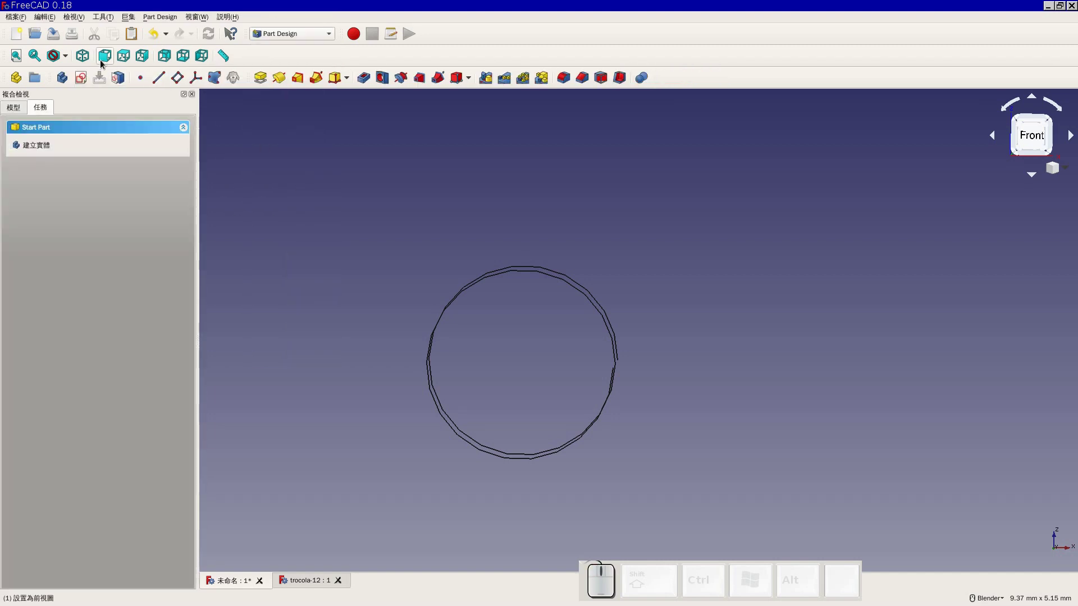
pyautogui.click(103, 64)
pyautogui.click(90, 86)
pyautogui.scroll(-3)
pyautogui.middleClick(445, 192)
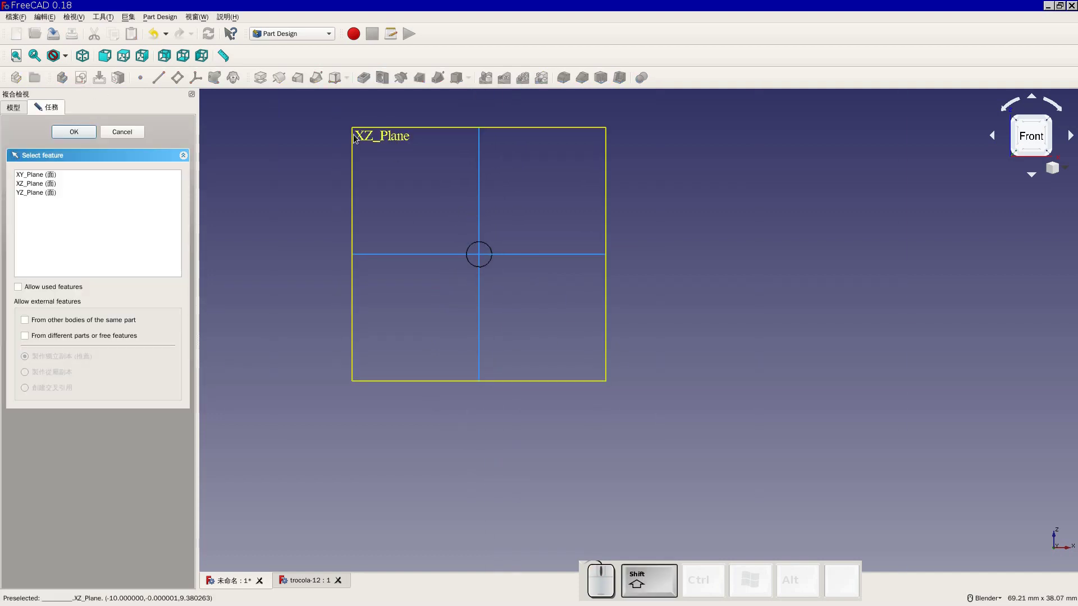
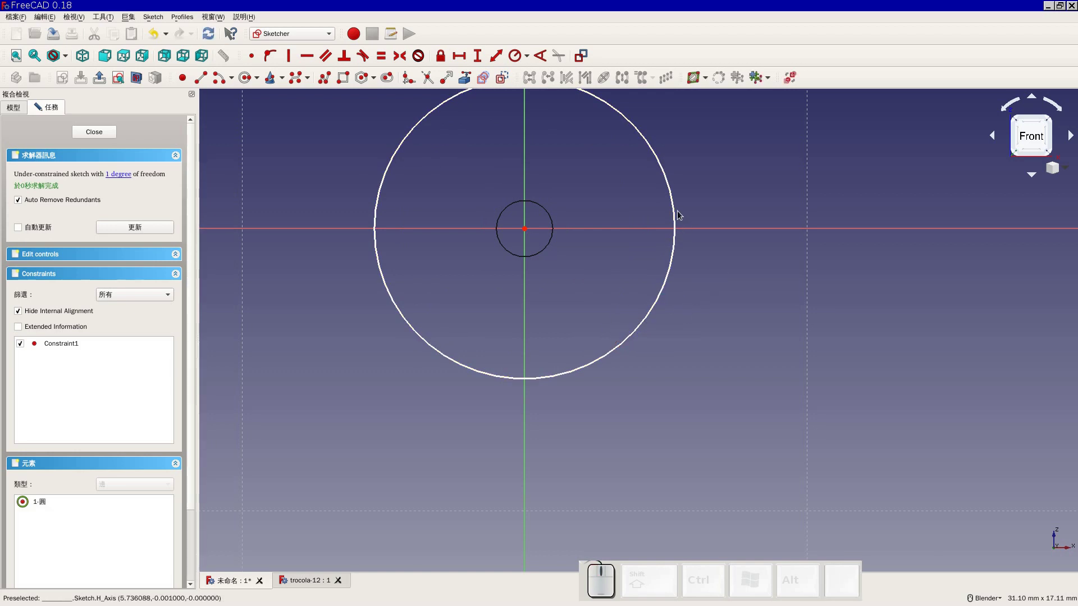
# Constrain the origin-centred circle to an 8 mm radius and close the sketch
pyautogui.click(678, 214)
pyautogui.press('shift+r')
pyautogui.press('8')
pyautogui.press('Return')
pyautogui.scroll(-3)
pyautogui.click(734, 224)
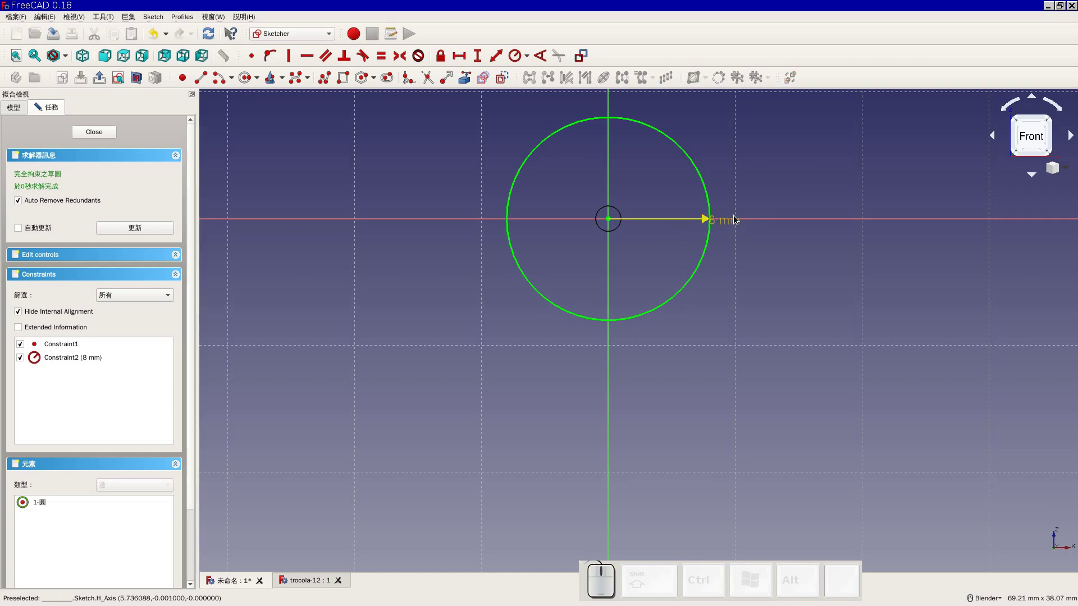
pyautogui.click(729, 221)
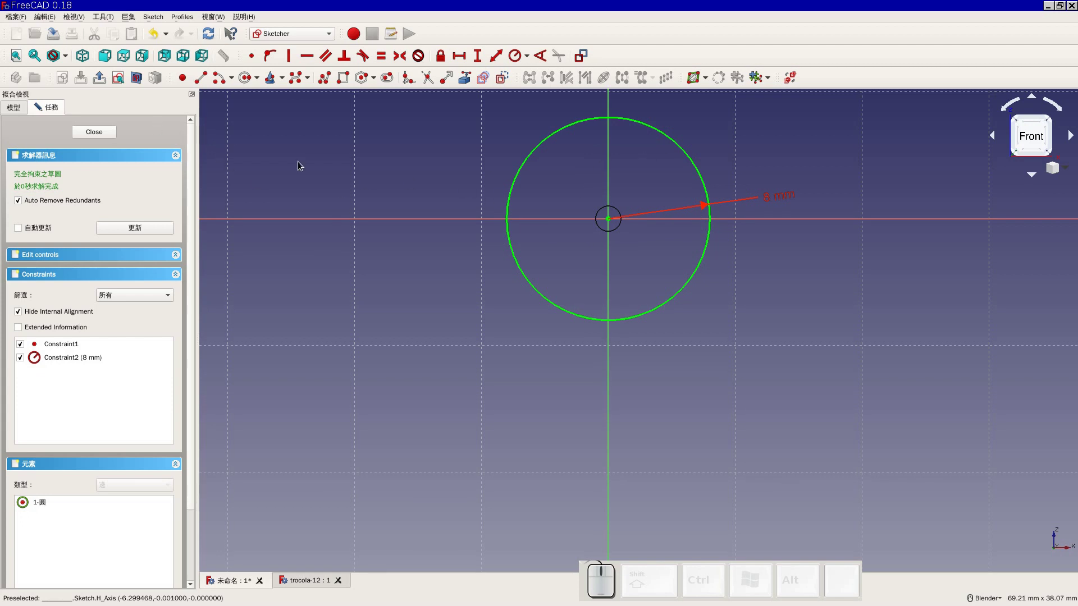
pyautogui.click(116, 135)
# Set the helix Radius property to 8 mm to match the circle, then view it from the front
pyautogui.rightClick(701, 219)
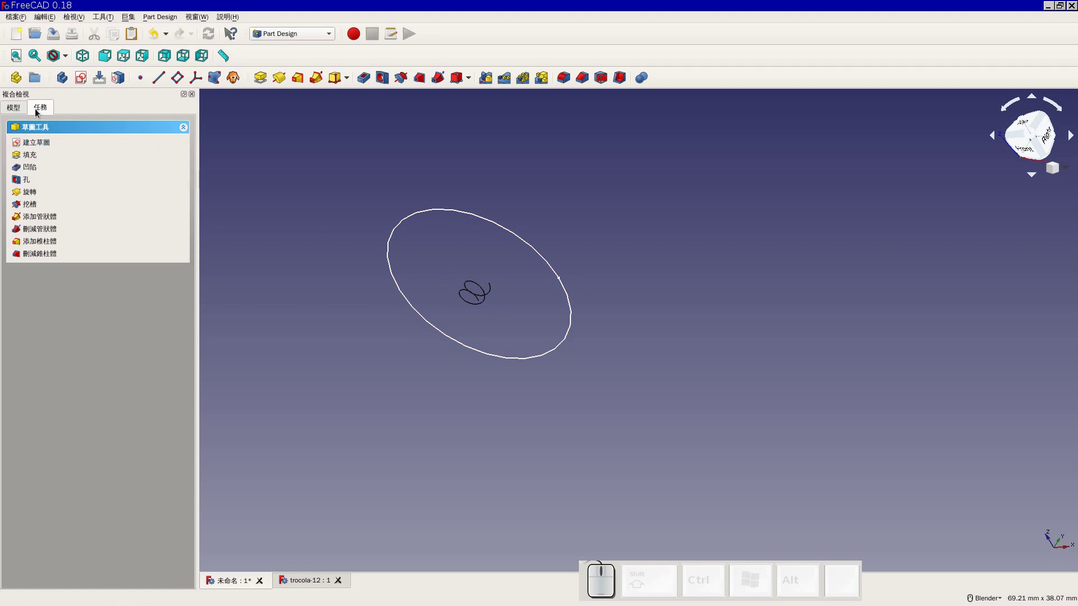
pyautogui.click(10, 108)
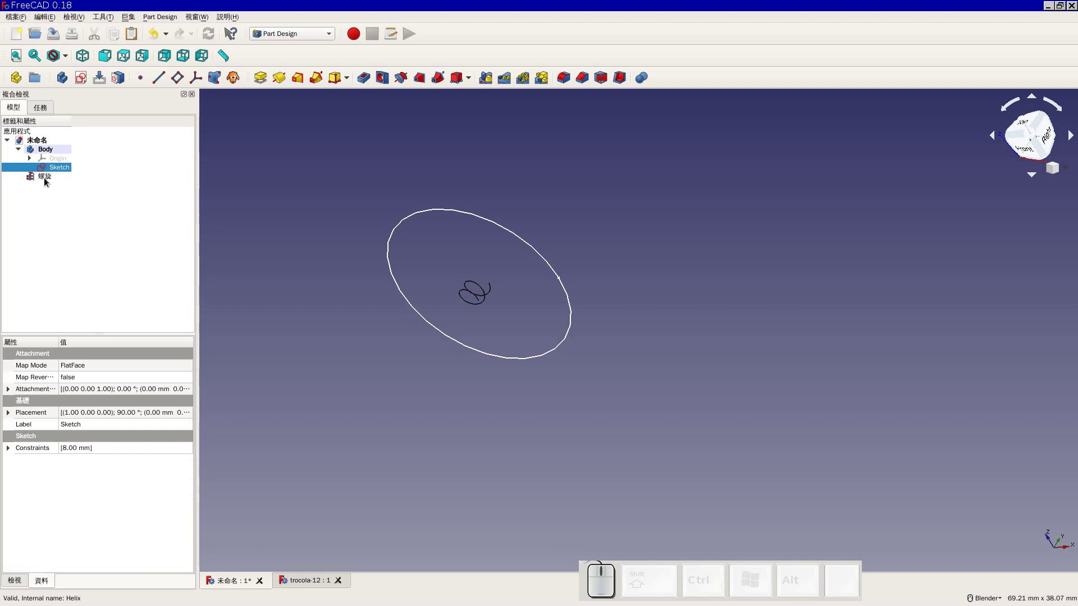
pyautogui.click(48, 181)
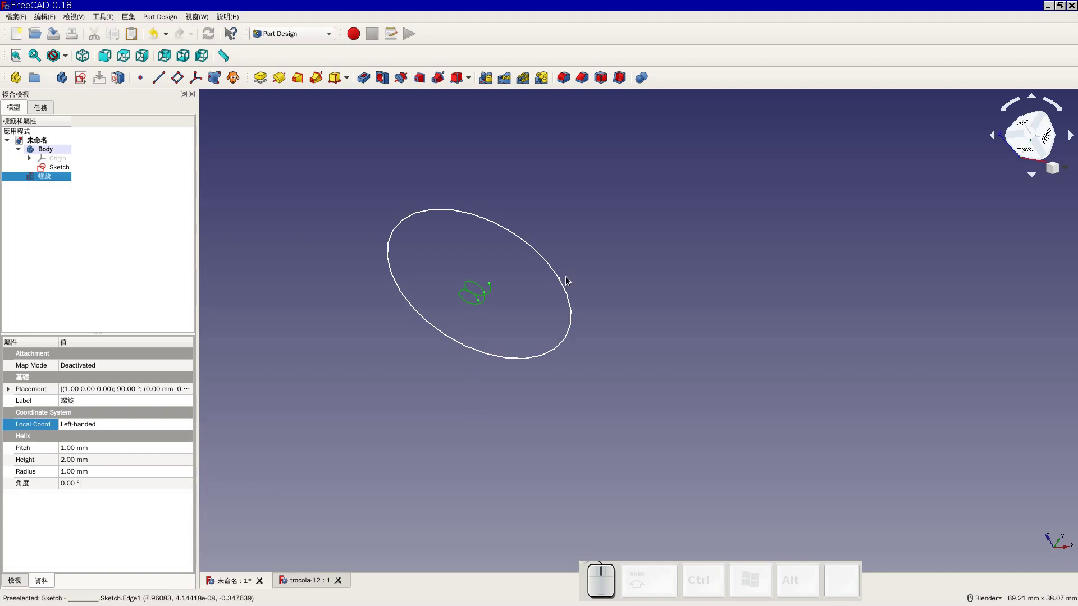
pyautogui.click(80, 477)
pyautogui.press('8')
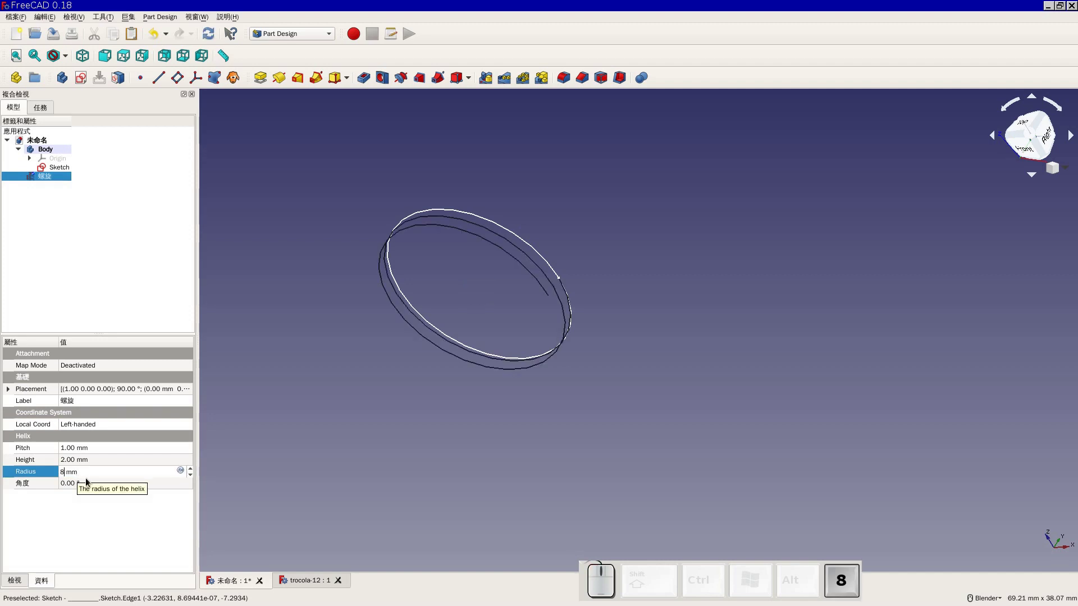
pyautogui.press('Return')
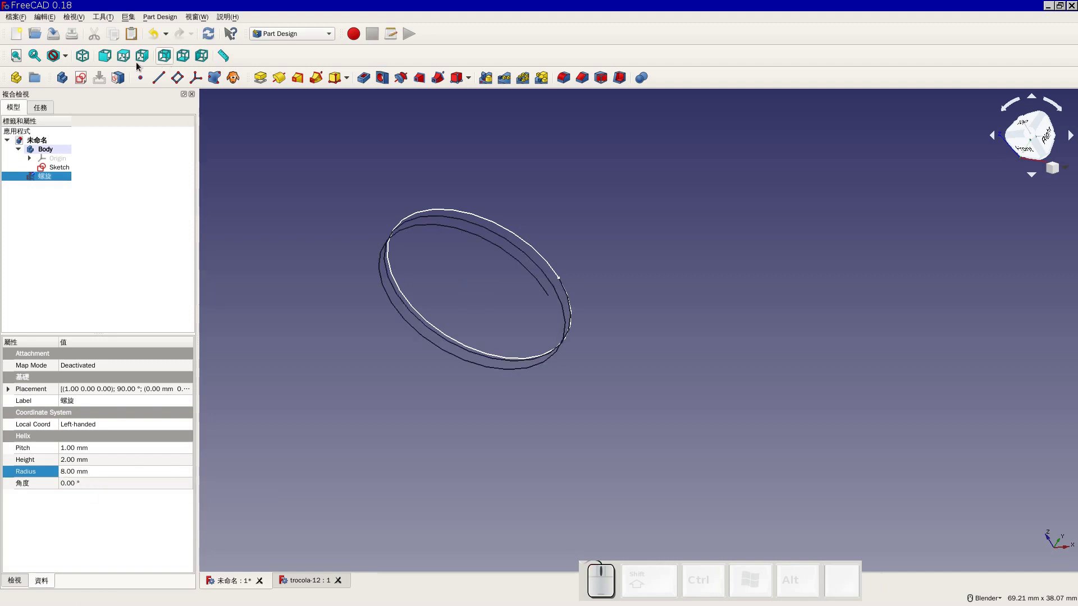
pyautogui.click(111, 61)
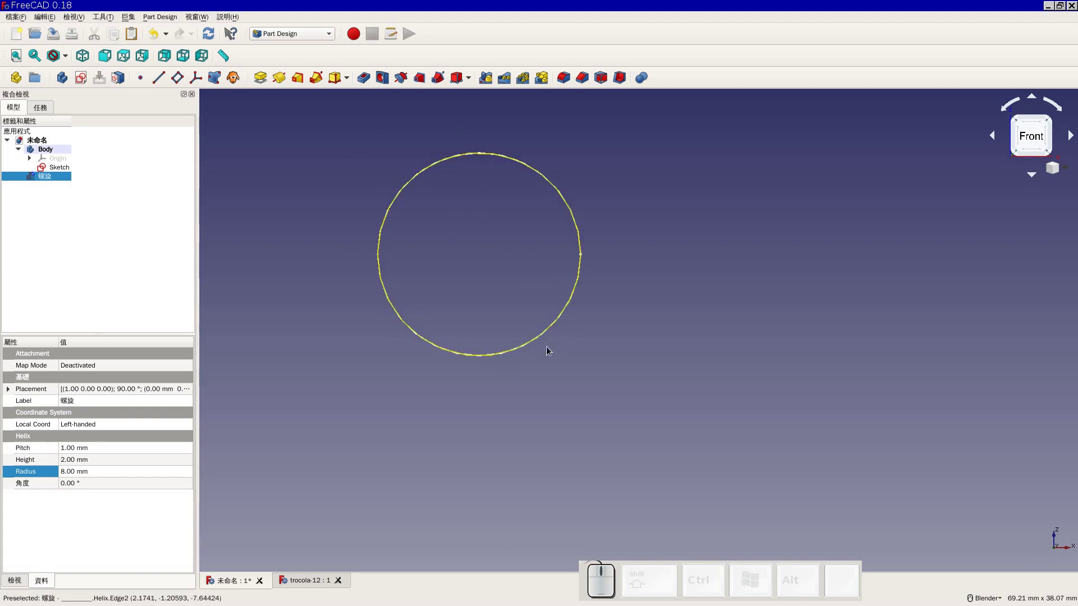
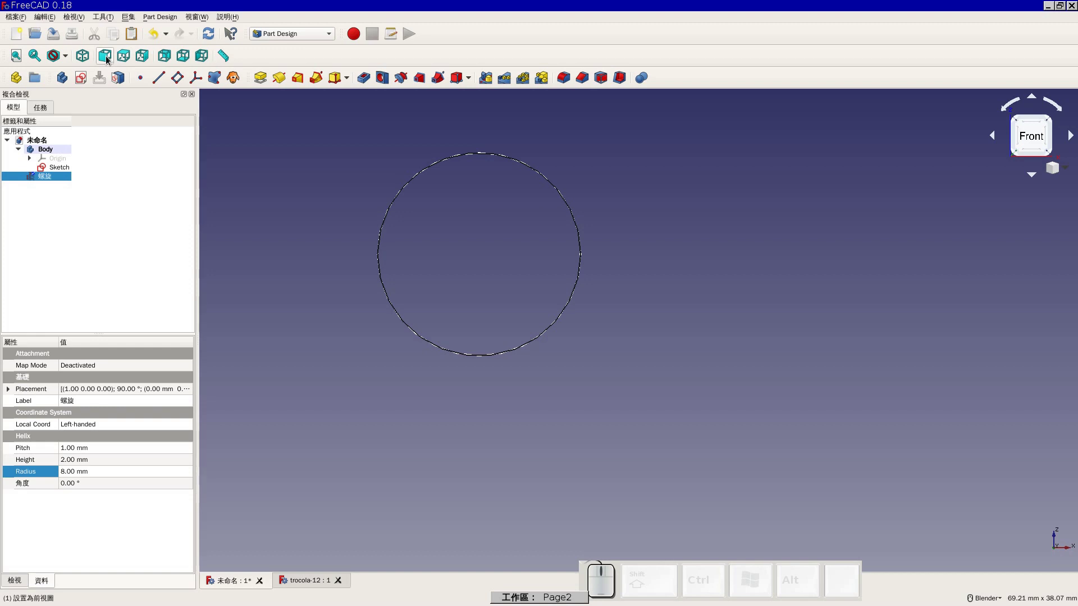
# View the coils from the top, zoom to the coil end and start a new sketch for the leg path
pyautogui.click(124, 59)
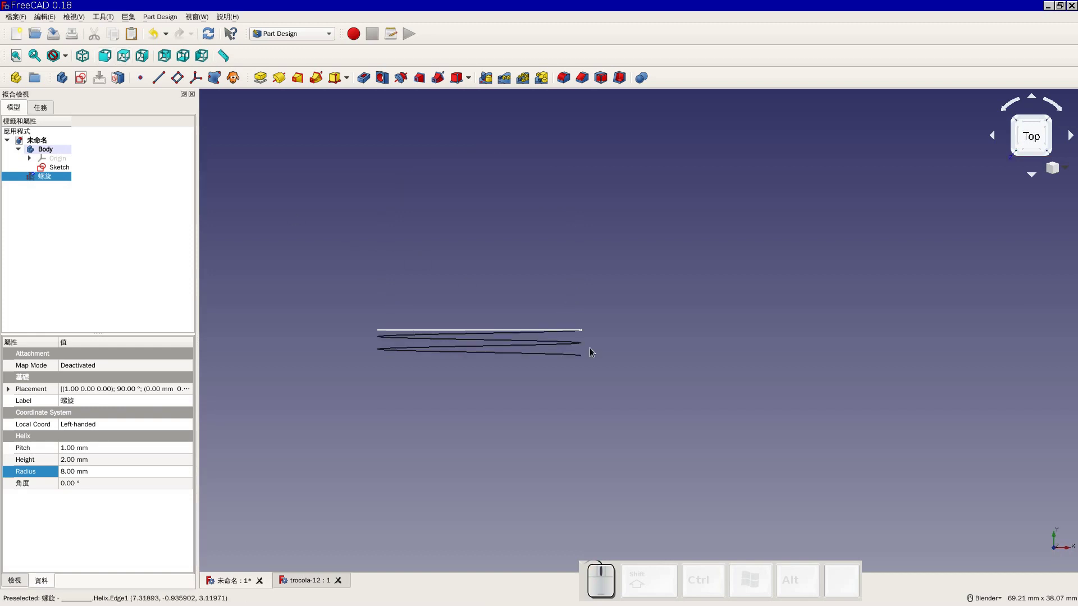
pyautogui.scroll(3)
pyautogui.scroll(3)
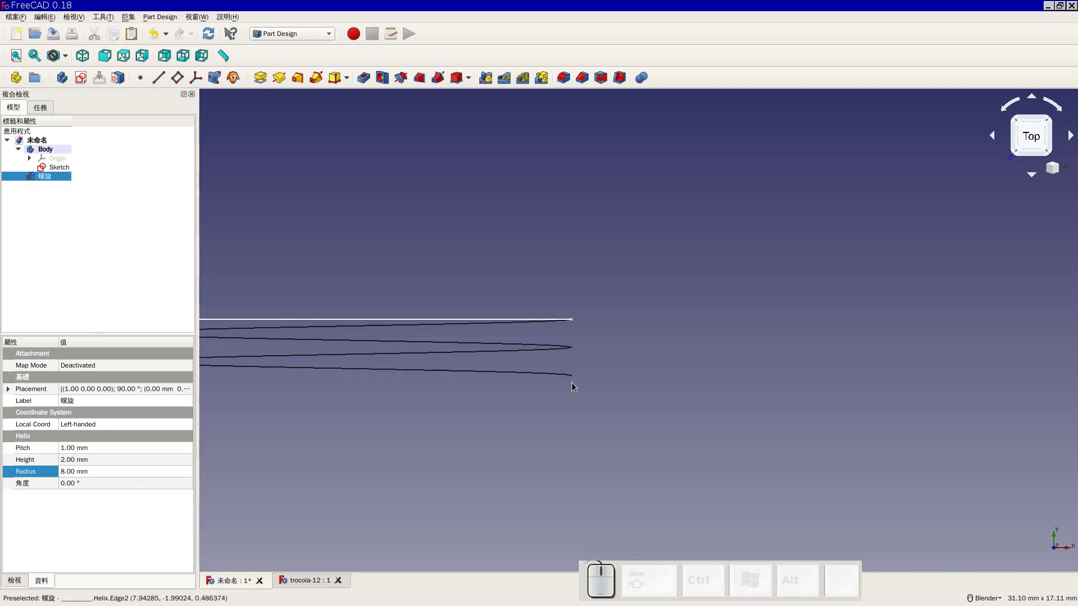
pyautogui.scroll(-3)
pyautogui.click(90, 83)
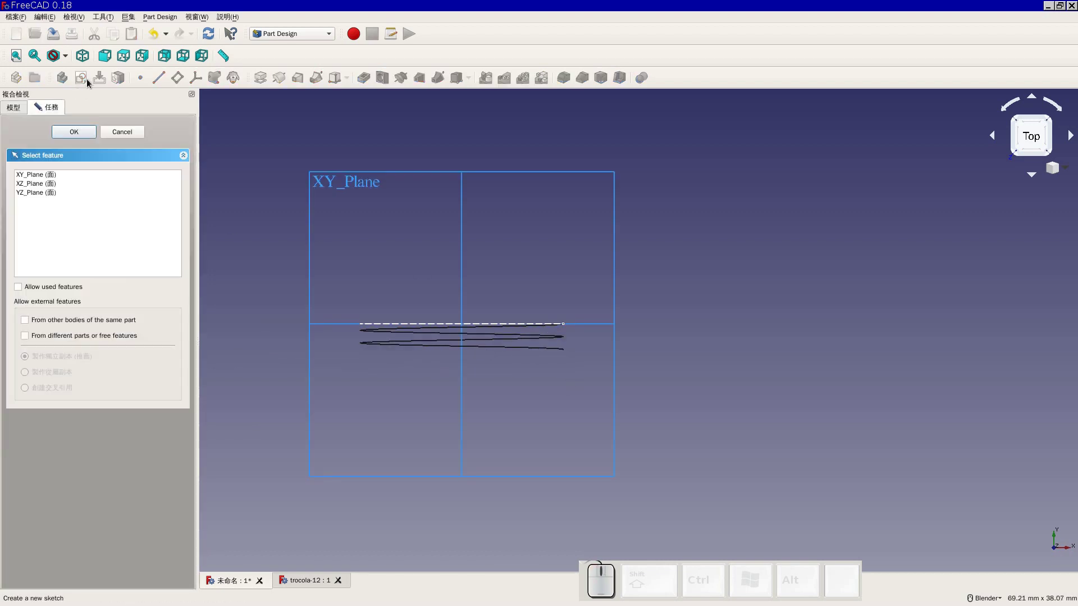
# Attach the new path sketch to the XY plane and frame the view
pyautogui.click(28, 177)
pyautogui.click(68, 134)
pyautogui.scroll(3)
pyautogui.rightClick(633, 371)
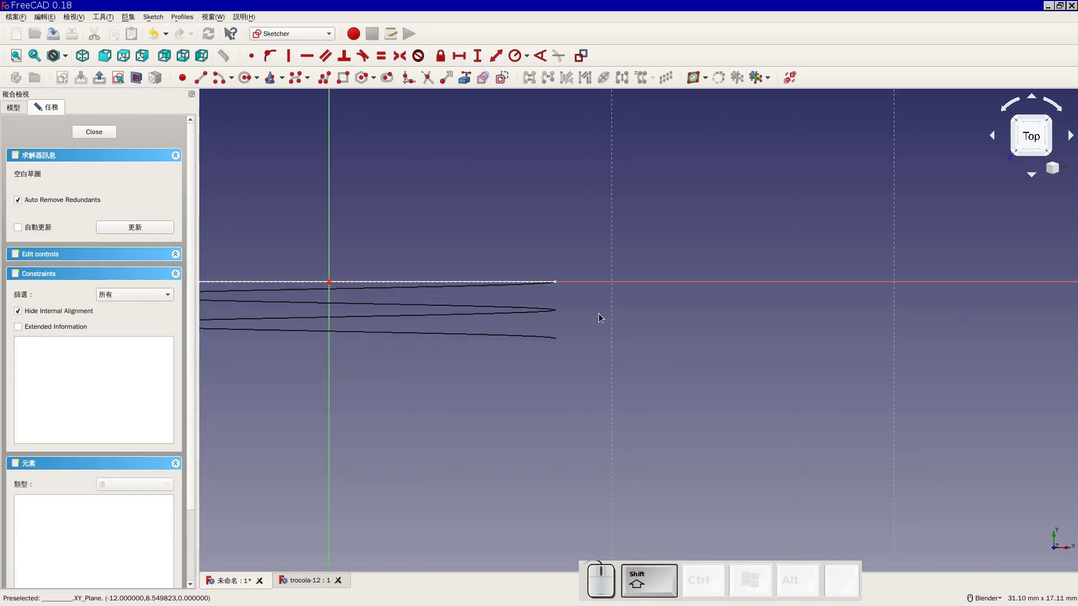
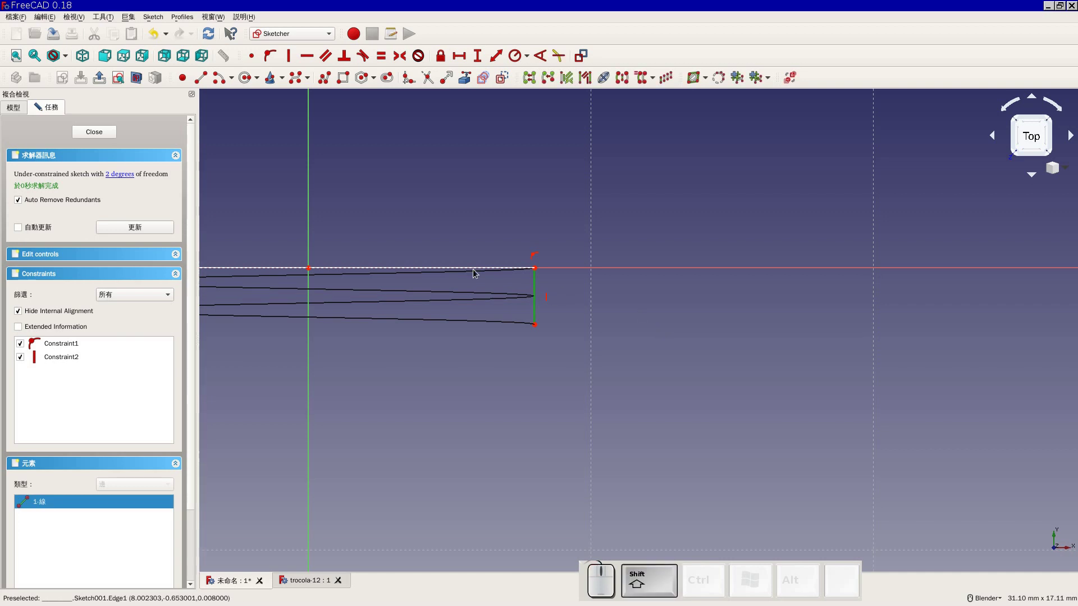
# Constrain the vertical leg line to 3.8 mm, tidy its label and close the sketch
pyautogui.press('shift+v')
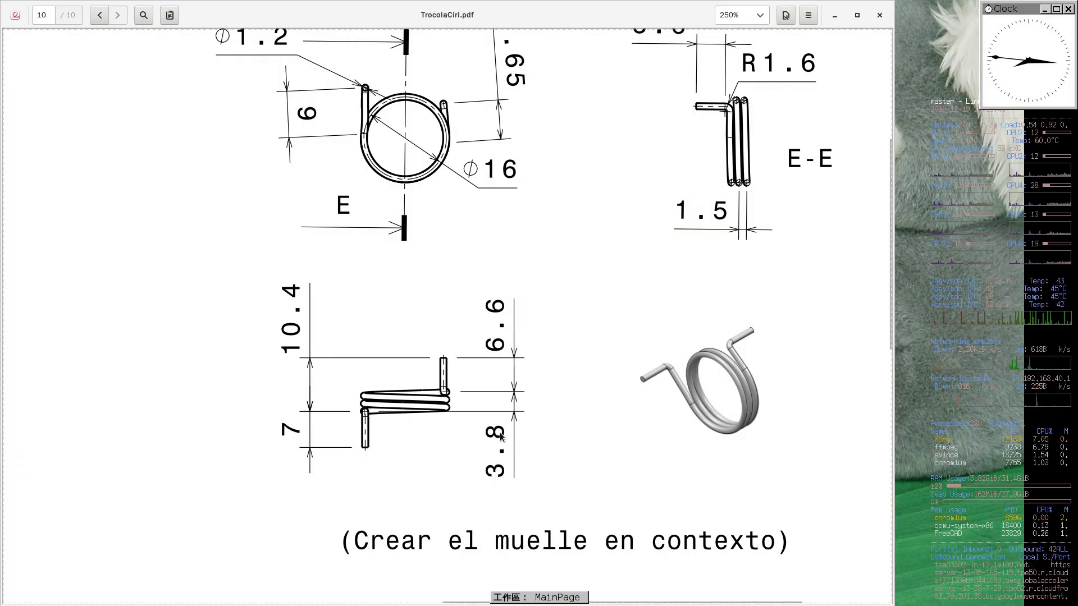
pyautogui.press('super+2')
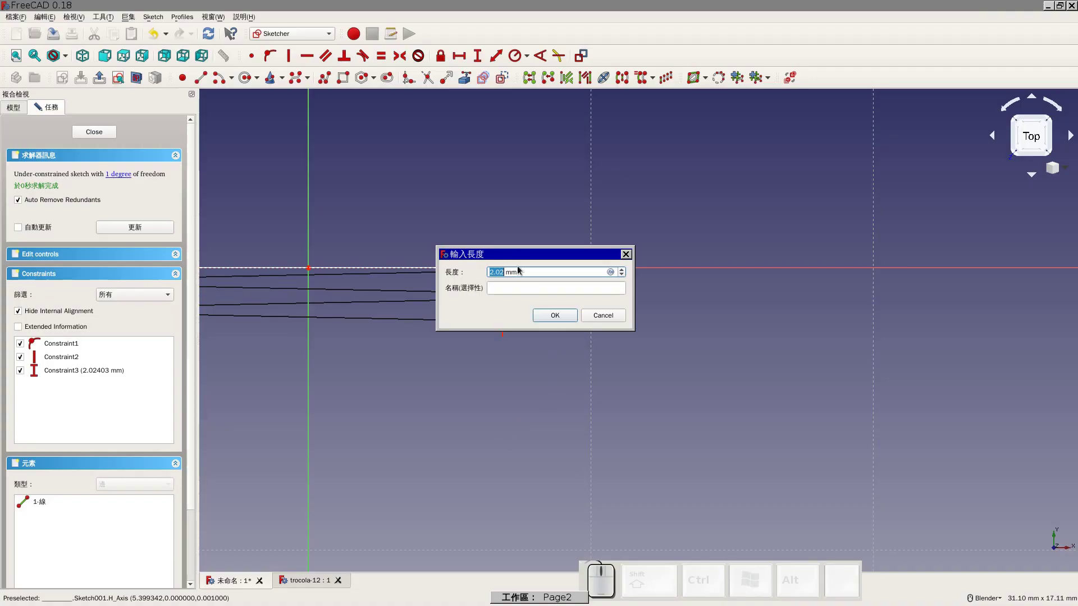
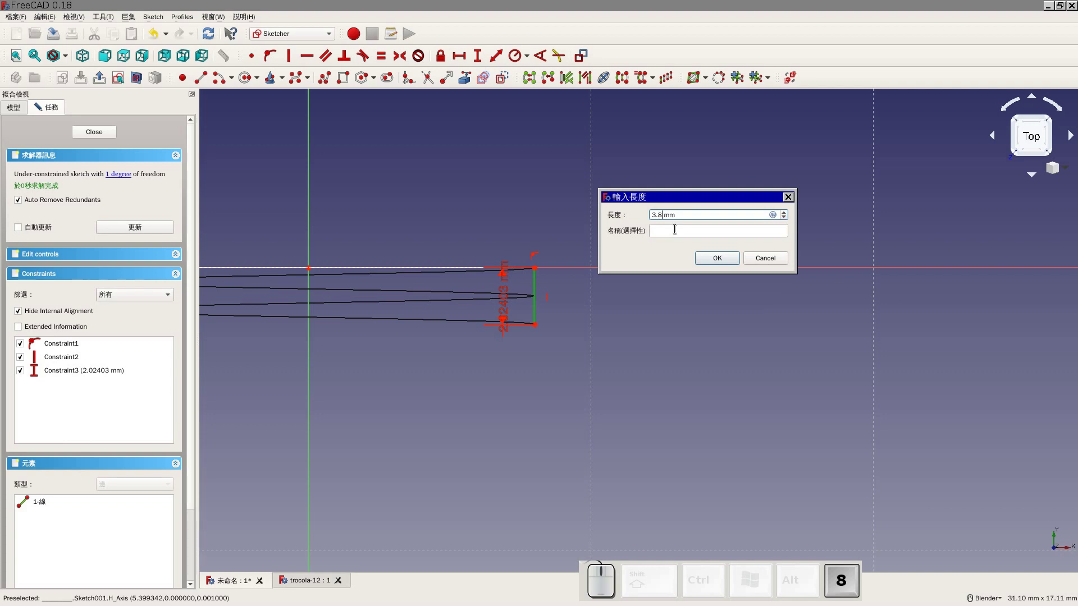
pyautogui.press('Return')
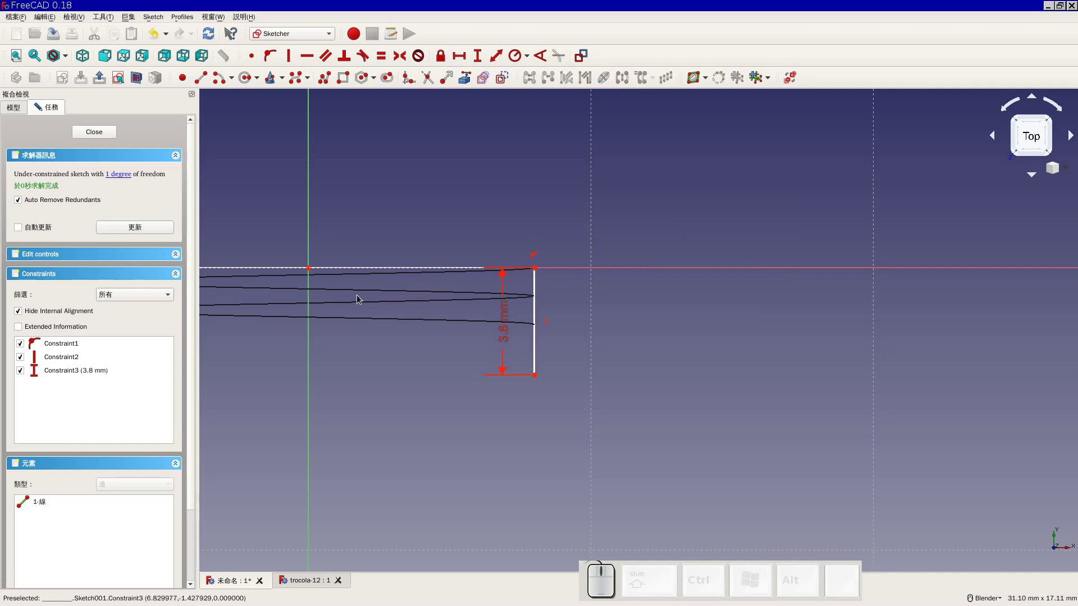
pyautogui.moveTo(506, 334); pyautogui.dragTo(524, 318)
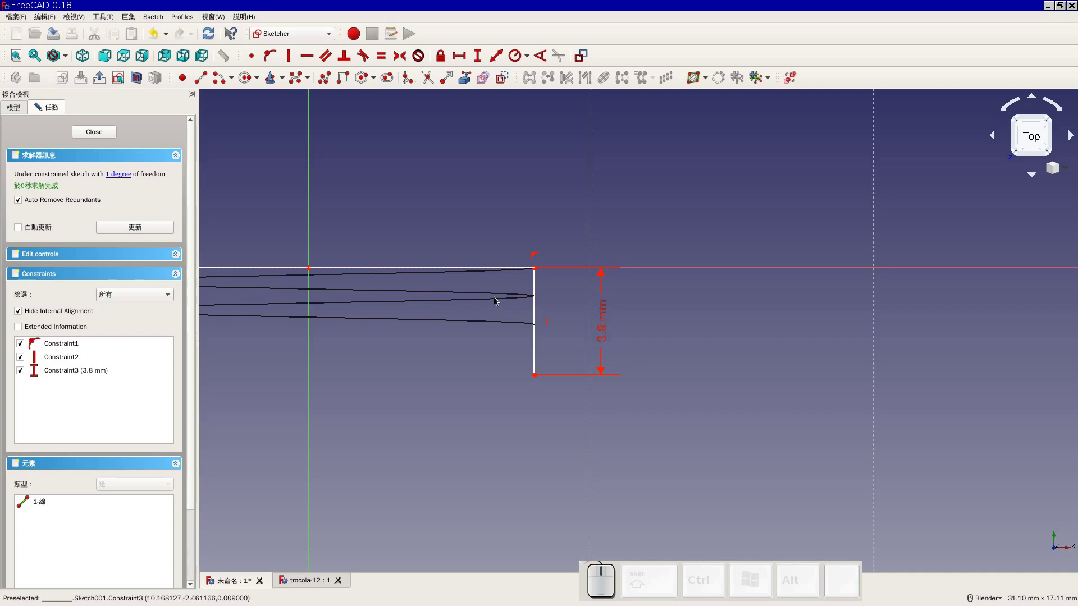
pyautogui.click(108, 135)
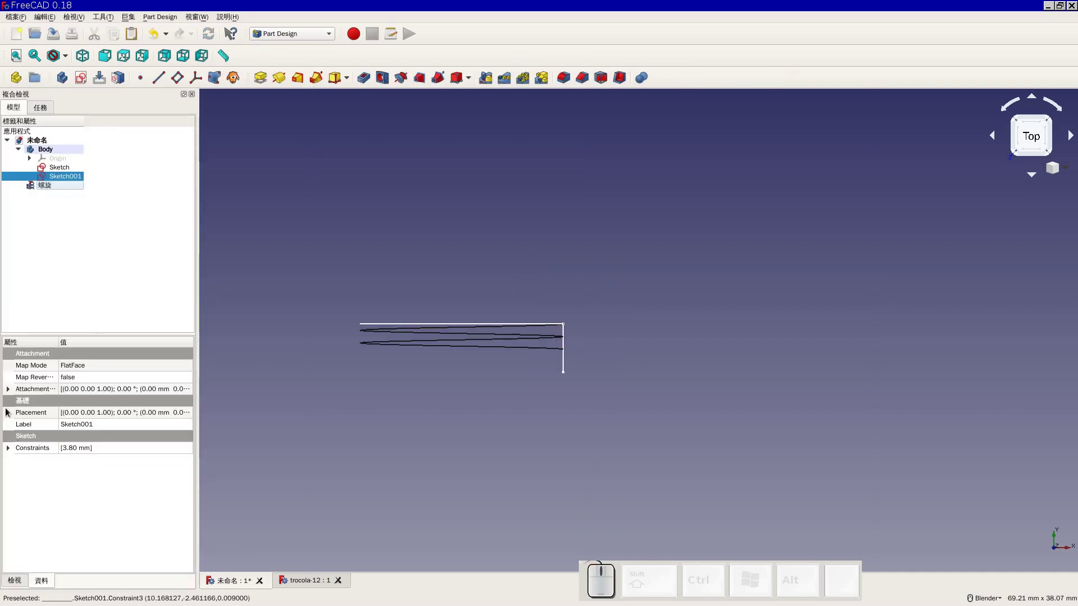
# Select the Helix feature to bring up its pitch, height and radius parameters
pyautogui.click(59, 188)
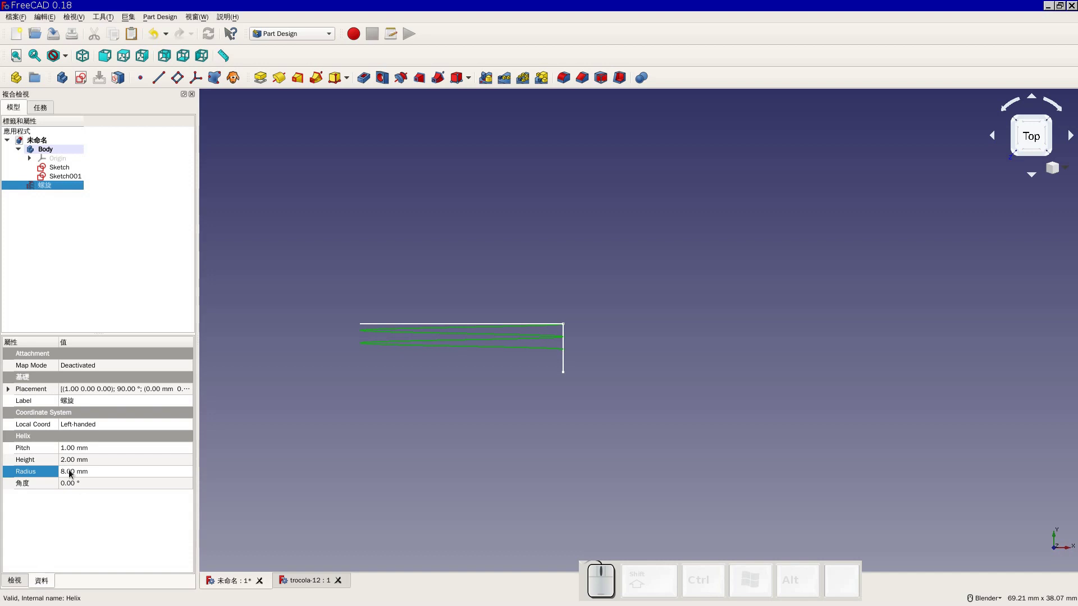
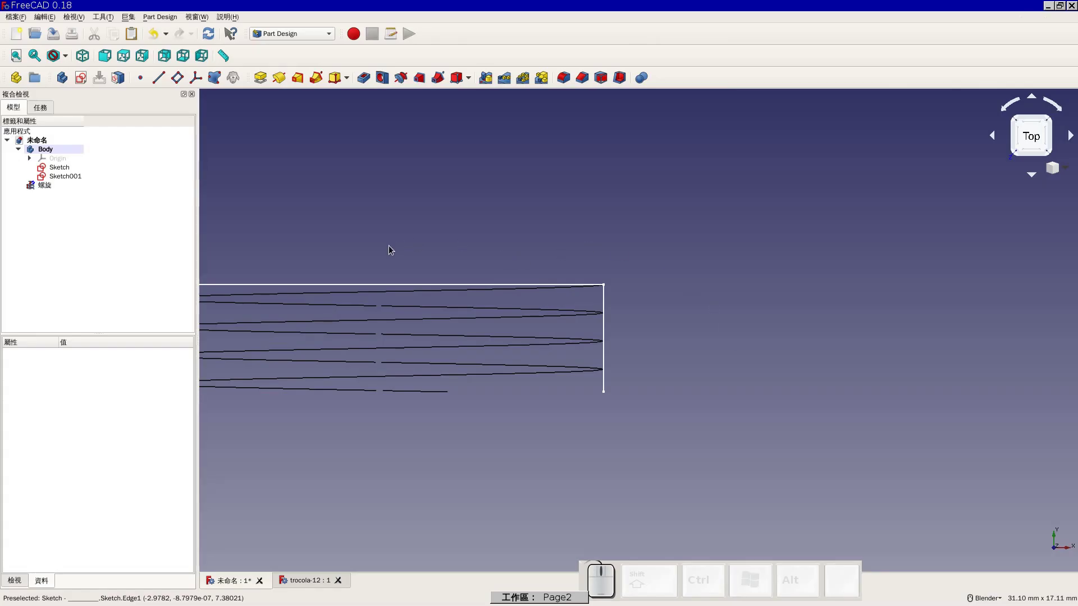
# Select the helix and experiment with its Pitch value, returning it to about 1 mm
pyautogui.moveTo(412, 238); pyautogui.dragTo(280, 261)
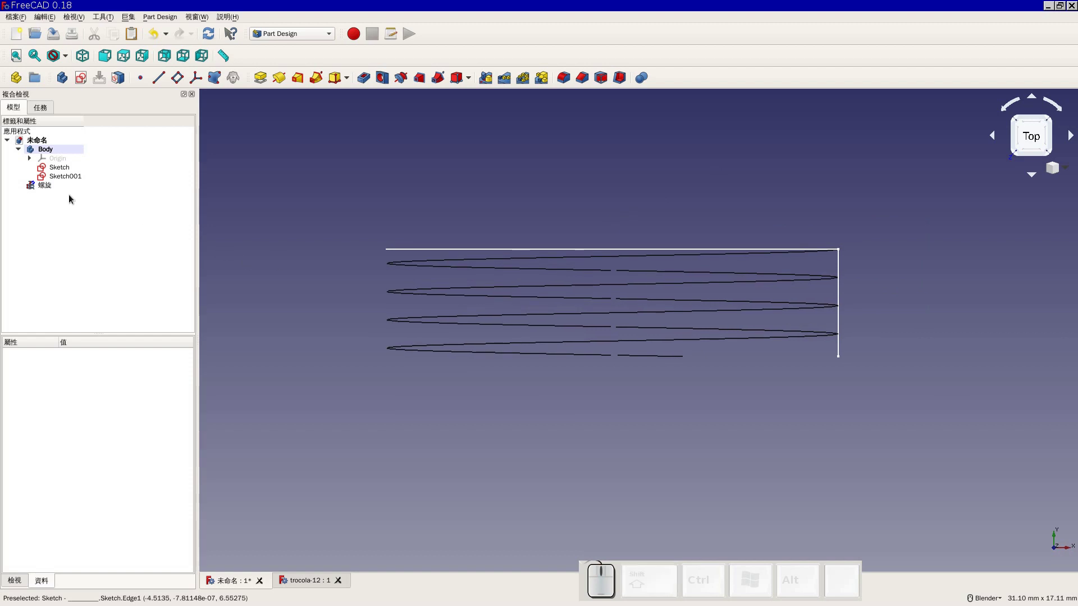
pyautogui.click(44, 189)
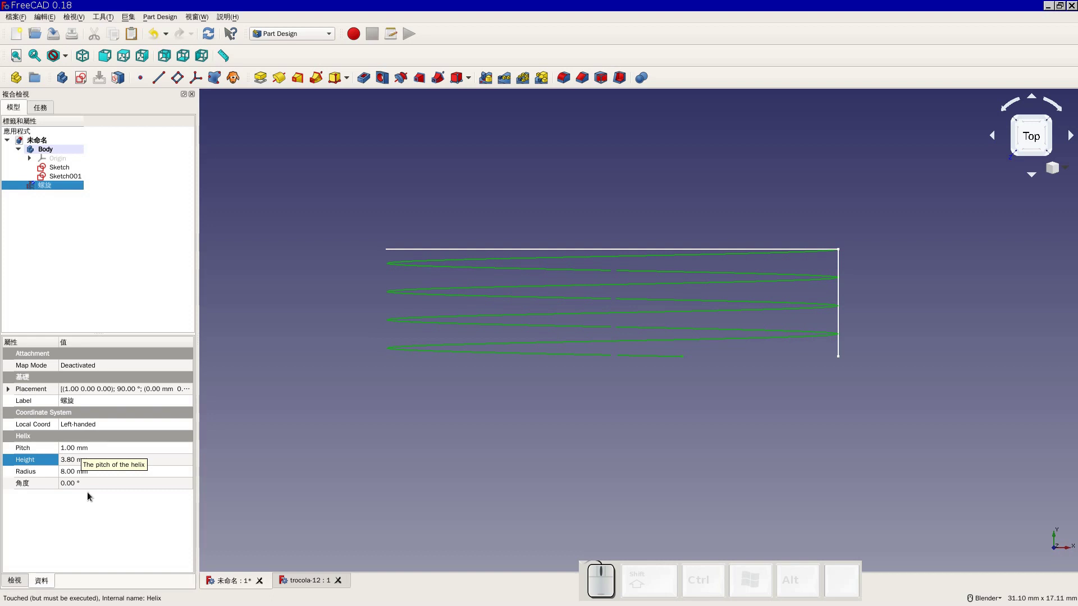
pyautogui.click(97, 451)
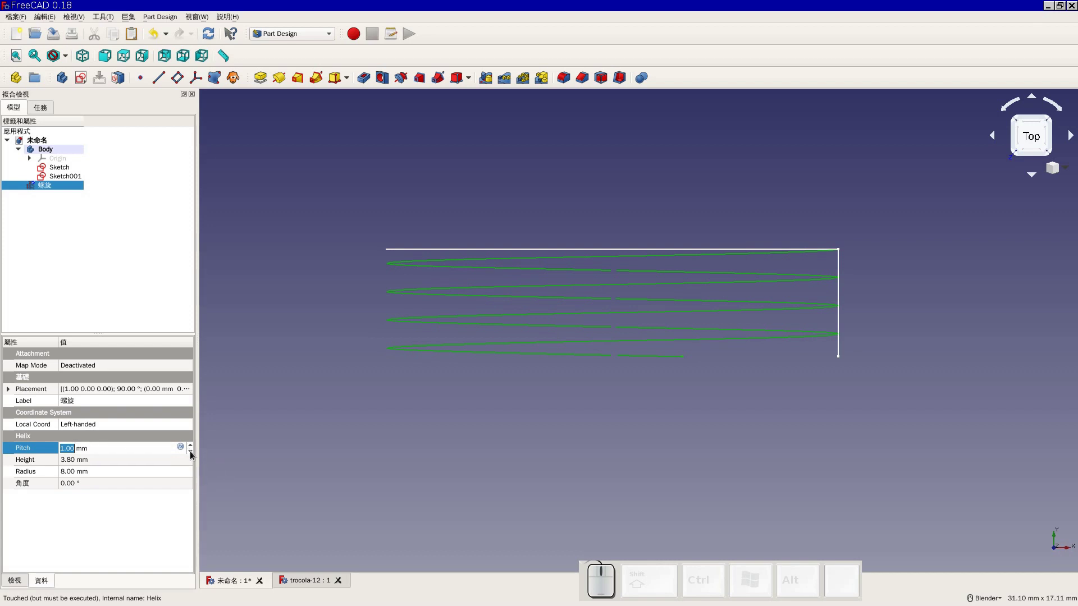
pyautogui.moveTo(193, 455); pyautogui.dragTo(192, 454)
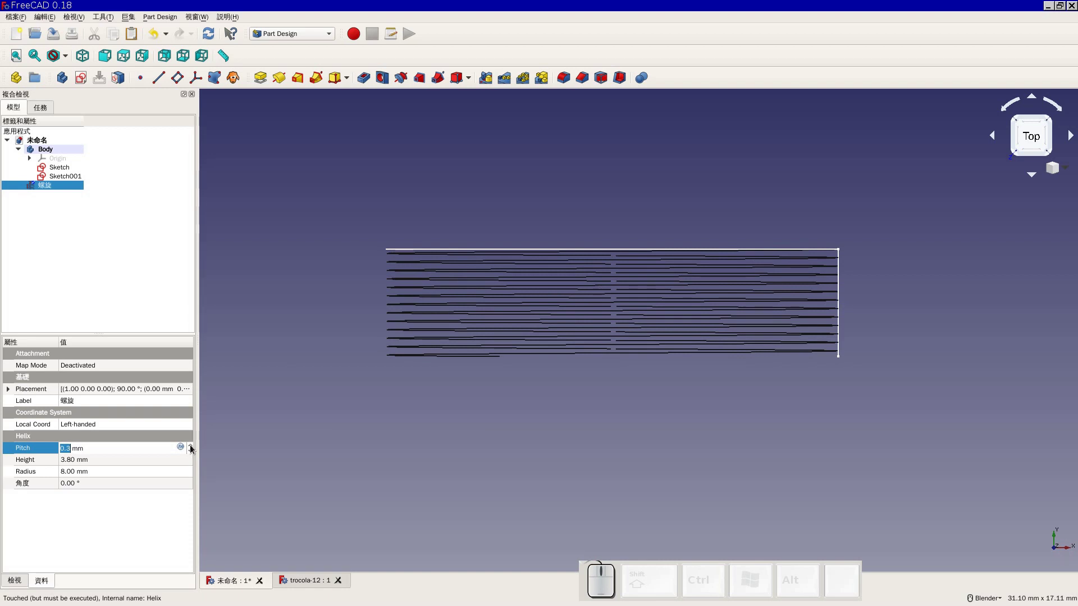
pyautogui.moveTo(193, 448); pyautogui.dragTo(193, 448)
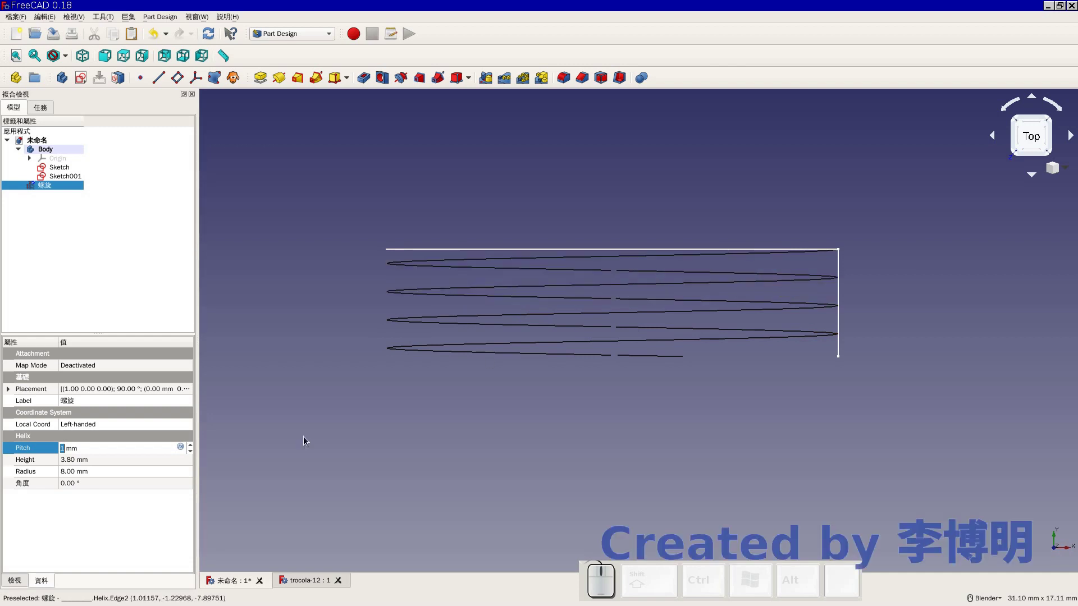
# Step the helix Pitch up to 1.50 mm for fewer, wider-spaced turns
pyautogui.click(195, 449)
pyautogui.click(195, 449)
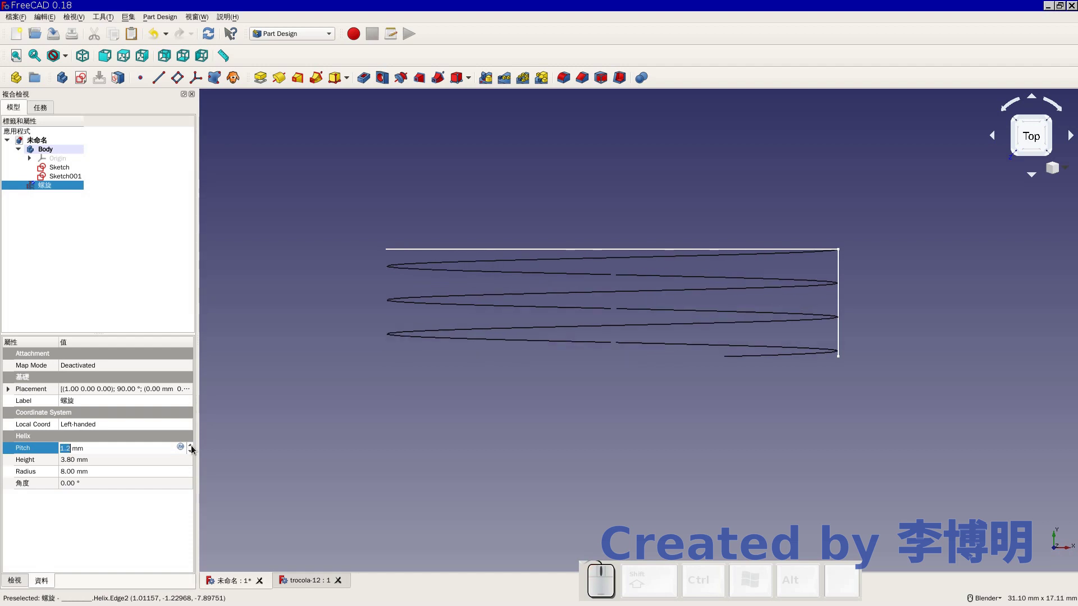
pyautogui.click(194, 449)
pyautogui.click(195, 449)
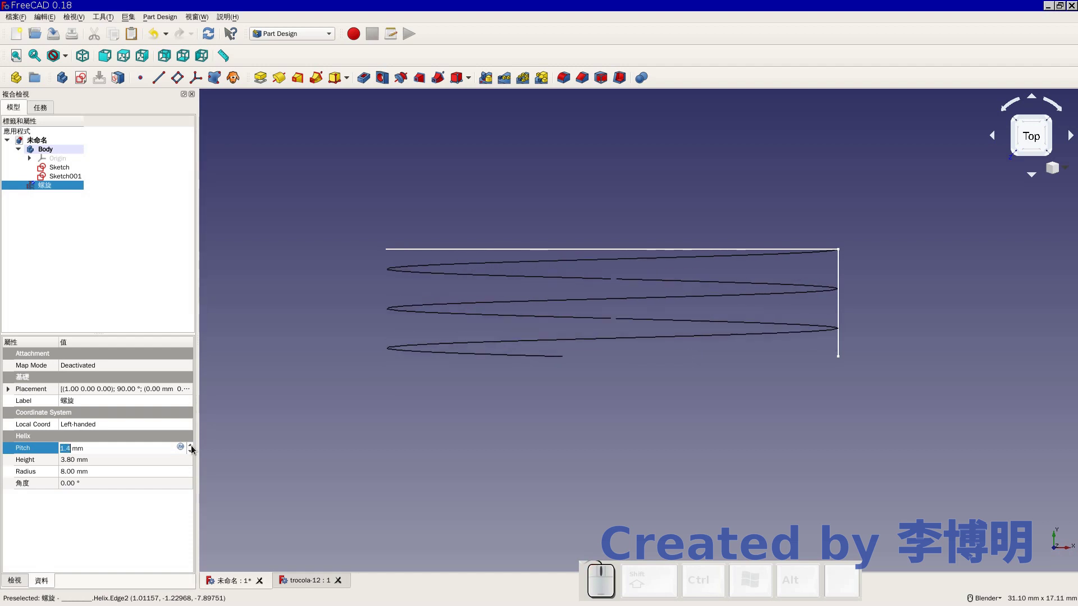
pyautogui.click(195, 449)
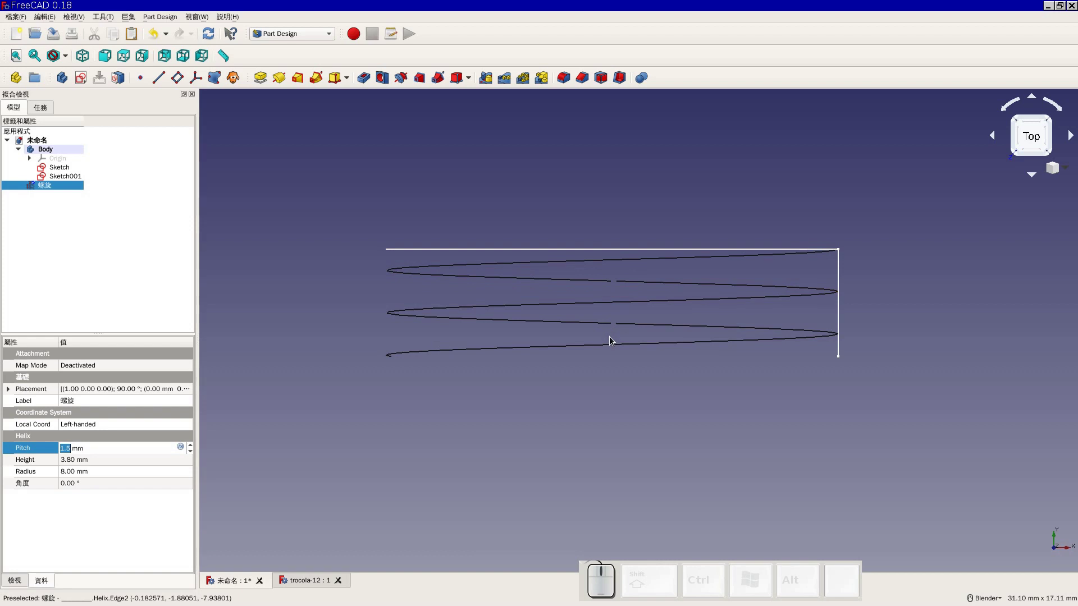
pyautogui.middleClick(664, 599)
pyautogui.middleClick(623, 457)
pyautogui.scroll(-3)
pyautogui.click(103, 61)
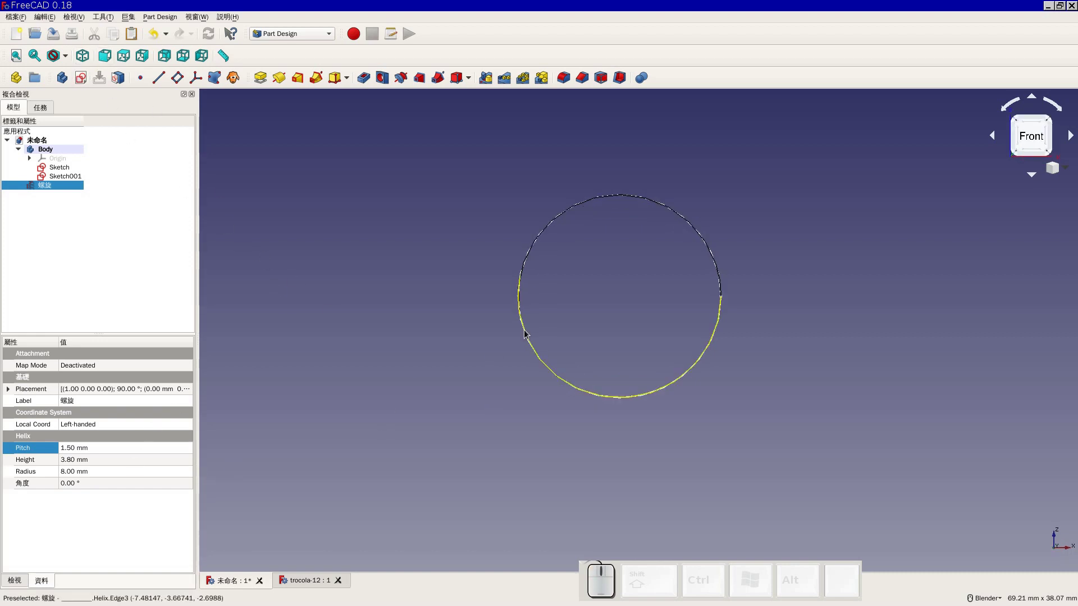
pyautogui.click(527, 333)
pyautogui.scroll(3)
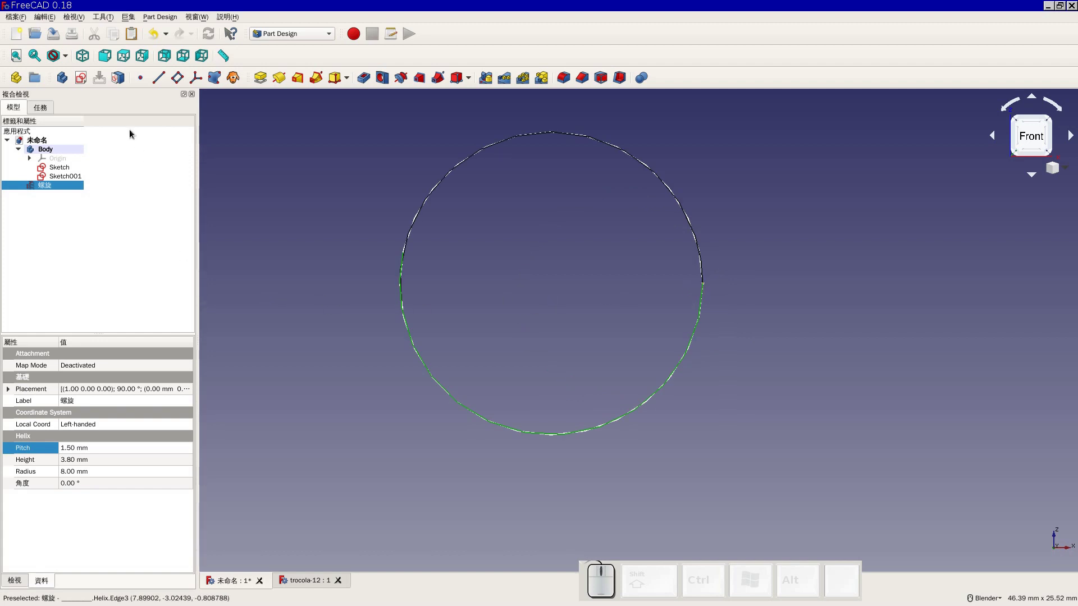
pyautogui.click(85, 85)
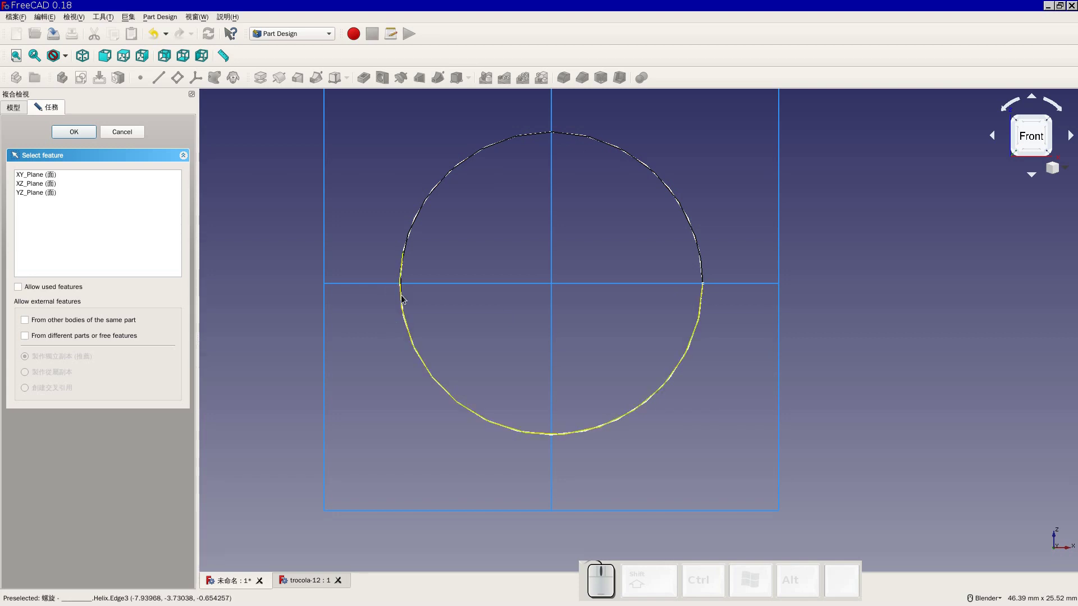
pyautogui.click(125, 136)
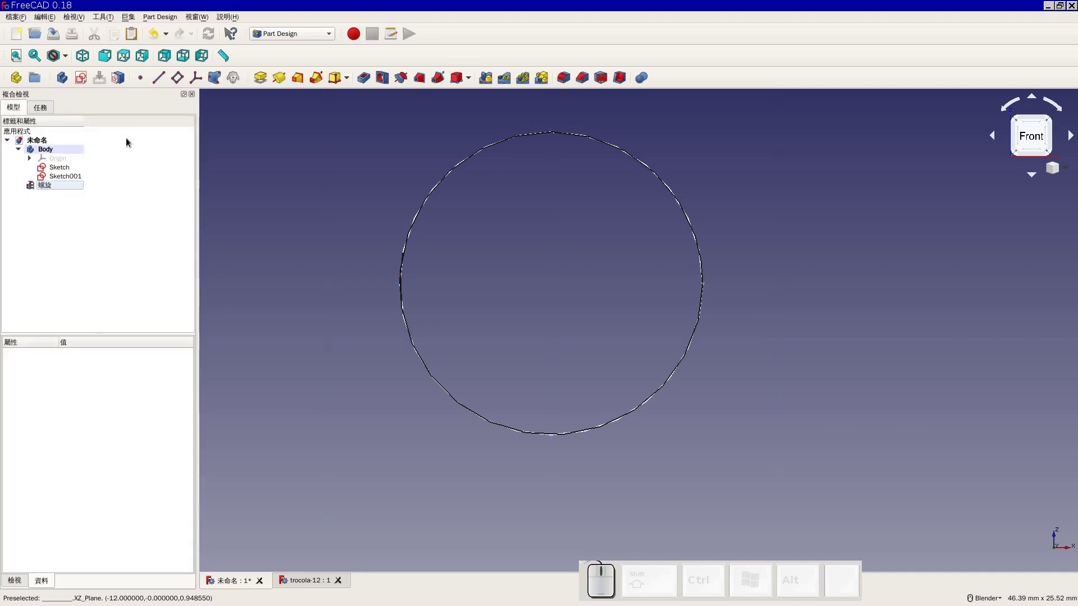
pyautogui.click(49, 191)
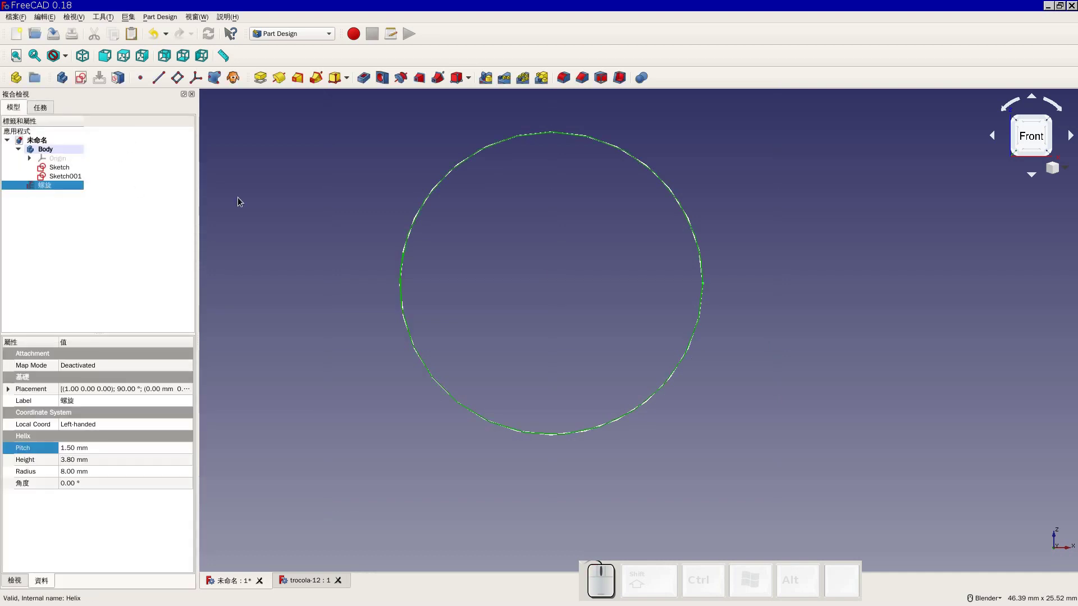
pyautogui.scroll(-3)
pyautogui.scroll(3)
pyautogui.click(67, 168)
pyautogui.click(67, 168)
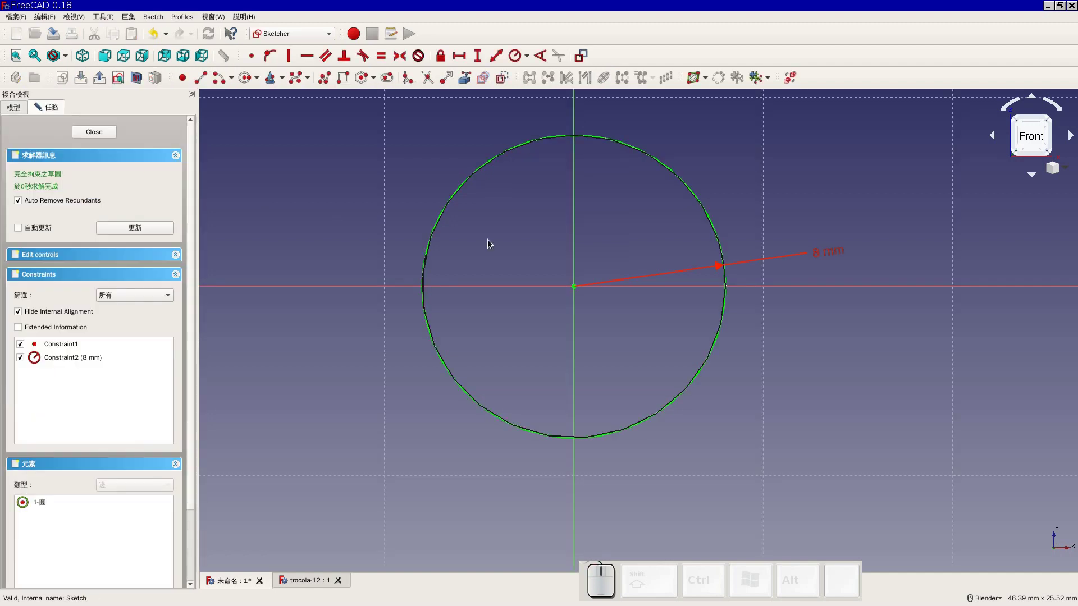
pyautogui.scroll(3)
pyautogui.scroll(-3)
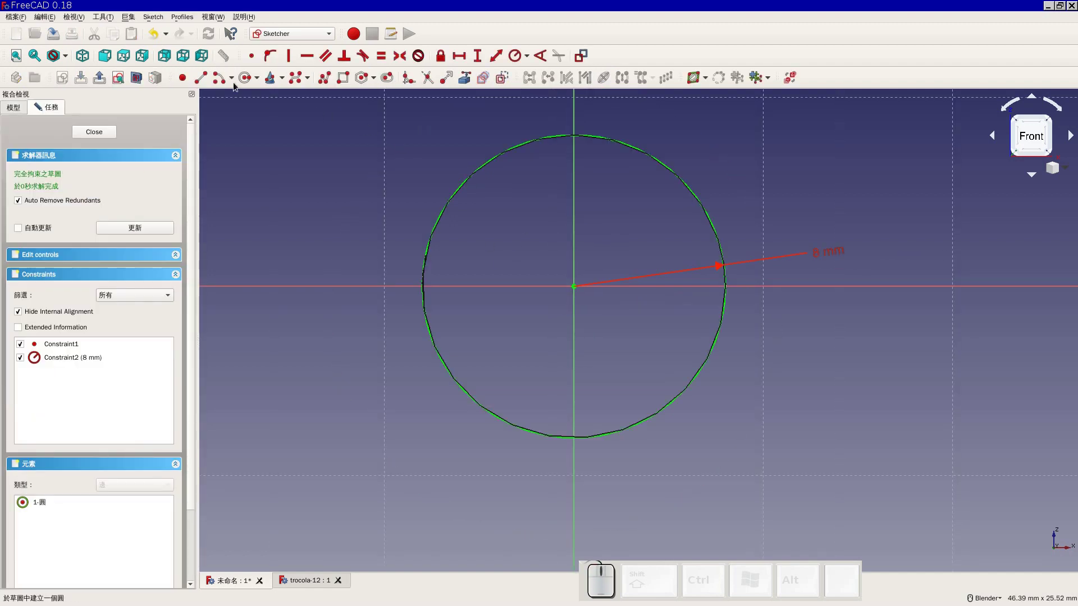
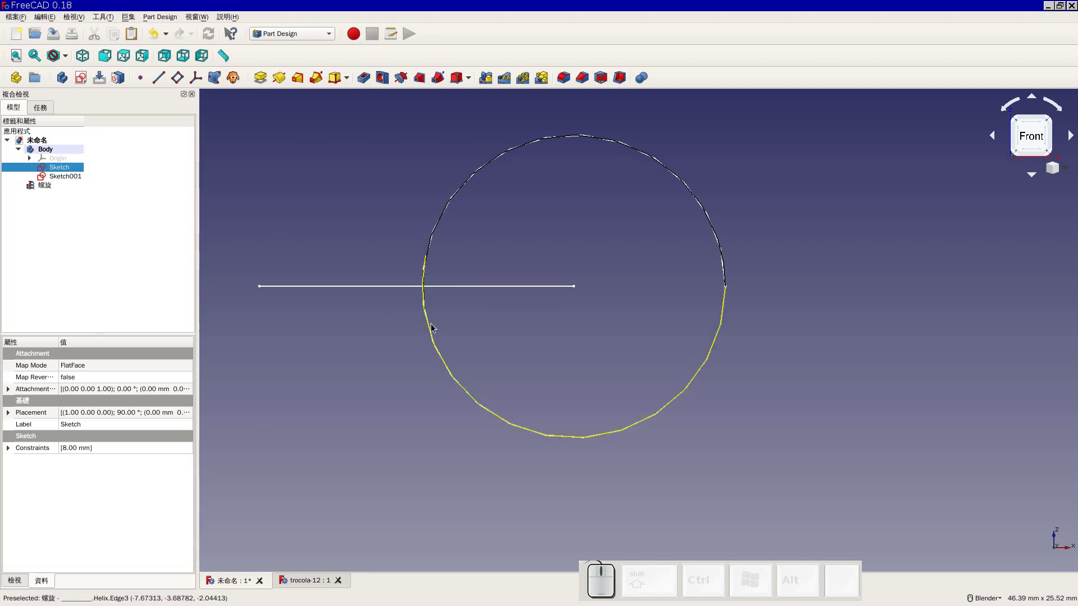
pyautogui.scroll(3)
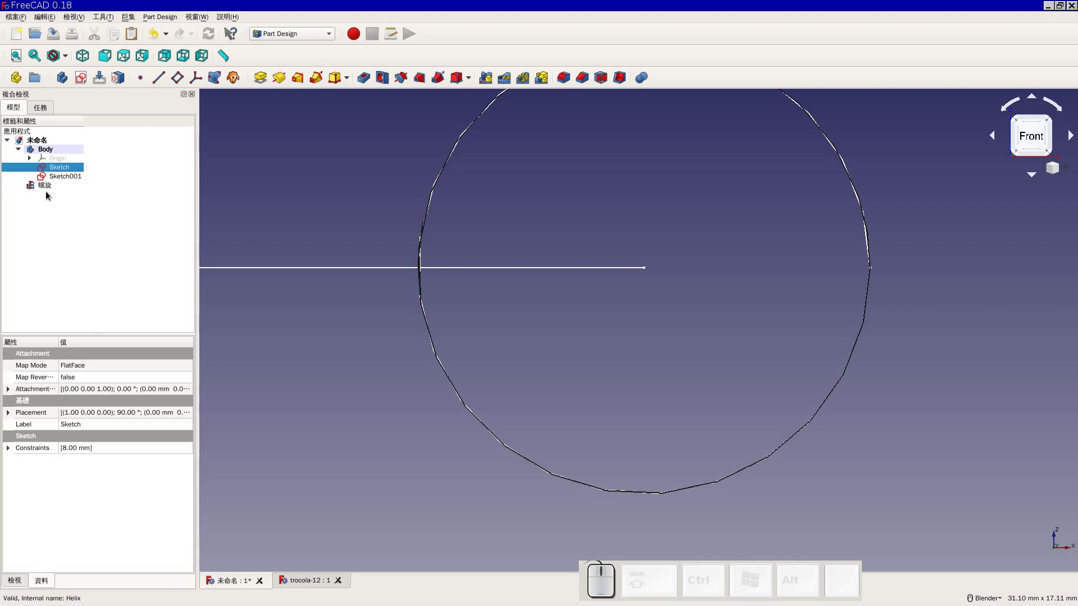
pyautogui.click(49, 191)
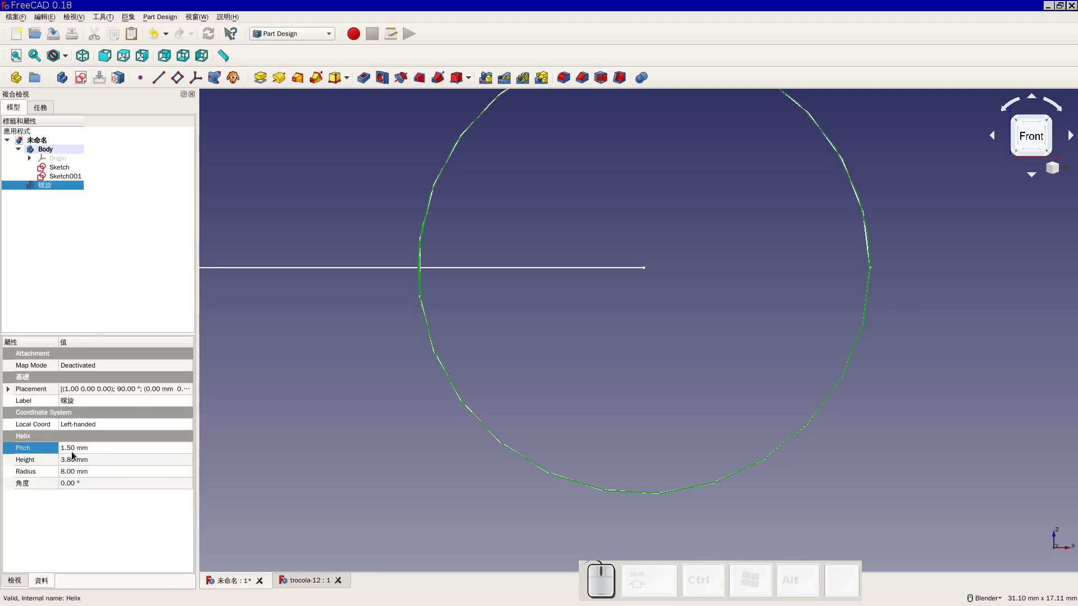
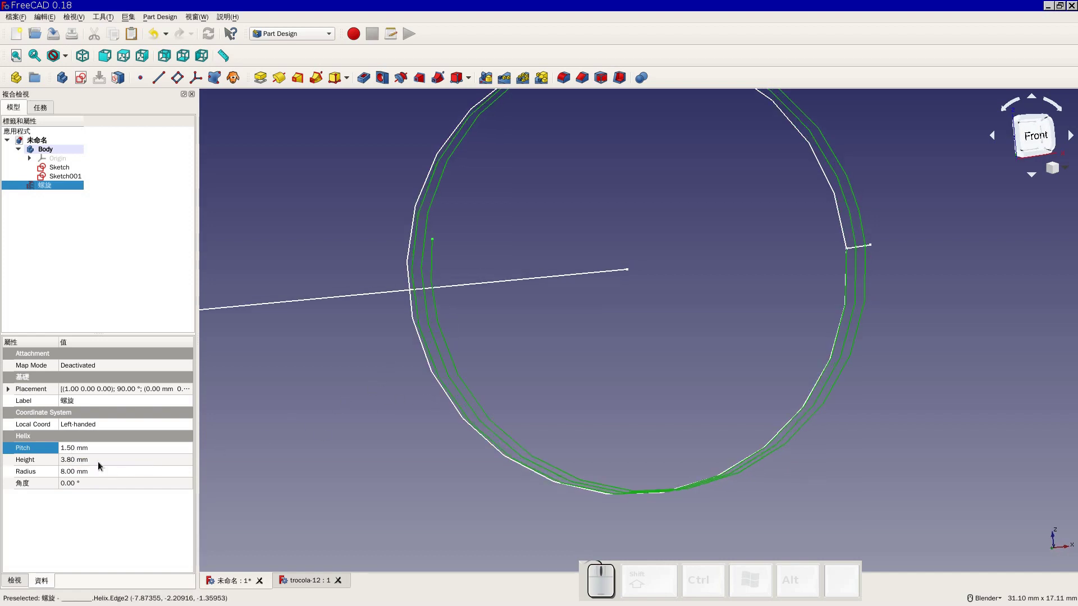
# Edit the helix Pitch digits, trying slightly lower values like 1.49 and 1.48 mm
pyautogui.click(87, 454)
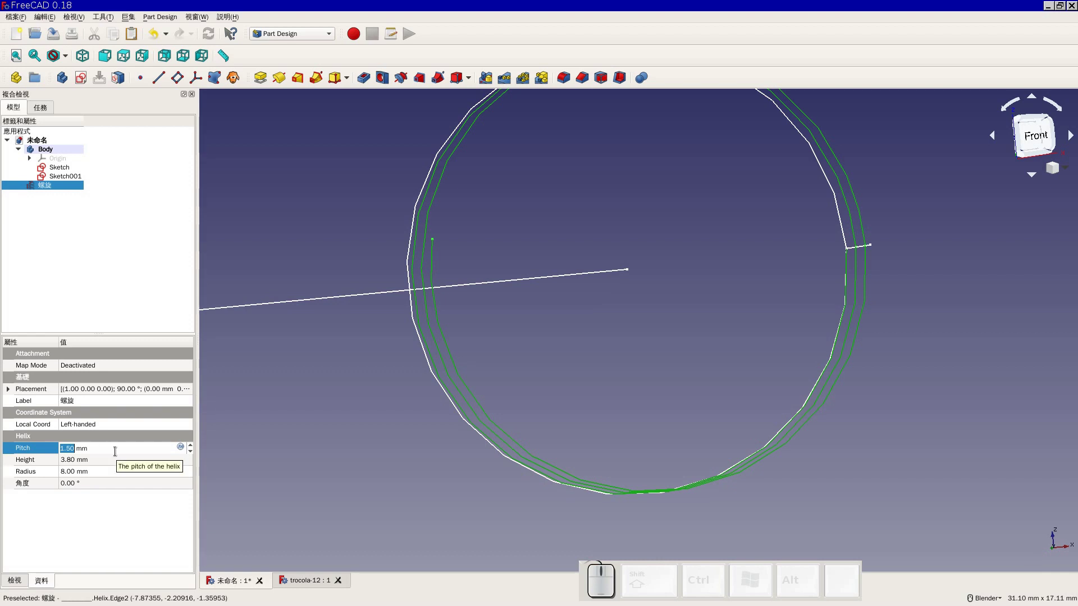
pyautogui.press('Right')
pyautogui.press('BackSpace')
pyautogui.press('4')
pyautogui.press('9')
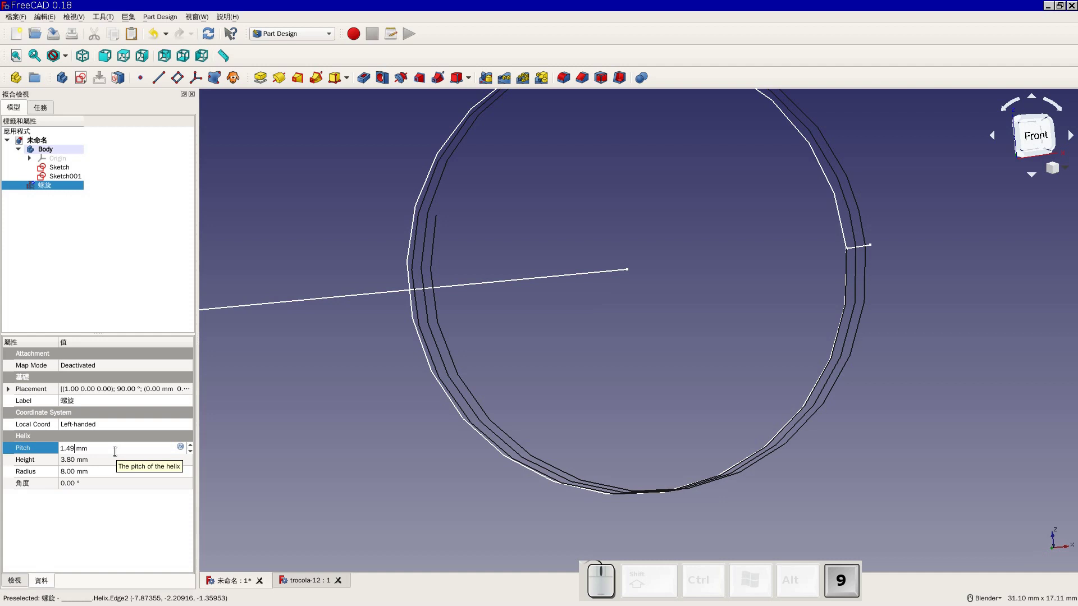
pyautogui.press('BackSpace')
pyautogui.press('8')
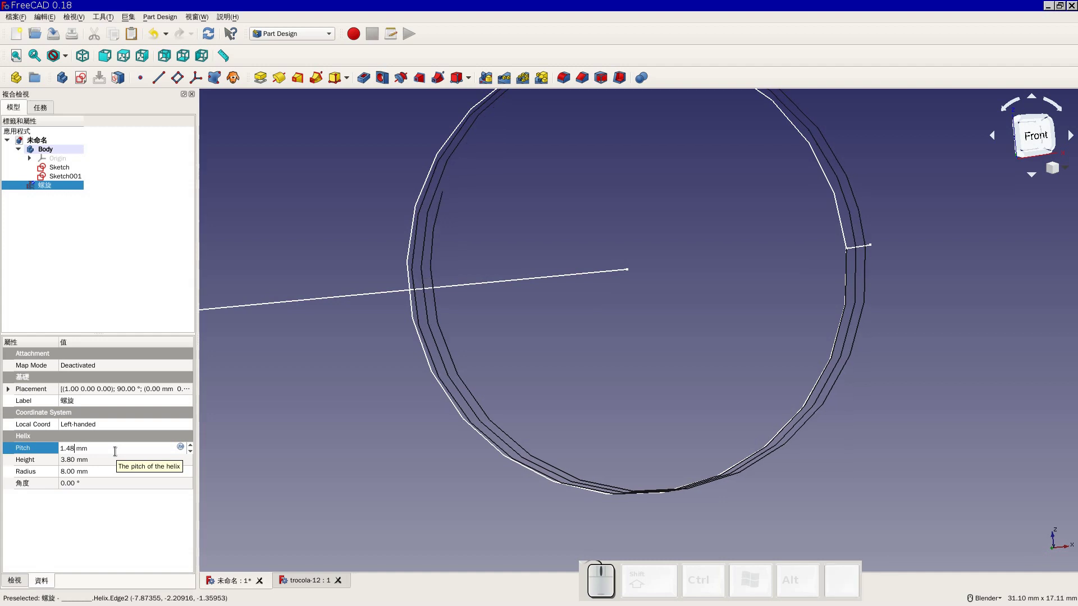
pyautogui.press('BackSpace')
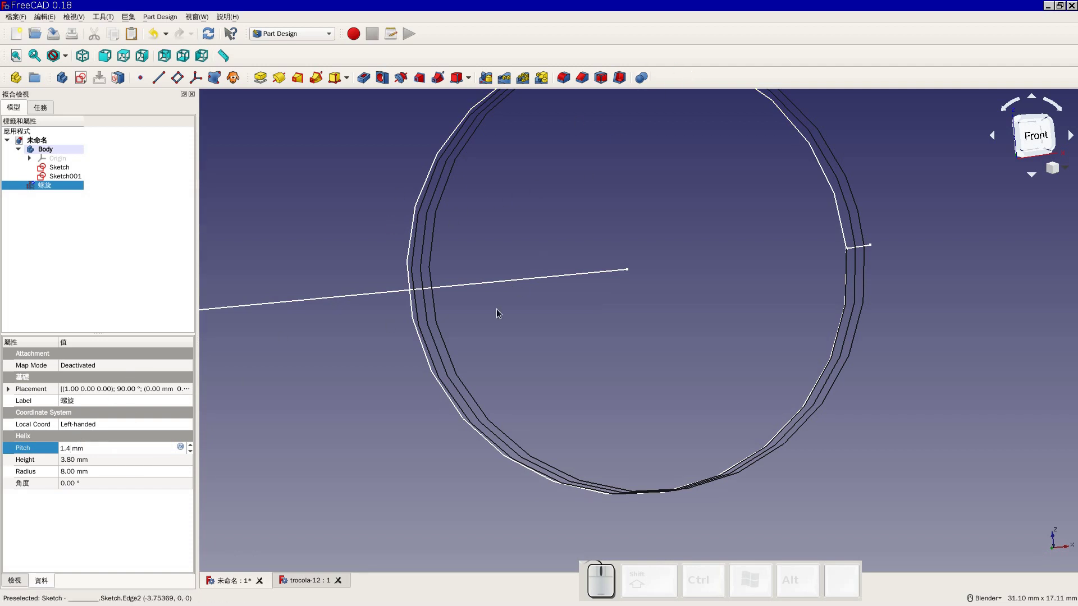
# Settle the helix Pitch at 1.52 mm, keeping height 3.80 mm and radius 8 mm
pyautogui.press('BackSpace')
pyautogui.press('5')
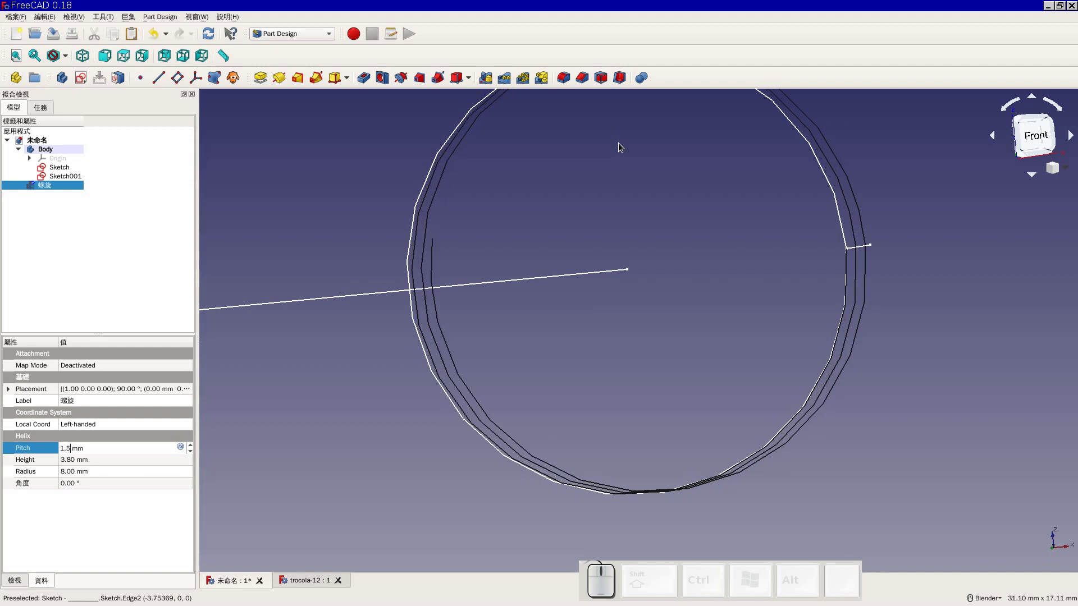
pyautogui.press('1')
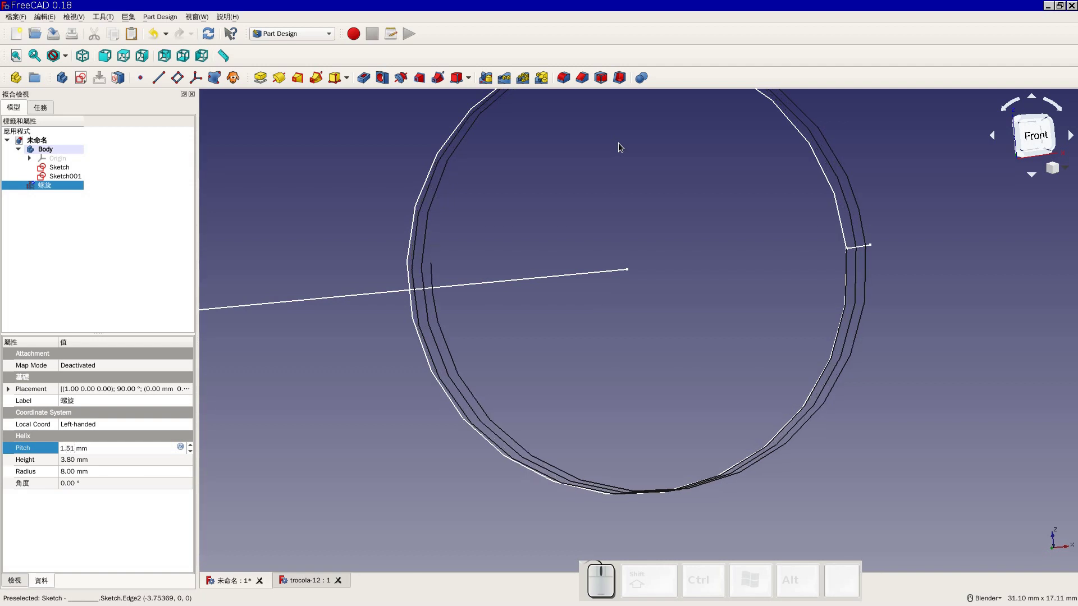
pyautogui.press('BackSpace')
pyautogui.press('2')
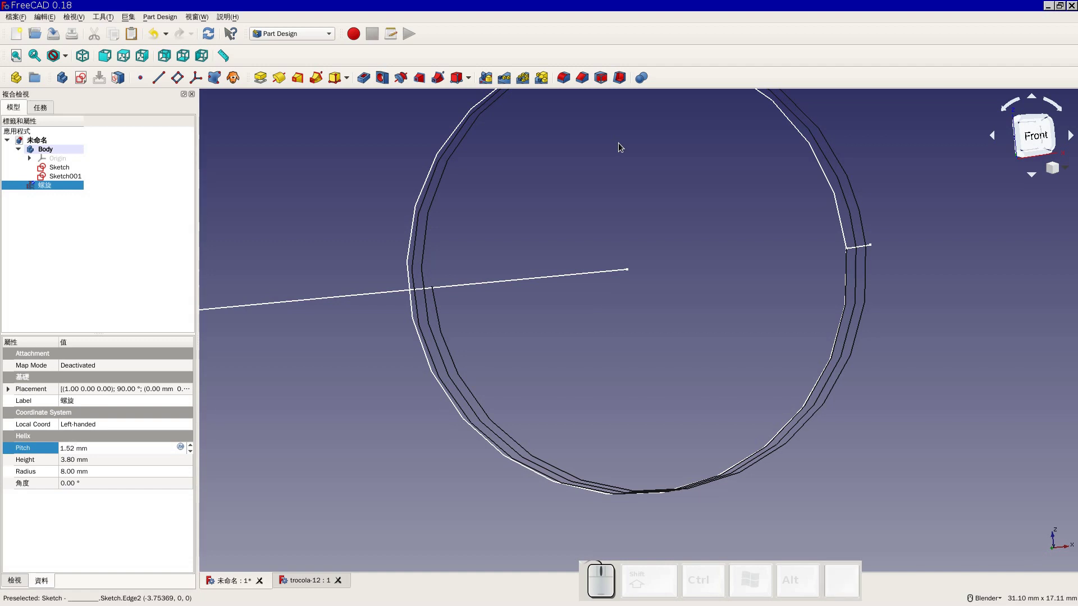
pyautogui.click(111, 61)
pyautogui.scroll(3)
pyautogui.middleClick(380, 338)
pyautogui.scroll(3)
pyautogui.middleClick(407, 280)
pyautogui.scroll(3)
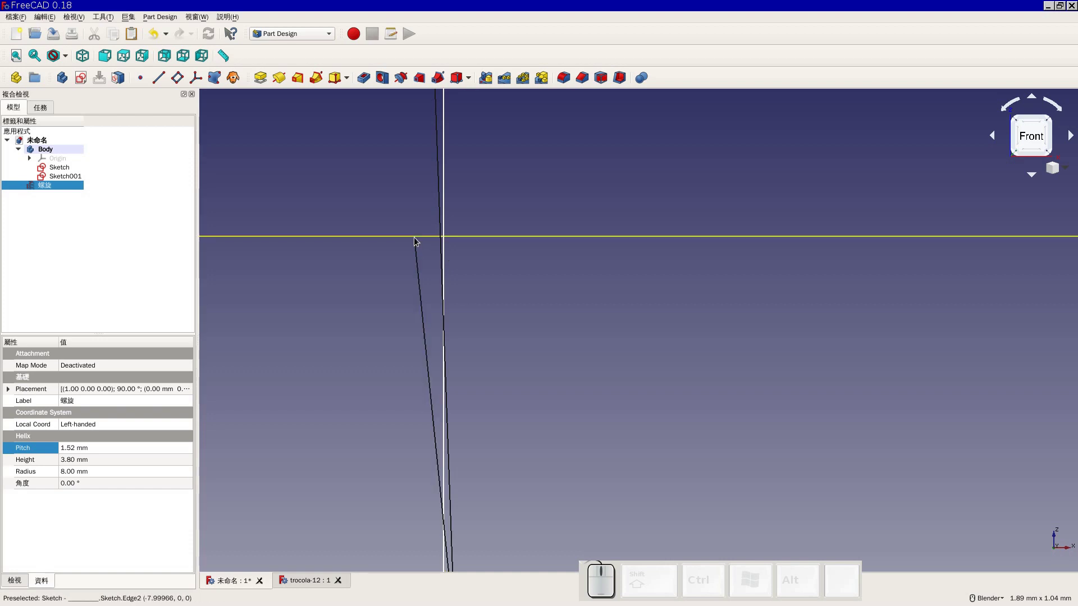
pyautogui.scroll(-3)
pyautogui.middleClick(939, 274)
pyautogui.scroll(-3)
pyautogui.middleClick(797, 289)
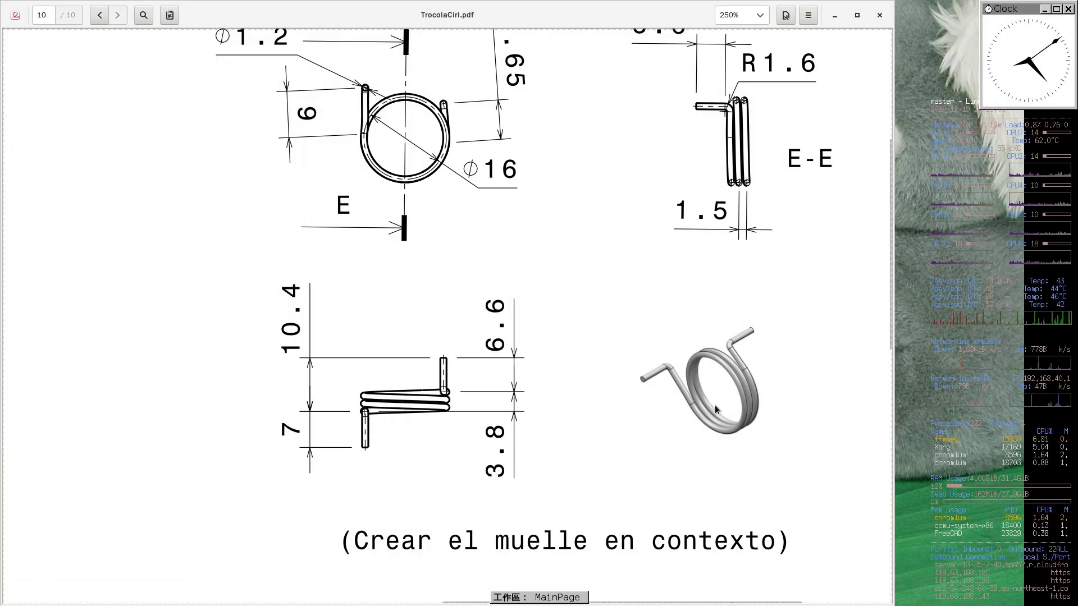
pyautogui.press('super+2')
pyautogui.rightClick(603, 462)
# Inspect each helix turn in the 3D view, then clear the selection
pyautogui.scroll(-3)
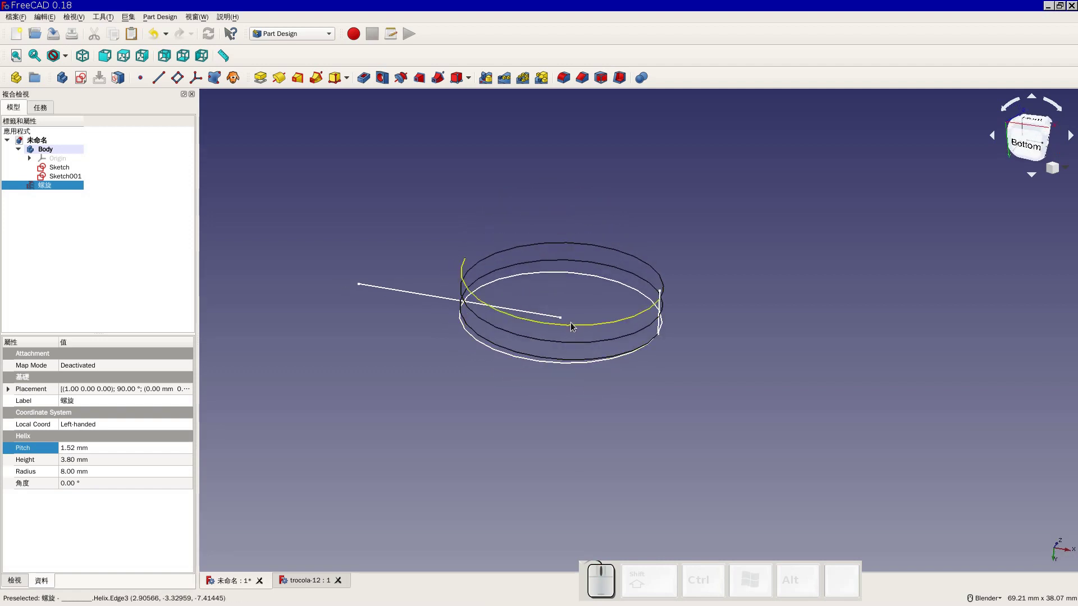
pyautogui.click(574, 326)
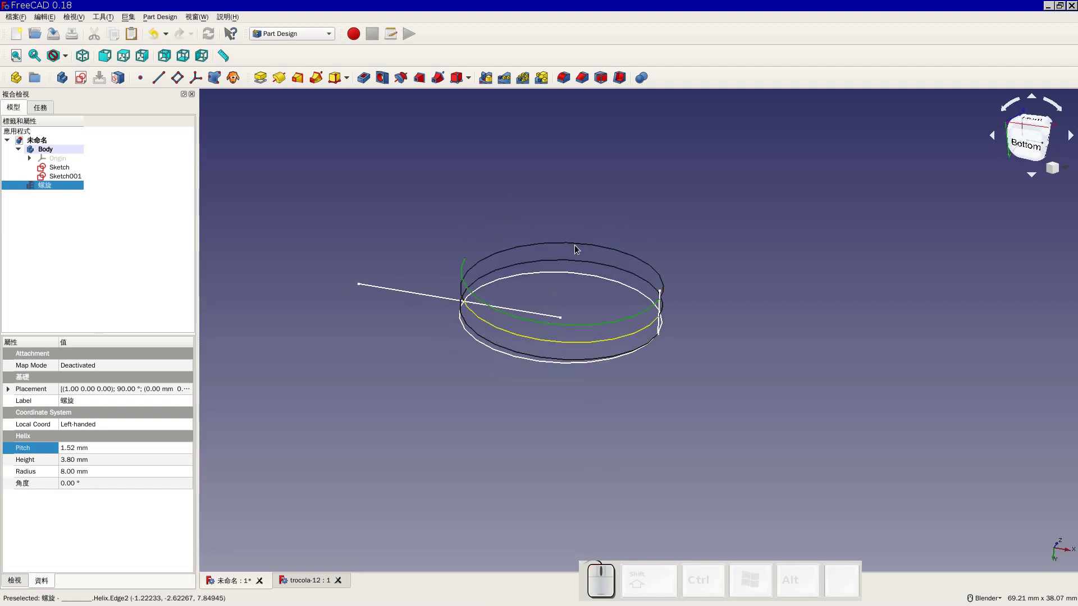
pyautogui.click(577, 248)
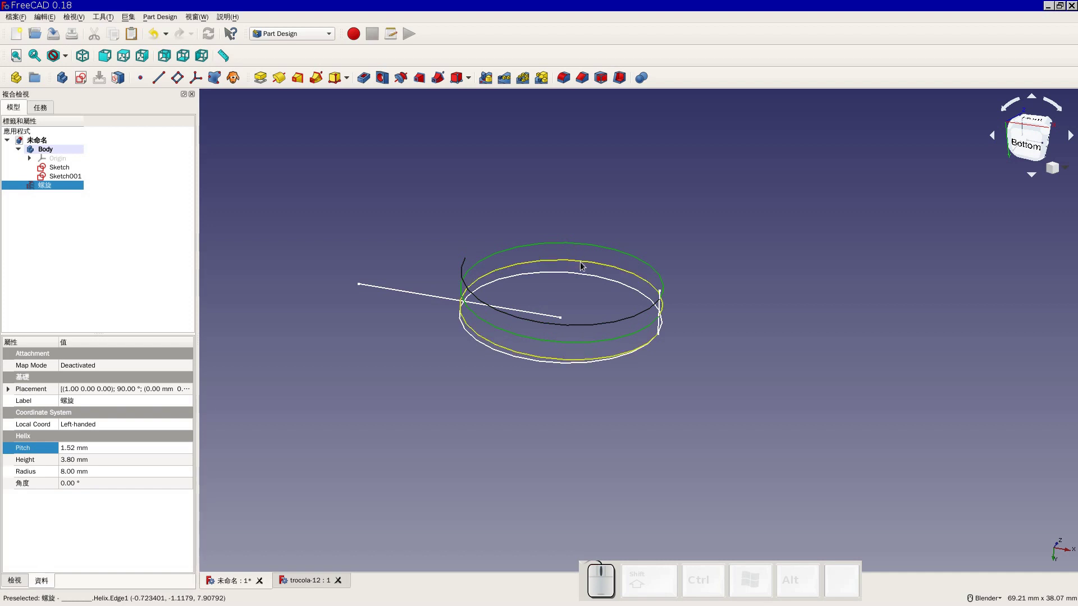
pyautogui.click(583, 265)
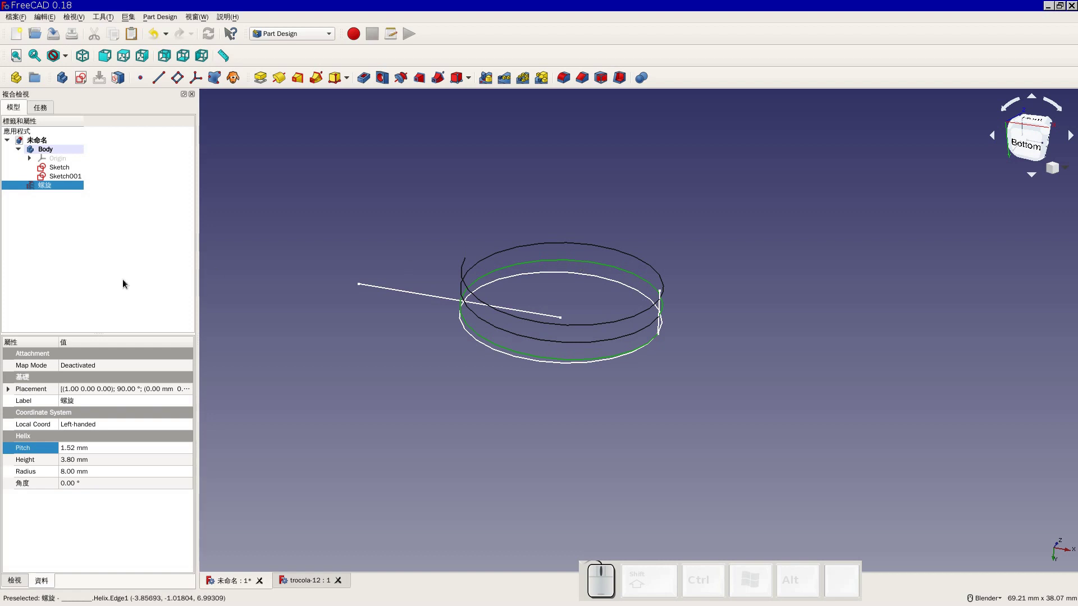
pyautogui.click(124, 284)
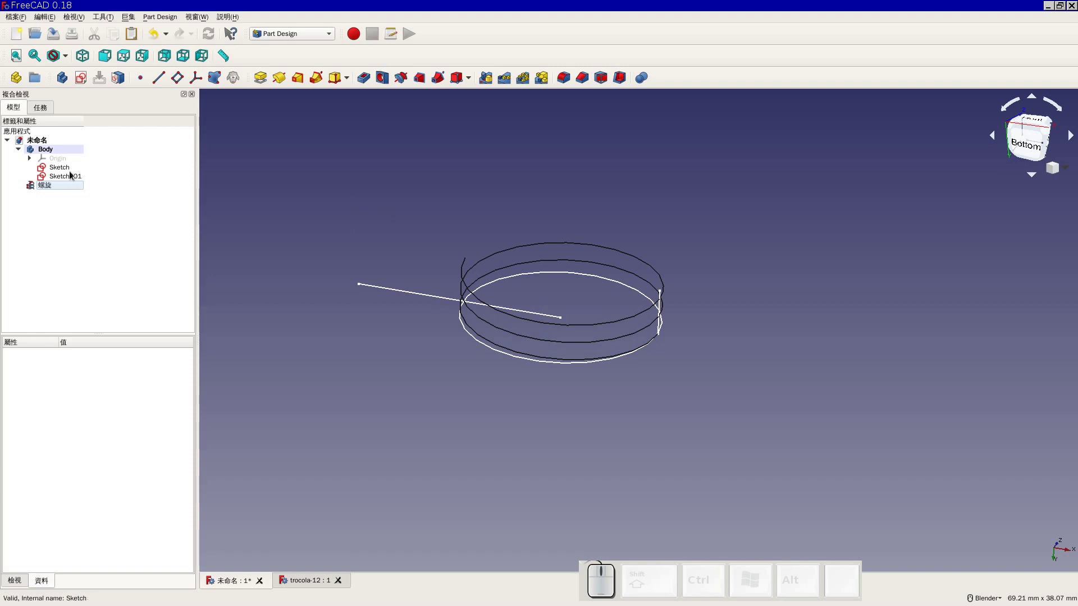
# Hide Sketch and Sketch001 so only the helix coils remain visible
pyautogui.click(72, 171)
pyautogui.click(73, 181)
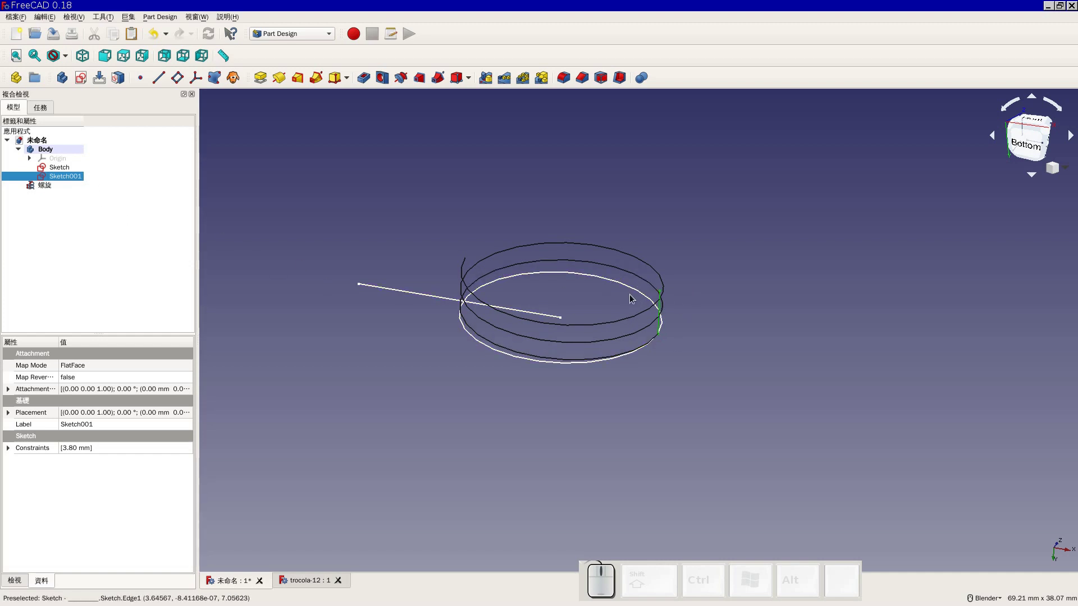
pyautogui.click(172, 266)
pyautogui.click(61, 173)
pyautogui.press('space')
pyautogui.click(64, 183)
pyautogui.press('space')
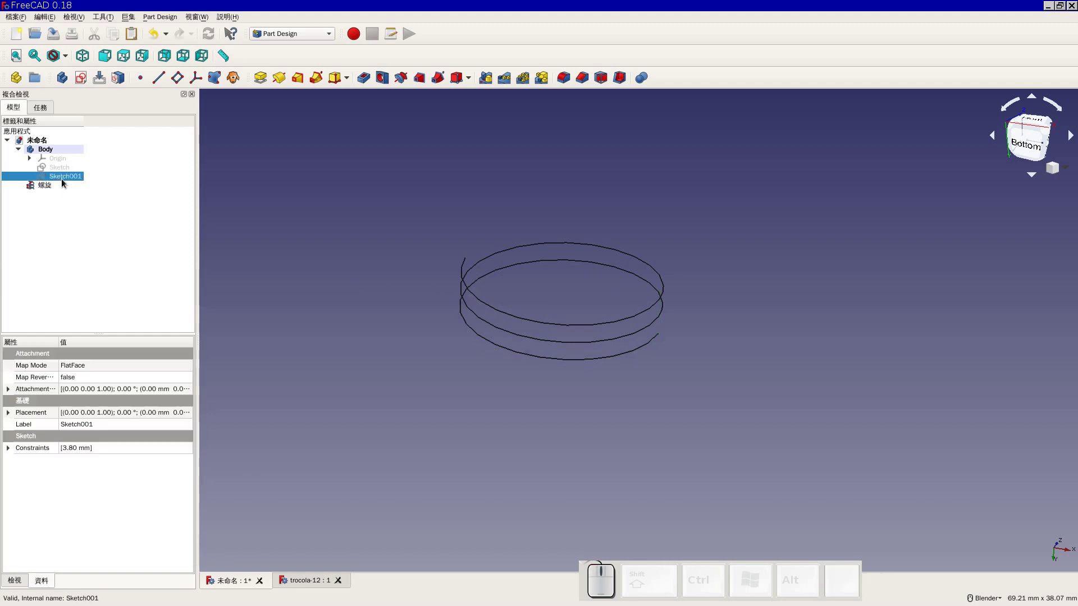
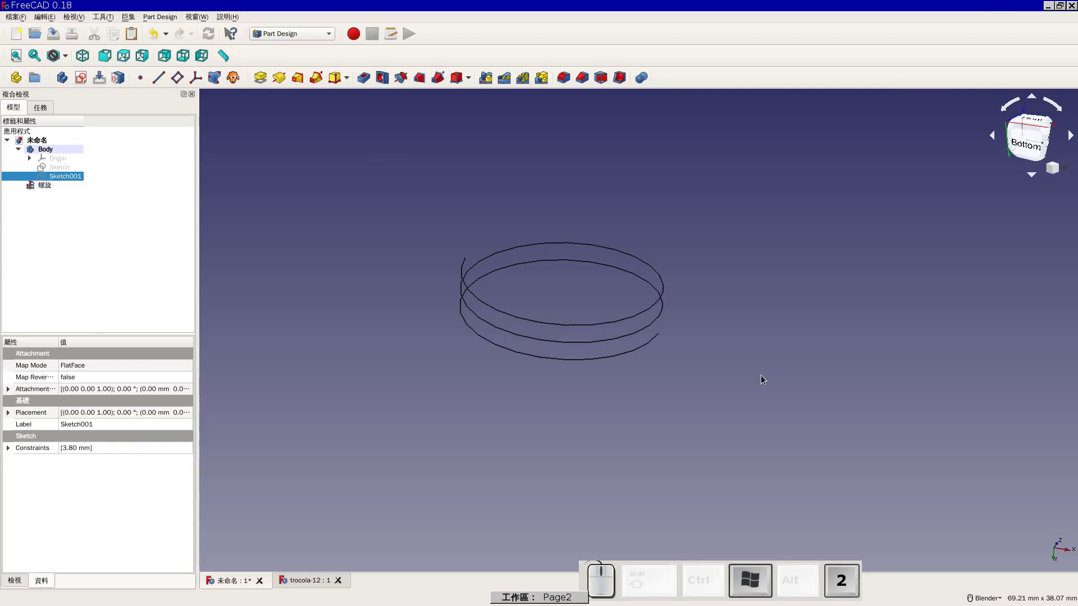
# View the helix from Front then Top and briefly open the height sketch Sketch001
pyautogui.click(113, 58)
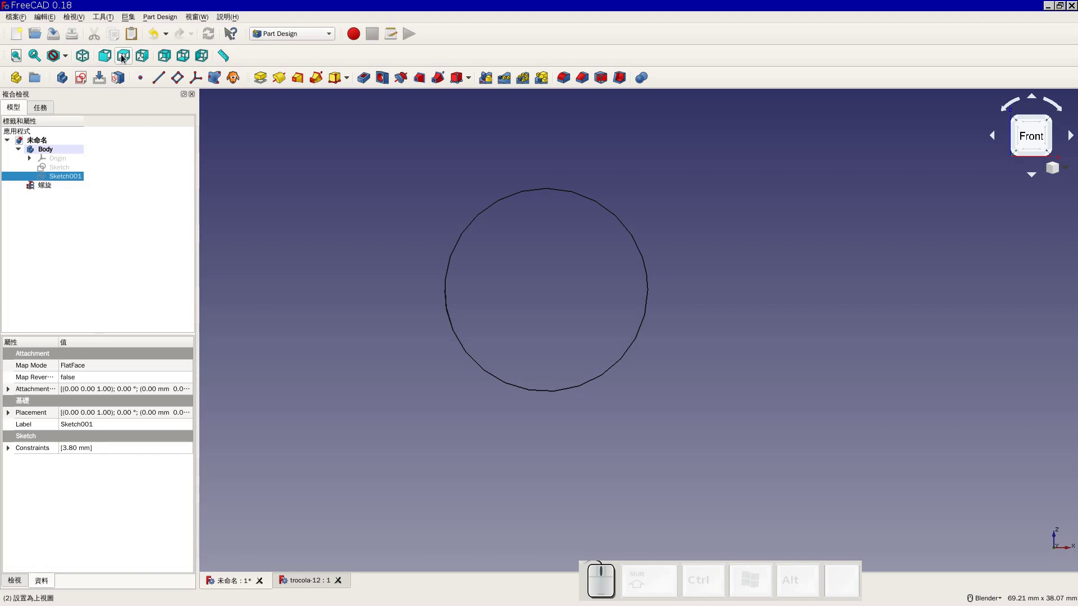
pyautogui.click(123, 58)
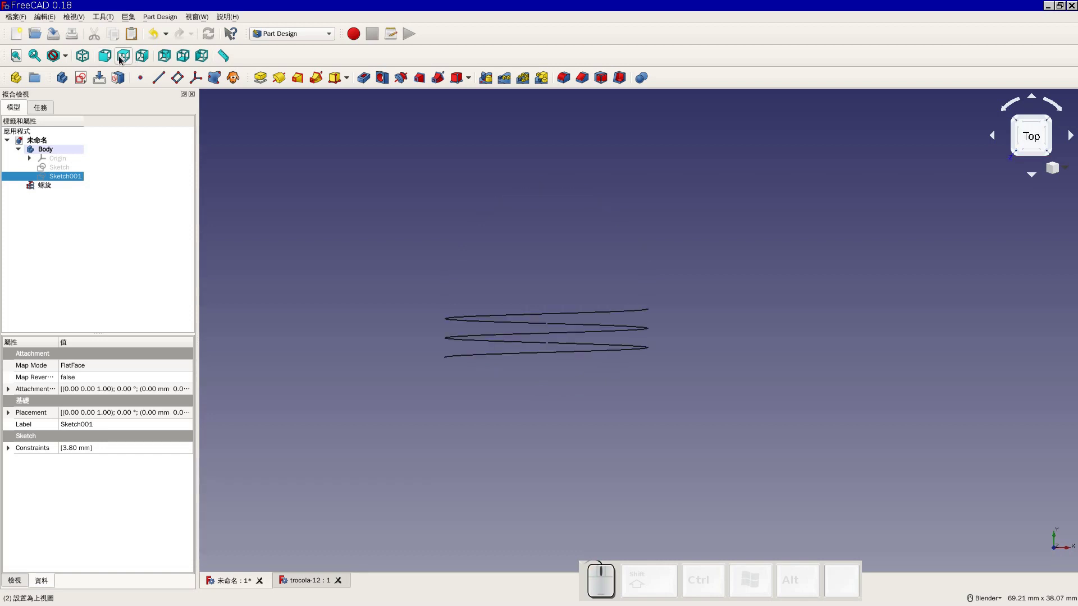
pyautogui.click(77, 81)
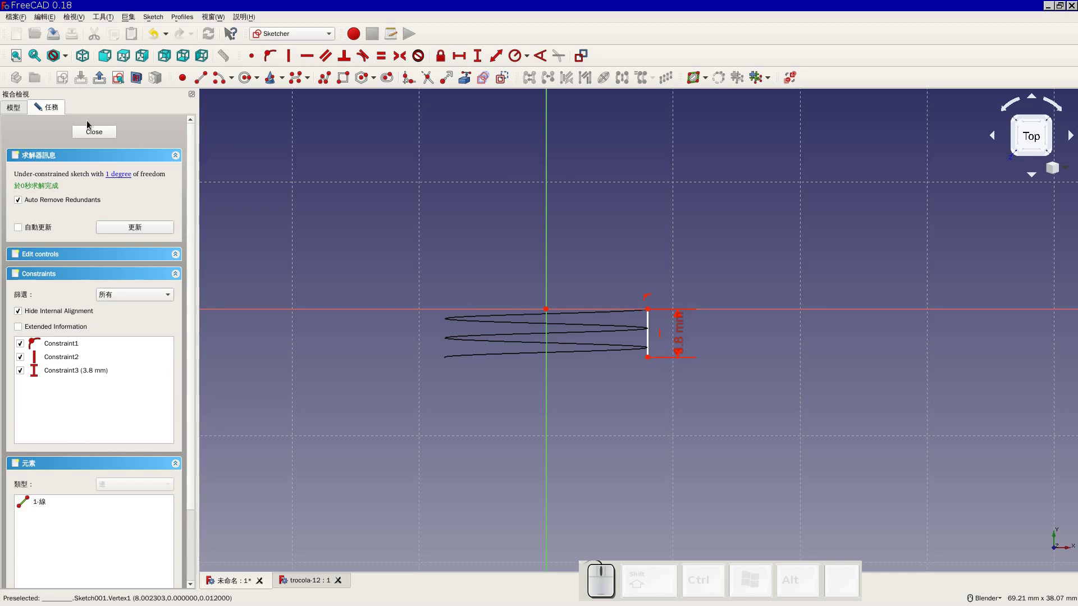
pyautogui.click(100, 137)
# Leave Sketch001 and start a new sketch in the Body, reaching the plane selection
pyautogui.click(66, 232)
pyautogui.click(63, 245)
pyautogui.click(81, 252)
pyautogui.click(123, 58)
pyautogui.click(86, 83)
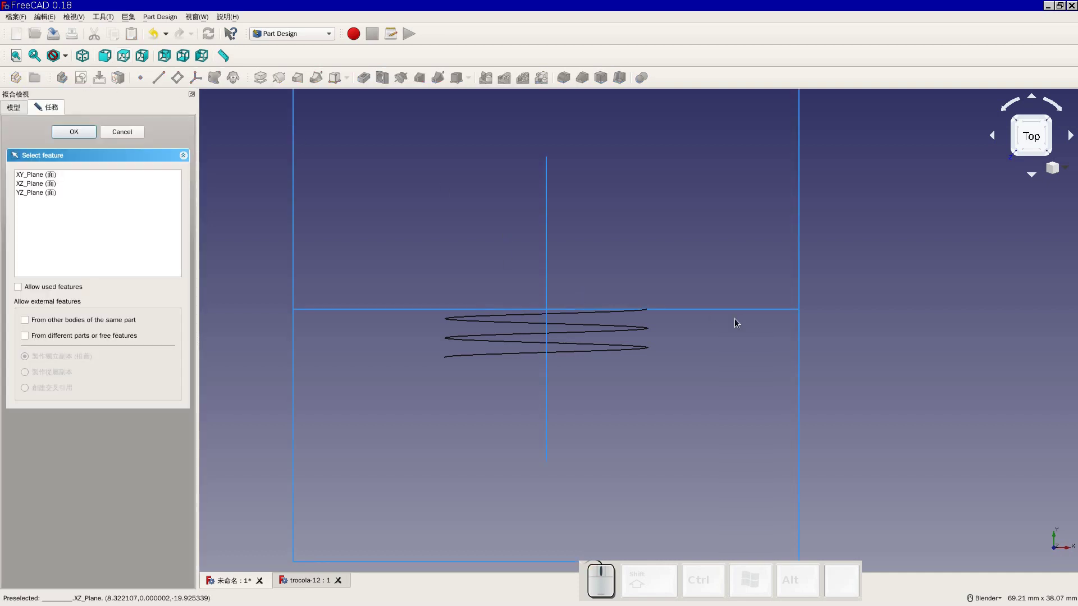
# Attach the third, empty sketch to a base plane from the Select feature dialog
pyautogui.scroll(3)
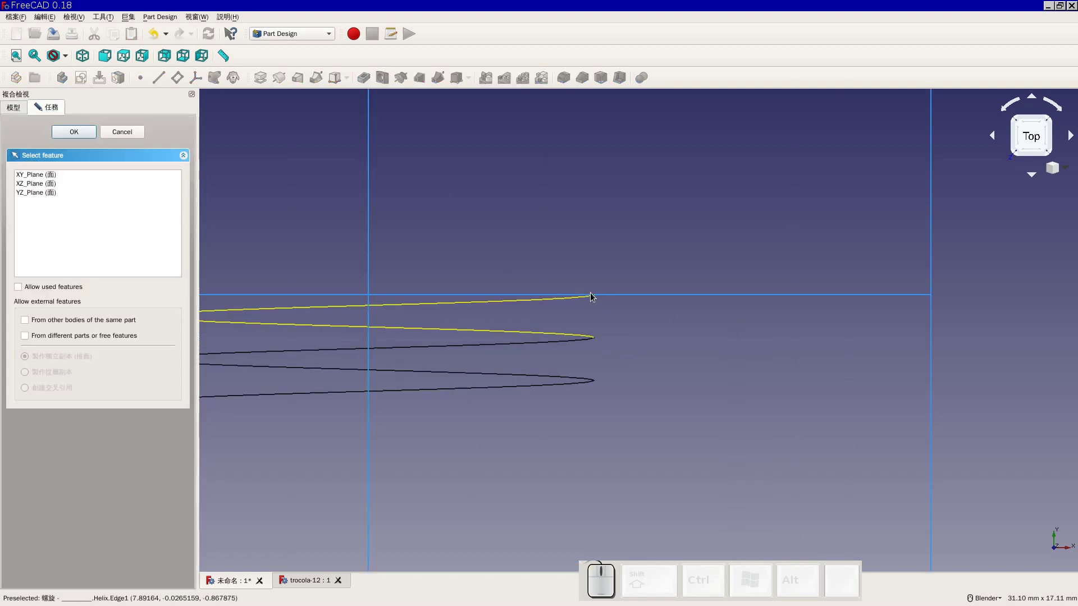
pyautogui.scroll(-3)
pyautogui.click(43, 176)
pyautogui.click(65, 138)
# Zoom and centre the view on the helix end to check the 1.2 mm wire diameter
pyautogui.scroll(3)
pyautogui.middleClick(415, 229)
pyautogui.scroll(3)
pyautogui.middleClick(499, 188)
pyautogui.scroll(3)
pyautogui.scroll(-3)
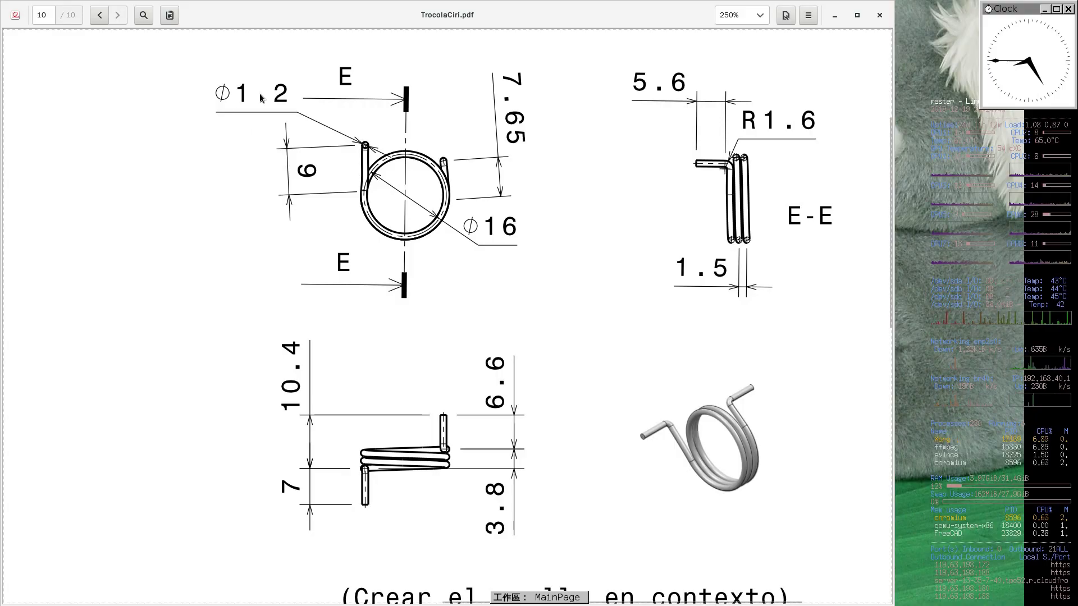
# Draw a 0.6 mm radius circle placed 8 mm out at the helix end and close the sketch
pyautogui.press('super+2')
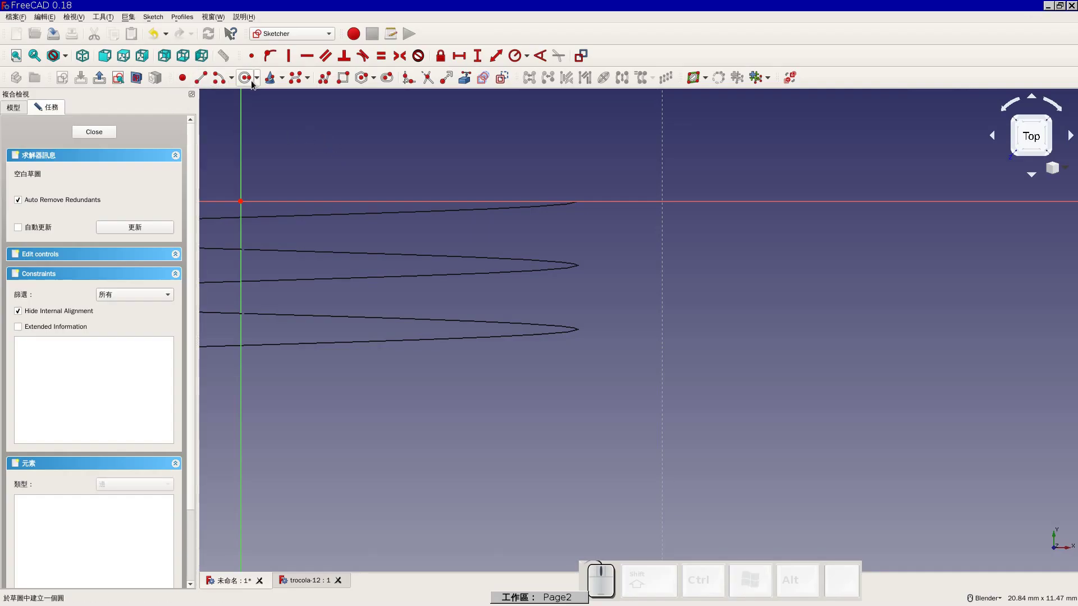
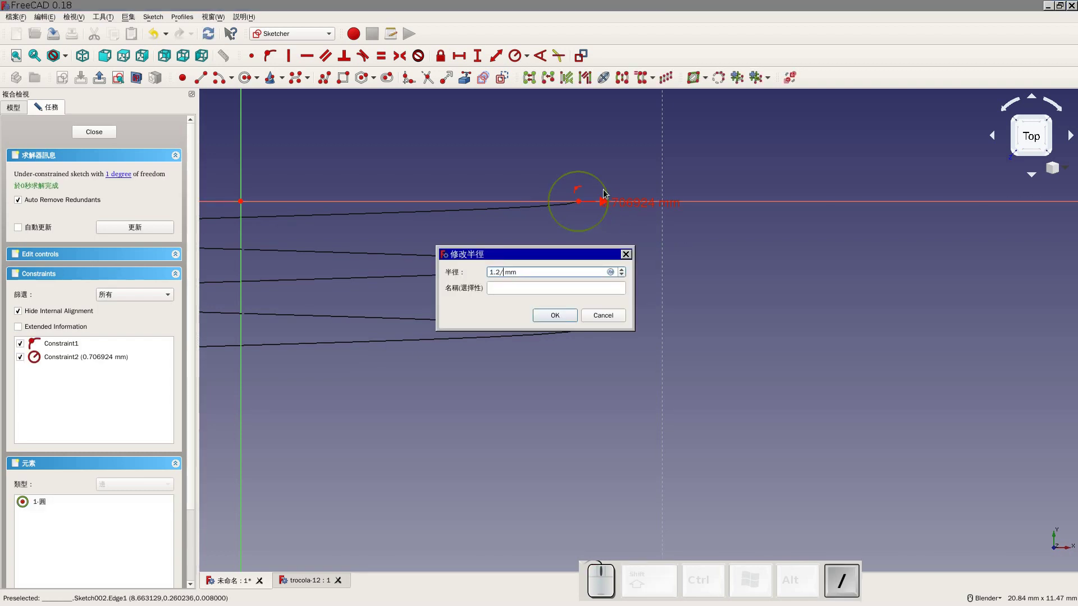
pyautogui.press('Return')
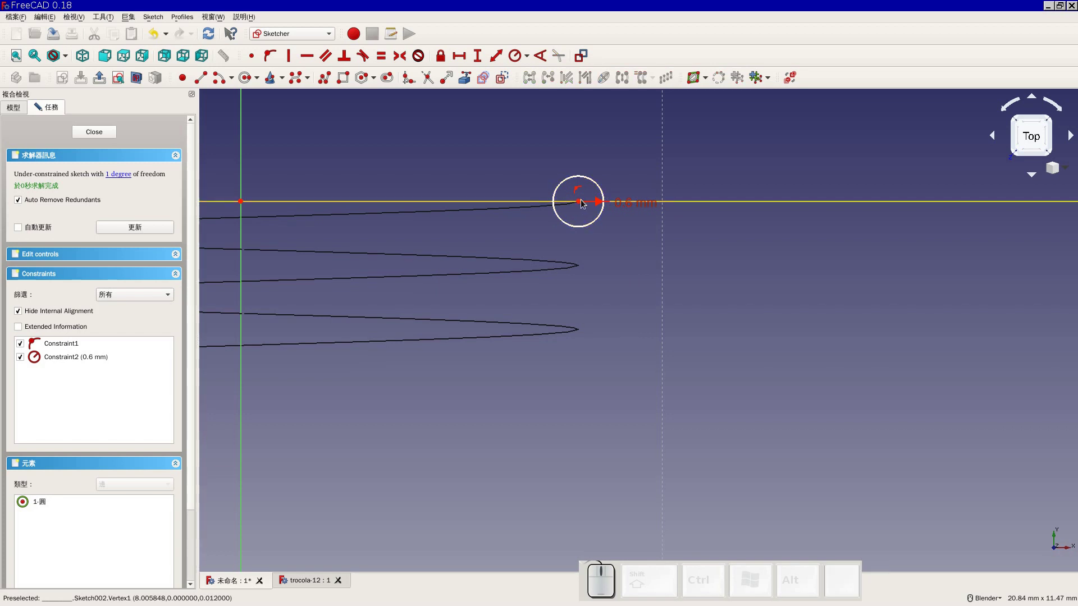
pyautogui.click(581, 203)
pyautogui.click(244, 205)
pyautogui.press('shift+h')
pyautogui.press('8')
pyautogui.press('Return')
pyautogui.click(102, 133)
# Orbit to a perspective view of the coil and save the document as trocola-12
pyautogui.scroll(3)
pyautogui.rightClick(404, 186)
pyautogui.moveTo(659, 210); pyautogui.dragTo(620, 249)
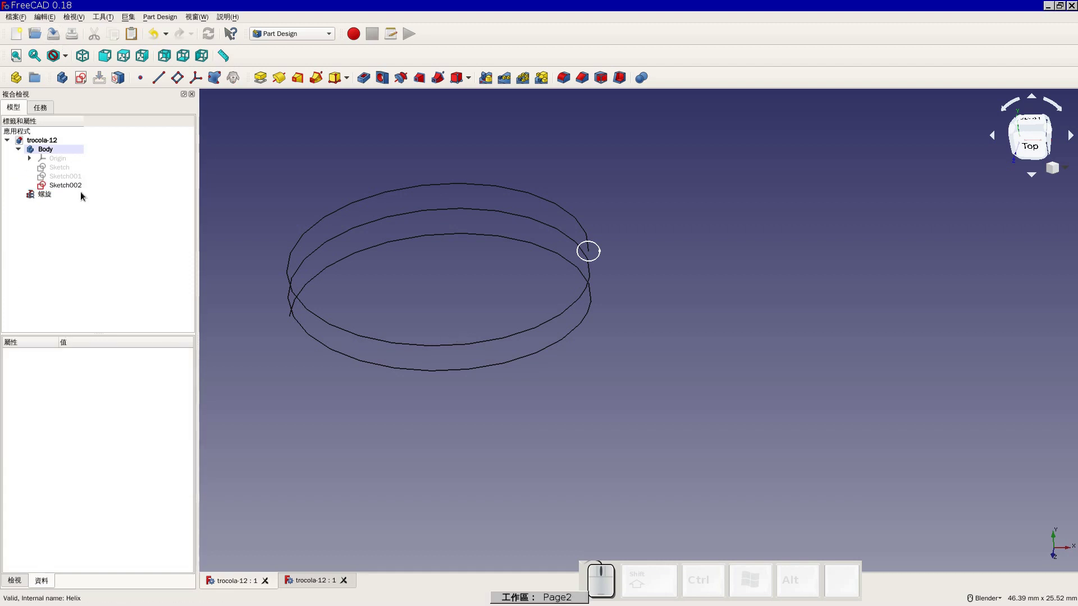
# Select the 0.6 mm circle sketch Sketch002 as profile and launch Additive Pipe
pyautogui.click(76, 184)
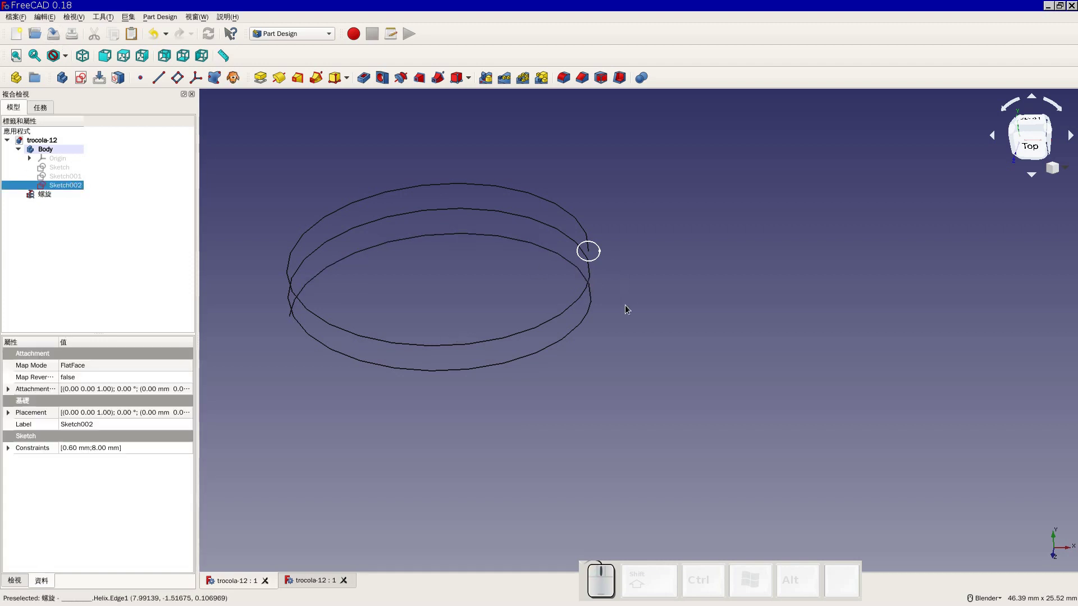
pyautogui.click(632, 305)
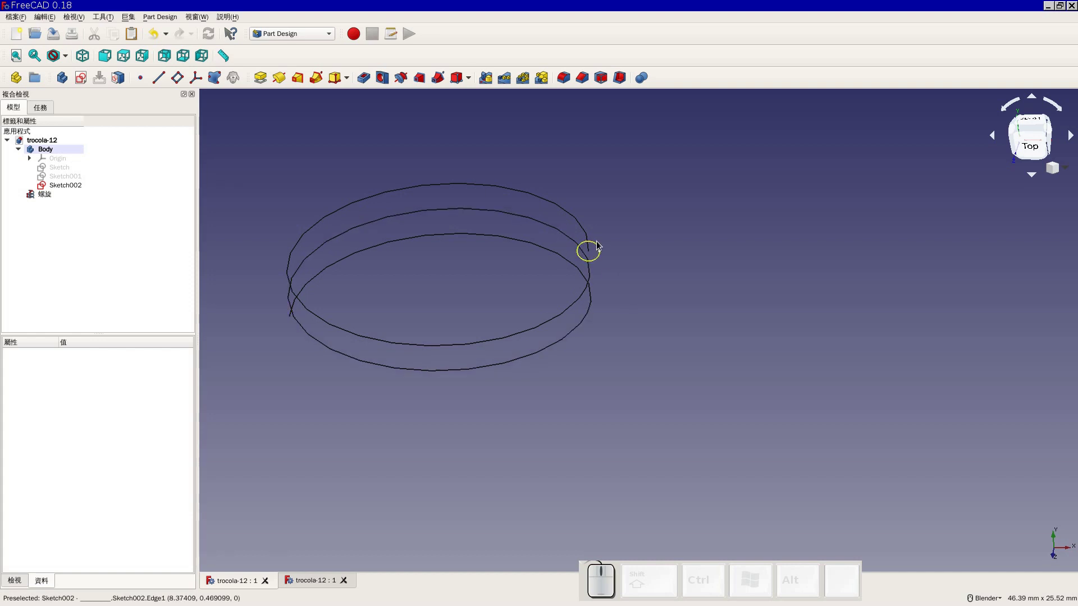
pyautogui.click(599, 244)
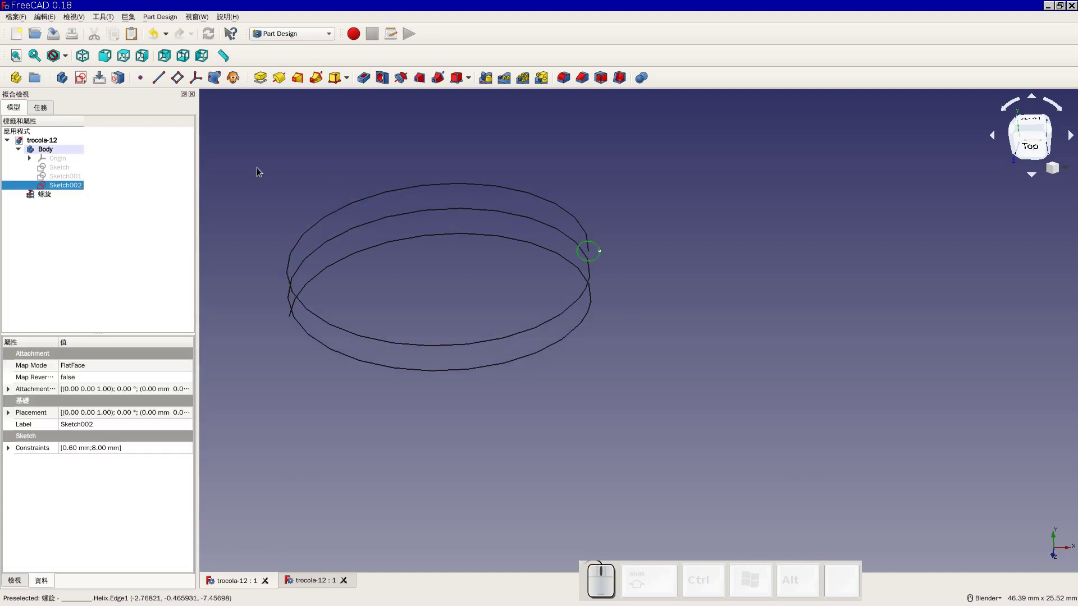
pyautogui.click(318, 81)
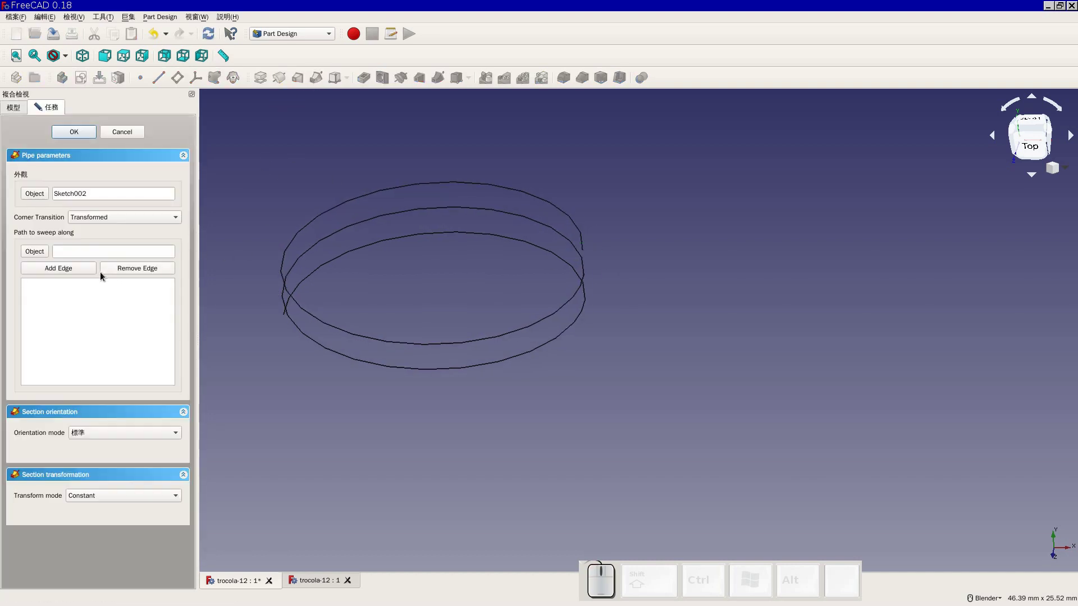
# Add helix Edge1, Edge2 and Edge3 as the sweep path
pyautogui.click(74, 272)
pyautogui.click(580, 226)
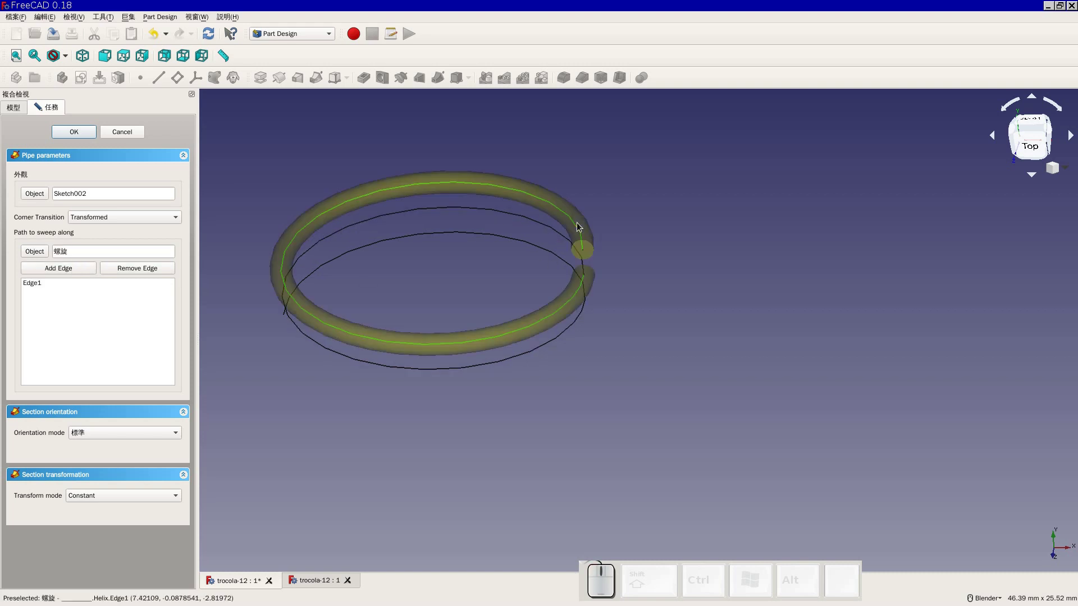
pyautogui.click(80, 272)
pyautogui.click(523, 219)
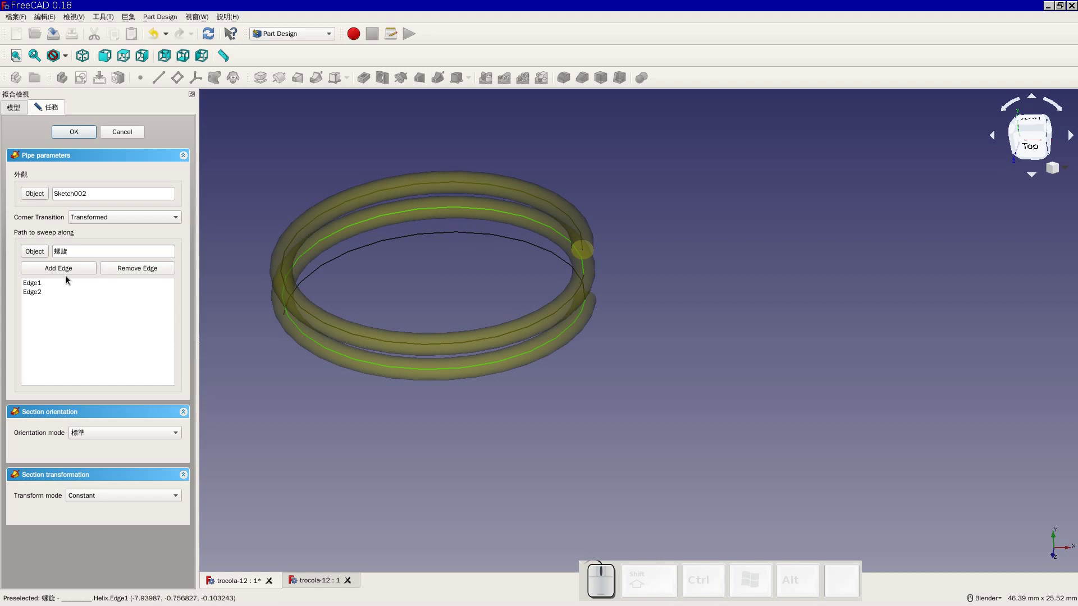
pyautogui.click(73, 273)
pyautogui.click(465, 235)
# Finish the AdditivePipe into solid coils, accepting an independent copy of the helix
pyautogui.click(87, 136)
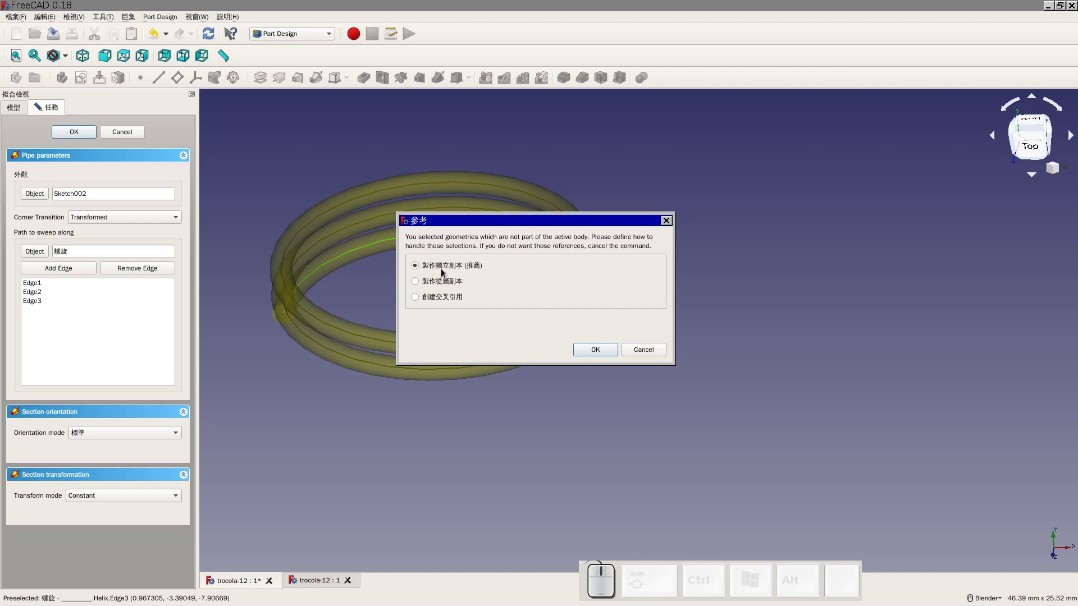
pyautogui.click(604, 351)
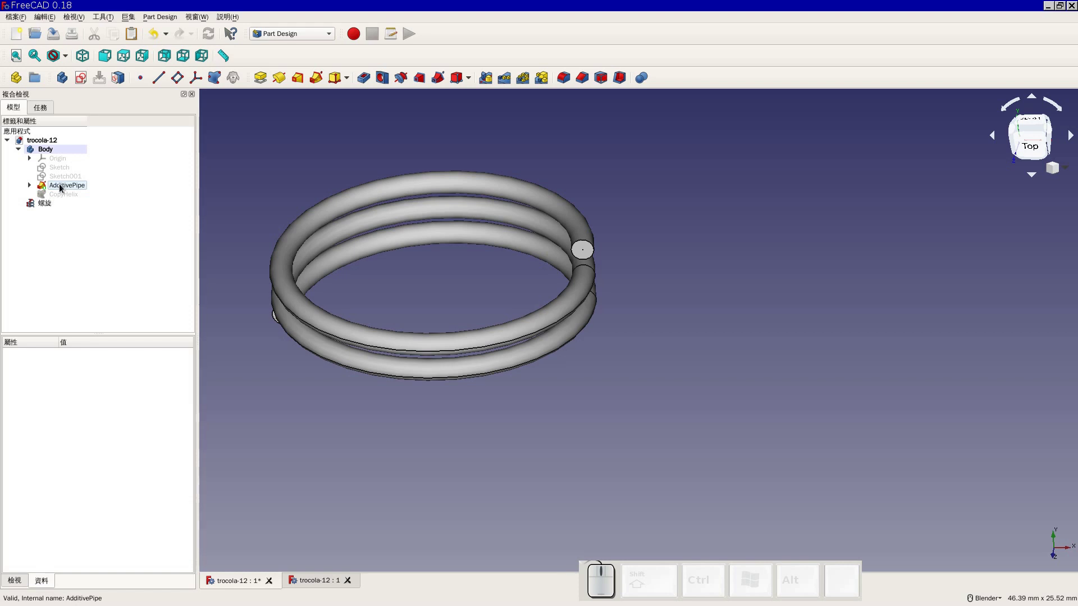
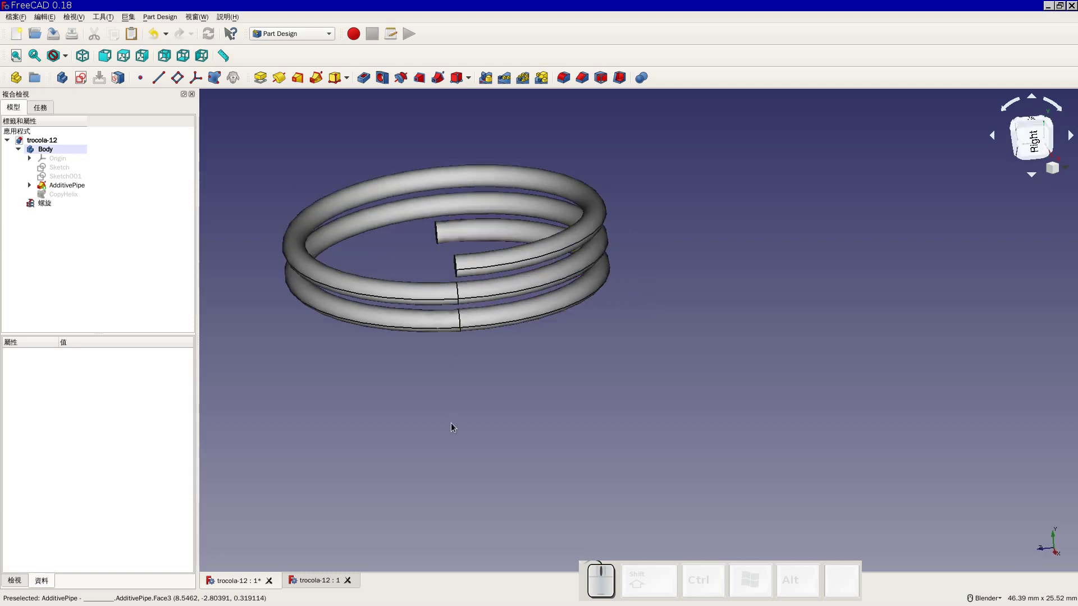
pyautogui.click(745, 212)
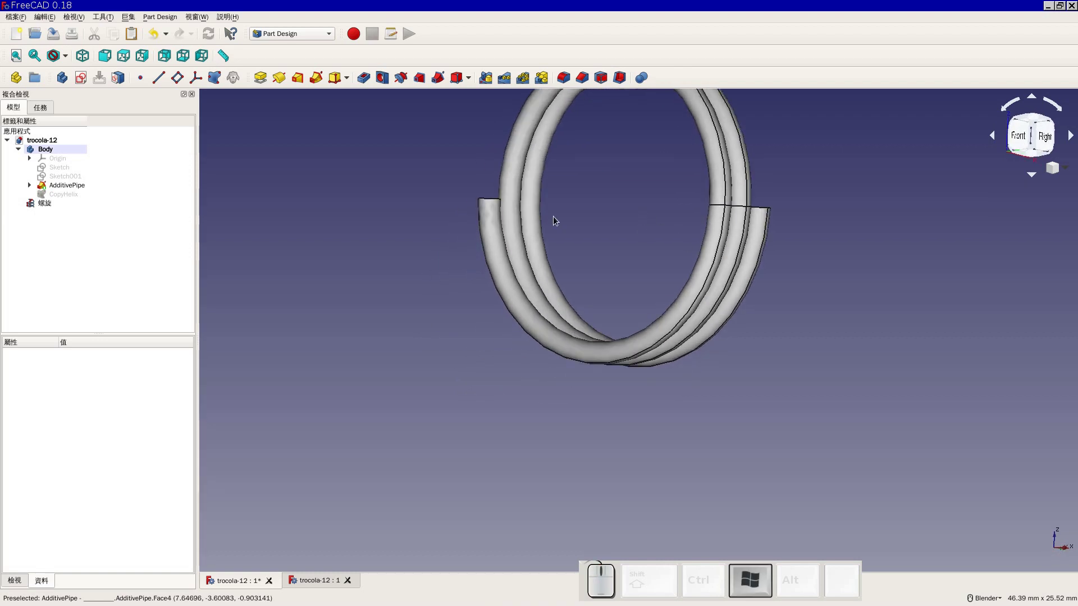
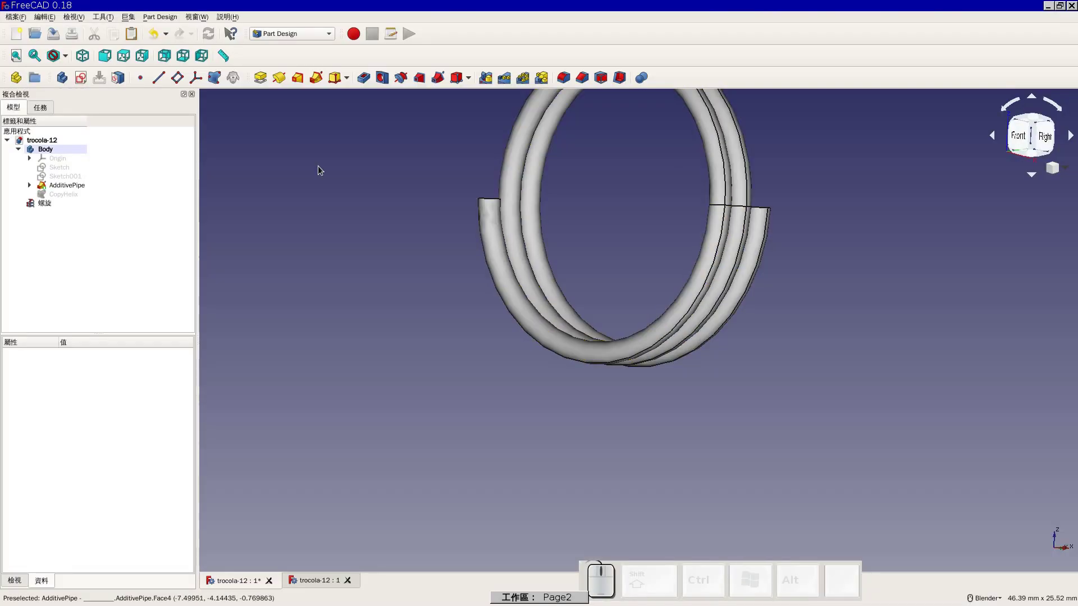
pyautogui.rightClick(396, 203)
pyautogui.middleClick(457, 210)
pyautogui.middleClick(351, 194)
pyautogui.click(108, 56)
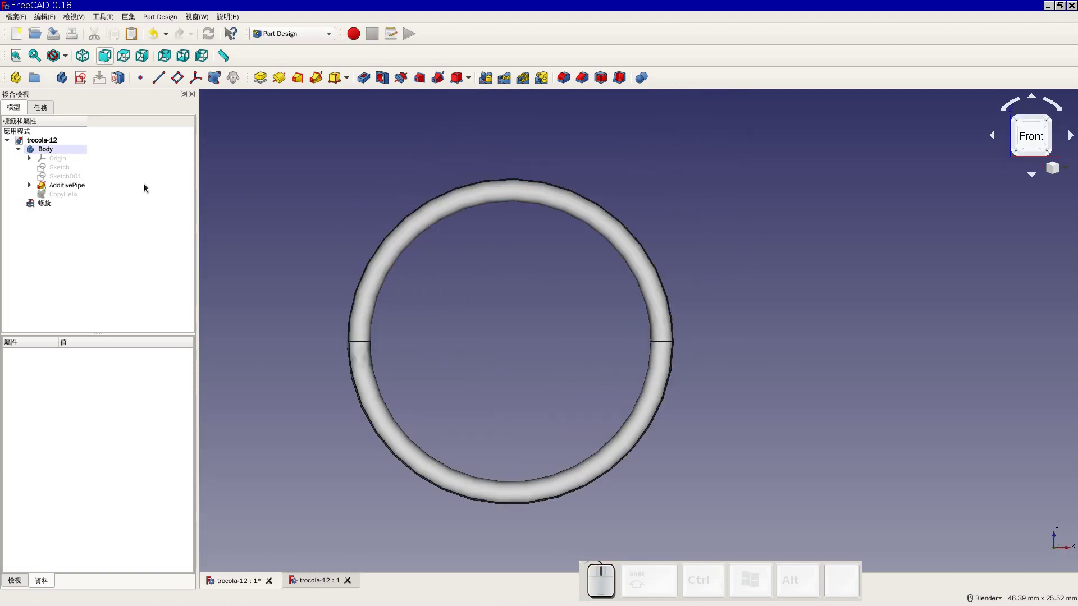
pyautogui.middleClick(416, 337)
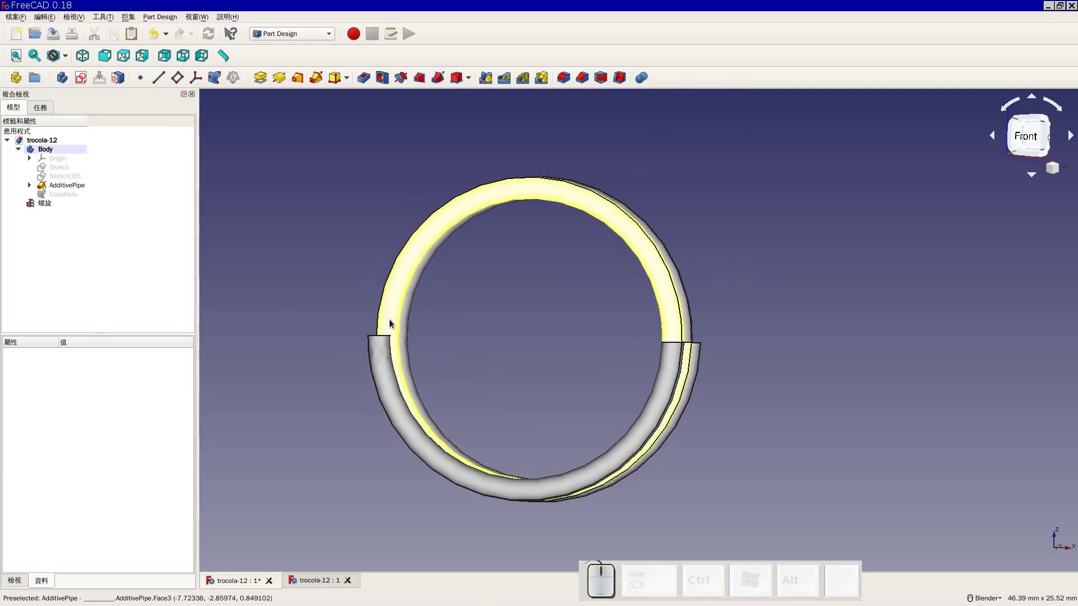
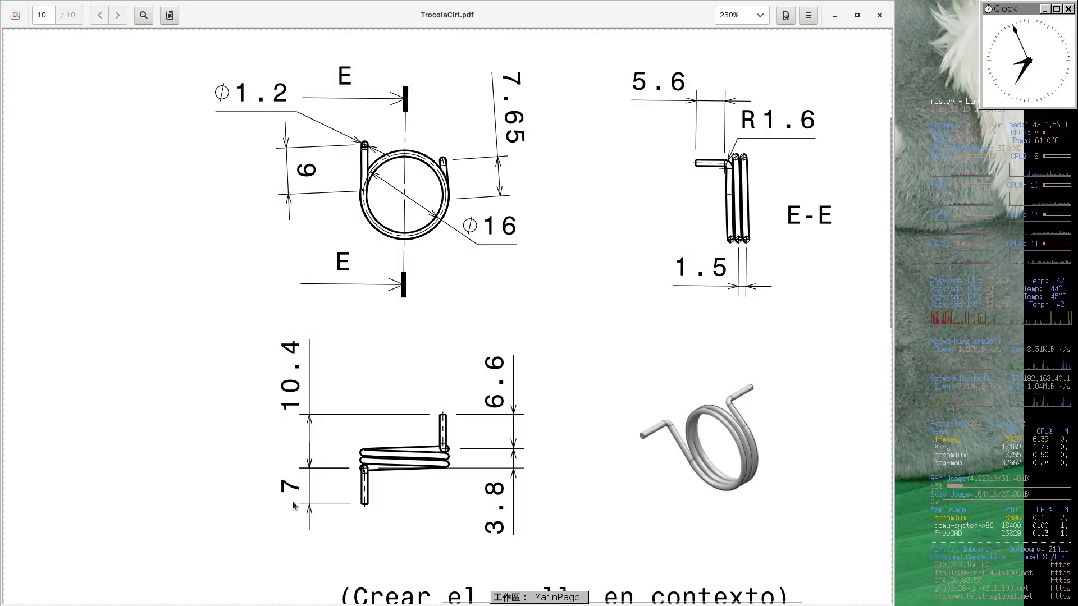
pyautogui.press('super+2')
pyautogui.click(486, 310)
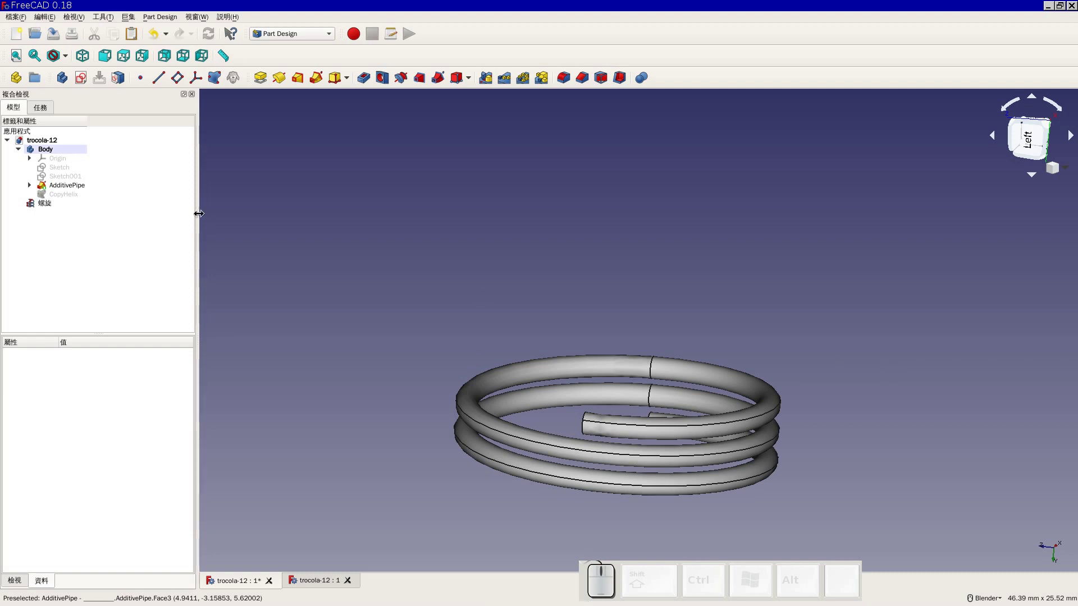
# Create a new sketch in the body attached to the YZ_Plane and view it from the front
pyautogui.click(146, 62)
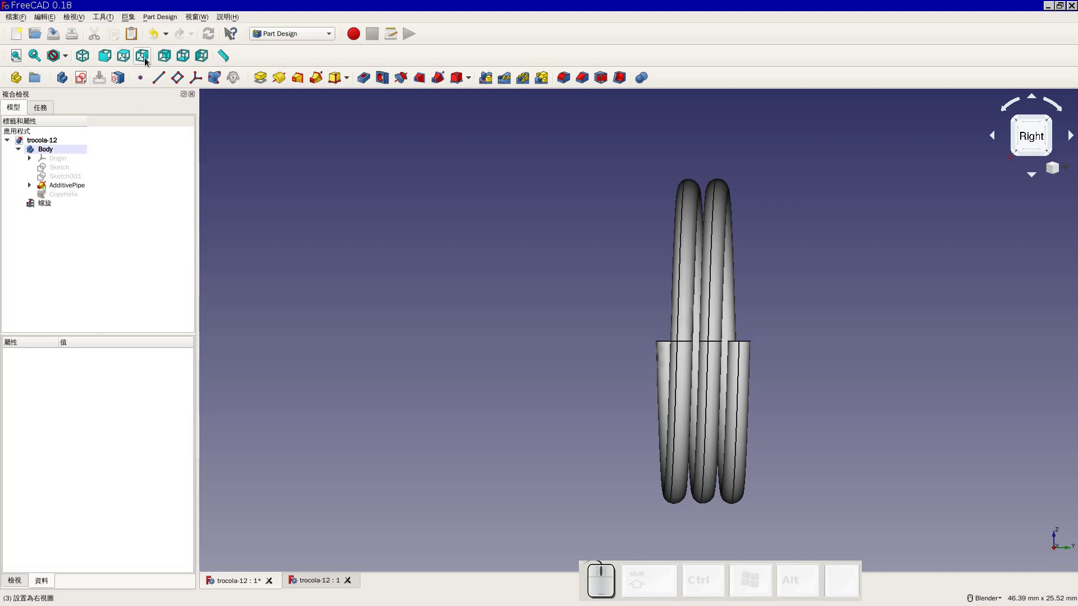
pyautogui.click(88, 82)
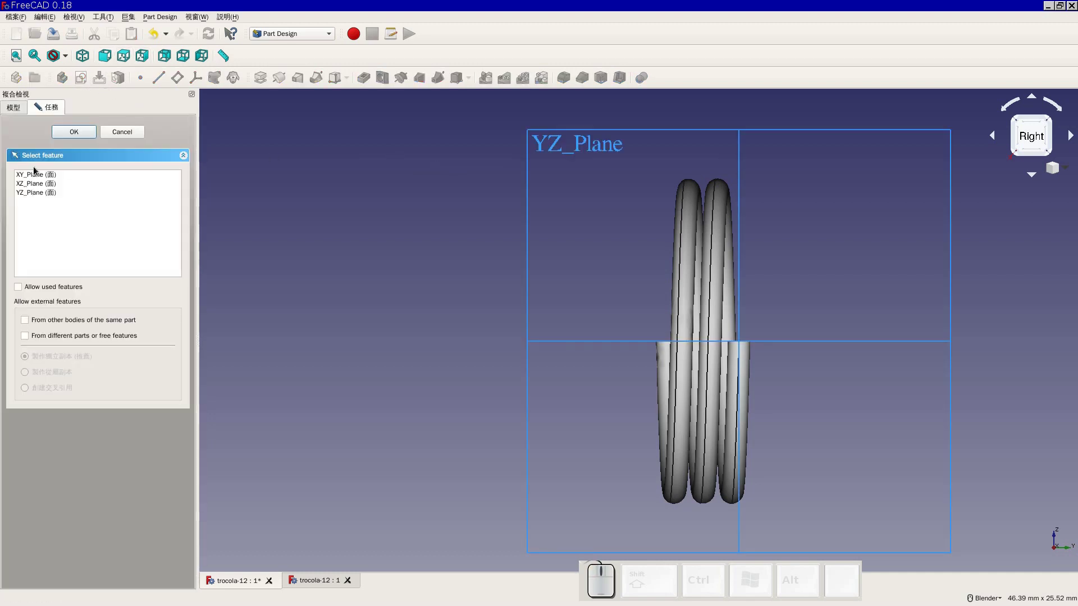
pyautogui.click(43, 196)
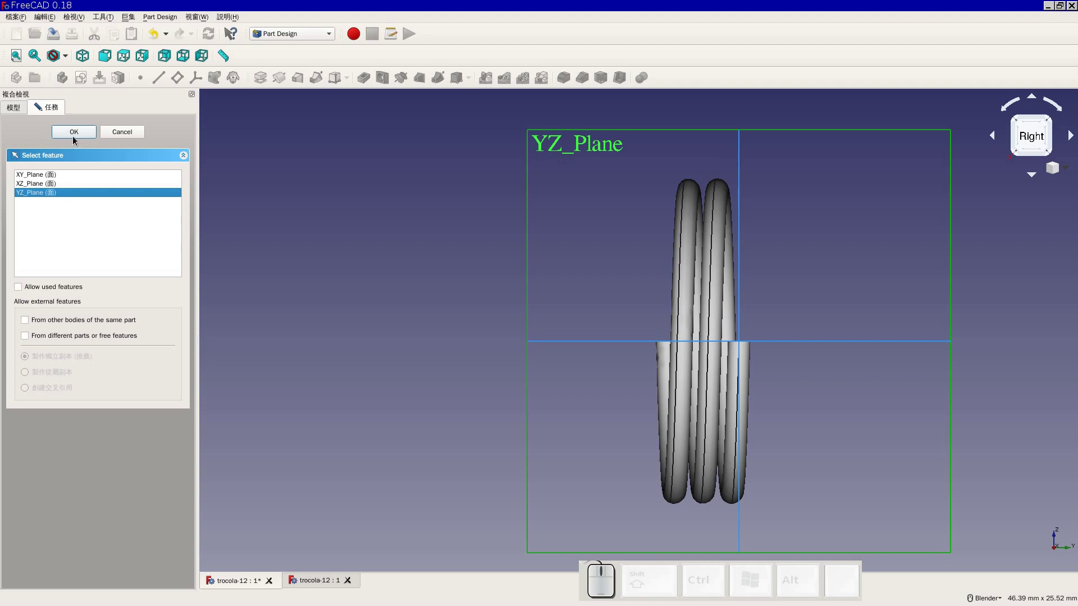
pyautogui.click(81, 135)
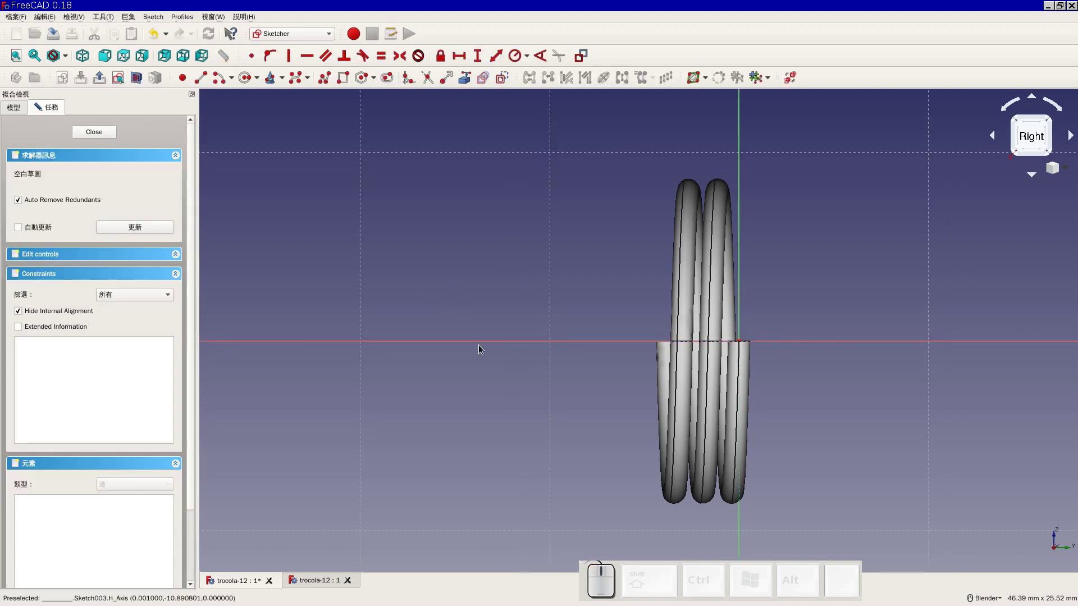
pyautogui.click(112, 62)
# Look around the empty Sketch003 and close it without drawing anything
pyautogui.scroll(-3)
pyautogui.click(453, 350)
pyautogui.rightClick(411, 346)
pyautogui.click(449, 346)
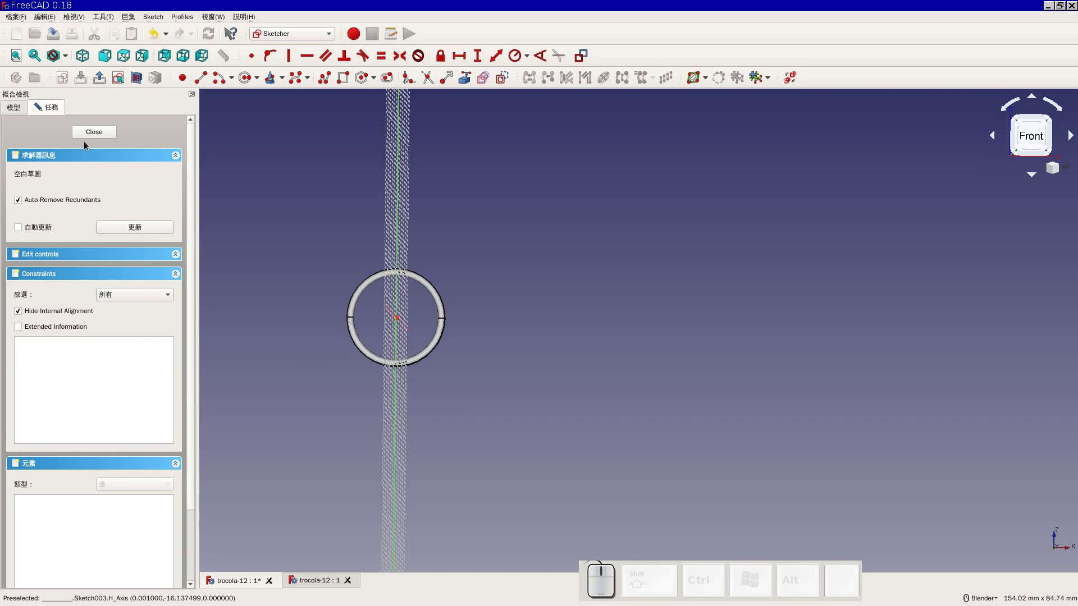
pyautogui.click(95, 132)
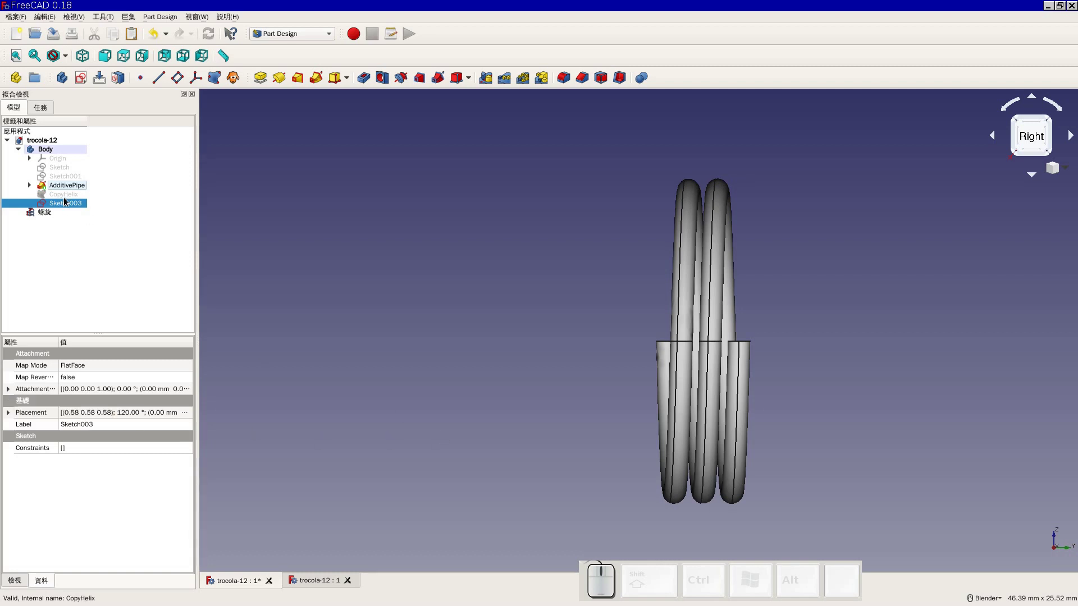
# Select Sketch003, expand its Placement position and enter -8 in the z coordinate
pyautogui.click(68, 197)
pyautogui.click(69, 206)
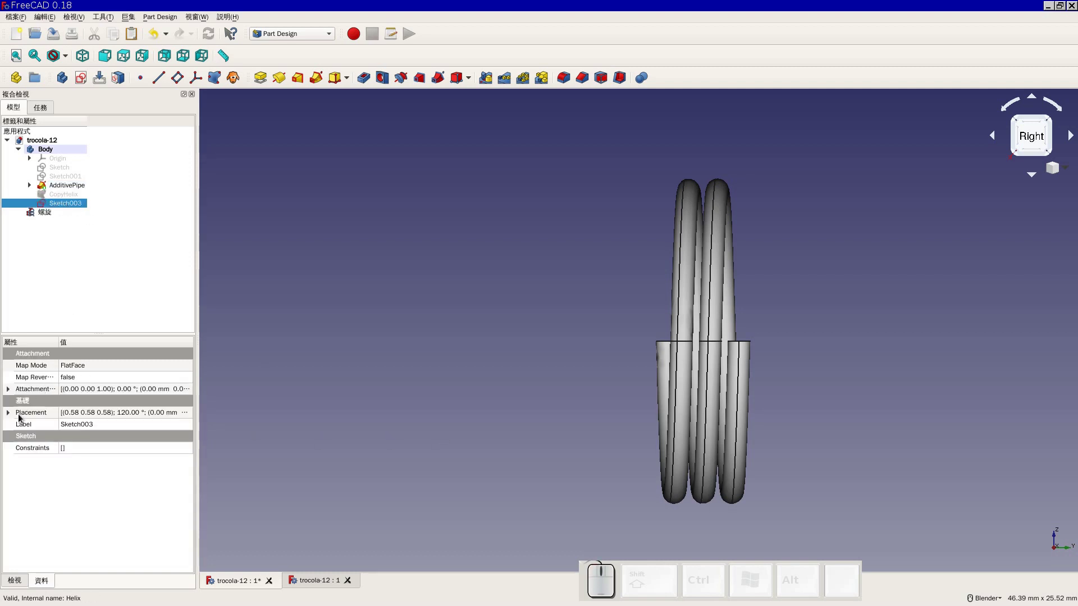
pyautogui.click(11, 414)
pyautogui.click(11, 395)
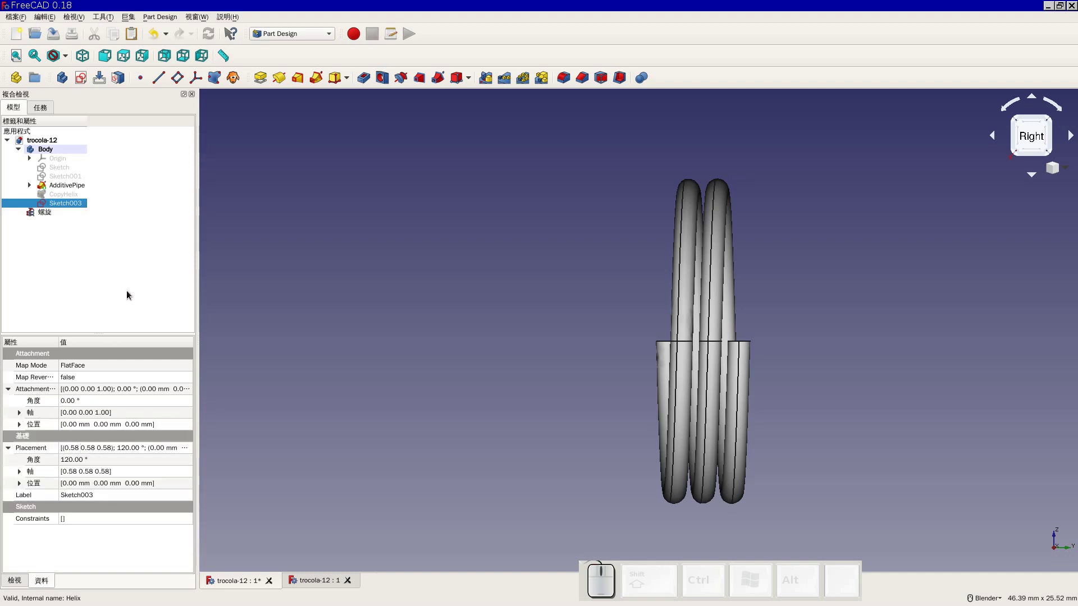
pyautogui.click(127, 278)
pyautogui.click(80, 211)
pyautogui.click(12, 415)
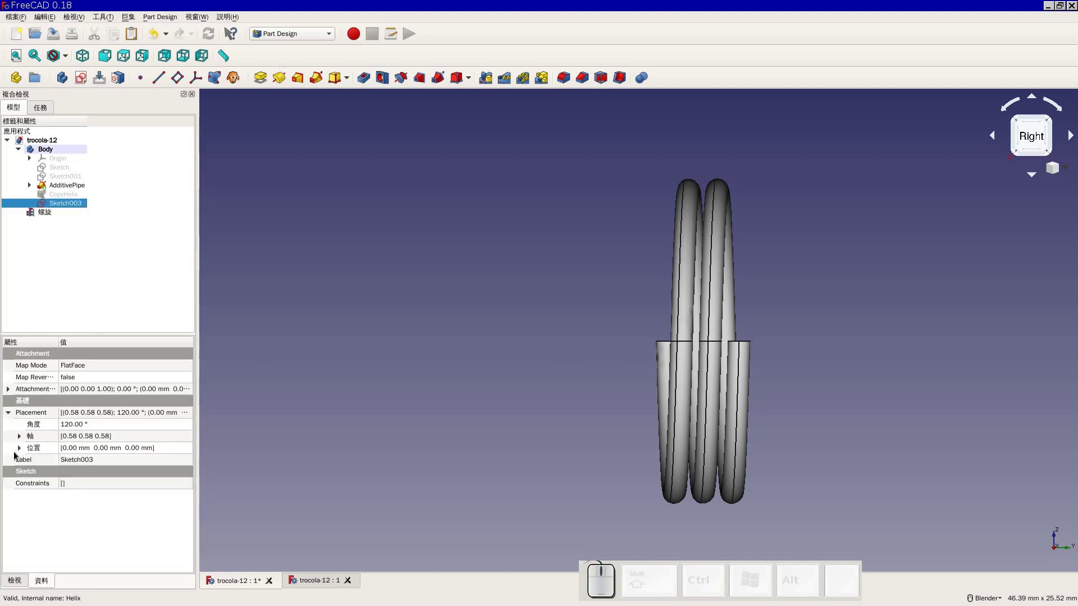
pyautogui.click(22, 447)
pyautogui.click(74, 487)
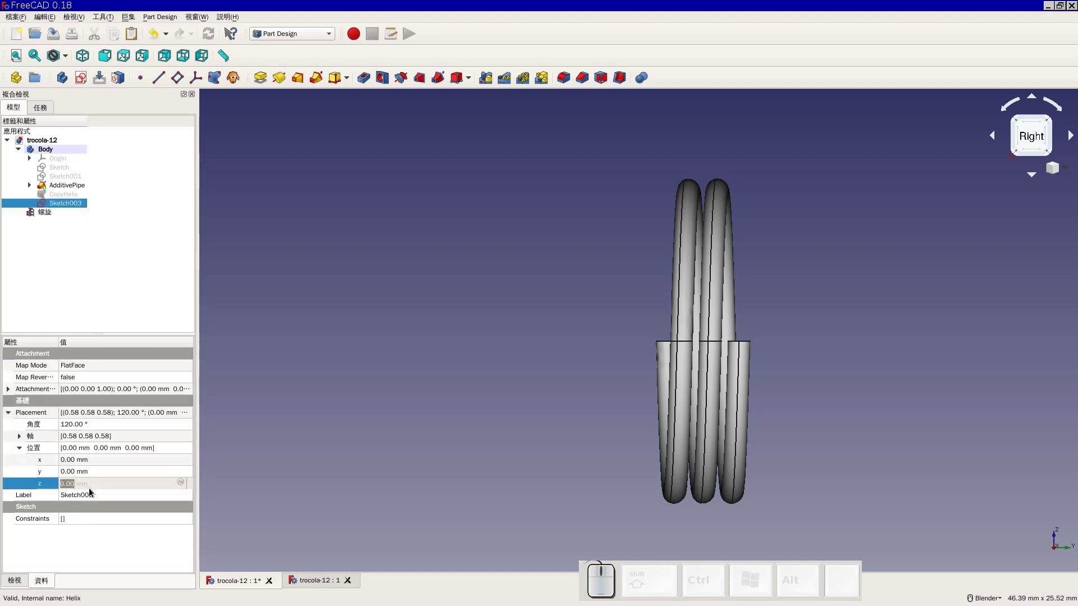
pyautogui.press('-')
pyautogui.press('8')
# Set Sketch003's Attachment Offset position z to -8 mm
pyautogui.click(192, 417)
pyautogui.click(167, 467)
pyautogui.click(10, 390)
pyautogui.click(22, 428)
pyautogui.click(75, 462)
pyautogui.press('-')
pyautogui.press('8')
pyautogui.press('Return')
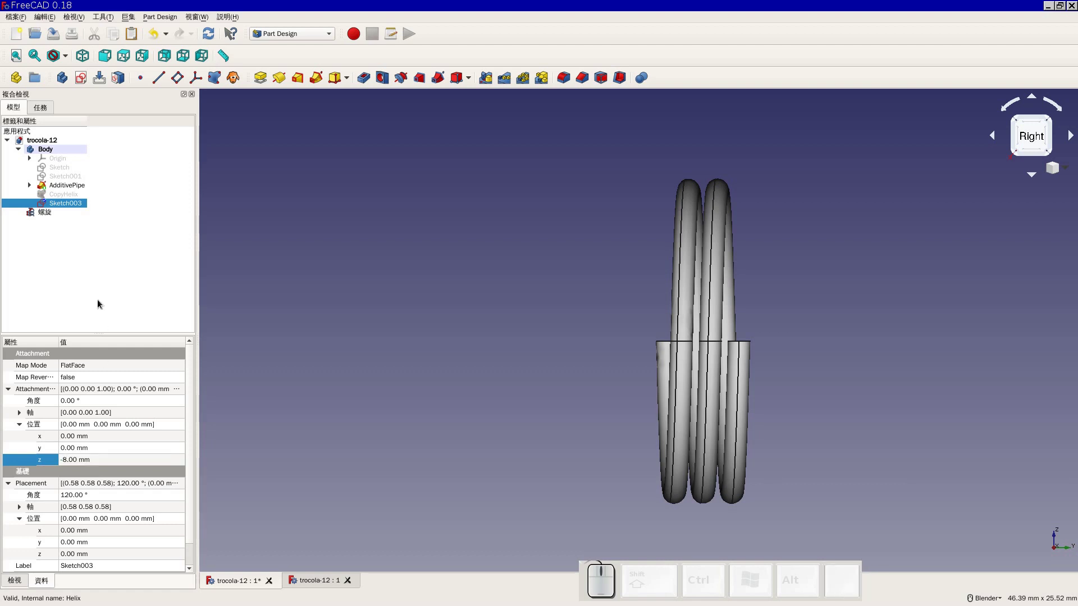
# Reopen Sketch003 for editing from its context menu
pyautogui.click(90, 285)
pyautogui.click(80, 210)
pyautogui.middleClick(471, 347)
pyautogui.rightClick(617, 358)
pyautogui.middleClick(712, 338)
pyautogui.click(691, 338)
# Orbit around the spring and settle on a zoomed right-side view of Sketch003
pyautogui.moveTo(658, 338); pyautogui.dragTo(405, 379)
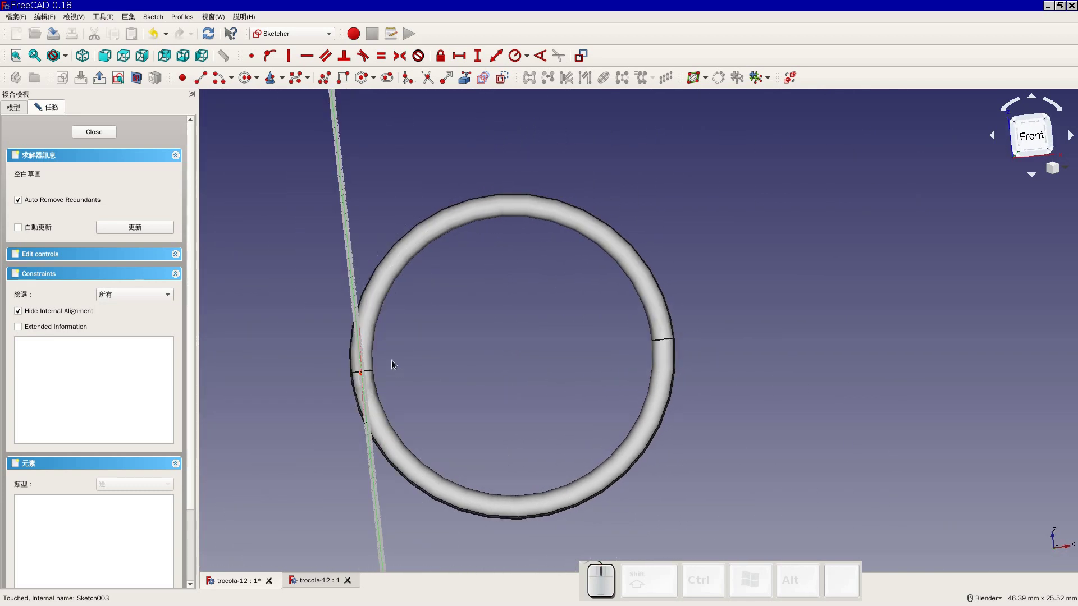
pyautogui.scroll(3)
pyautogui.scroll(-3)
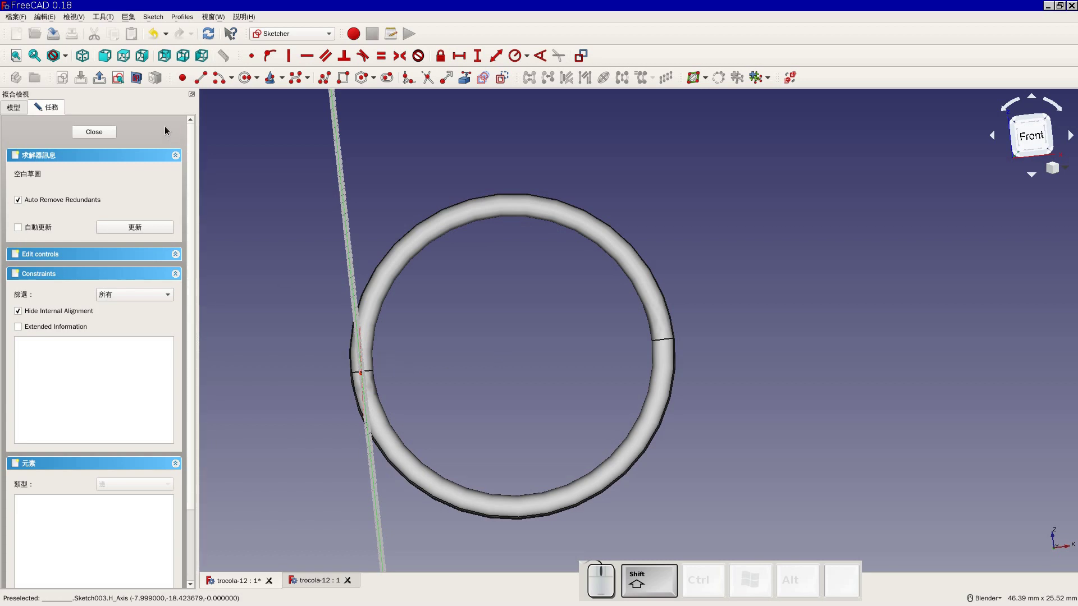
pyautogui.click(148, 57)
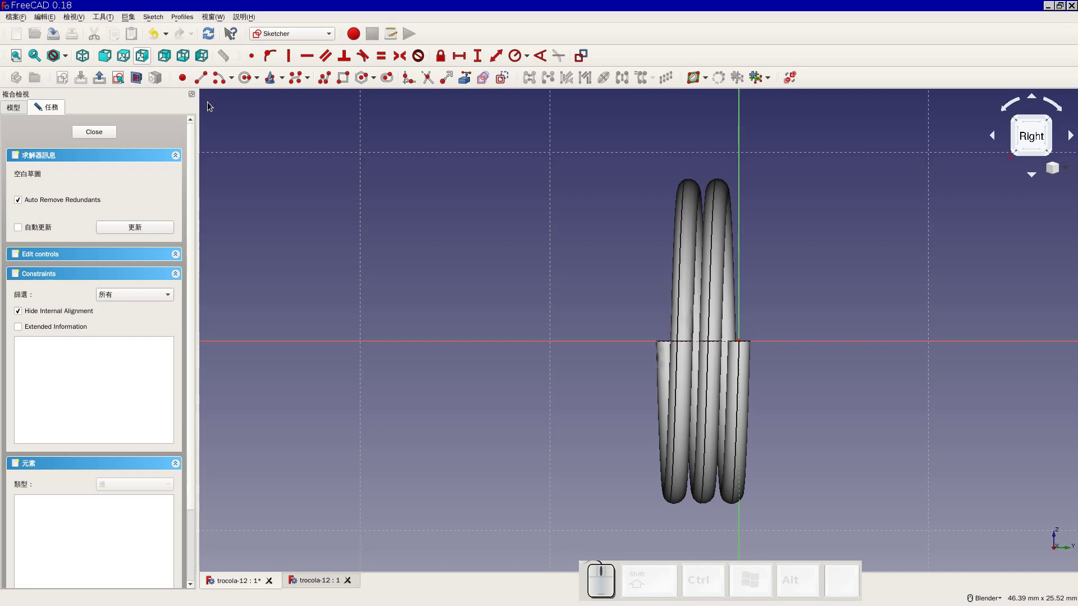
pyautogui.moveTo(605, 290); pyautogui.dragTo(653, 289)
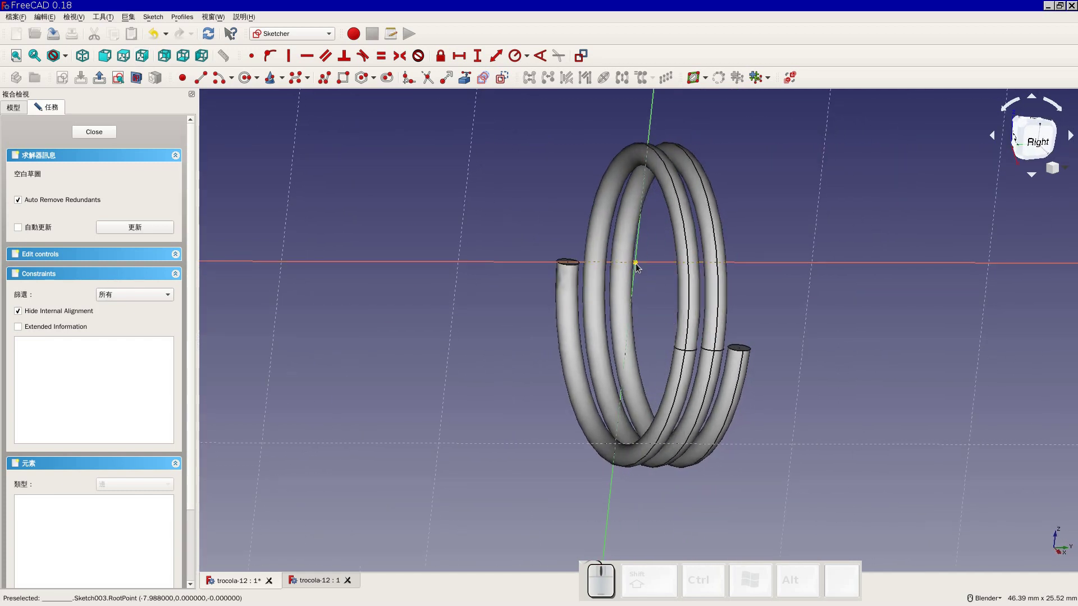
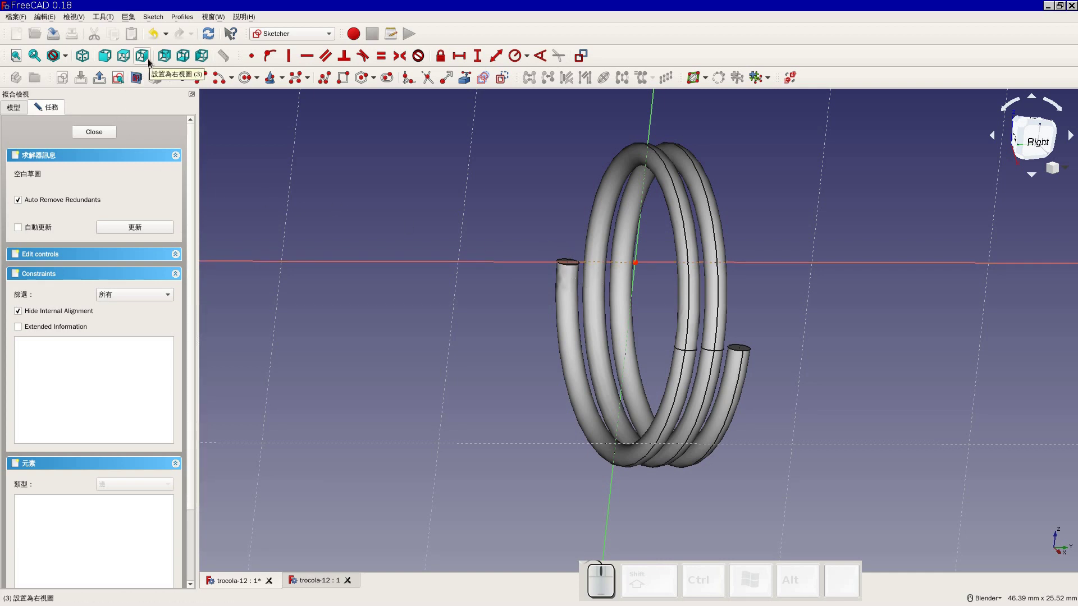
pyautogui.click(143, 56)
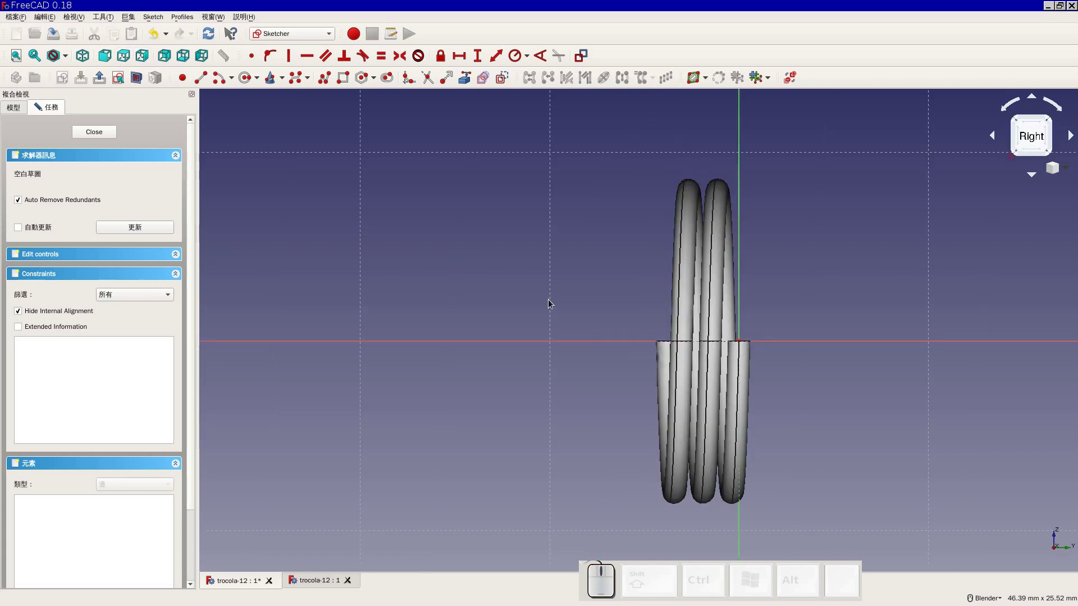
pyautogui.scroll(3)
pyautogui.click(674, 326)
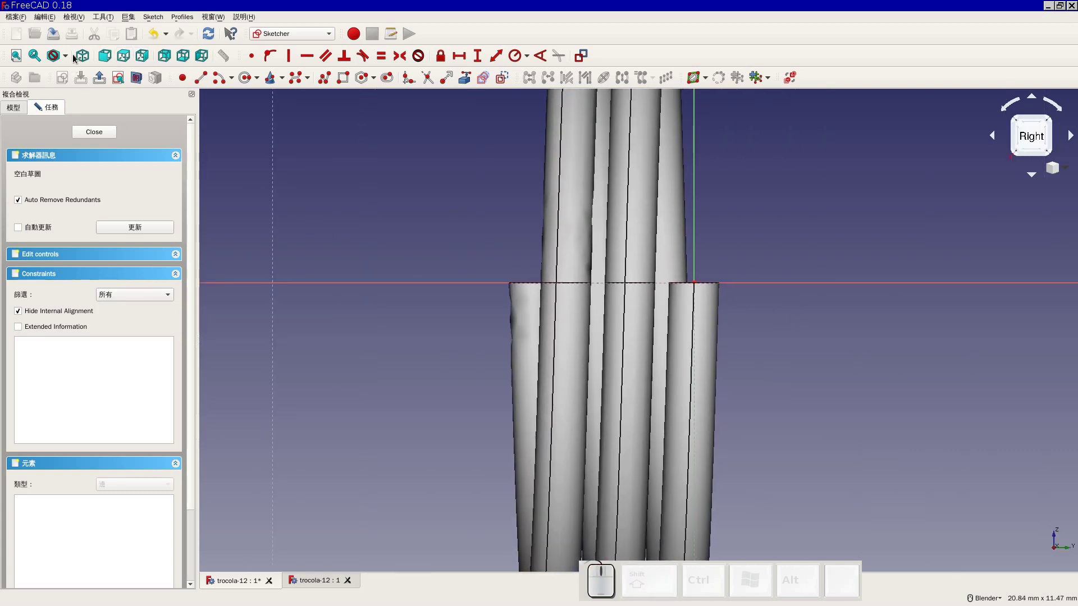
# Switch the draw style to Wireframe so the coil shows as outlines only
pyautogui.click(72, 57)
pyautogui.click(87, 116)
pyautogui.middleClick(493, 258)
pyautogui.click(424, 263)
pyautogui.scroll(3)
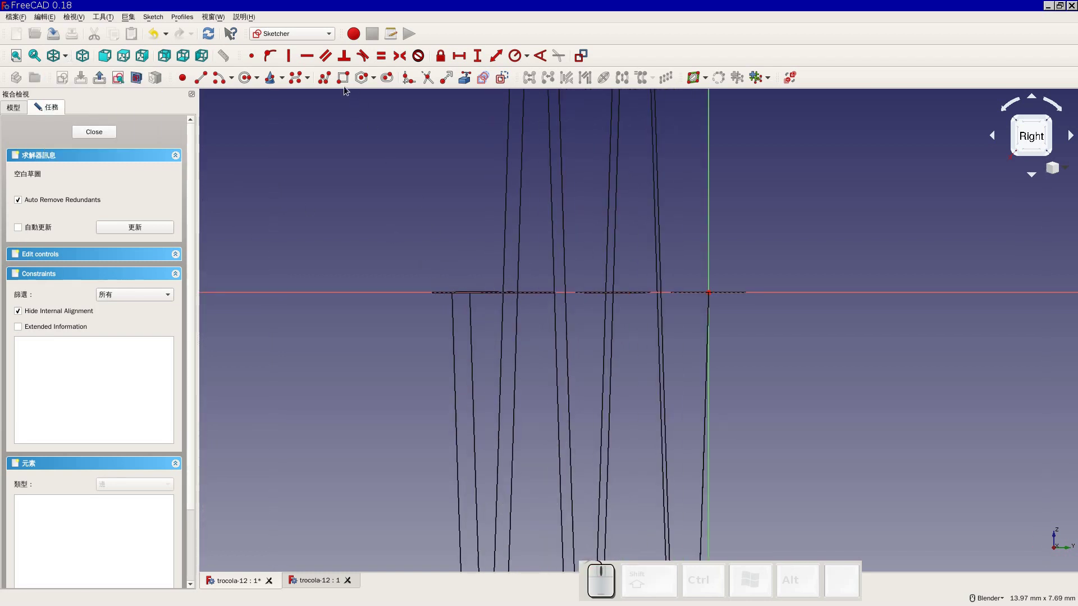
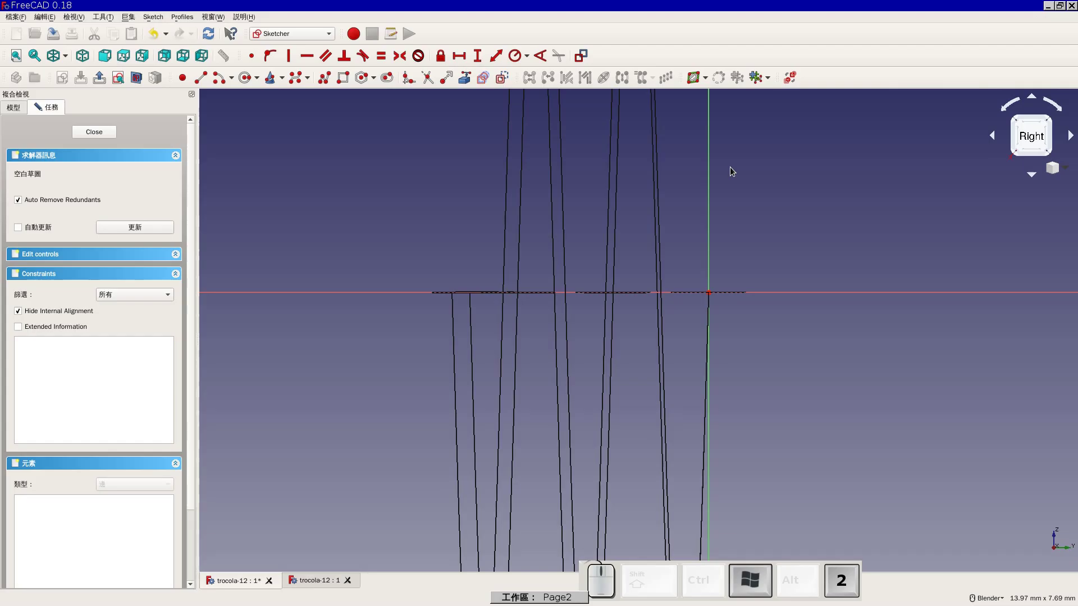
# Constrain the arc centre onto the horizontal axis at a 3.8 mm distance
pyautogui.click(220, 88)
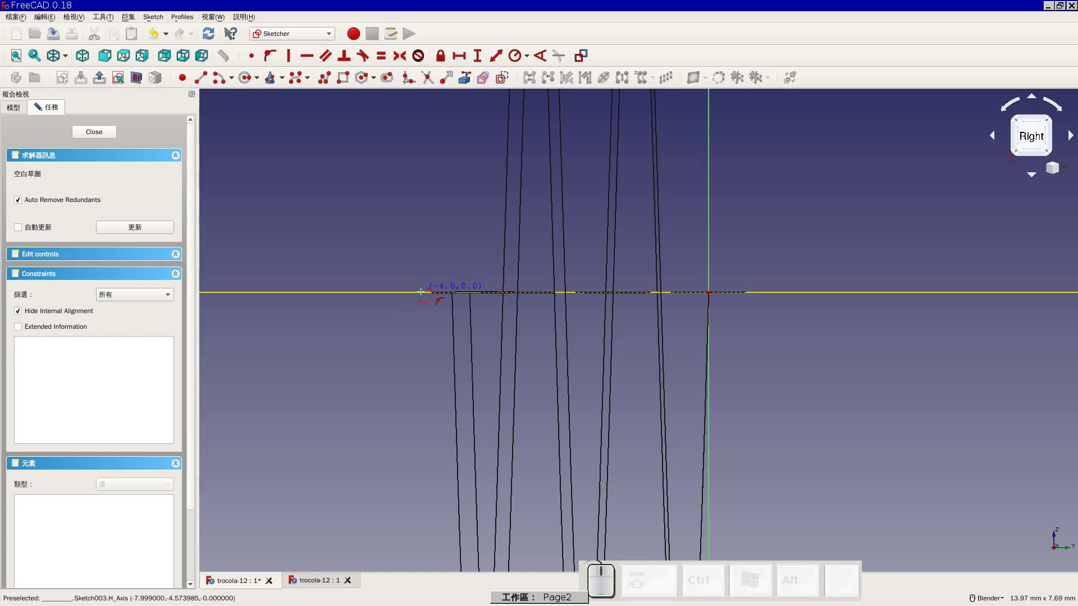
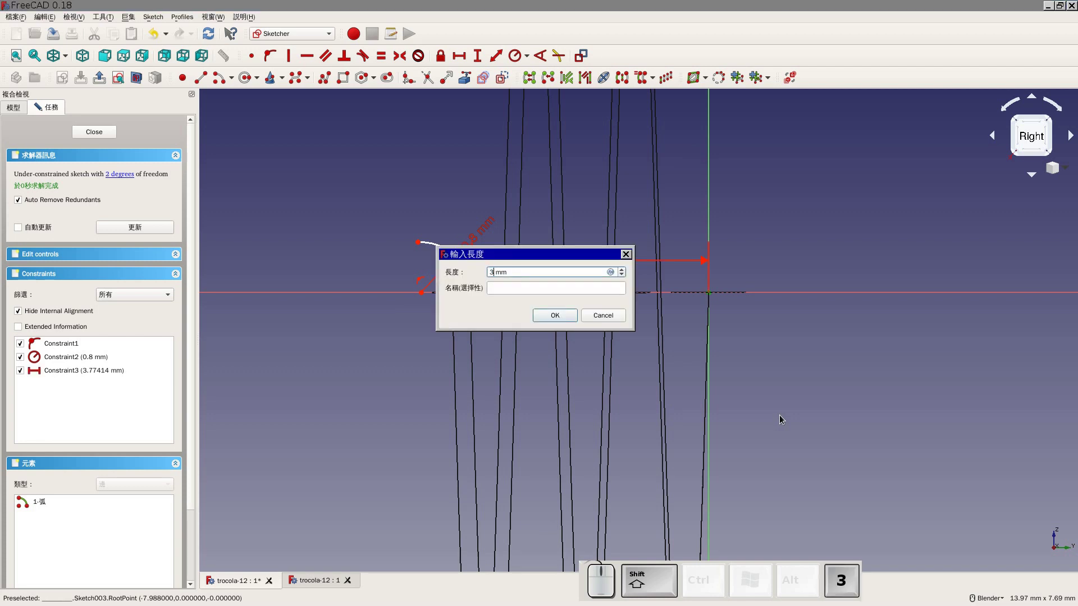
pyautogui.press('shift+Return')
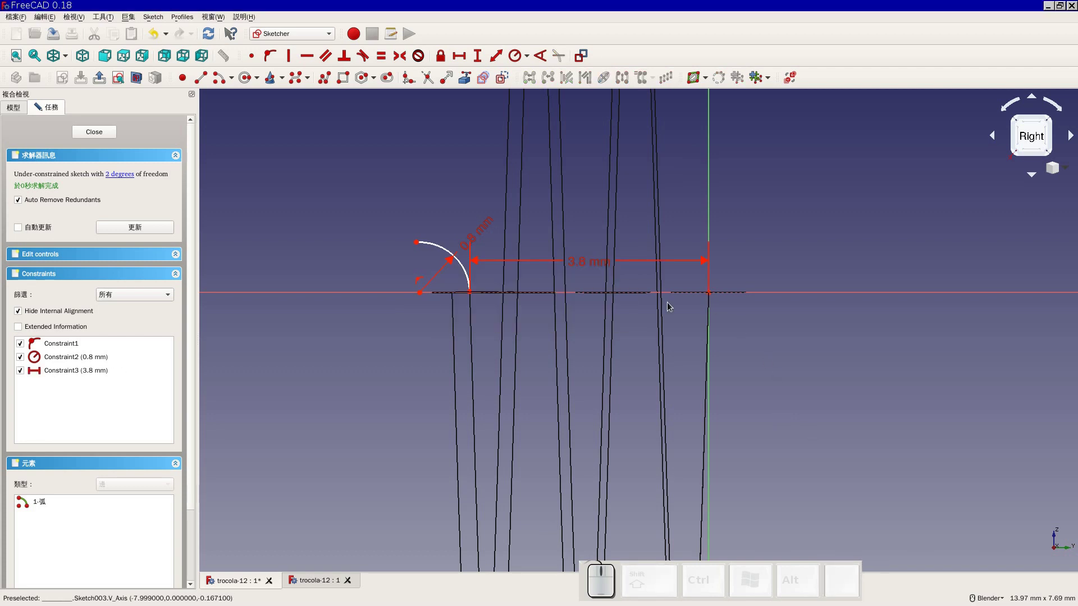
pyautogui.scroll(-3)
pyautogui.middleClick(333, 229)
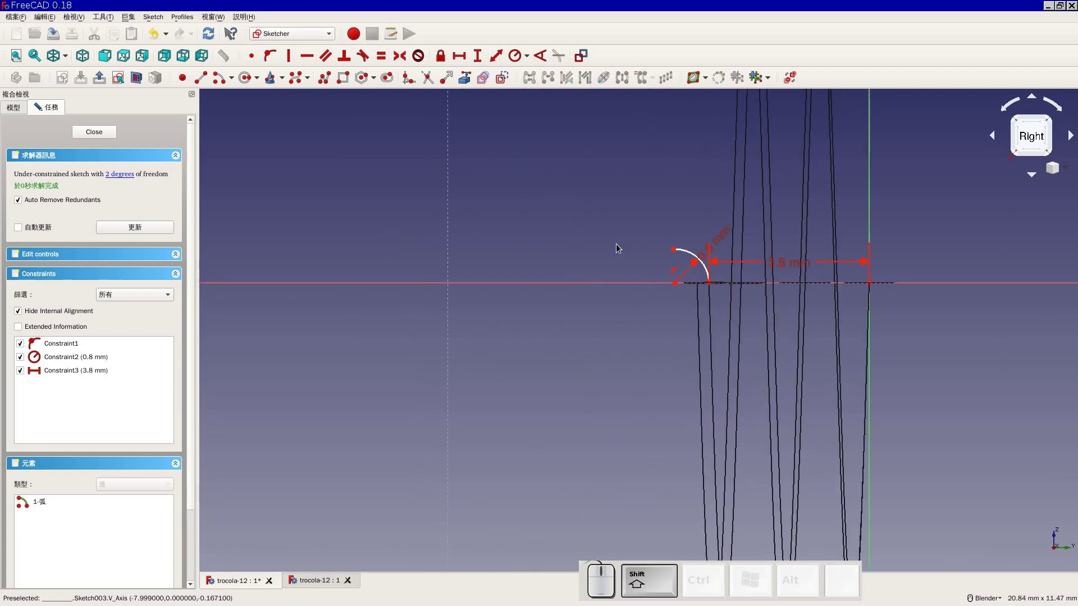
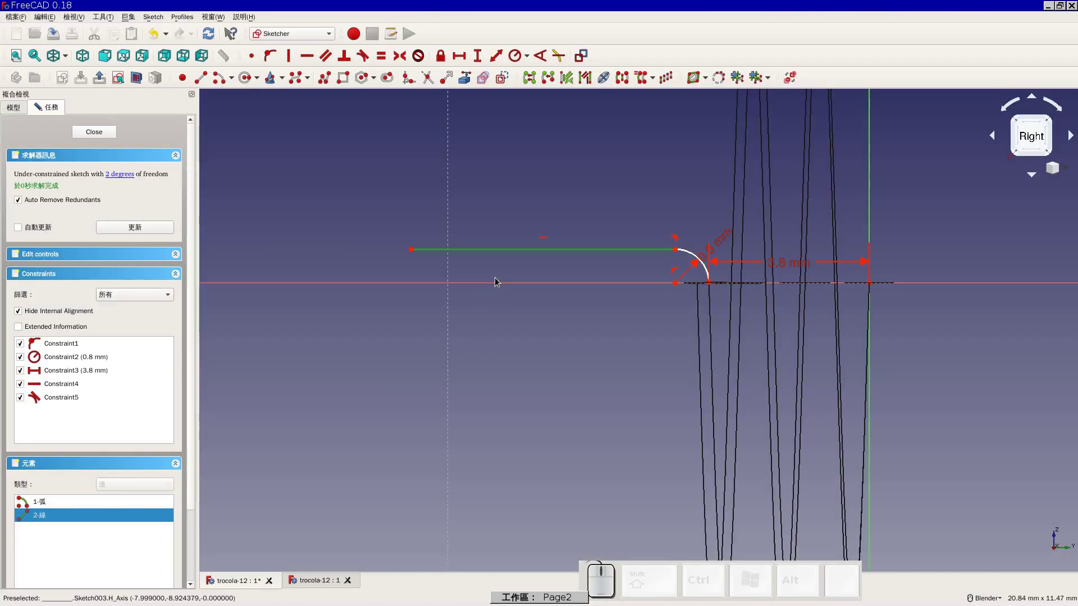
# Give the straight line a horizontal length of 9 mm, then correct it to 7 mm
pyautogui.press('shift+h')
pyautogui.press('9')
pyautogui.press('Return')
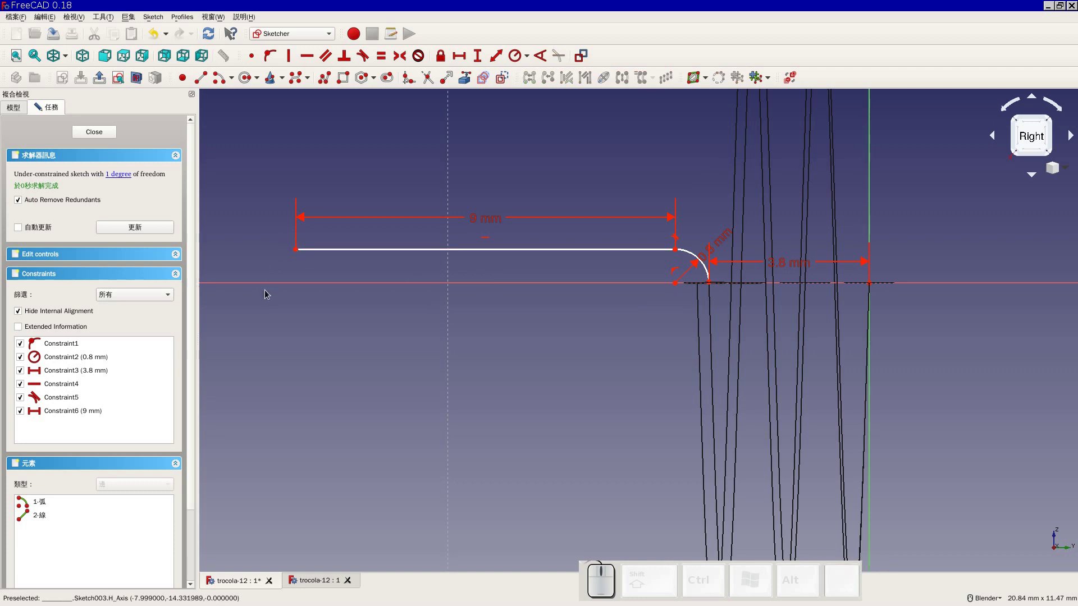
pyautogui.middleClick(464, 406)
pyautogui.scroll(-3)
pyautogui.middleClick(474, 443)
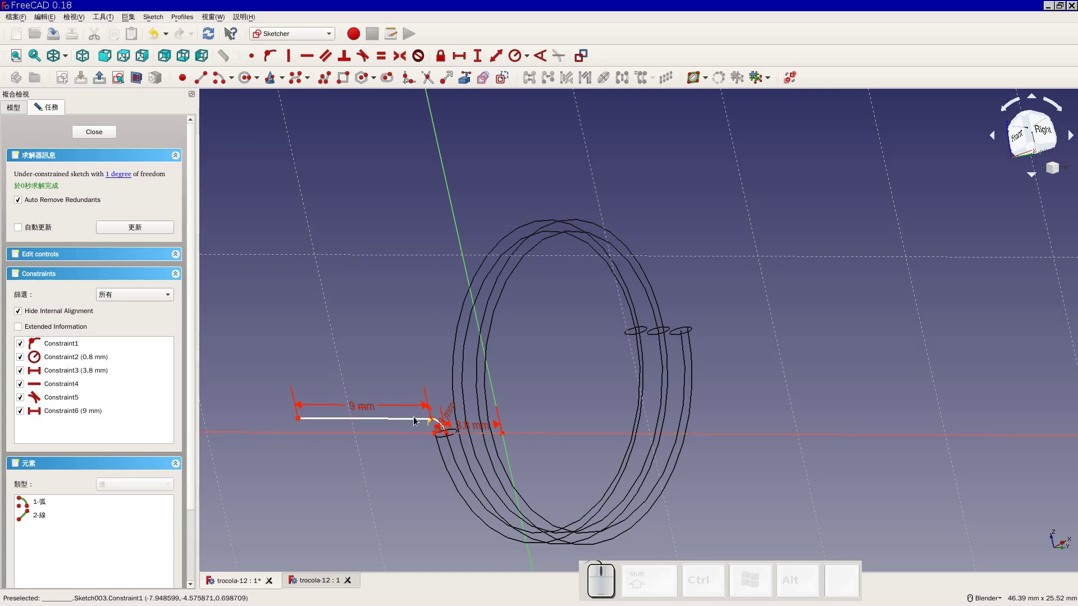
pyautogui.click(357, 407)
pyautogui.press('7')
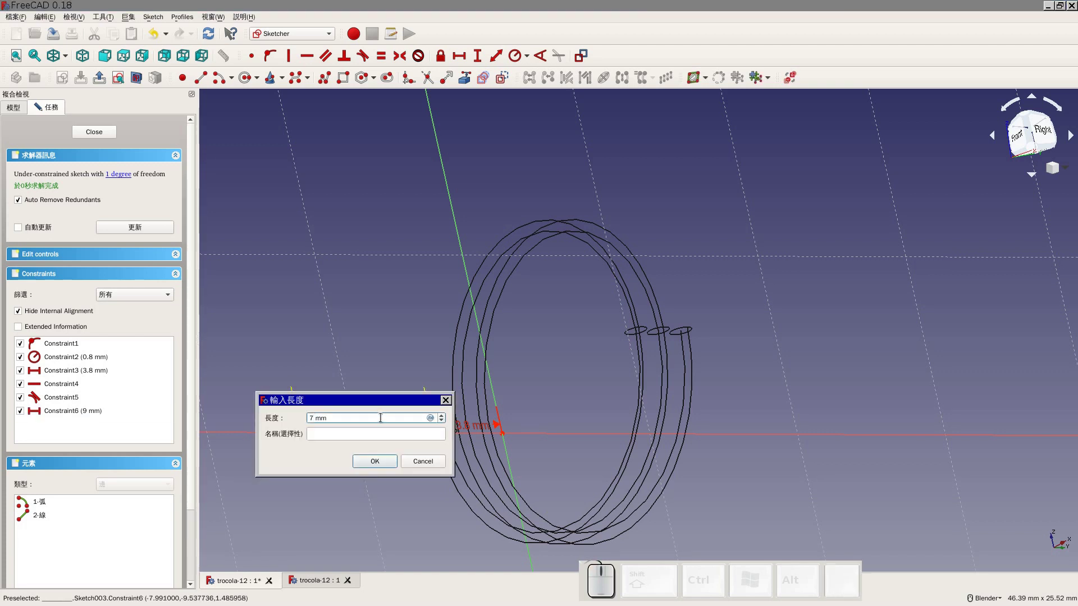
pyautogui.press('Return')
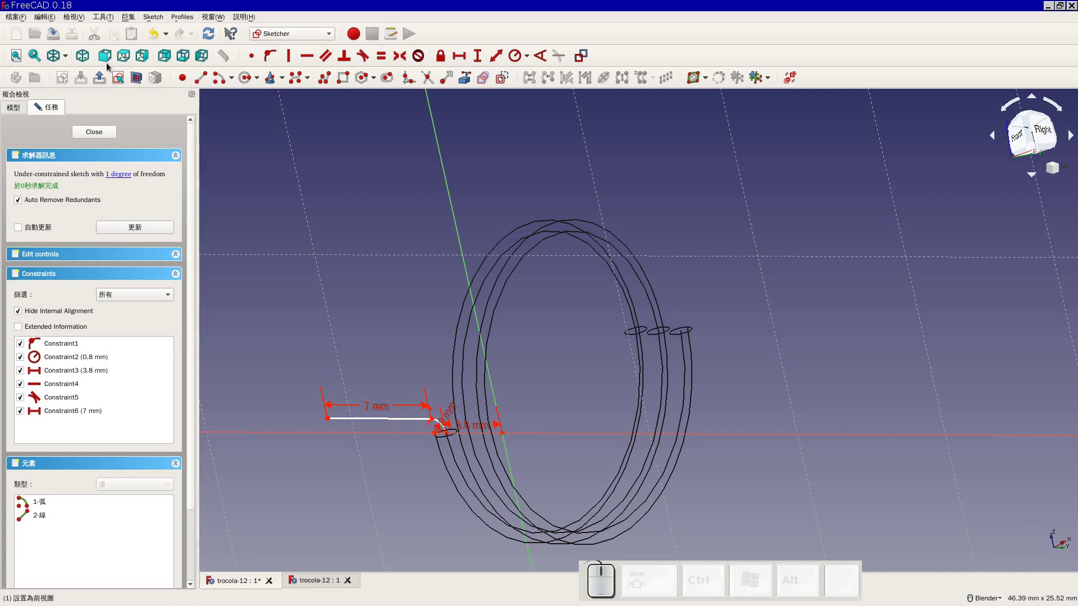
pyautogui.click(142, 60)
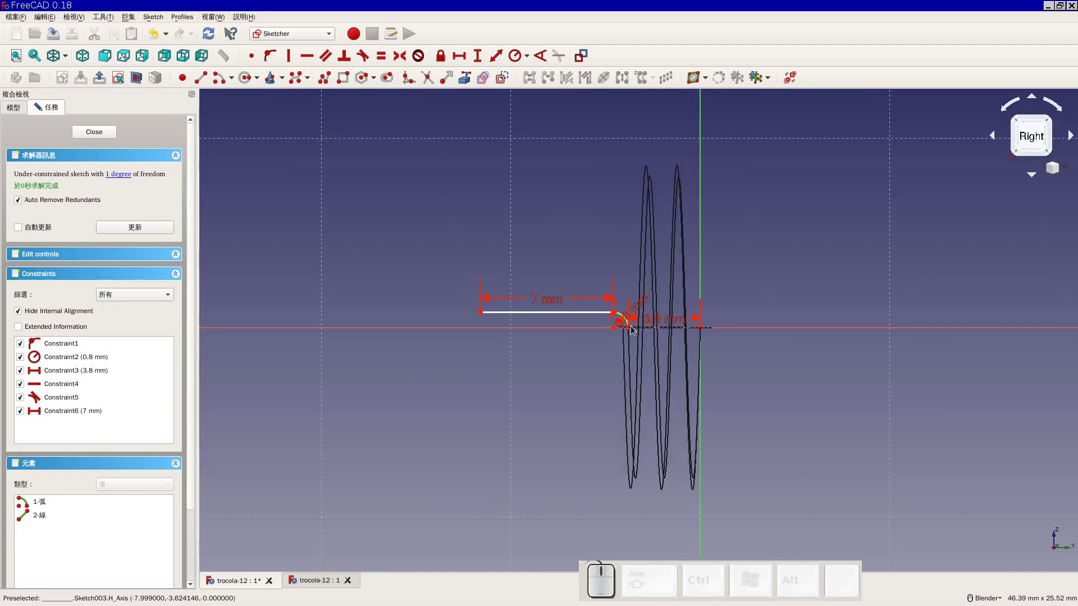
pyautogui.scroll(3)
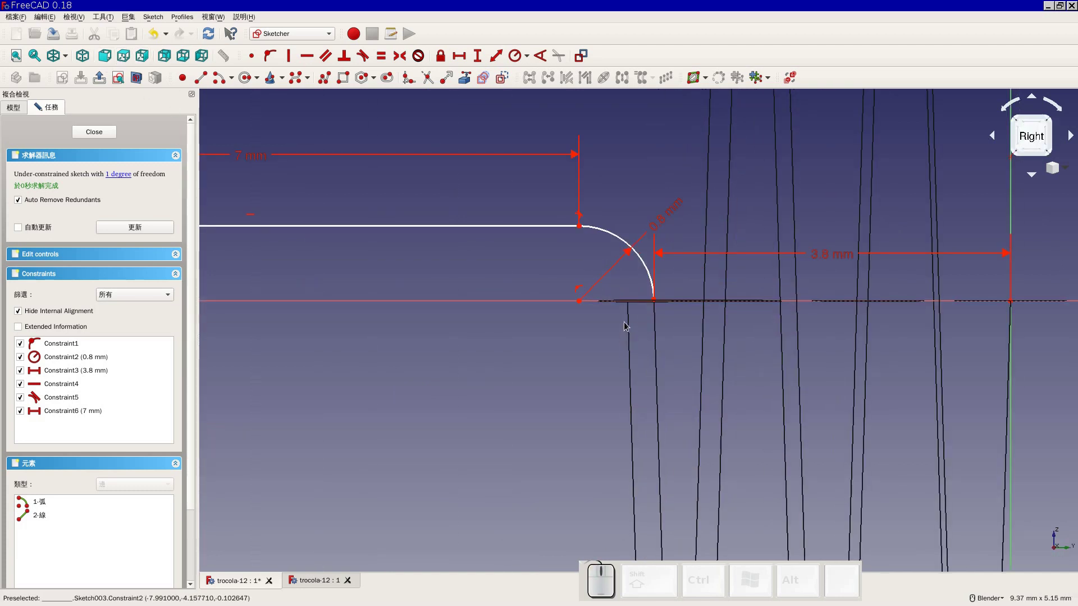
# Delete the arc end's point-on-axis constraint and drag the arc and line up off the axis
pyautogui.click(584, 304)
pyautogui.click(563, 278)
pyautogui.click(581, 290)
pyautogui.press('Delete')
pyautogui.moveTo(604, 234); pyautogui.dragTo(639, 211)
pyautogui.scroll(-3)
pyautogui.middleClick(660, 216)
pyautogui.moveTo(602, 410); pyautogui.dragTo(216, 190)
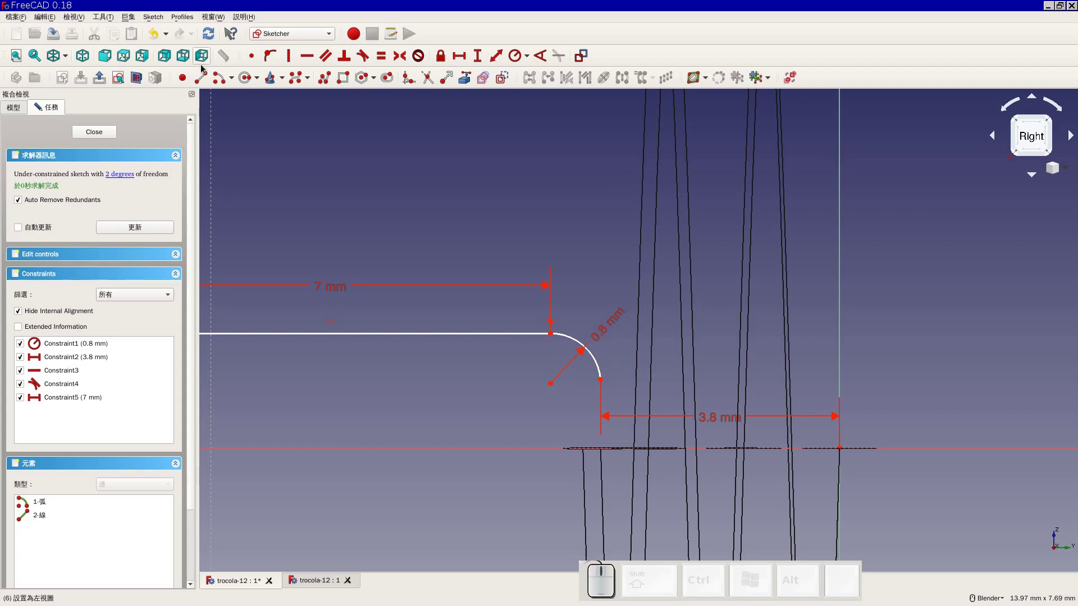
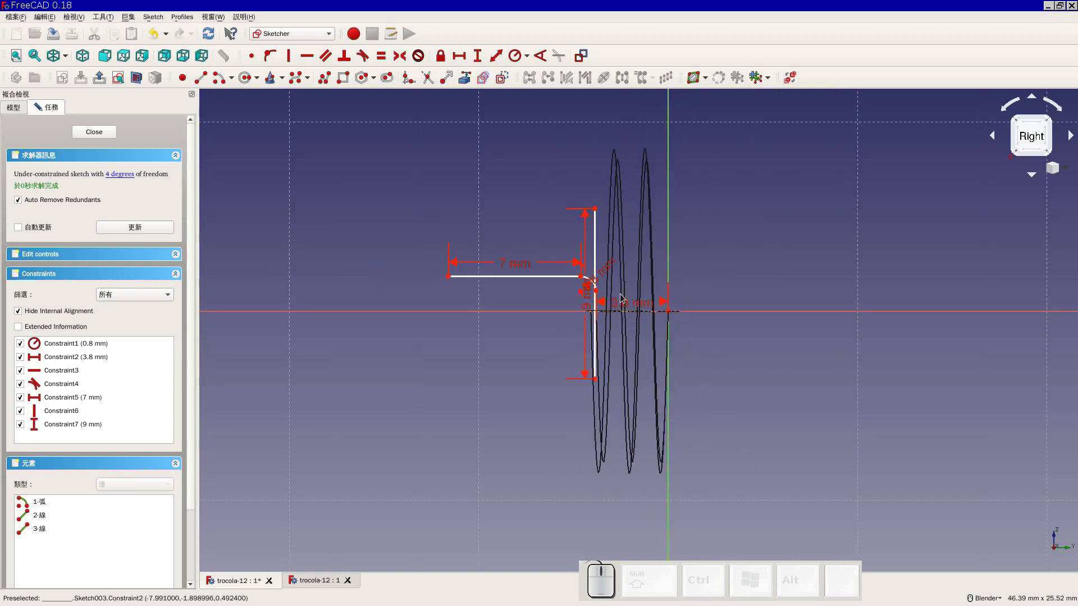
# Make the vertical line tangent to the arc and fix its bottom end on the horizontal axis
pyautogui.click(598, 290)
pyautogui.click(596, 212)
pyautogui.press('t')
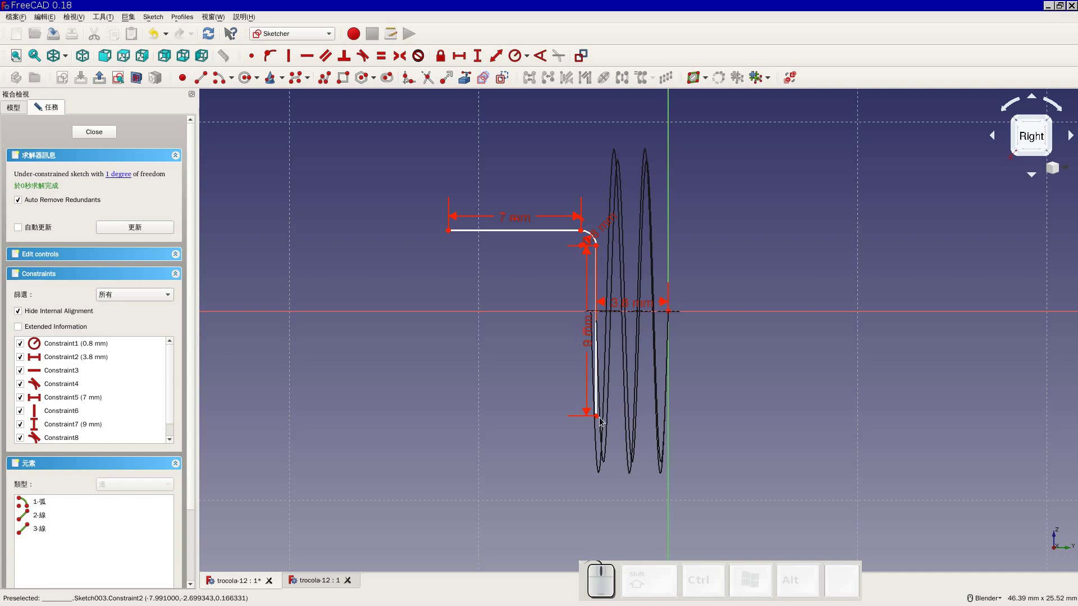
pyautogui.click(597, 419)
pyautogui.click(583, 315)
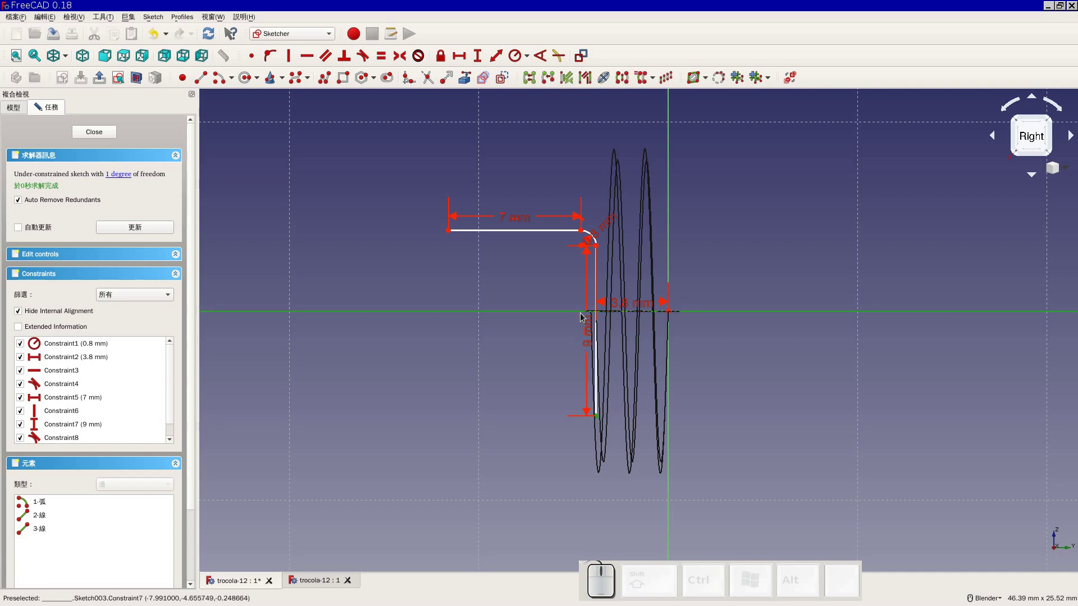
pyautogui.press('shift+o')
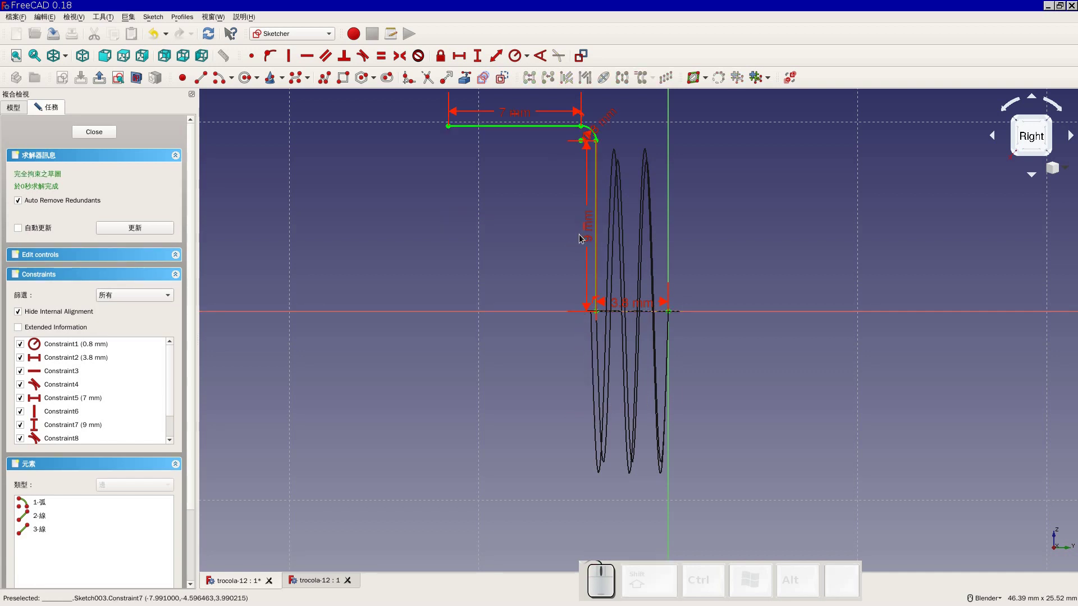
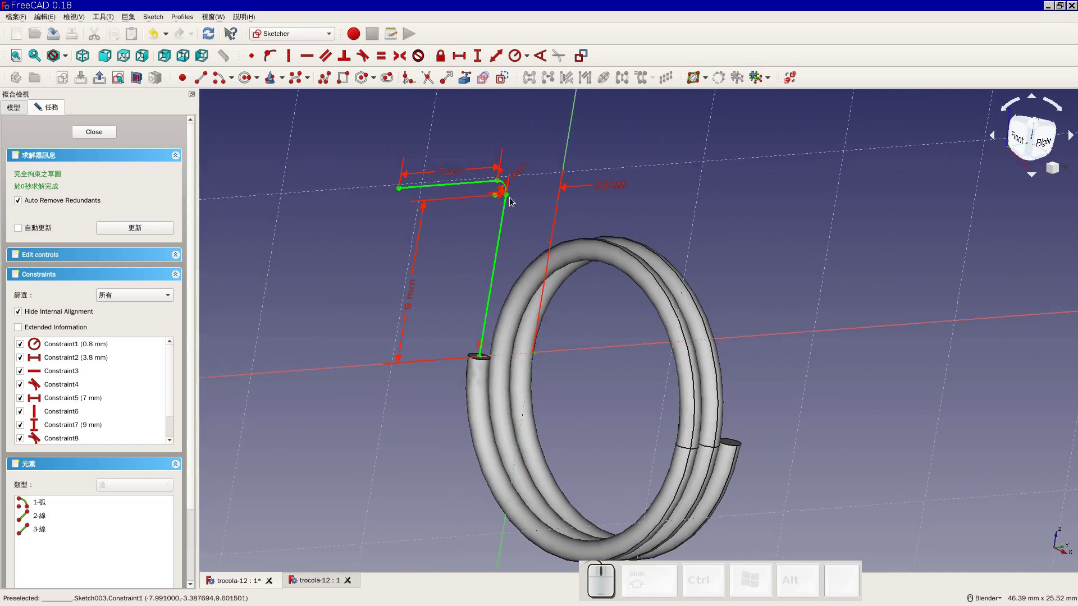
# Close the fully constrained Sketch003 and orbit around the path and coil
pyautogui.scroll(3)
pyautogui.scroll(-3)
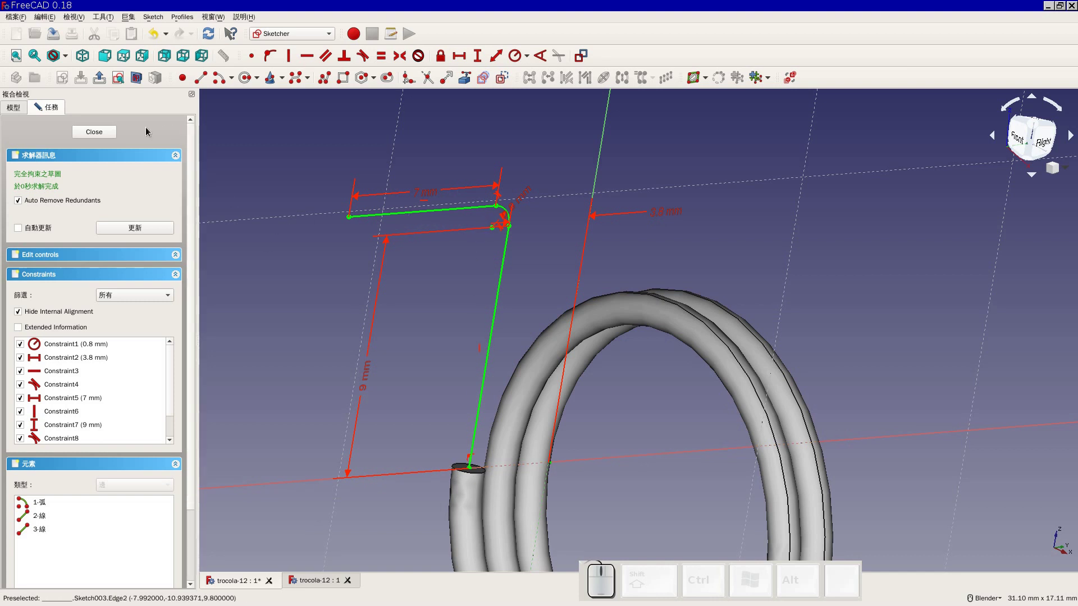
pyautogui.click(107, 136)
pyautogui.middleClick(666, 303)
pyautogui.middleClick(492, 263)
pyautogui.middleClick(490, 320)
pyautogui.rightClick(501, 366)
# Create Sketch004 on the coil end face, check the wire diameter in the drawing and draw the profile circle
pyautogui.click(574, 218)
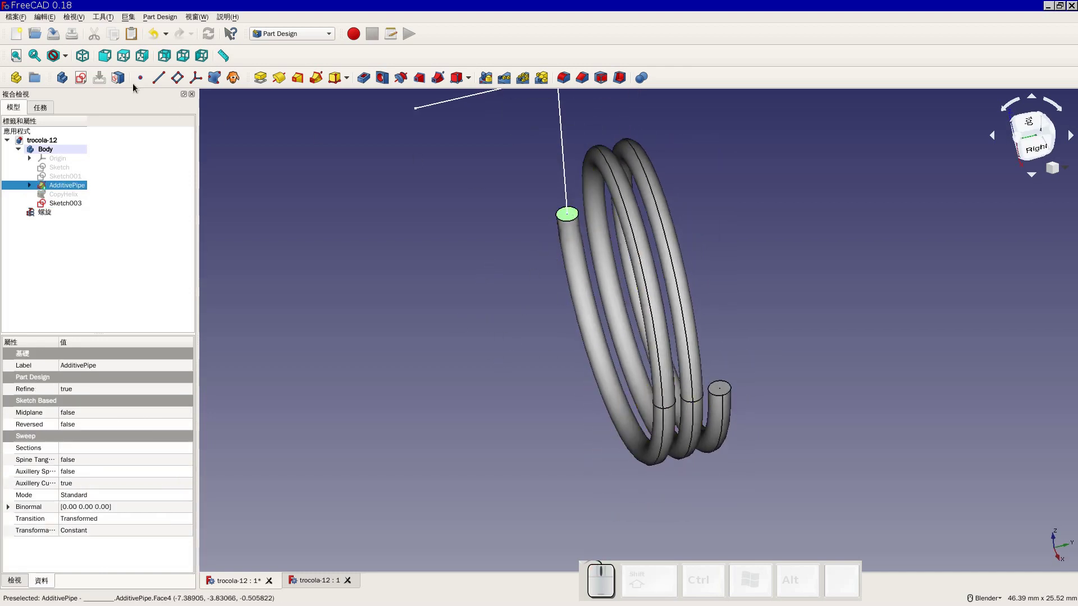
pyautogui.click(85, 81)
pyautogui.scroll(3)
pyautogui.middleClick(365, 267)
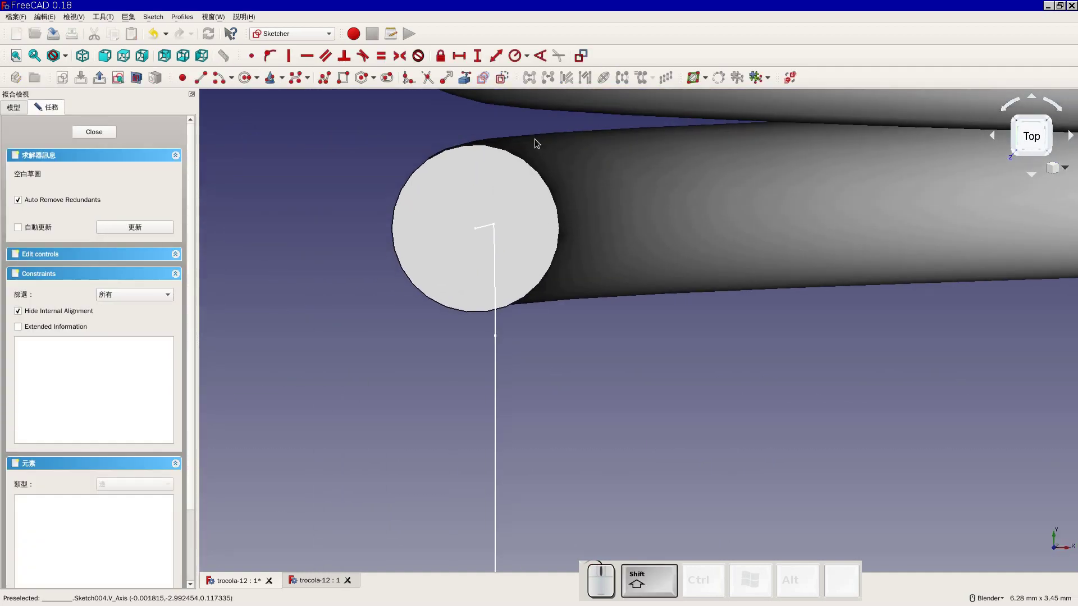
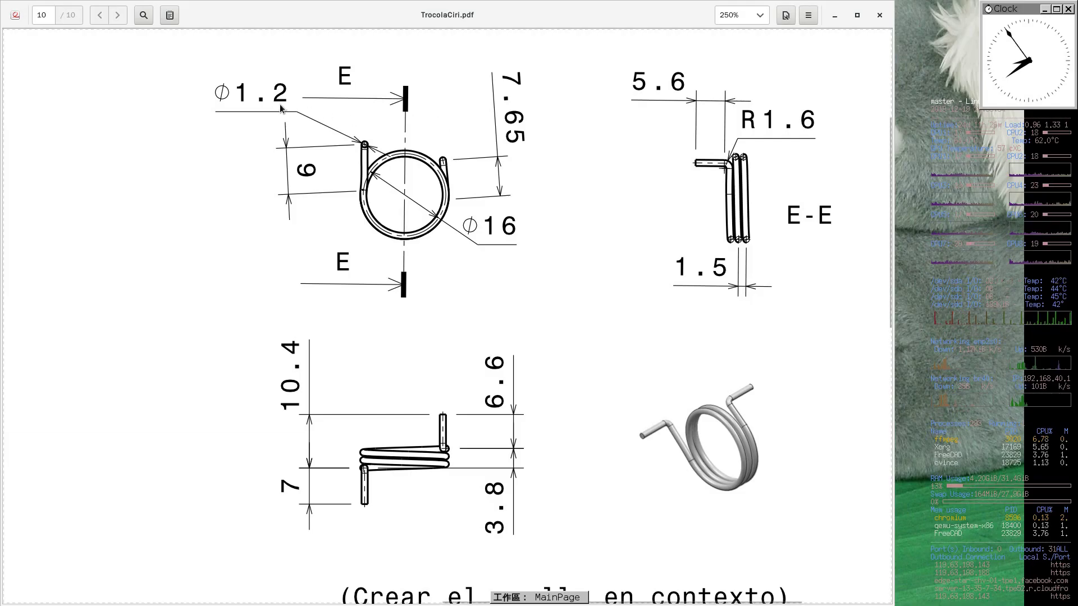
pyautogui.press('2')
pyautogui.press('Escape')
pyautogui.click(377, 185)
# Set the circle's radius to 1.2/2 = 0.6 mm
pyautogui.press('shift+r')
pyautogui.press('shift+1')
pyautogui.press('.')
pyautogui.press('2')
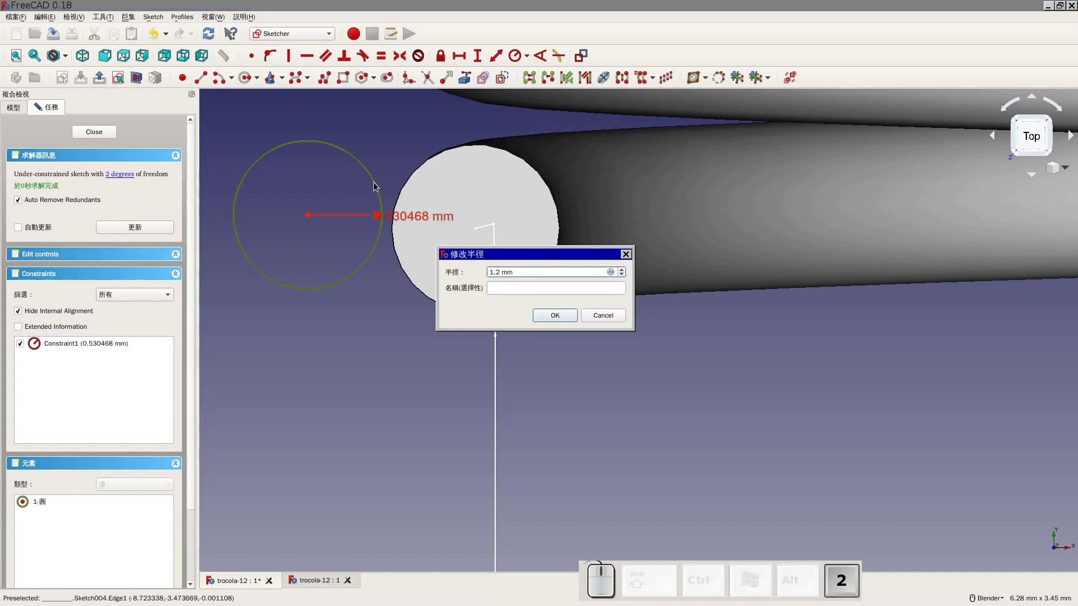
pyautogui.press('/')
pyautogui.press('2')
pyautogui.press('Return')
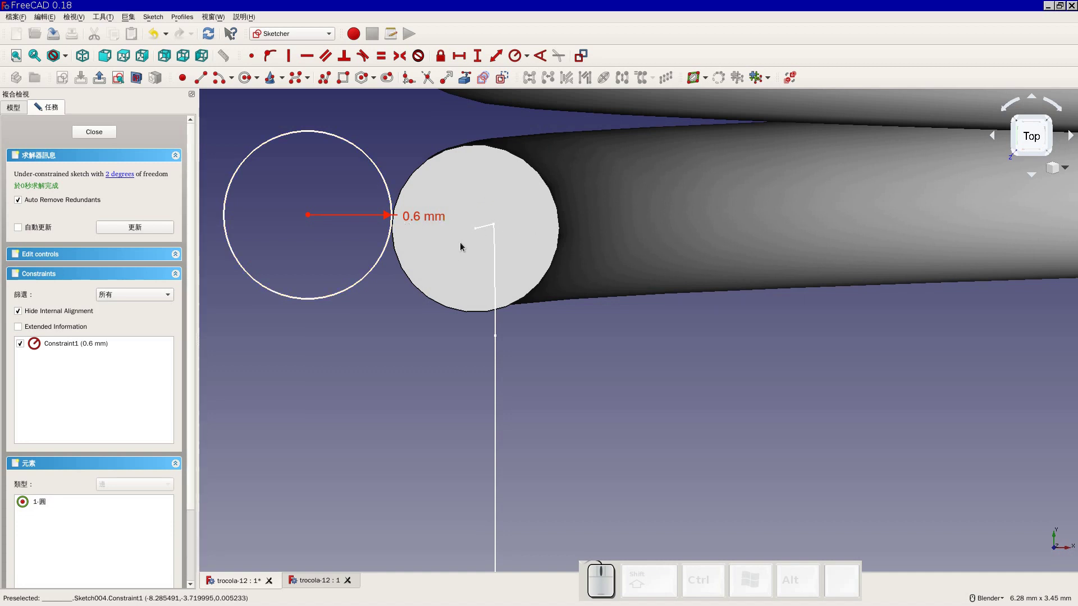
# Make the circle centre coincident with the leg path's start point and close Sketch004
pyautogui.click(471, 80)
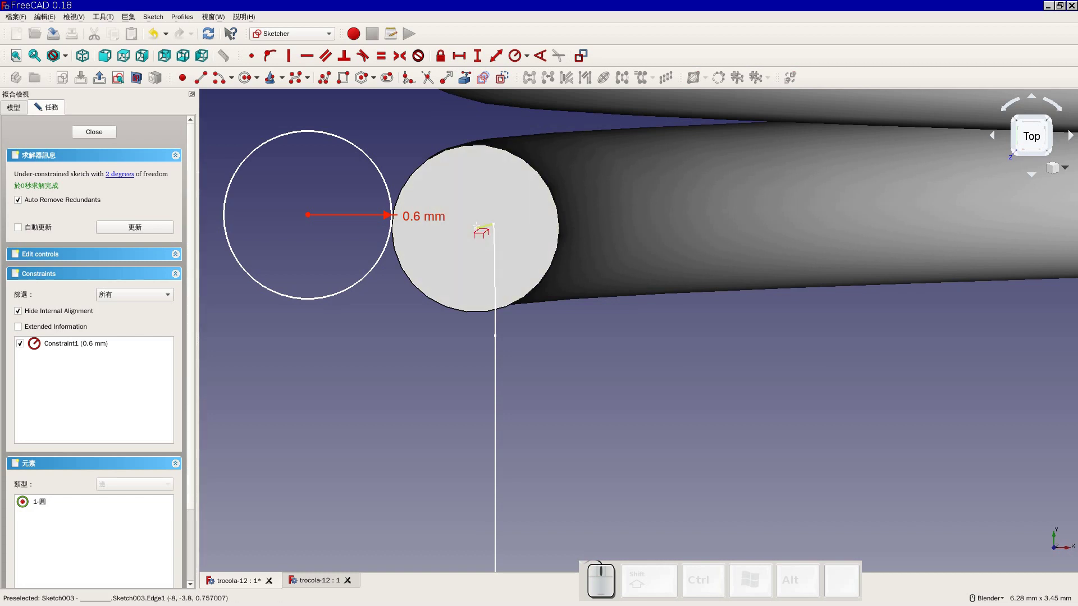
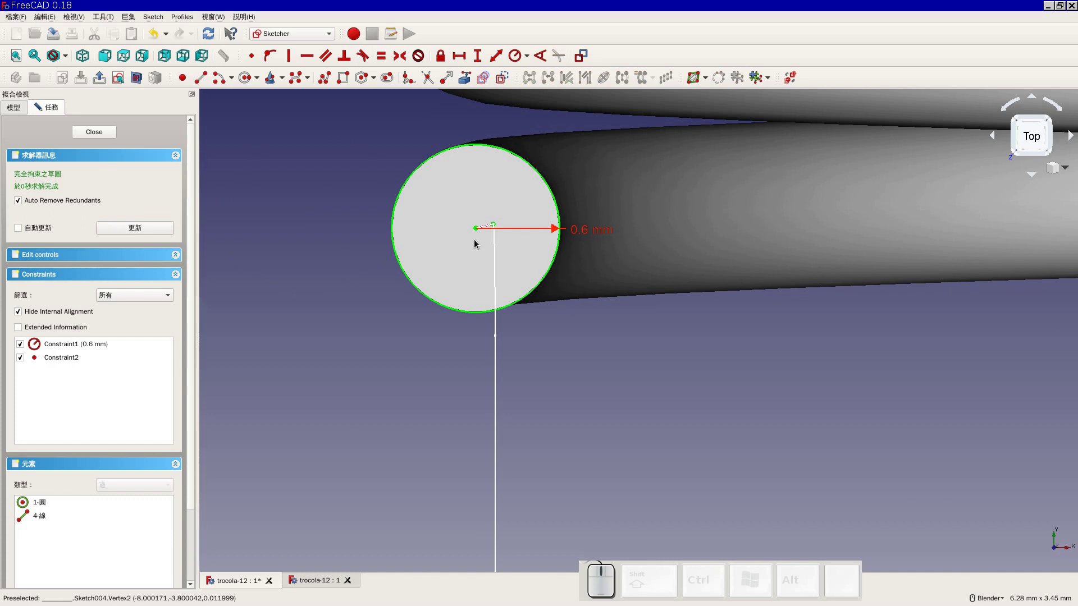
pyautogui.click(107, 136)
pyautogui.click(91, 235)
pyautogui.click(78, 205)
pyautogui.click(453, 159)
pyautogui.click(66, 218)
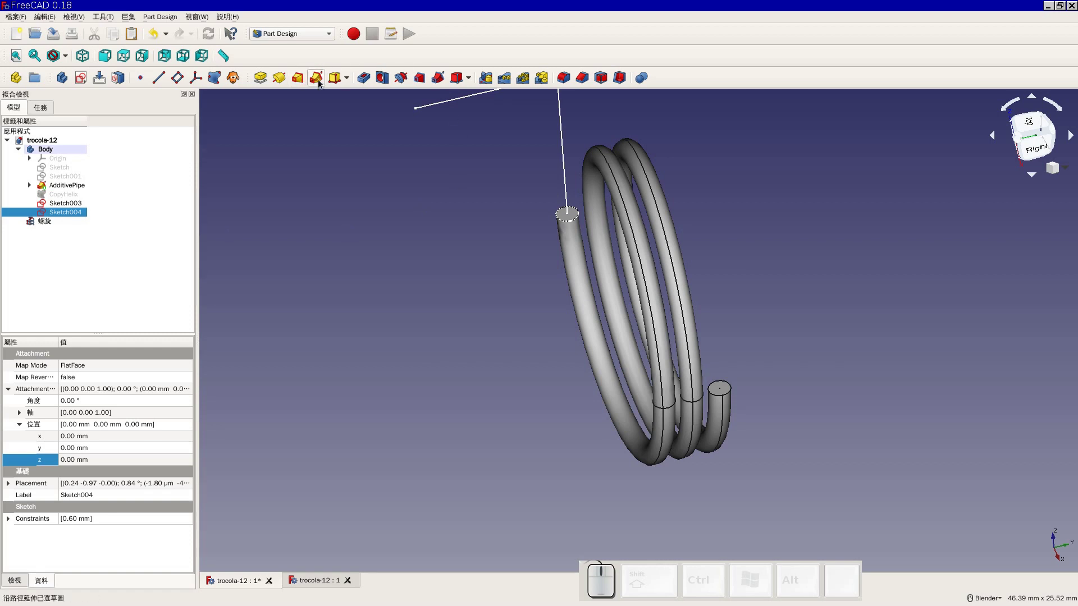
# Sweep Sketch004's circle with Additive Pipe along Sketch003's edges to form AdditivePipe001, the bent leg
pyautogui.click(320, 81)
pyautogui.click(70, 274)
pyautogui.click(565, 191)
pyautogui.middleClick(661, 165)
pyautogui.click(76, 269)
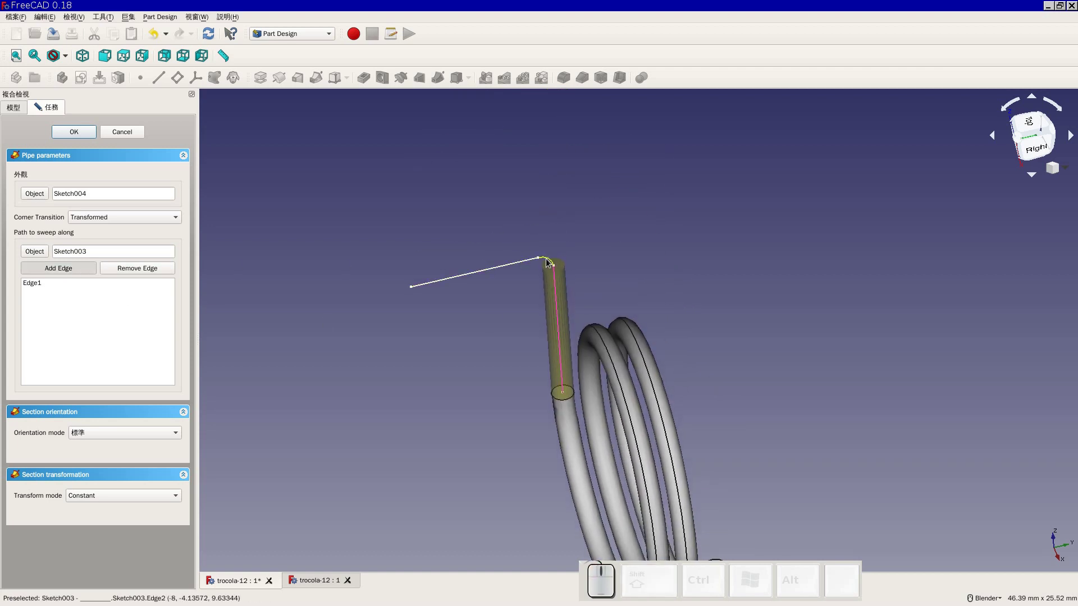
pyautogui.click(548, 261)
pyautogui.click(87, 270)
pyautogui.click(444, 282)
pyautogui.click(83, 131)
pyautogui.middleClick(494, 406)
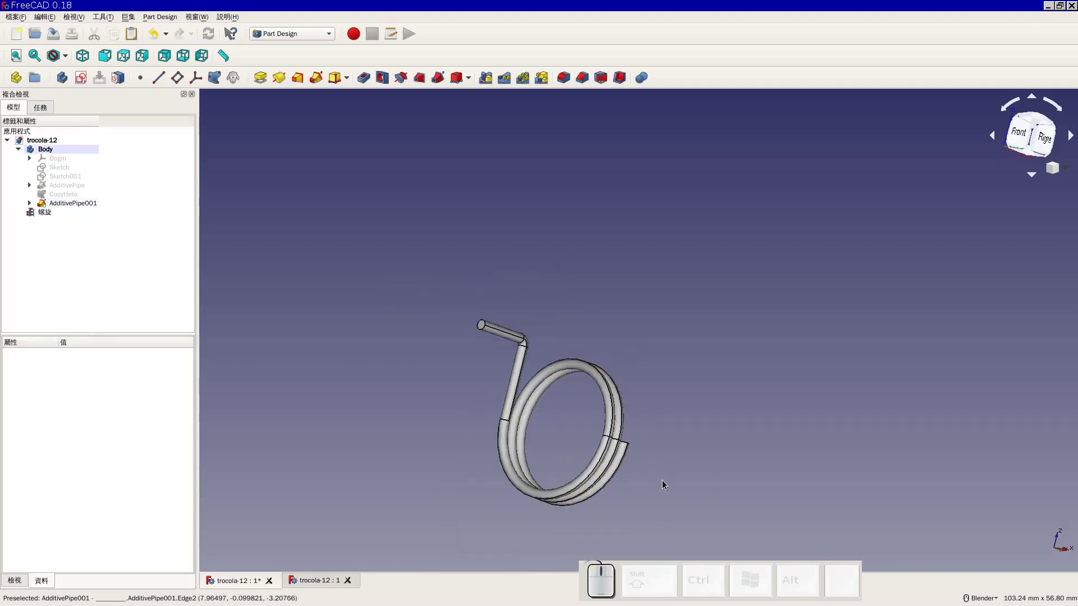
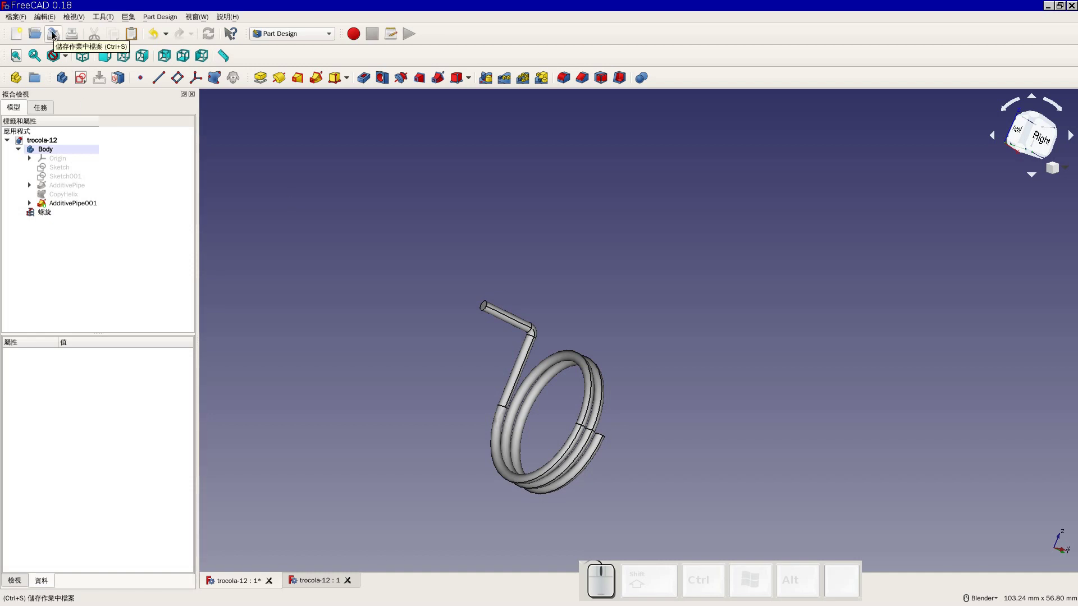
# Save the trocola-12 document with the new bent leg
pyautogui.click(57, 33)
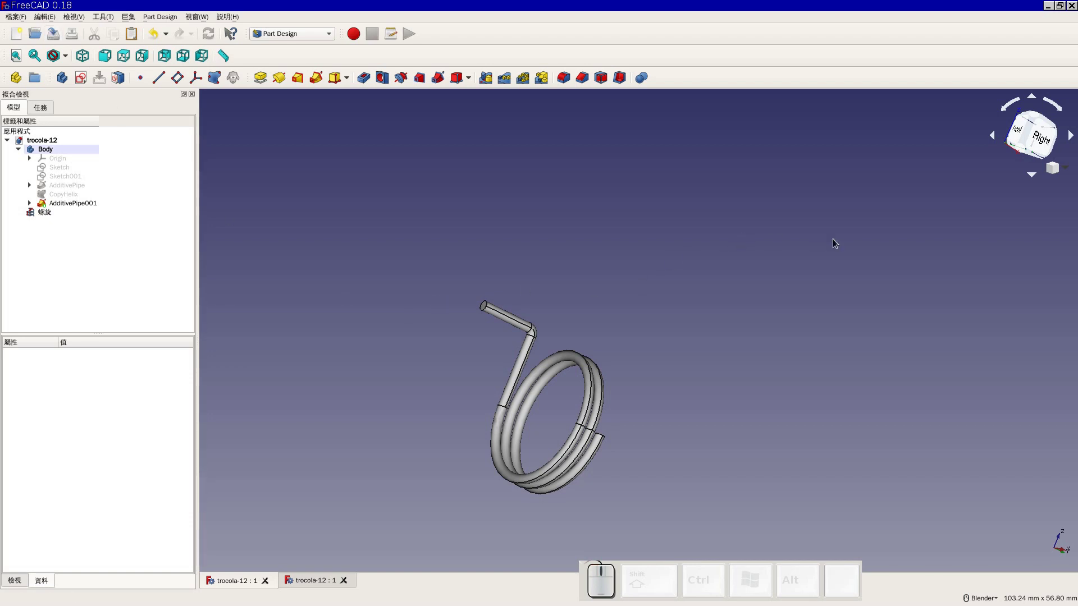
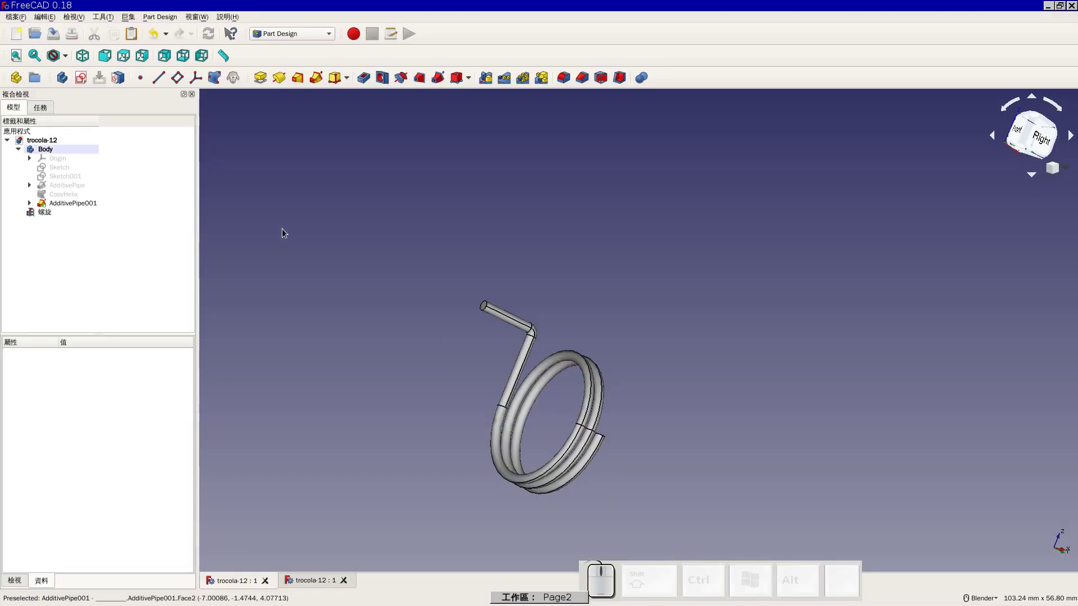
# Create a new empty Sketch005 on a chosen plane for the other leg and close it
pyautogui.click(147, 60)
pyautogui.click(81, 84)
pyautogui.click(37, 195)
pyautogui.click(77, 131)
pyautogui.middleClick(328, 339)
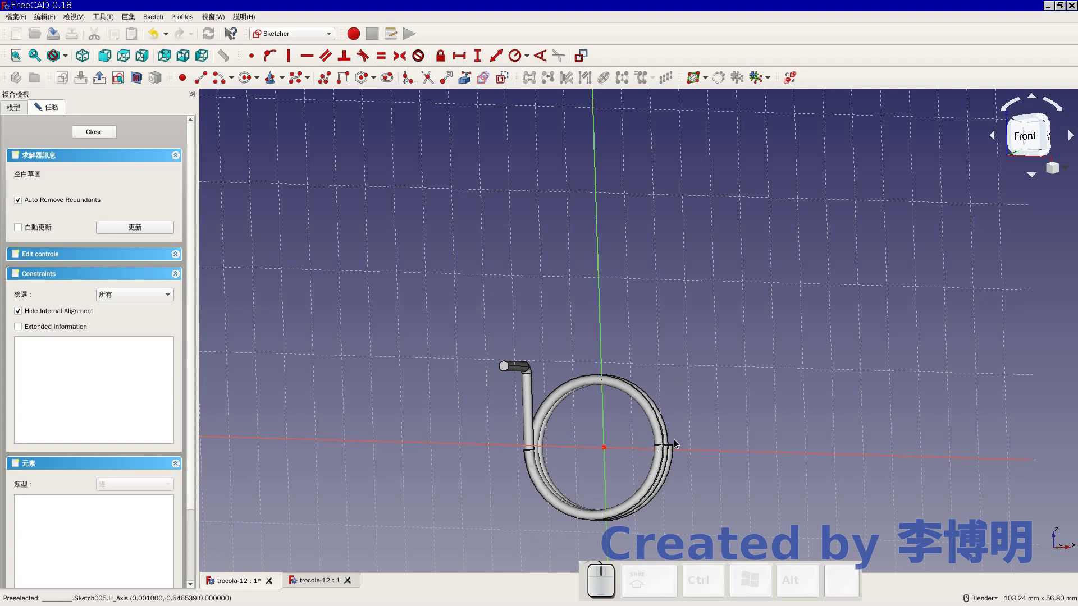
pyautogui.click(99, 137)
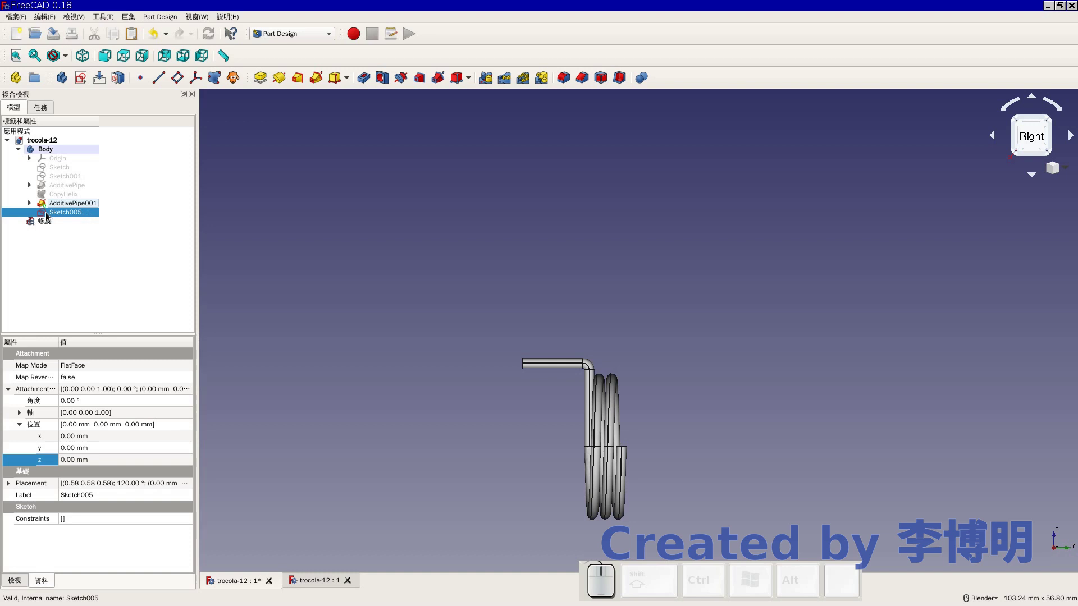
# Offset Sketch005's attachment by 8 mm and reopen it for editing
pyautogui.click(74, 464)
pyautogui.press('8')
pyautogui.press('Return')
pyautogui.click(76, 220)
pyautogui.click(70, 219)
# Orbit around the spring while consulting the drawing's leg dimensions
pyautogui.moveTo(629, 375); pyautogui.dragTo(861, 393)
pyautogui.rightClick(861, 392)
pyautogui.middleClick(737, 436)
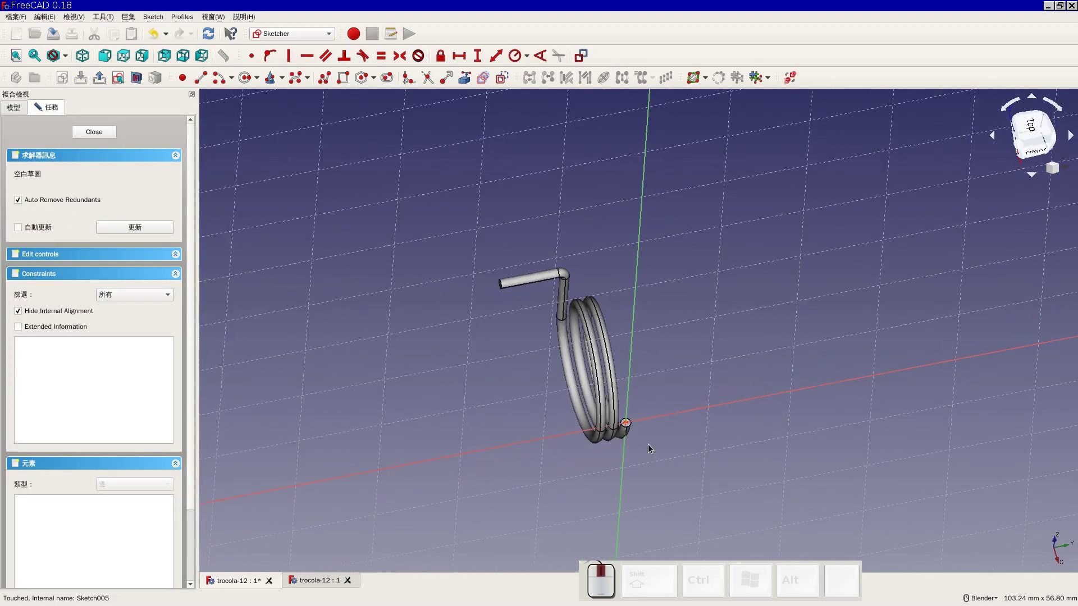
pyautogui.scroll(3)
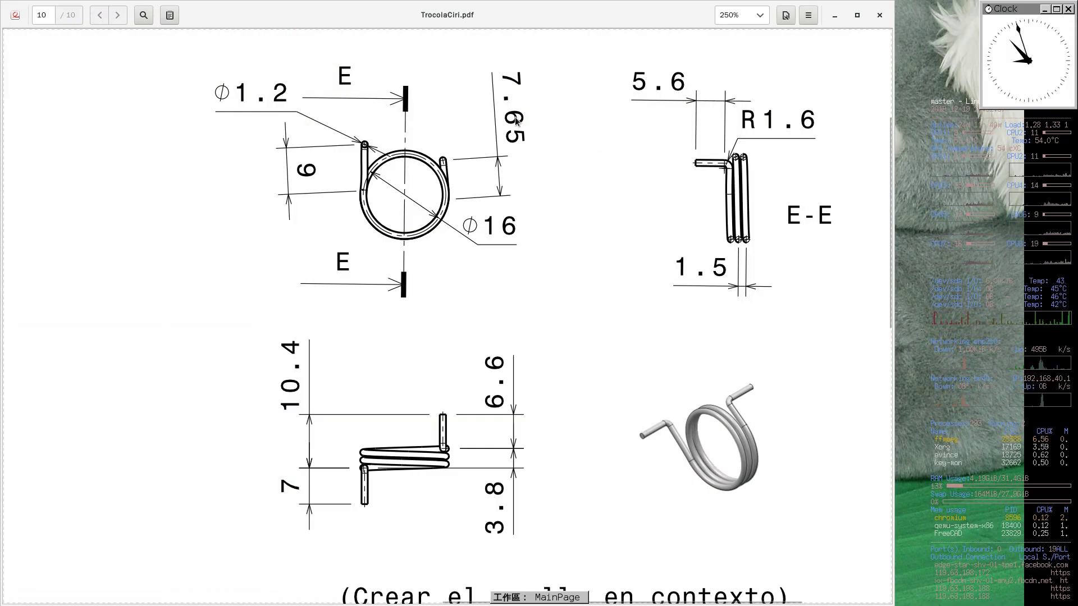
# Frame the coil end and view the spring from the right side for sketching
pyautogui.press('super+2')
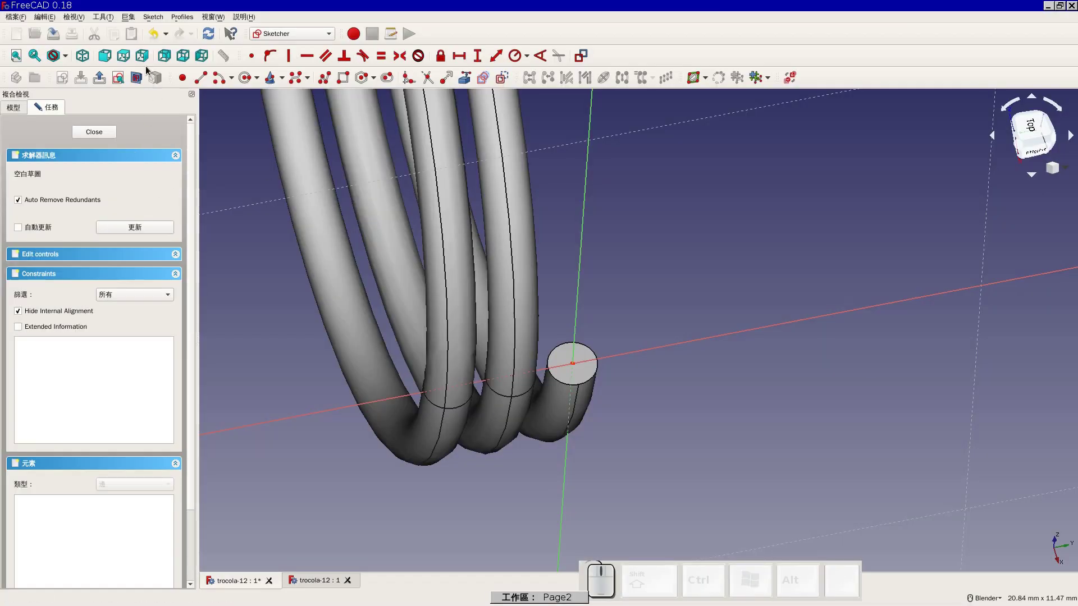
pyautogui.click(148, 60)
pyautogui.scroll(-3)
pyautogui.middleClick(611, 359)
pyautogui.rightClick(566, 305)
pyautogui.scroll(3)
pyautogui.scroll(-3)
pyautogui.middleClick(510, 184)
pyautogui.click(206, 79)
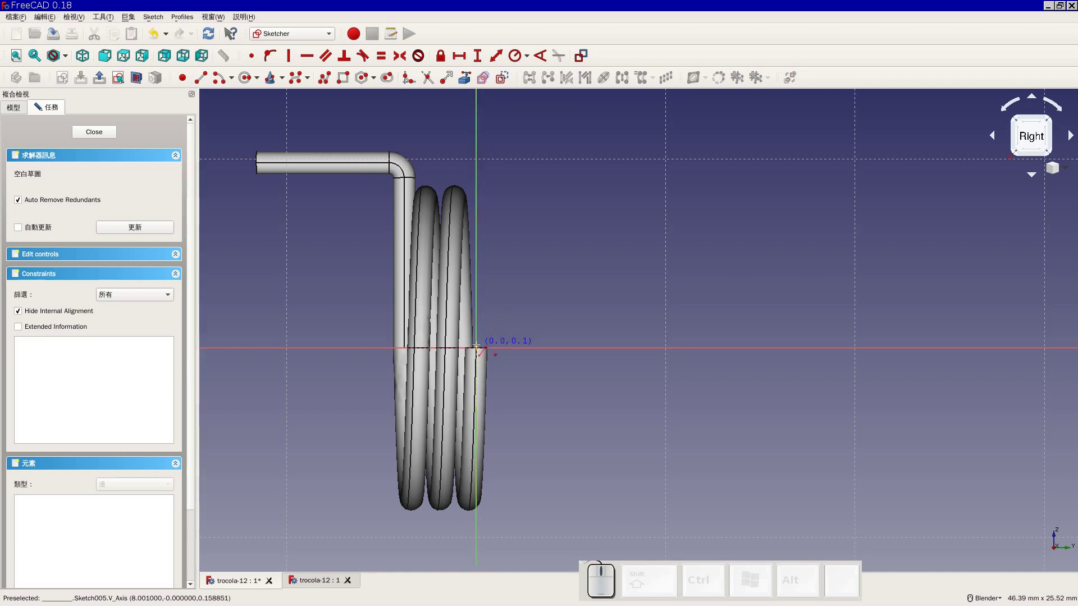
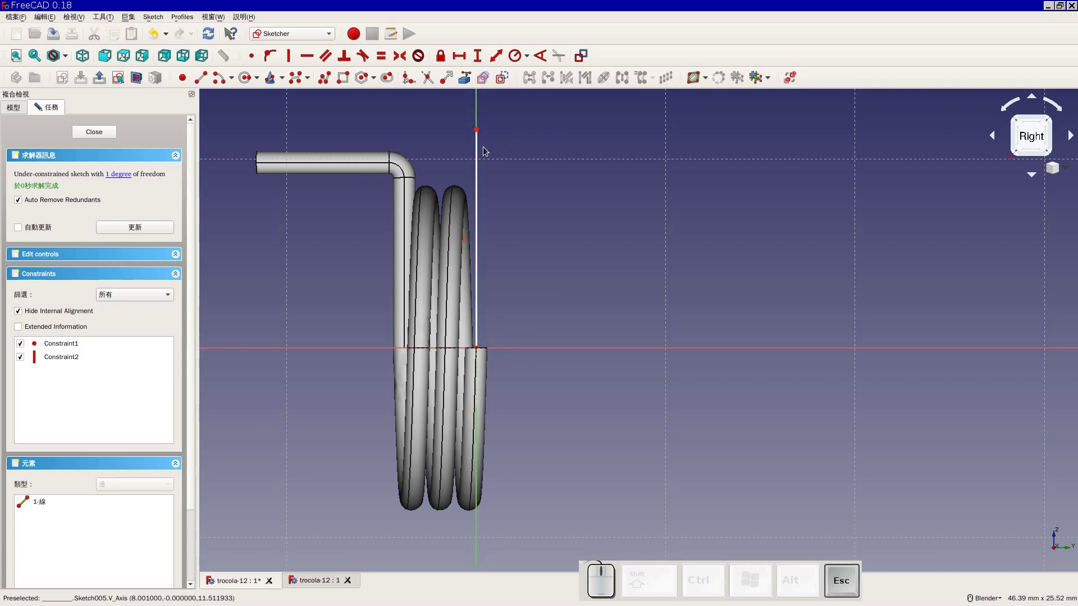
# Constrain the leg's vertical line to 7.65 mm
pyautogui.click(480, 147)
pyautogui.press('shift+v')
pyautogui.press('shift+7')
pyautogui.press('.')
pyautogui.press('Return')
pyautogui.click(453, 285)
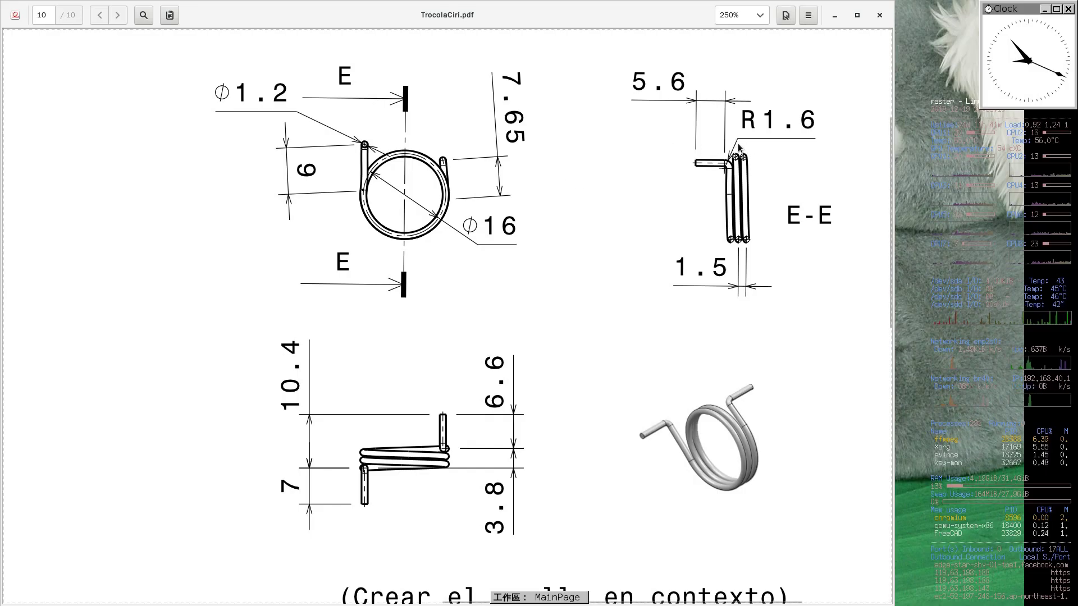
pyautogui.press('super+2')
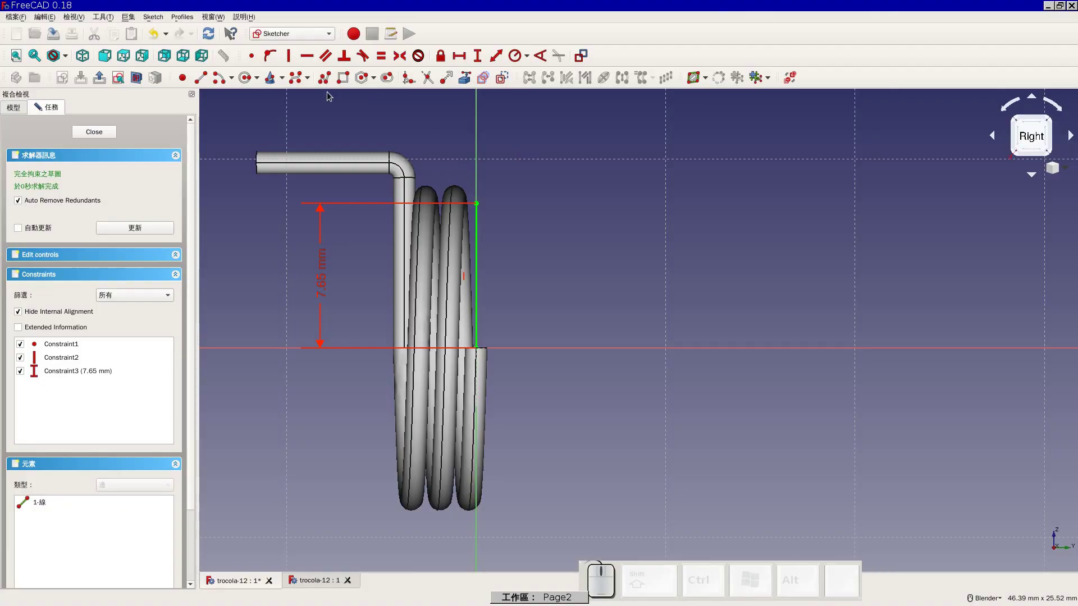
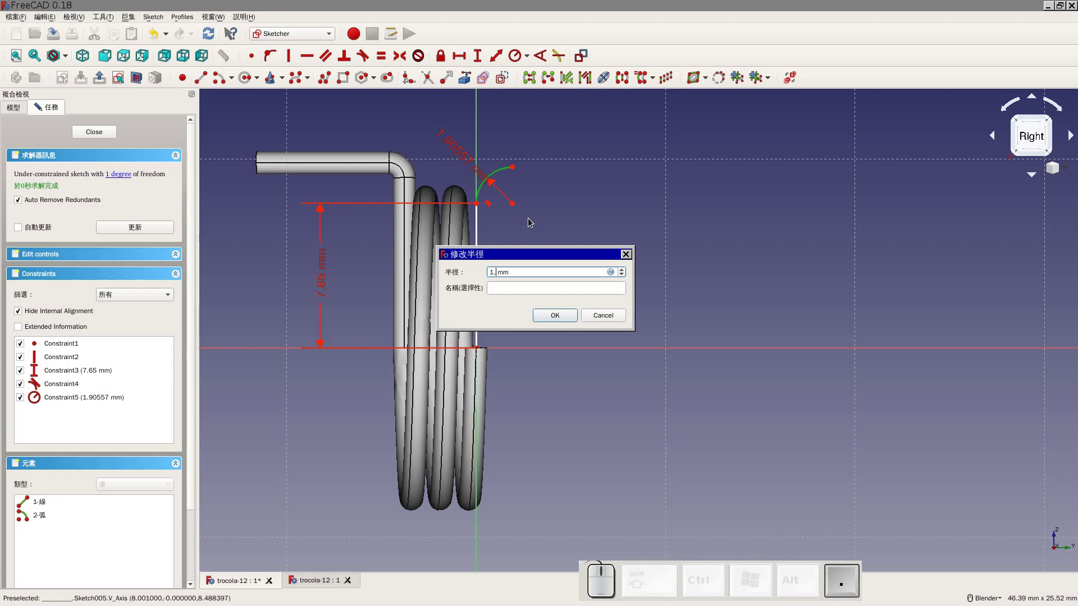
# Confirm the 1.6 mm bend radius and draw the horizontal line after the bend
pyautogui.press('6')
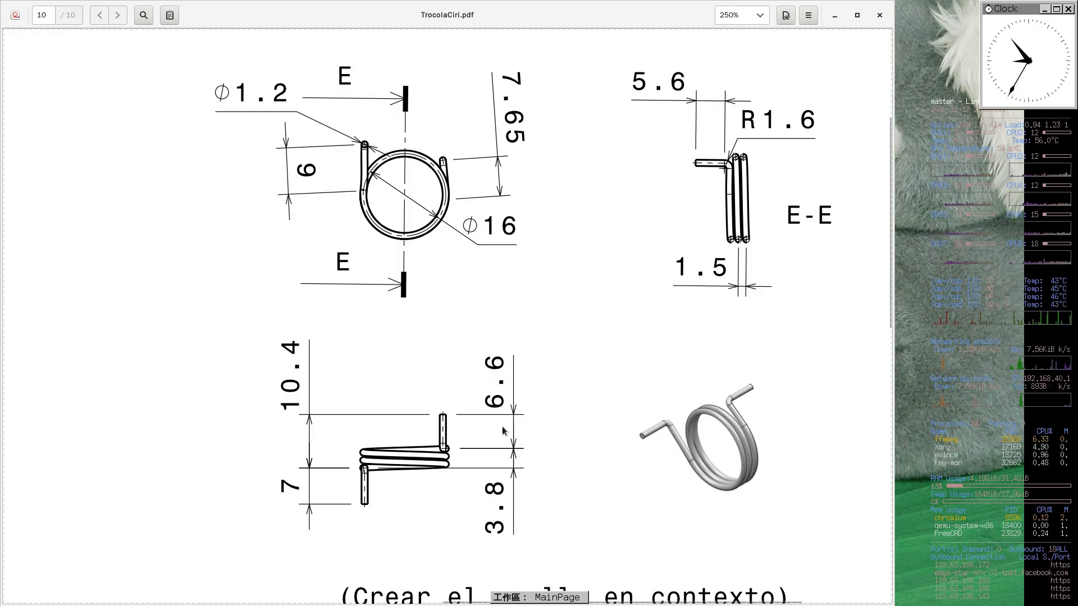
pyautogui.press('2')
pyautogui.click(204, 81)
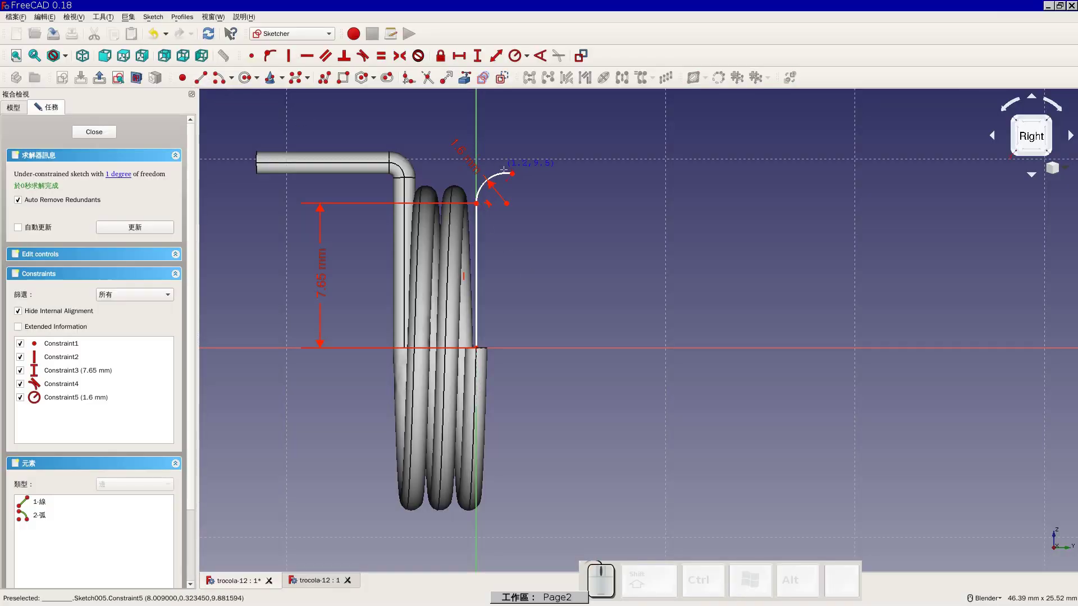
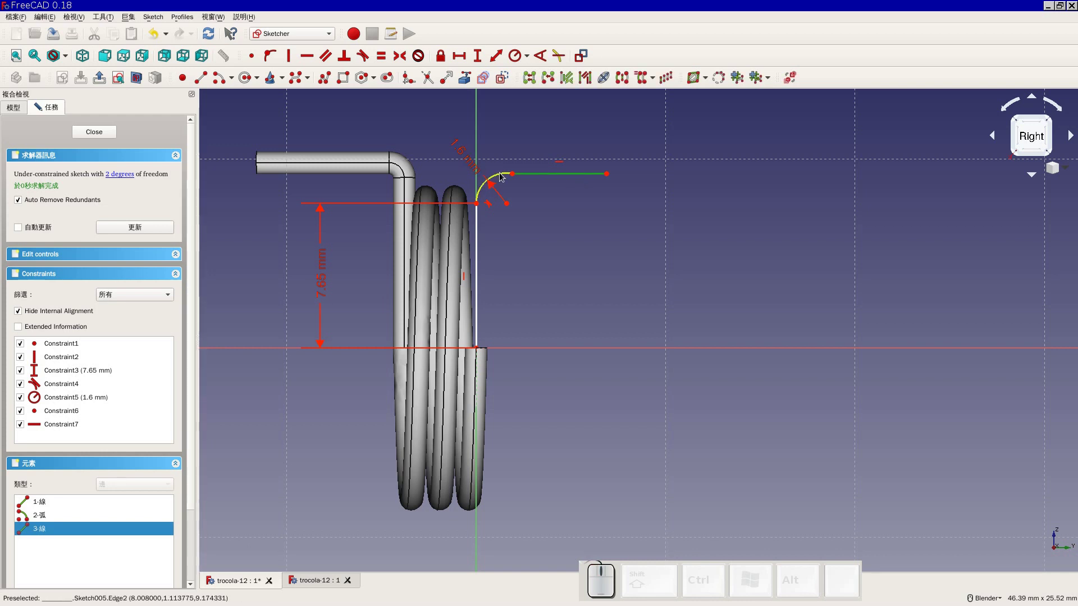
pyautogui.click(504, 175)
pyautogui.press('t')
pyautogui.click(648, 310)
pyautogui.click(565, 176)
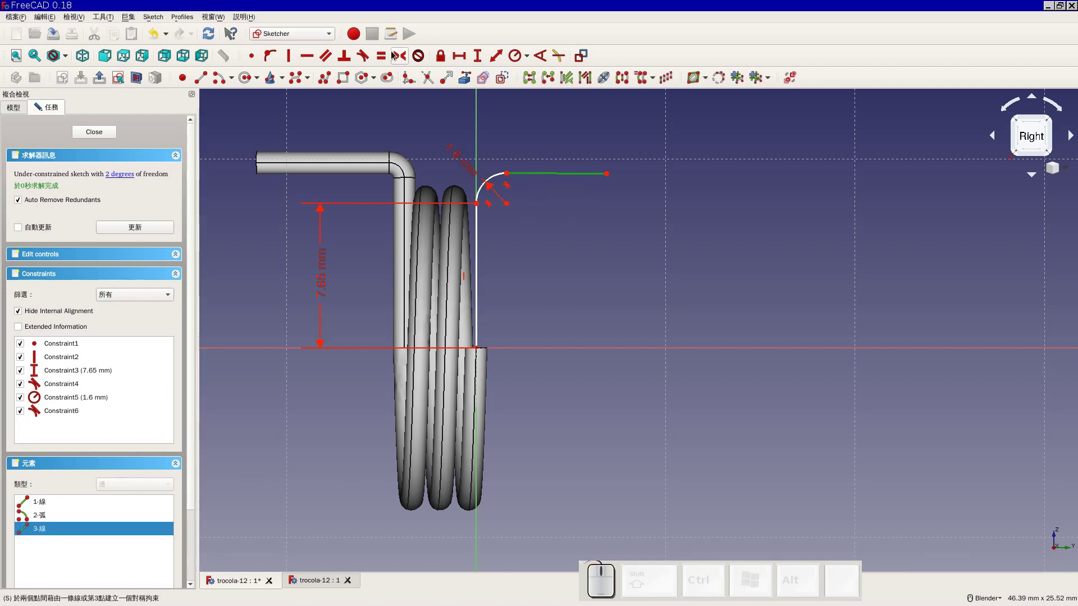
# Make the horizontal line tangent, level and 6.6 mm long, then close Sketch005
pyautogui.click(305, 56)
pyautogui.click(533, 174)
pyautogui.press('shift+h')
pyautogui.press('Return')
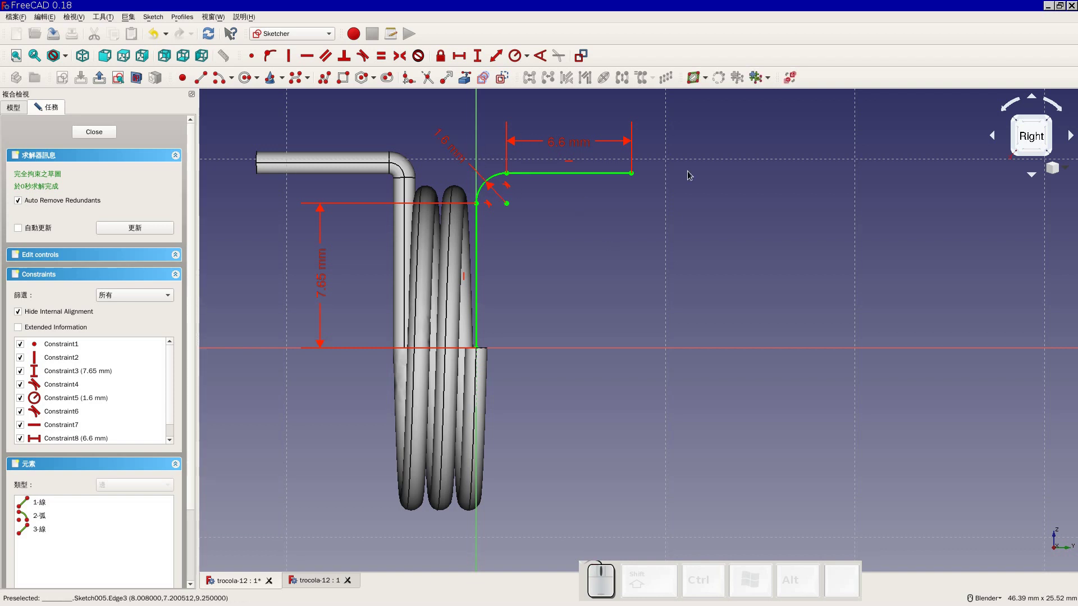
pyautogui.click(95, 130)
# Place a circle beside the wire end and set its radius to 0.6 mm
pyautogui.middleClick(672, 314)
pyautogui.middleClick(683, 446)
pyautogui.scroll(3)
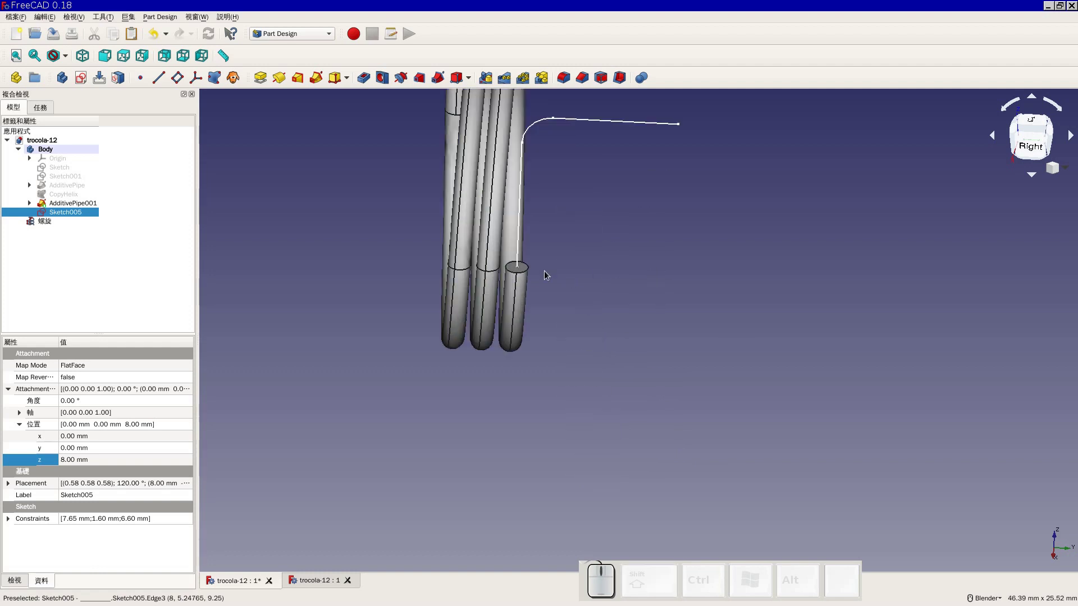
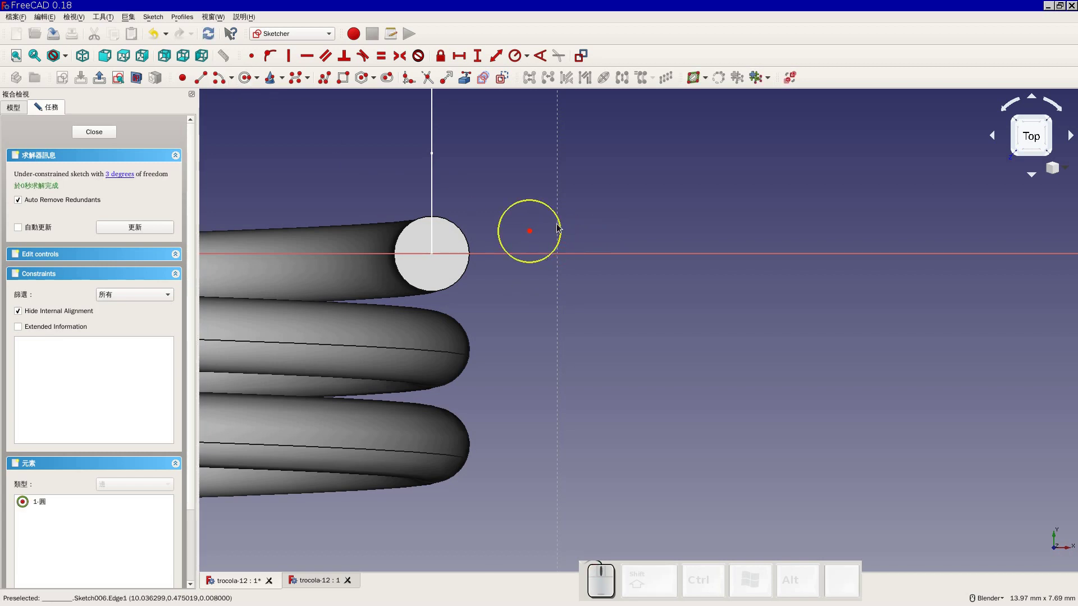
pyautogui.click(561, 227)
pyautogui.press('shift+r')
pyautogui.press('shift+1')
pyautogui.press('Return')
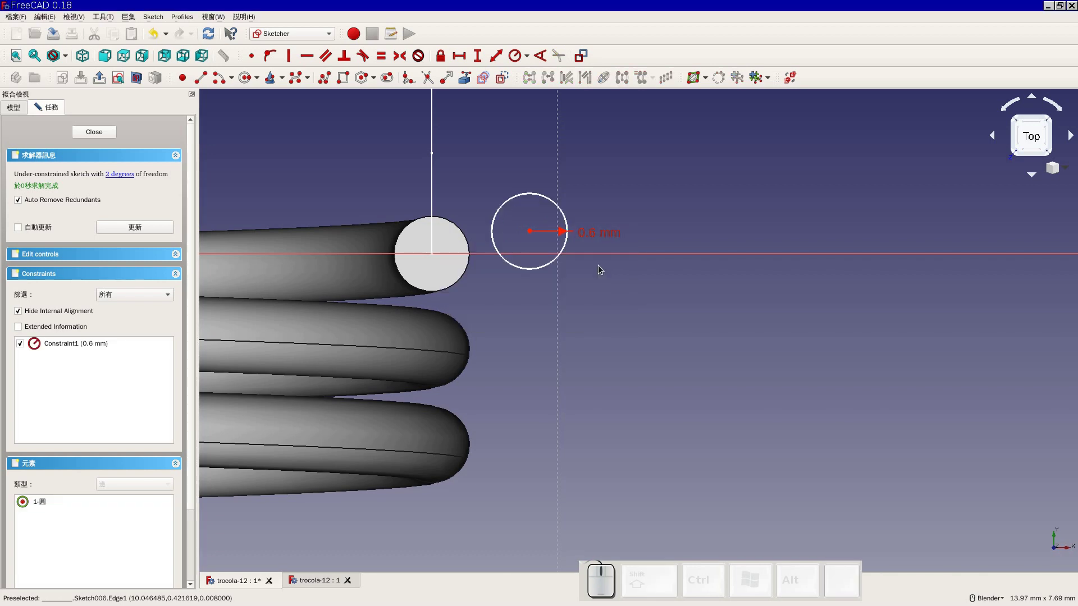
# Fix the circle centre on the path start and close Sketch006
pyautogui.click(472, 79)
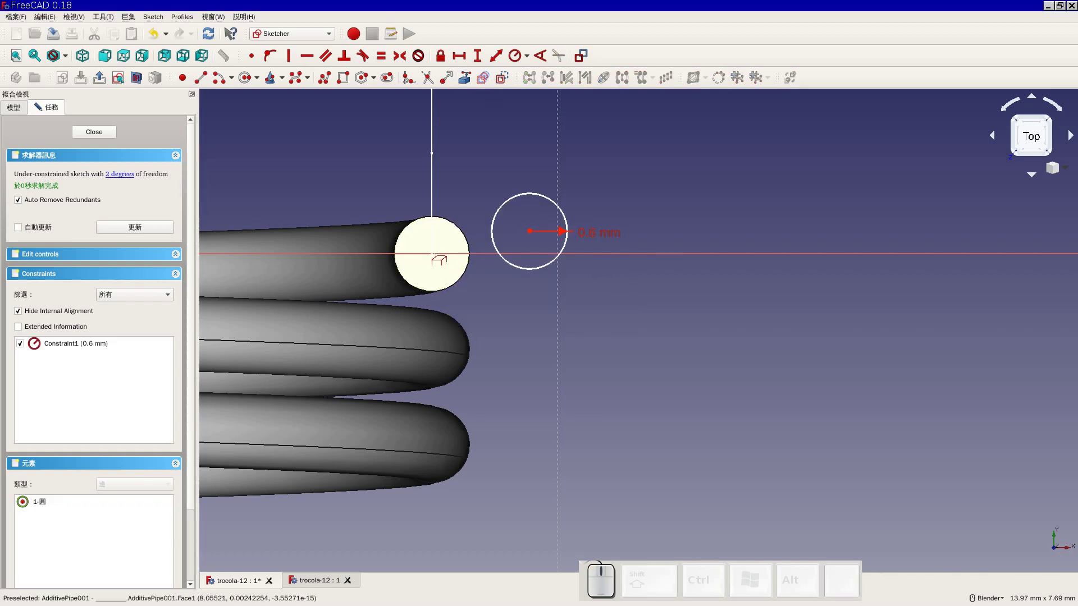
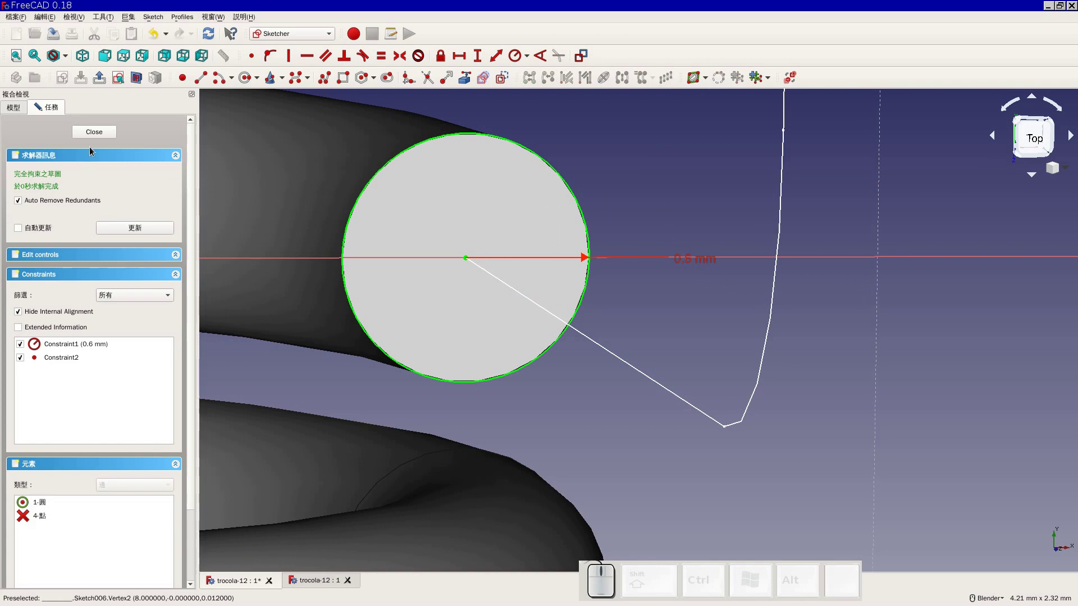
pyautogui.click(101, 135)
pyautogui.scroll(-3)
pyautogui.scroll(3)
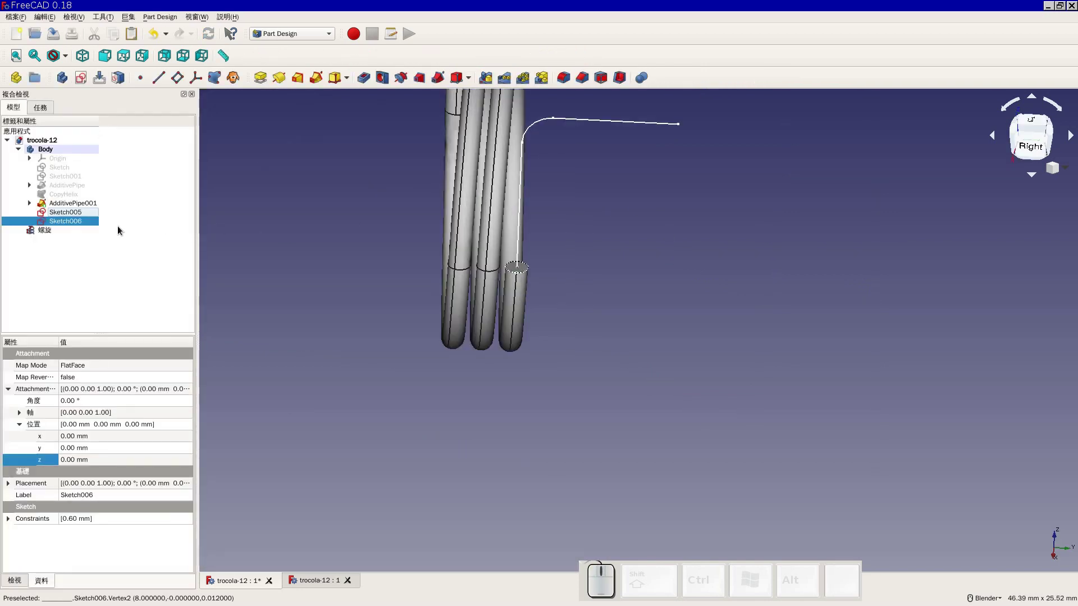
pyautogui.scroll(3)
pyautogui.click(366, 251)
pyautogui.click(475, 258)
pyautogui.click(374, 244)
pyautogui.click(313, 81)
pyautogui.click(92, 271)
pyautogui.scroll(-3)
pyautogui.click(384, 178)
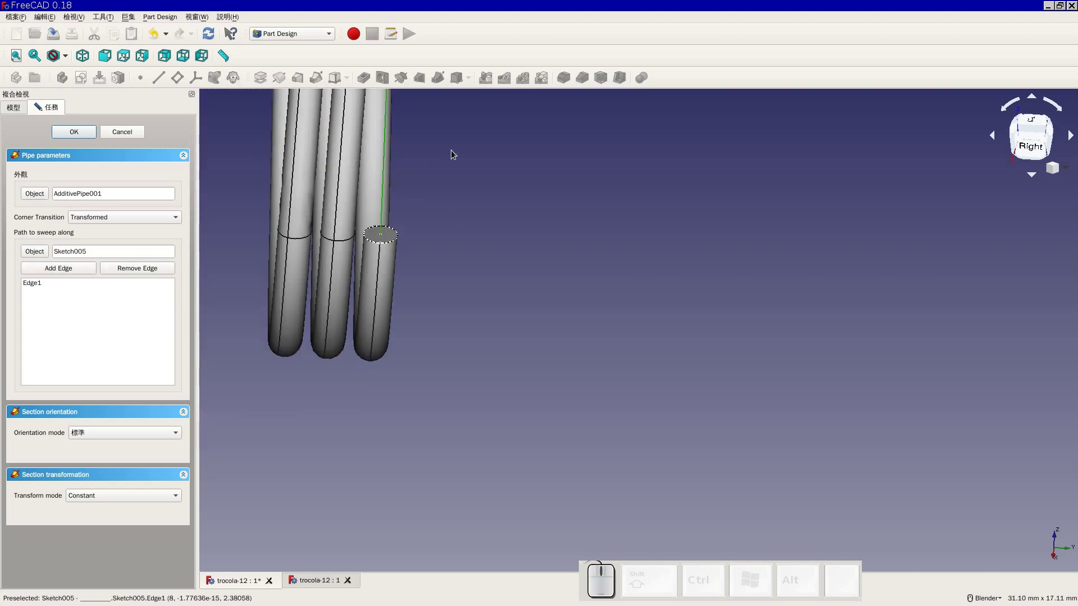
pyautogui.scroll(-3)
pyautogui.middleClick(487, 177)
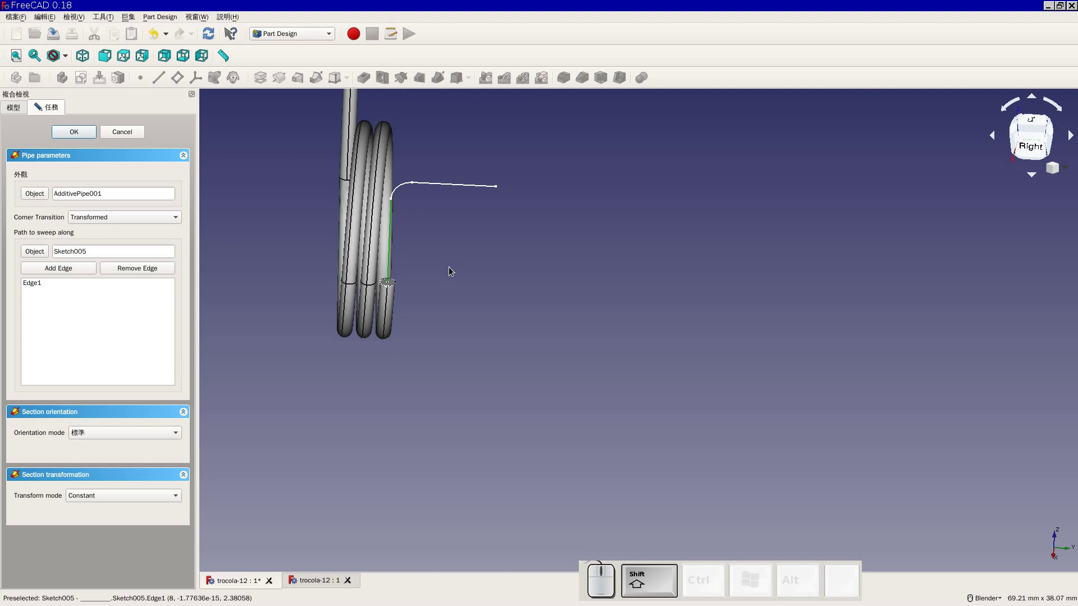
pyautogui.click(462, 288)
pyautogui.click(125, 134)
pyautogui.click(278, 270)
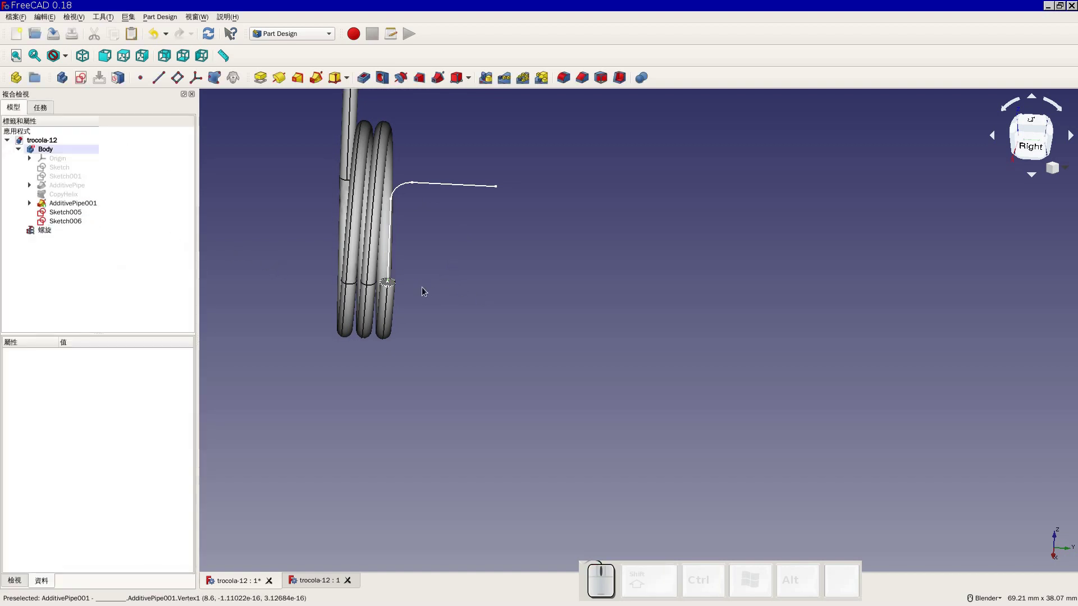
# Select the Sketch006 circle profile in the model tree
pyautogui.scroll(3)
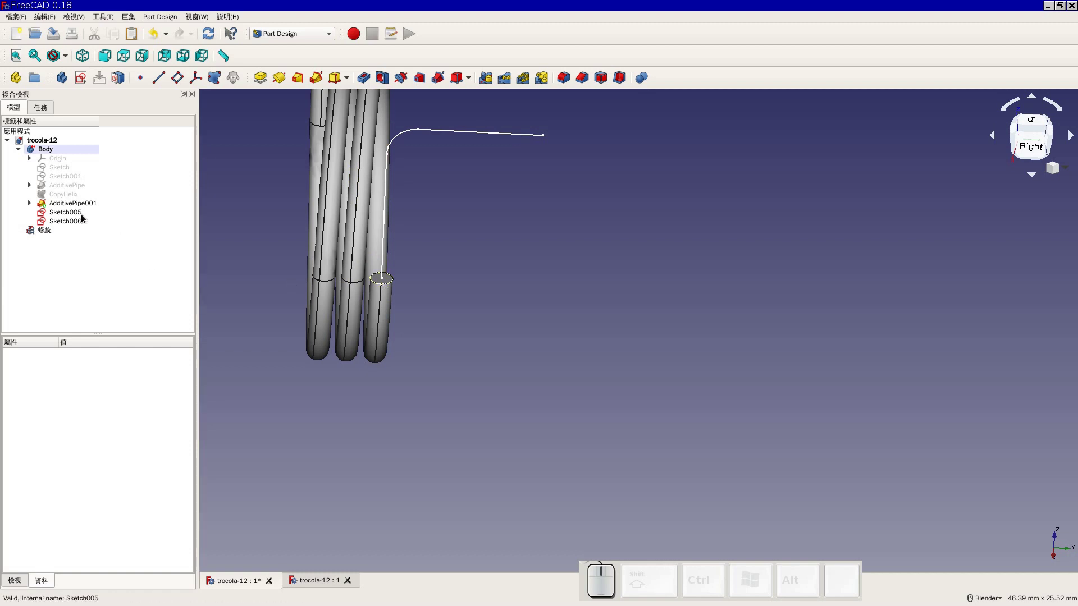
pyautogui.click(84, 218)
pyautogui.click(83, 218)
pyautogui.click(112, 137)
pyautogui.click(251, 366)
pyautogui.click(78, 225)
pyautogui.click(85, 137)
pyautogui.click(132, 256)
pyautogui.click(74, 225)
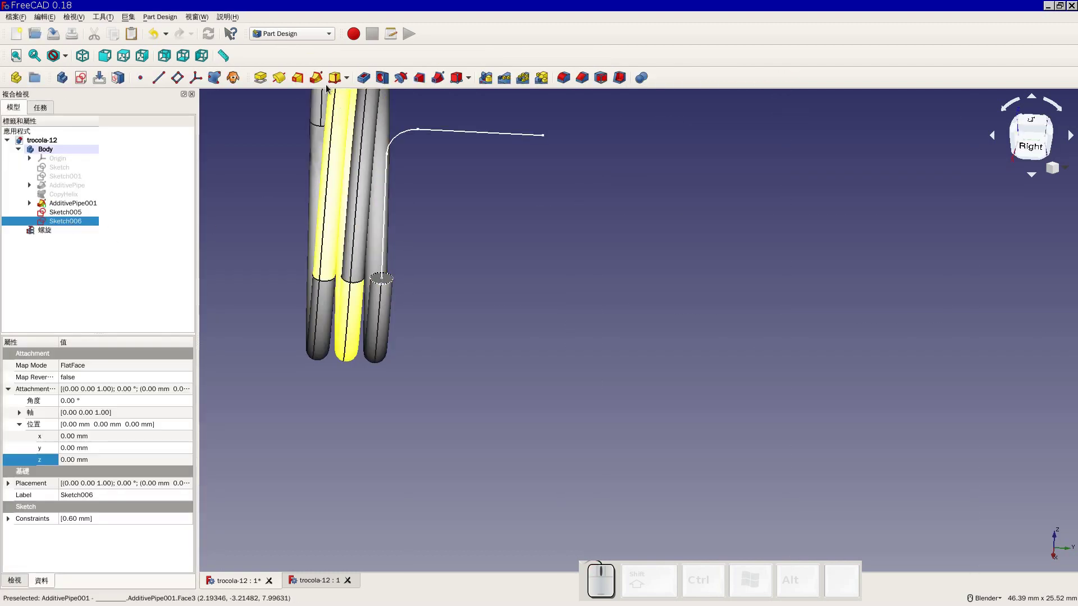
# Additive Pipe the circle along Sketch005's three edges, creating AdditivePipe002, and fit the spring in view
pyautogui.click(320, 82)
pyautogui.click(83, 270)
pyautogui.click(384, 243)
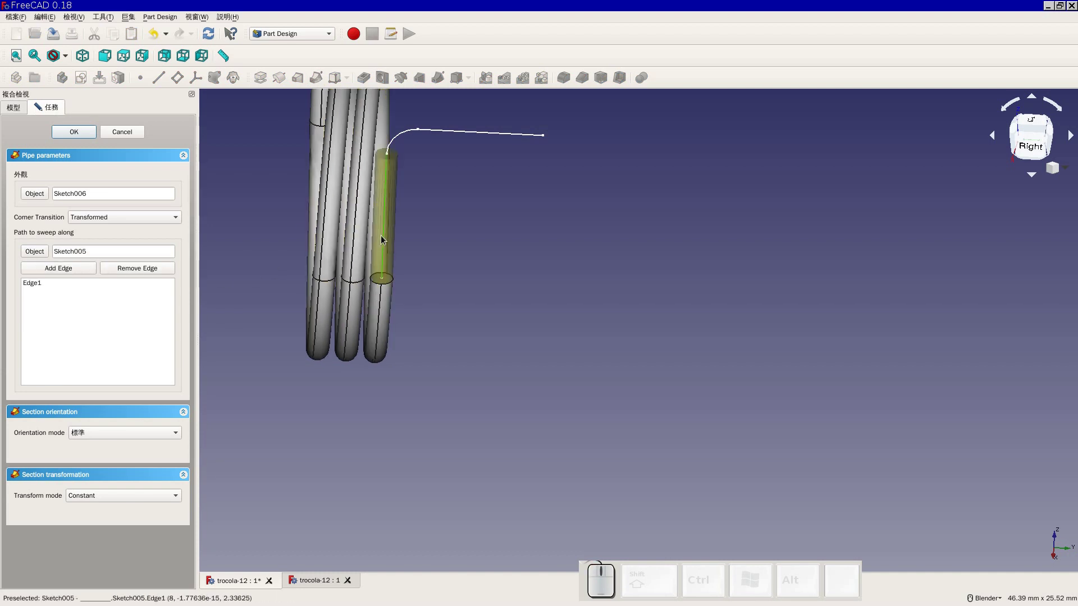
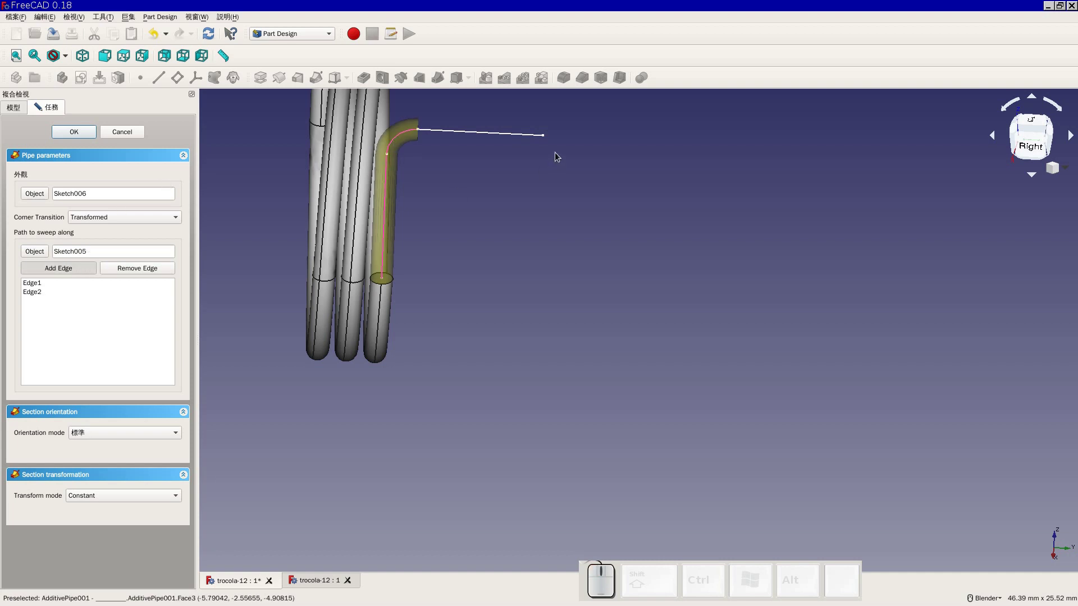
pyautogui.click(515, 137)
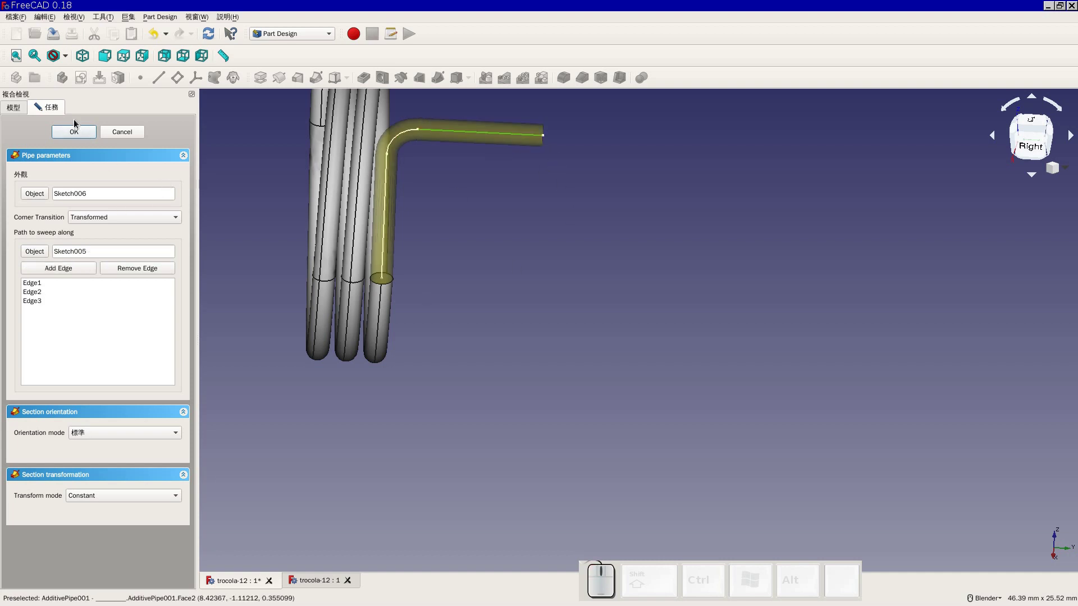
pyautogui.click(82, 135)
pyautogui.scroll(-3)
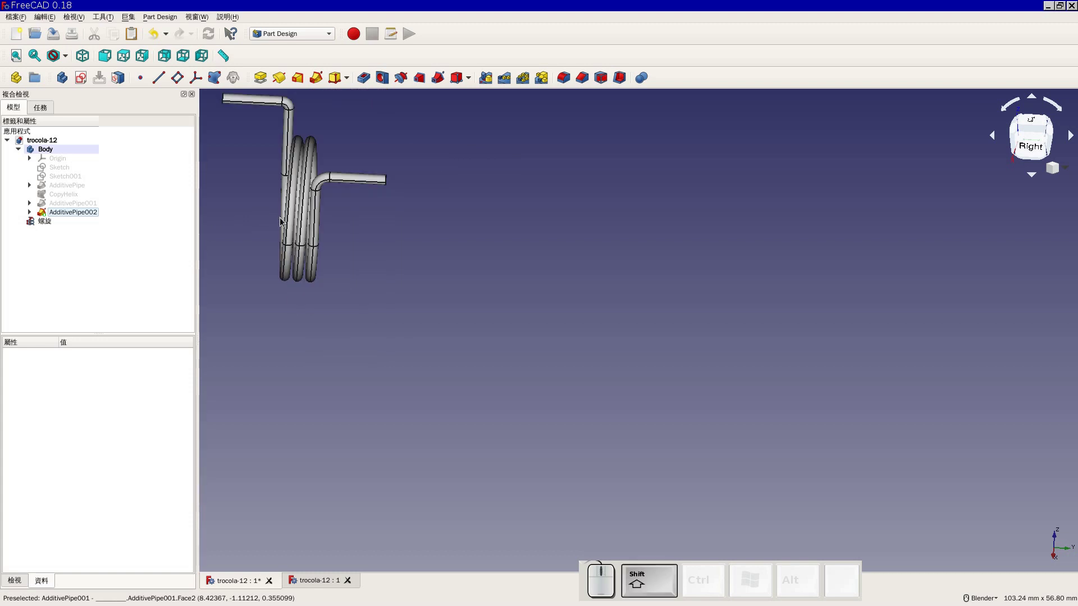
pyautogui.click(281, 216)
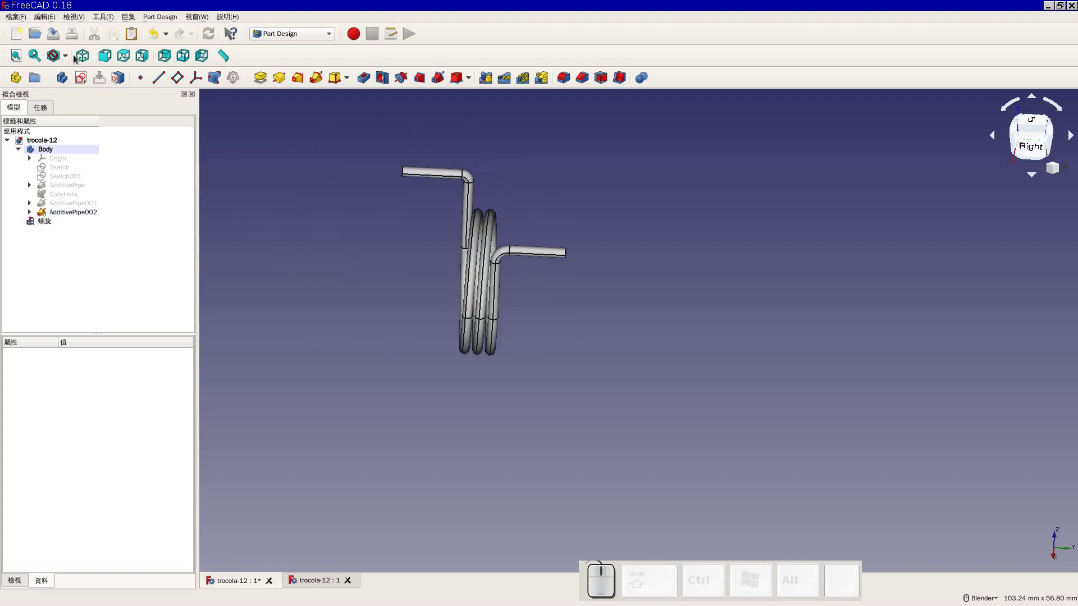